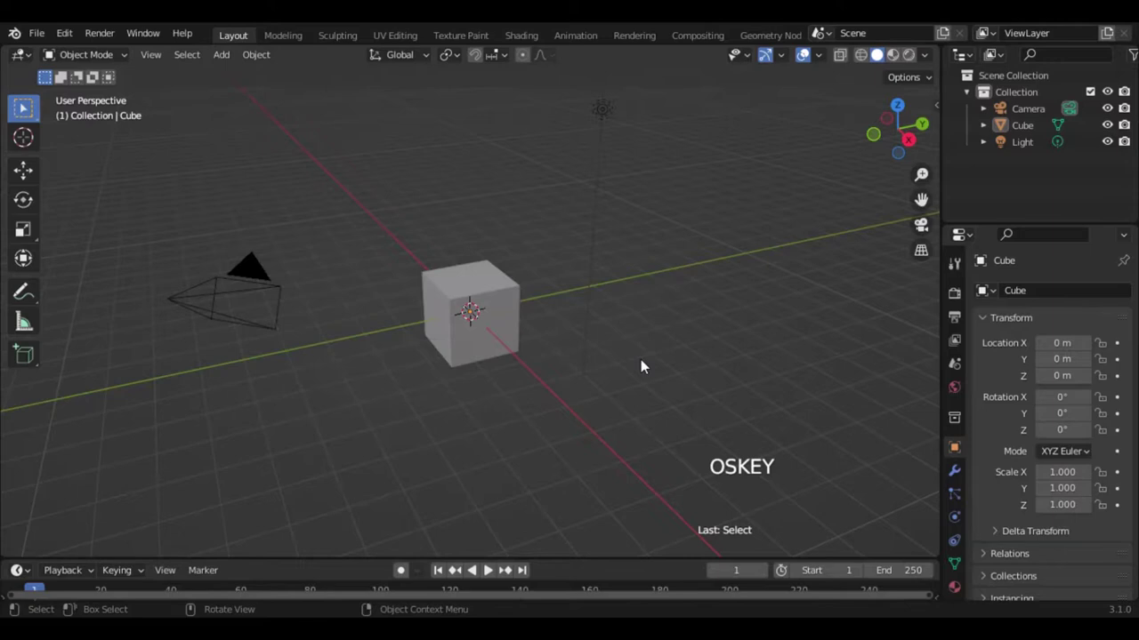
- Delete the default cube, camera and light, add the bottle reference image and view it from the front
{"action": "key", "text": "super+a"}
{"action": "key", "text": "x"}
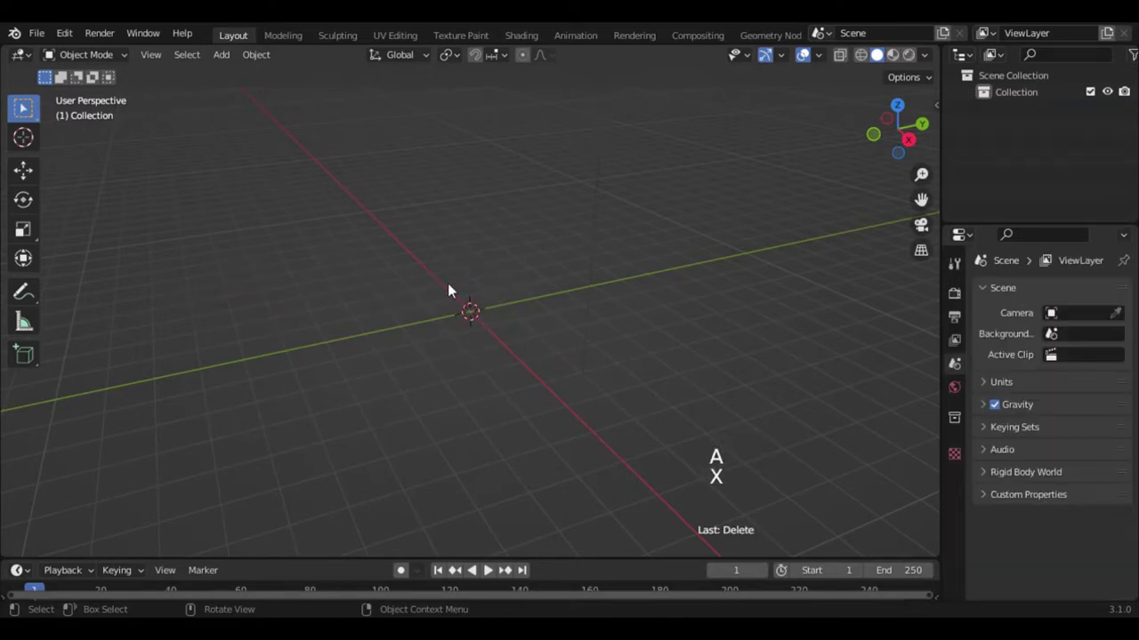
{"action": "key", "text": "KP_1"}
{"action": "key", "text": "shift+a"}
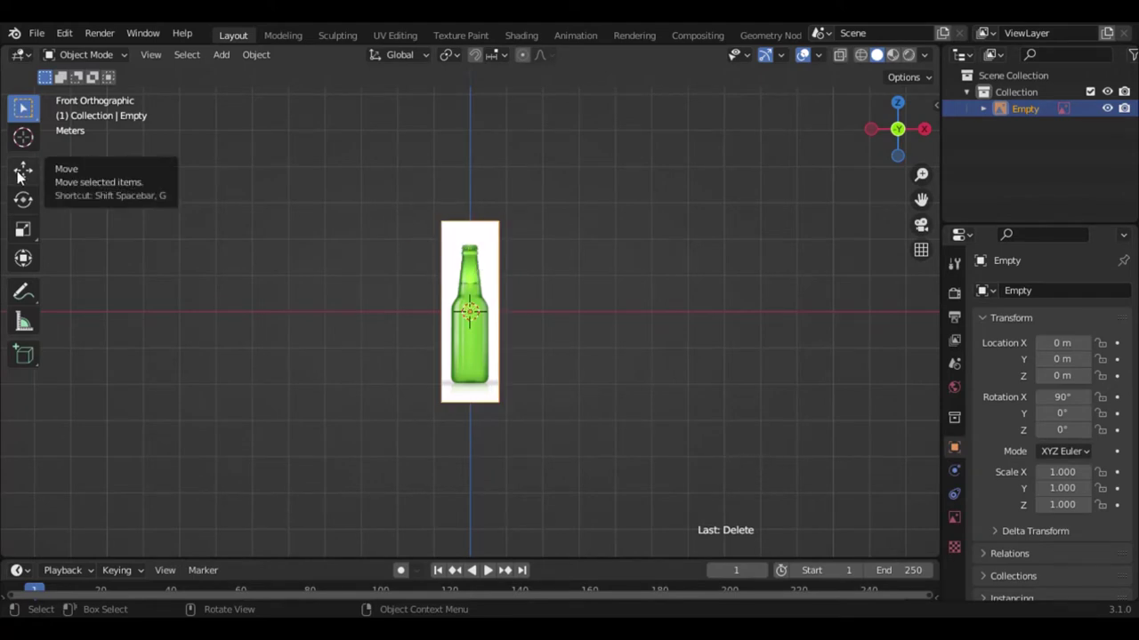
- Raise the reference image empty along Z so the bottle's base meets the ground line
{"action": "left_click", "coordinate": [470, 252]}
{"action": "key", "text": "Tab"}
{"action": "key", "text": "Tab"}
{"action": "key", "text": "Tab"}
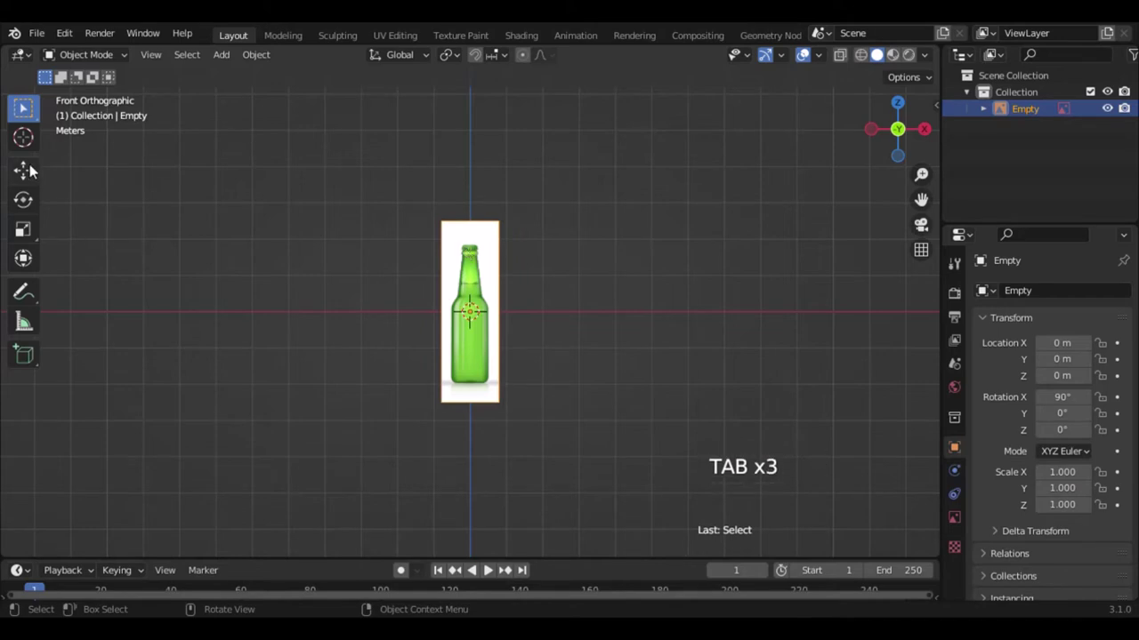
{"action": "left_click", "coordinate": [33, 168]}
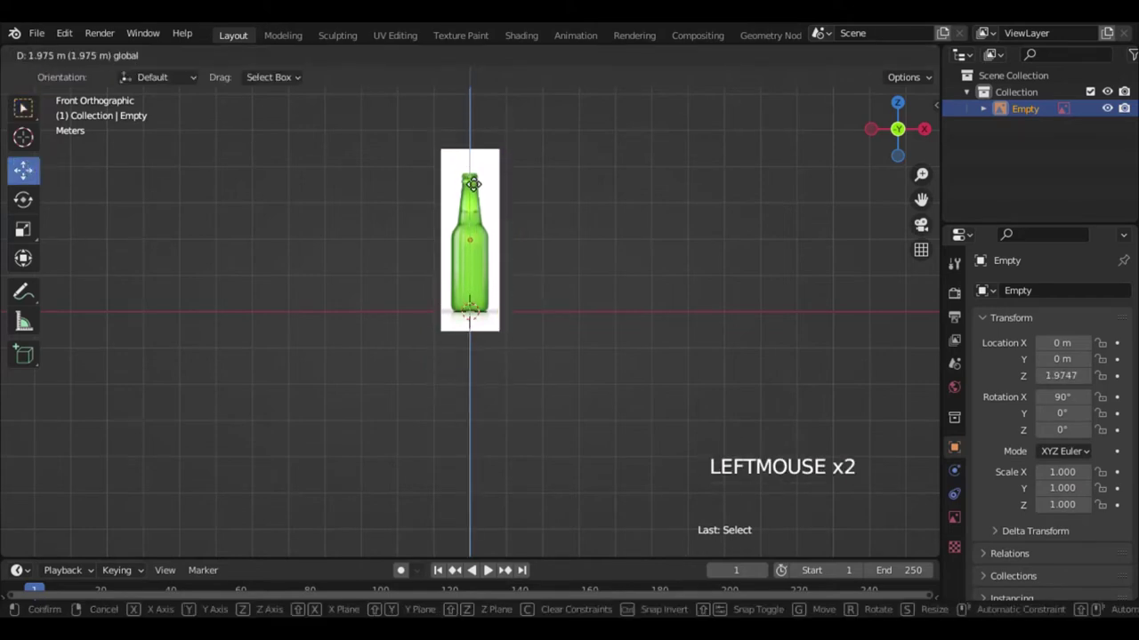
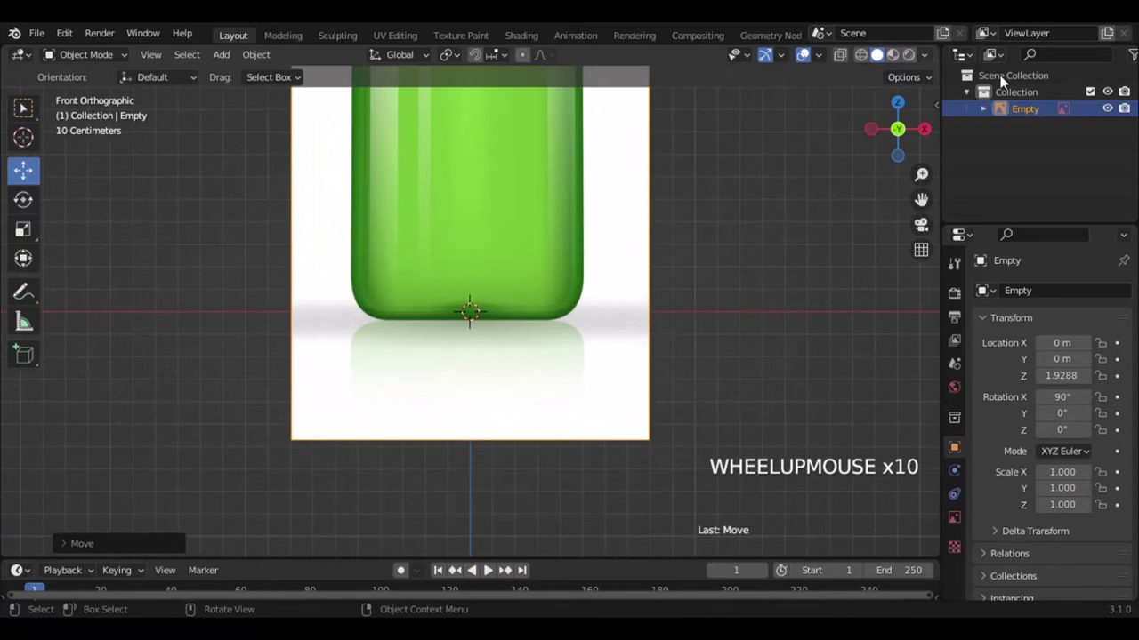
- Enable Opacity on the reference image, make it semi-transparent and fine-tune its height
{"action": "left_click", "coordinate": [962, 522]}
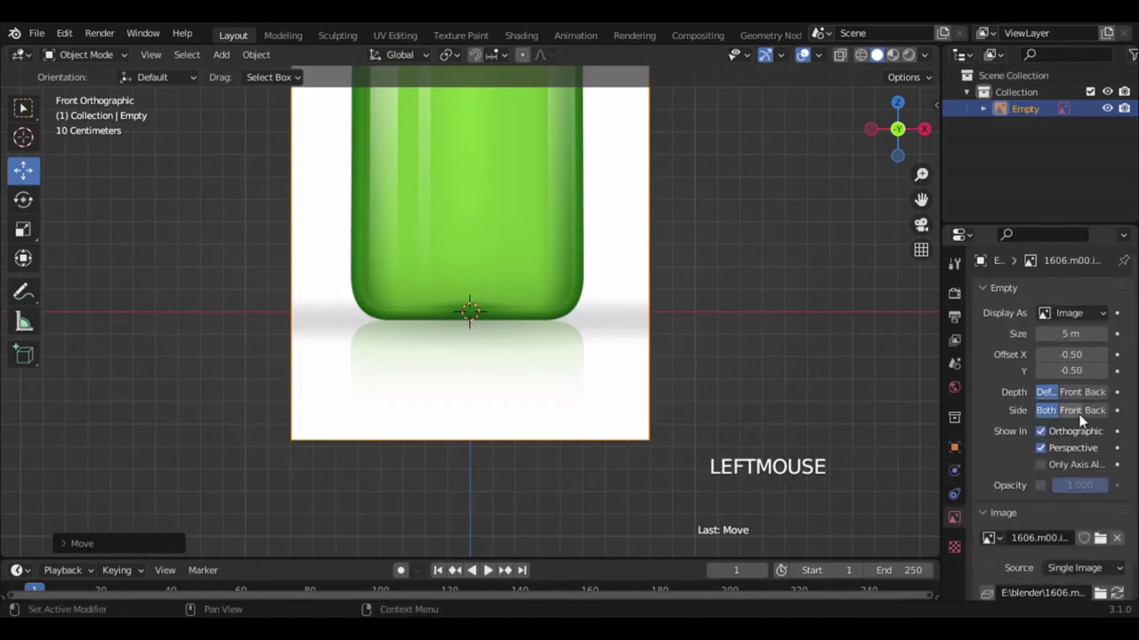
{"action": "left_click", "coordinate": [1086, 495]}
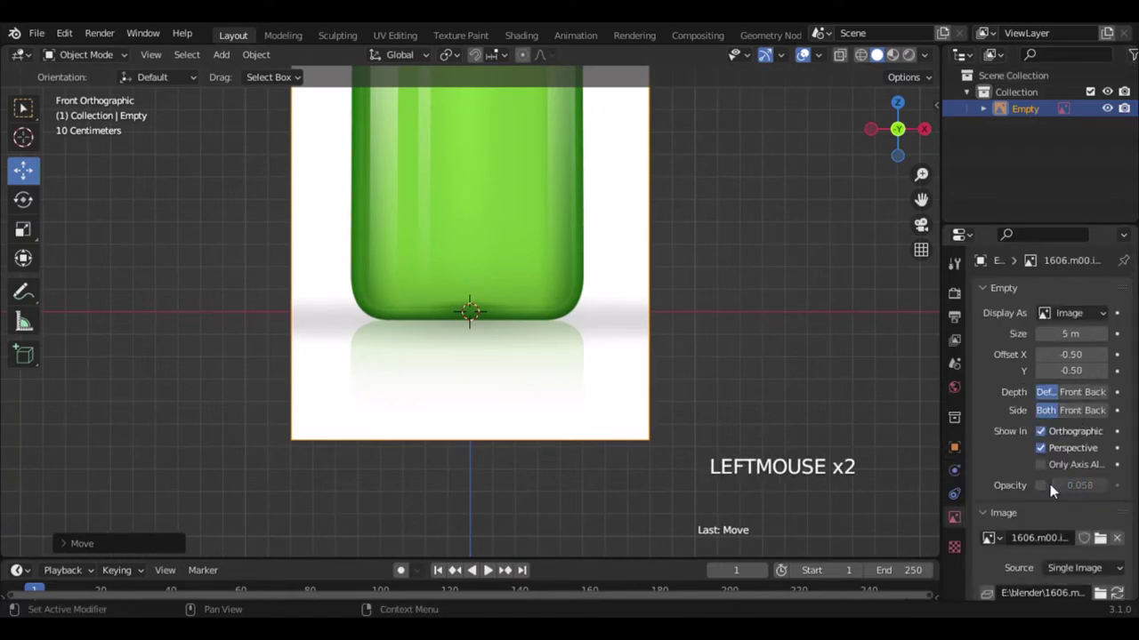
{"action": "left_click", "coordinate": [1067, 491]}
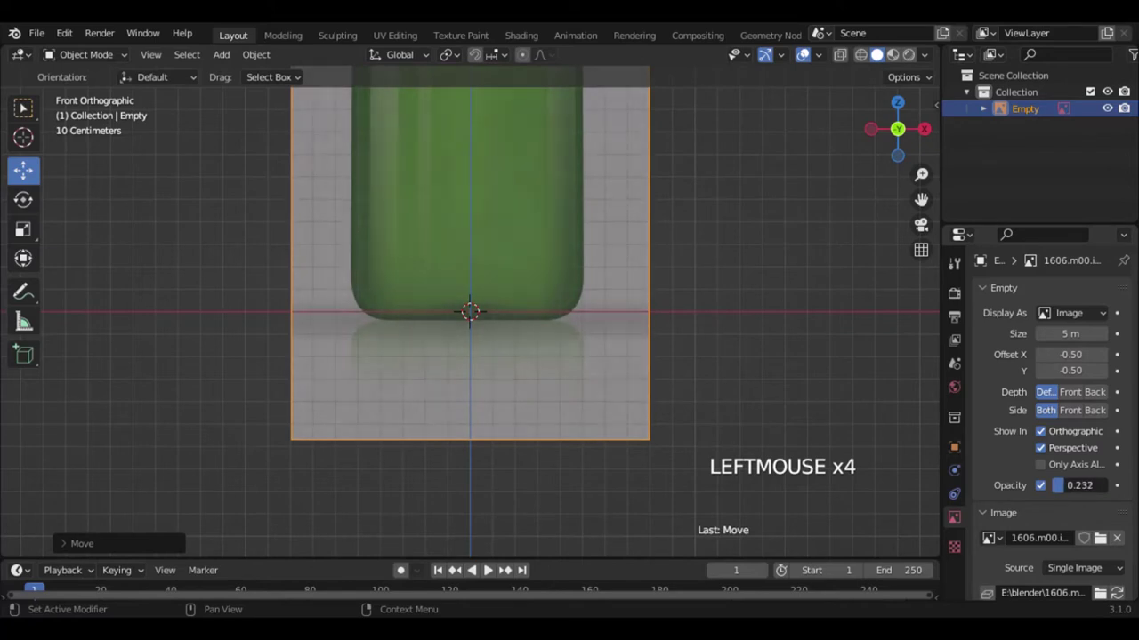
{"action": "key", "text": "g"}
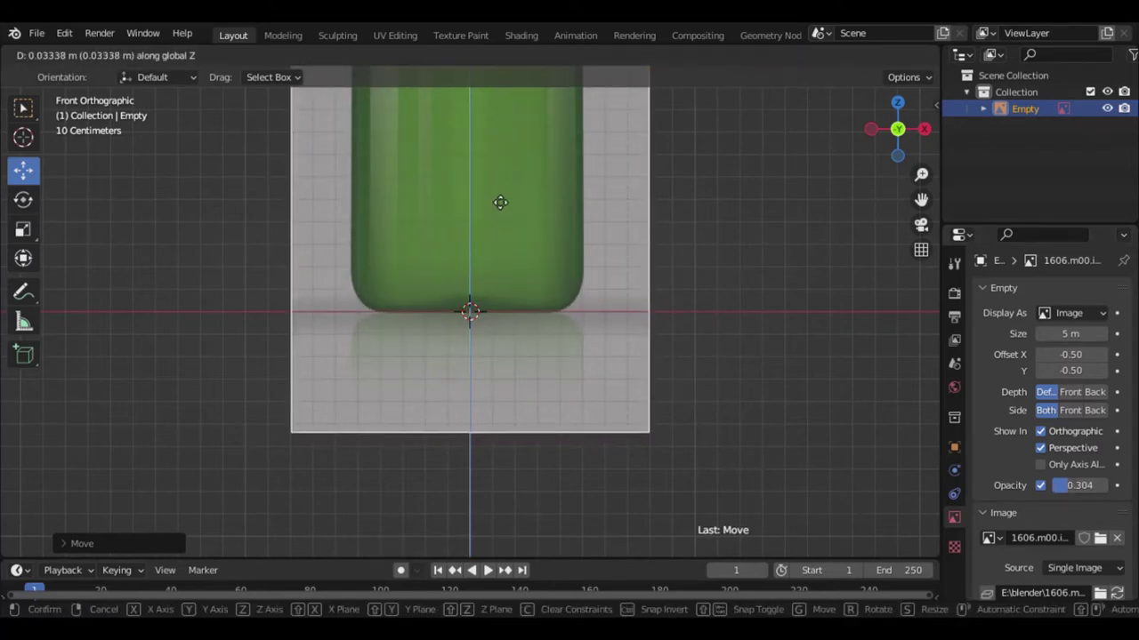
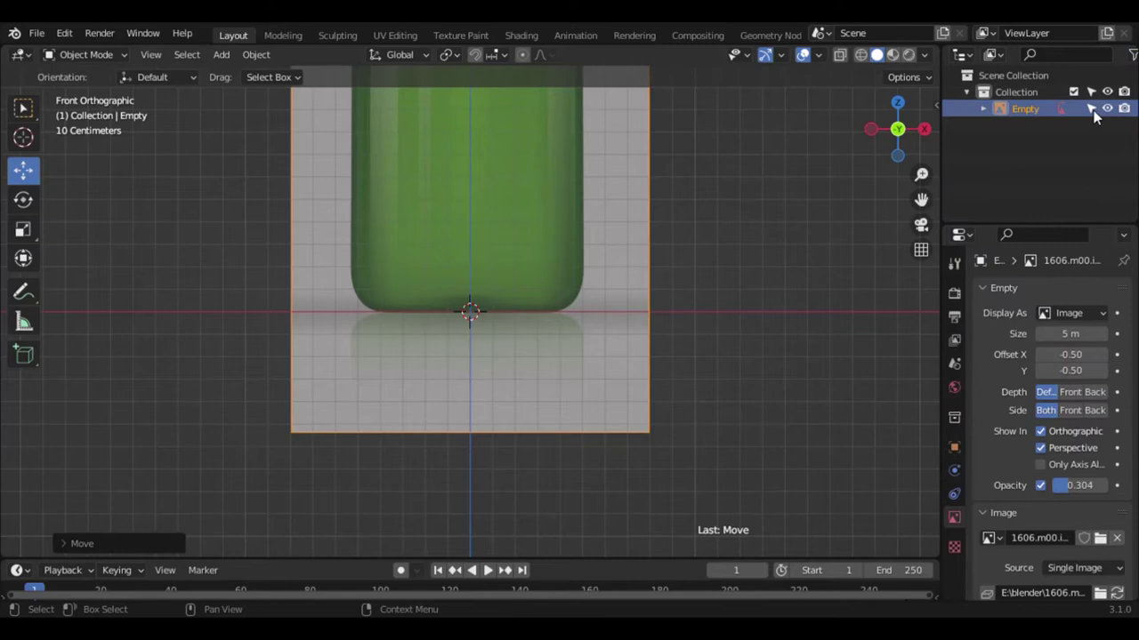
- Make the reference unselectable and add a circle mesh scaled to the bottle's base width
{"action": "left_click", "coordinate": [1098, 115]}
{"action": "key", "text": "shift+a"}
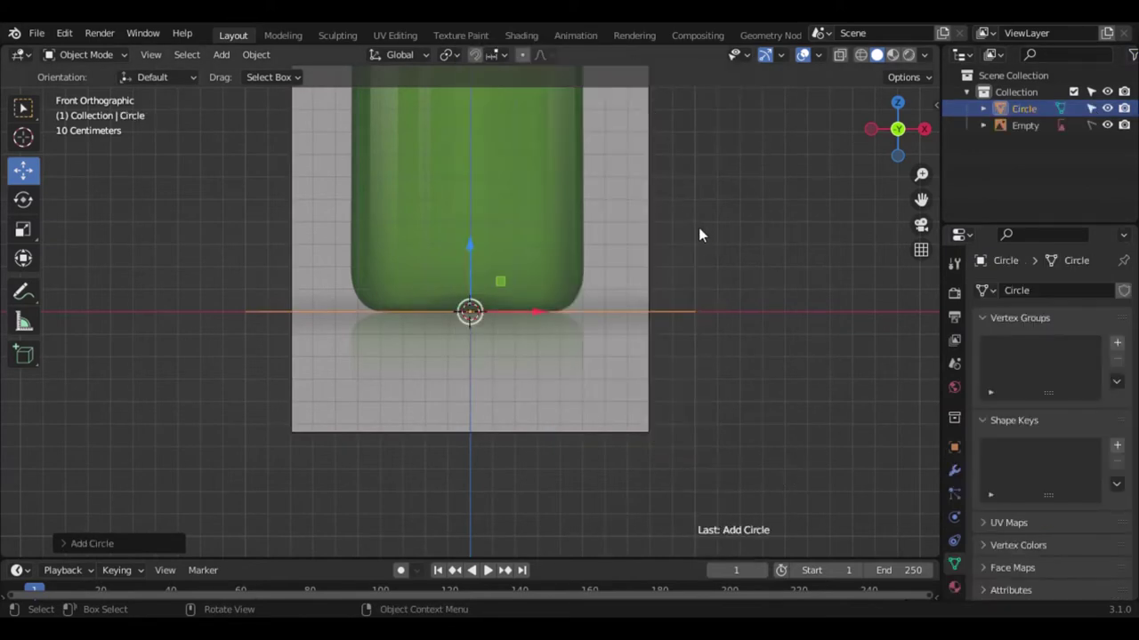
{"action": "key", "text": "s"}
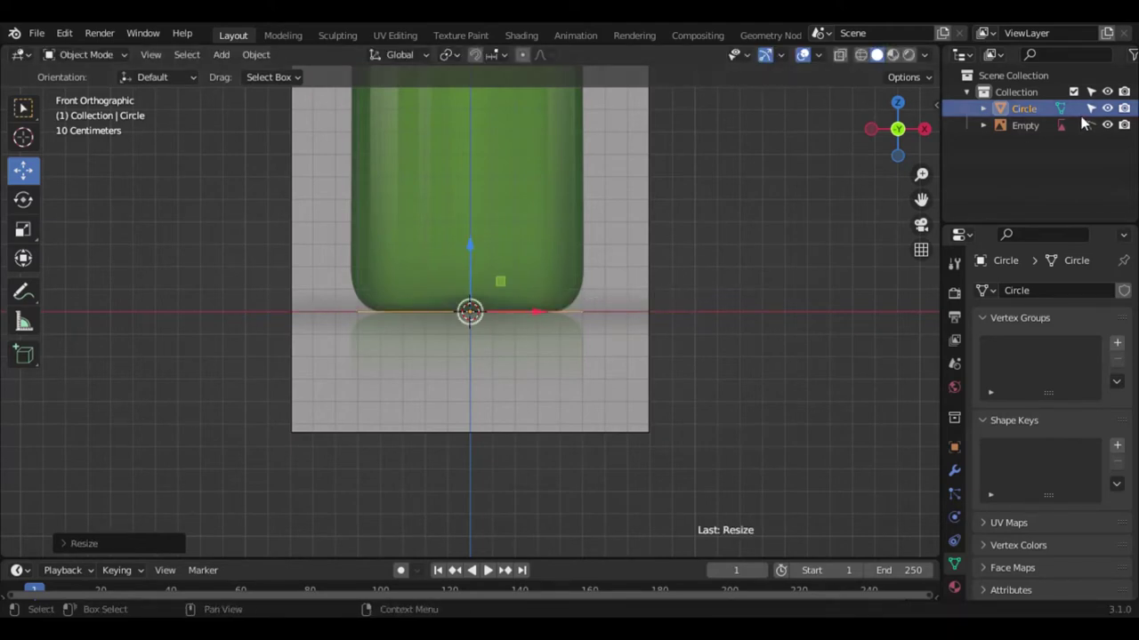
- Re-enable selection, nudge the reference image into alignment, then lock it again
{"action": "left_click", "coordinate": [1100, 129]}
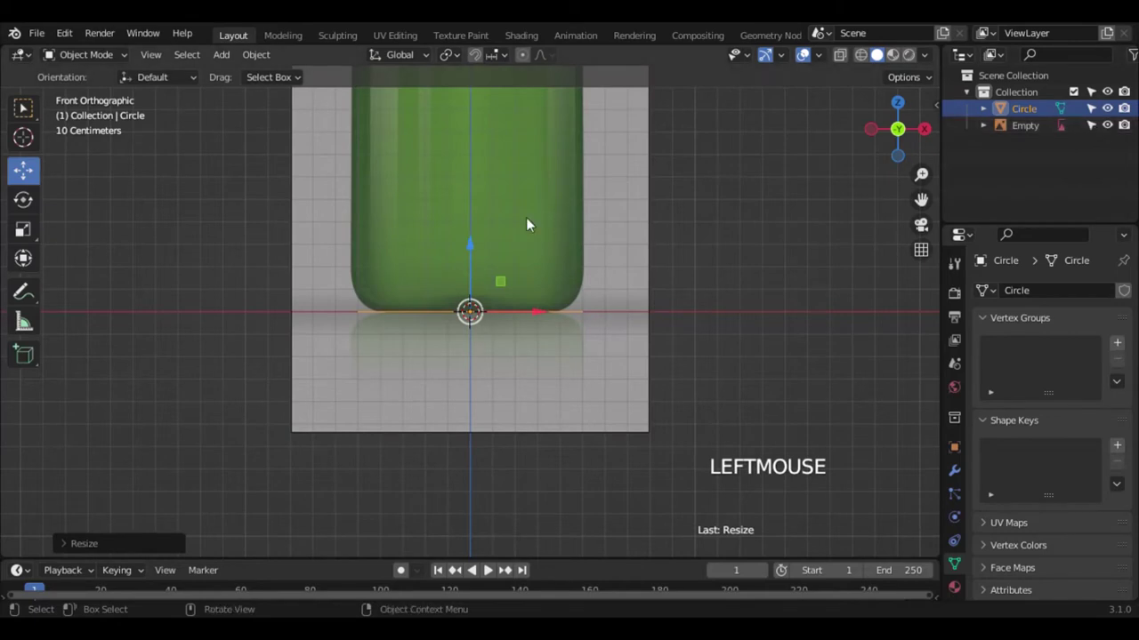
{"action": "left_click", "coordinate": [534, 223]}
{"action": "key", "text": "g"}
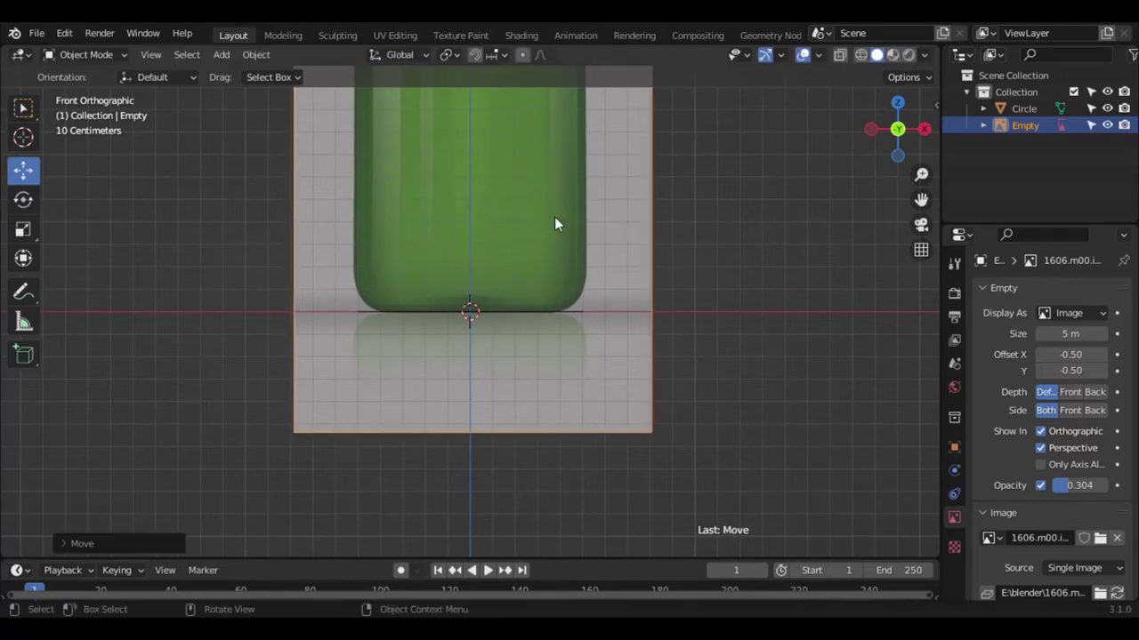
{"action": "left_click", "coordinate": [1098, 128]}
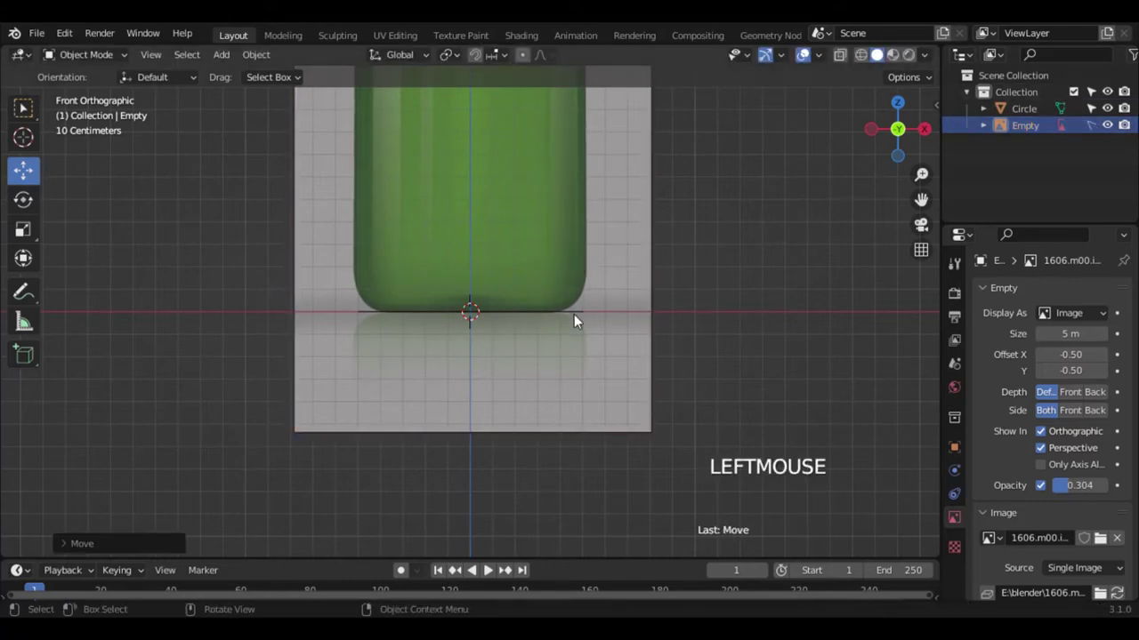
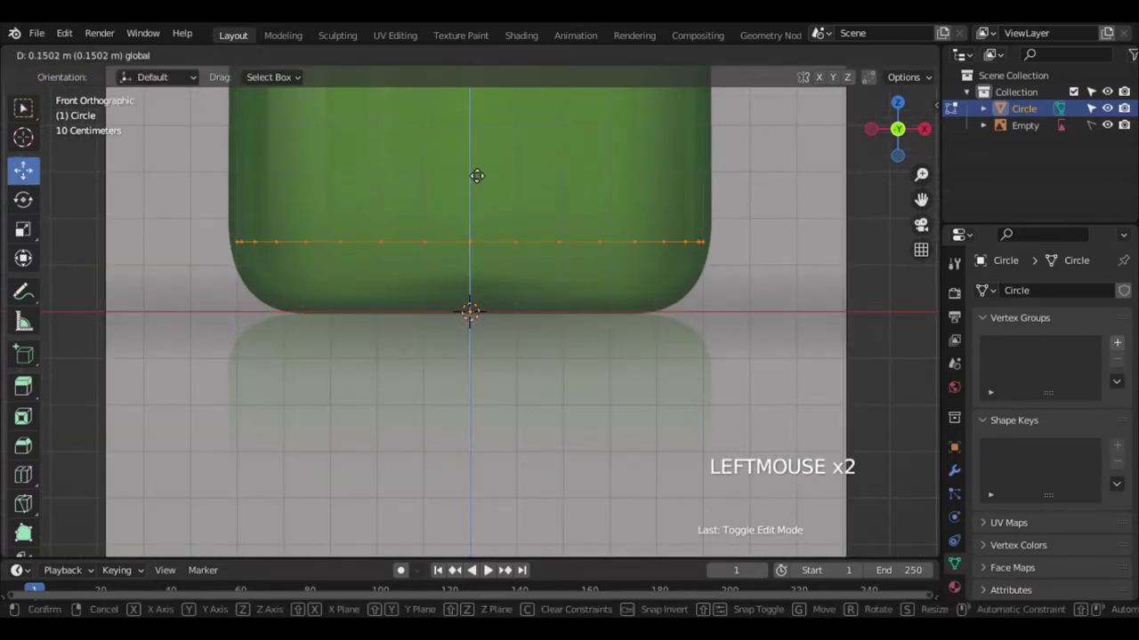
- Widen the ring to the bottle's edge, extrude it up to the shoulder and enable X-ray display
{"action": "key", "text": "s"}
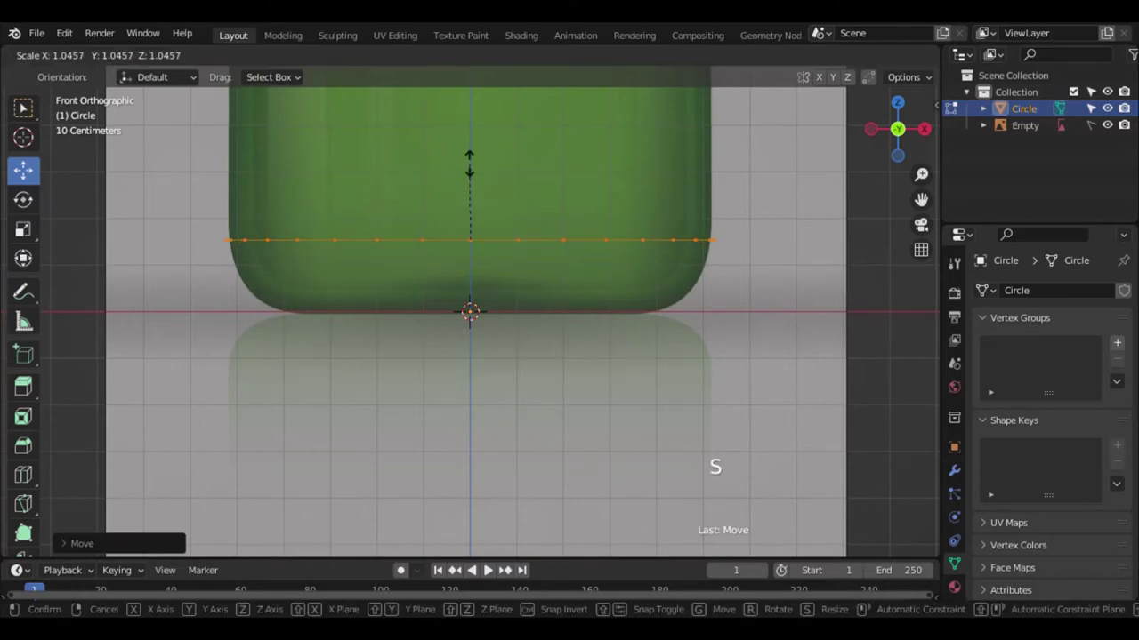
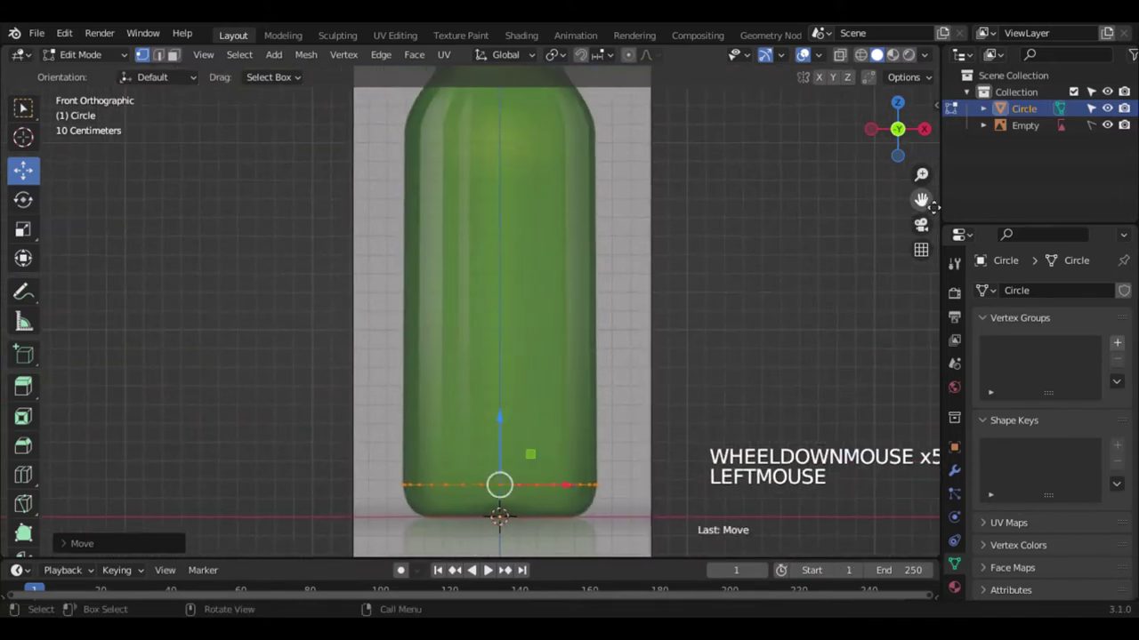
{"action": "key", "text": "e"}
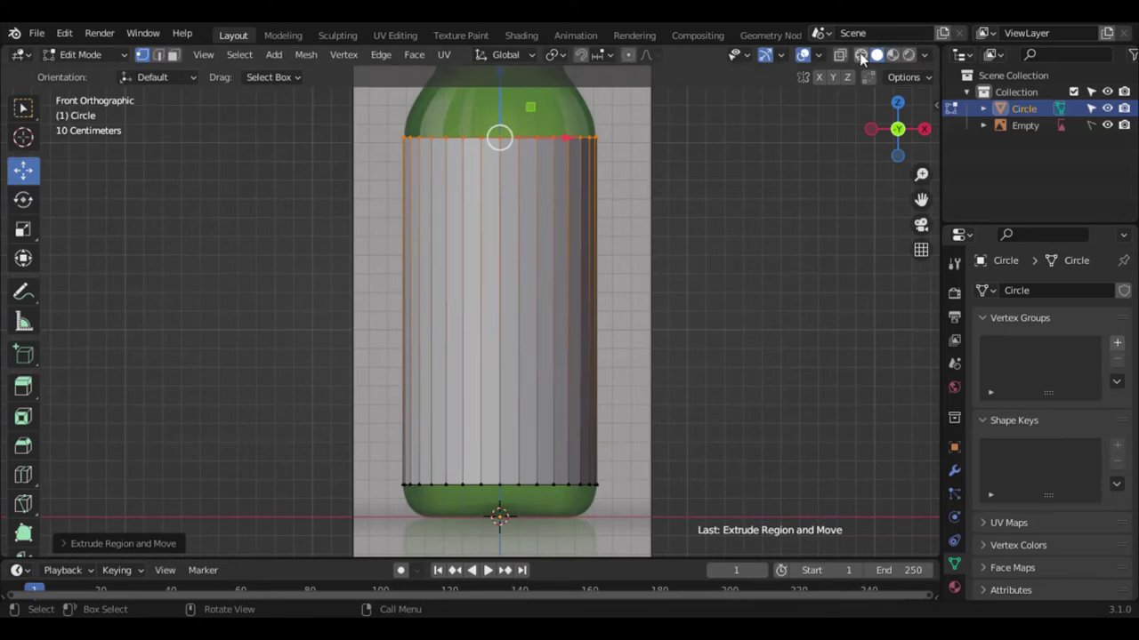
{"action": "left_click", "coordinate": [814, 80]}
{"action": "scroll", "scroll_direction": "up", "scroll_amount": 3}
{"action": "key", "text": "KP_Decimal"}
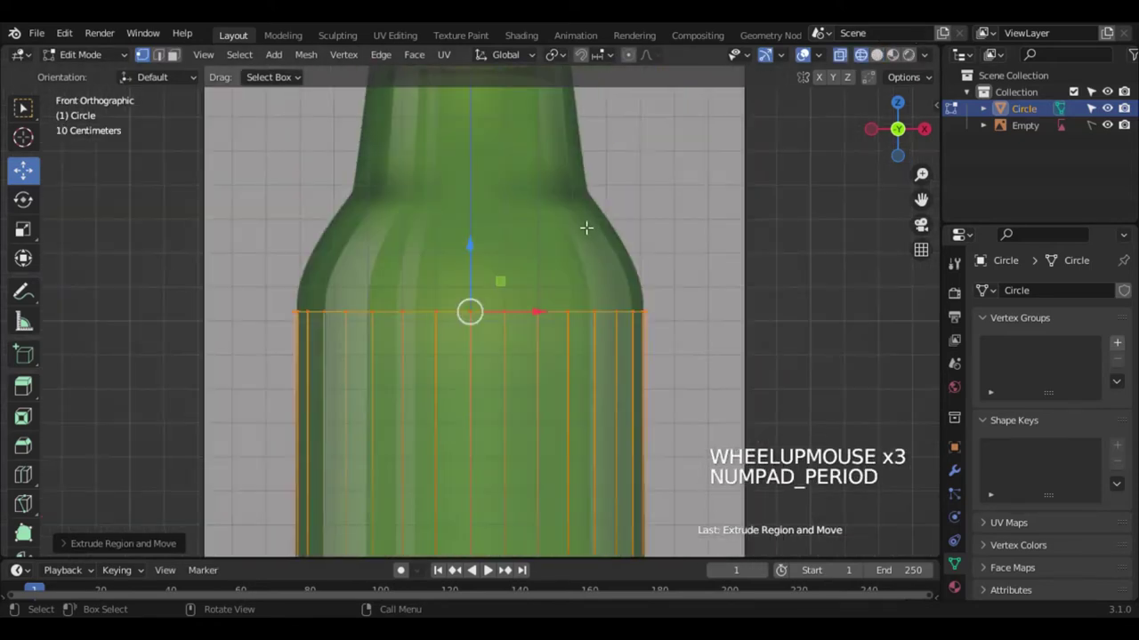
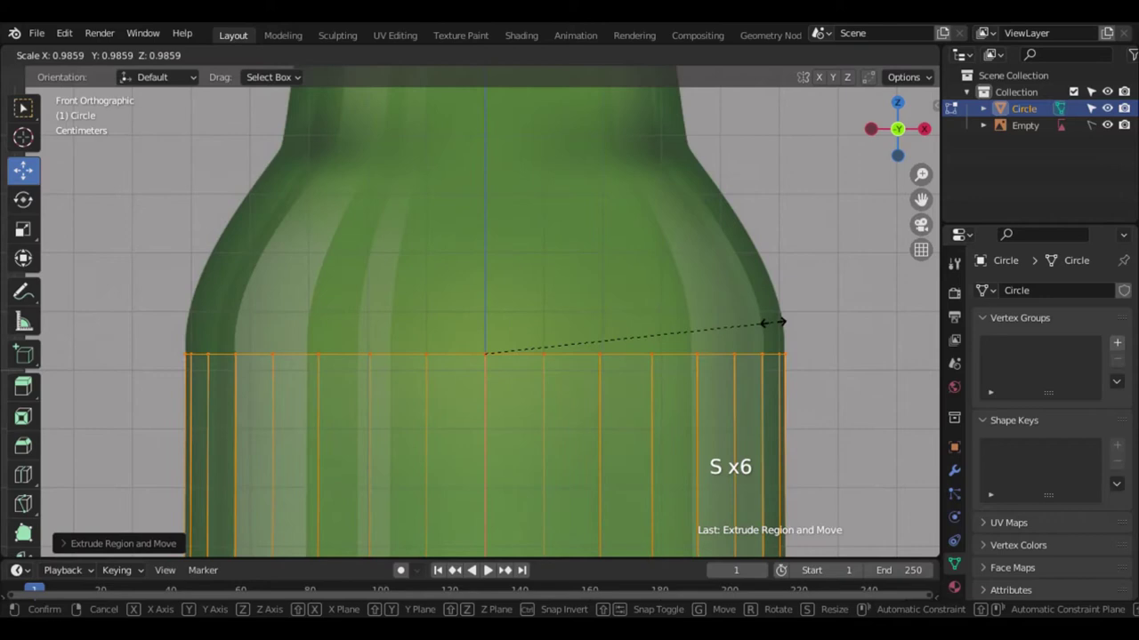
- Extrude a tapering ring up the shoulder and add a loop cut pushed outward to round it
{"action": "key", "text": "e"}
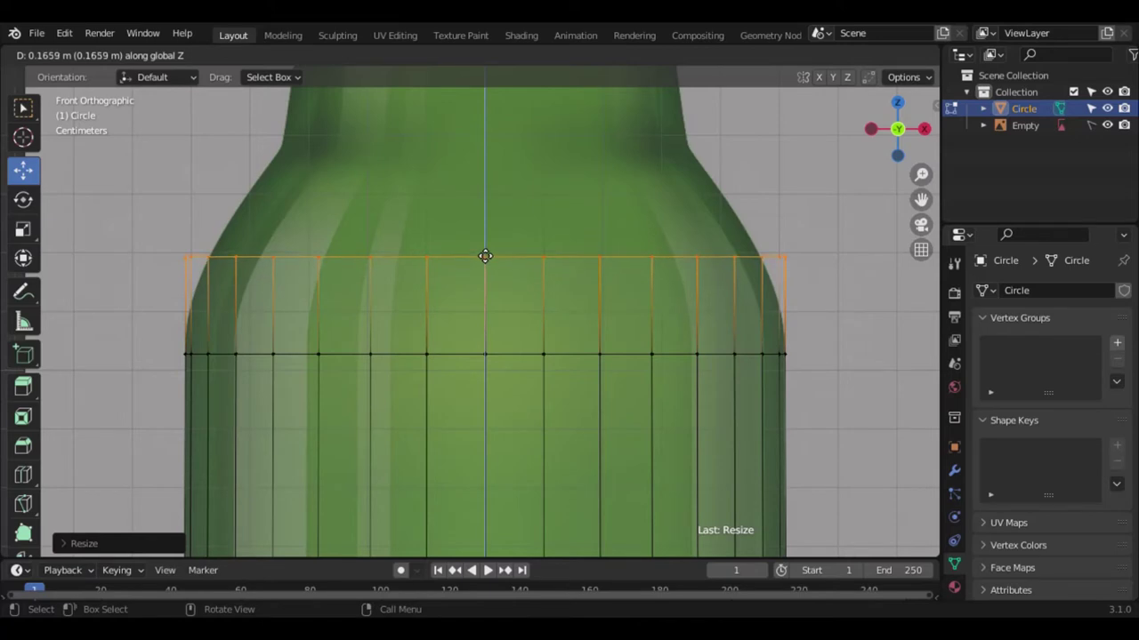
{"action": "key", "text": "s"}
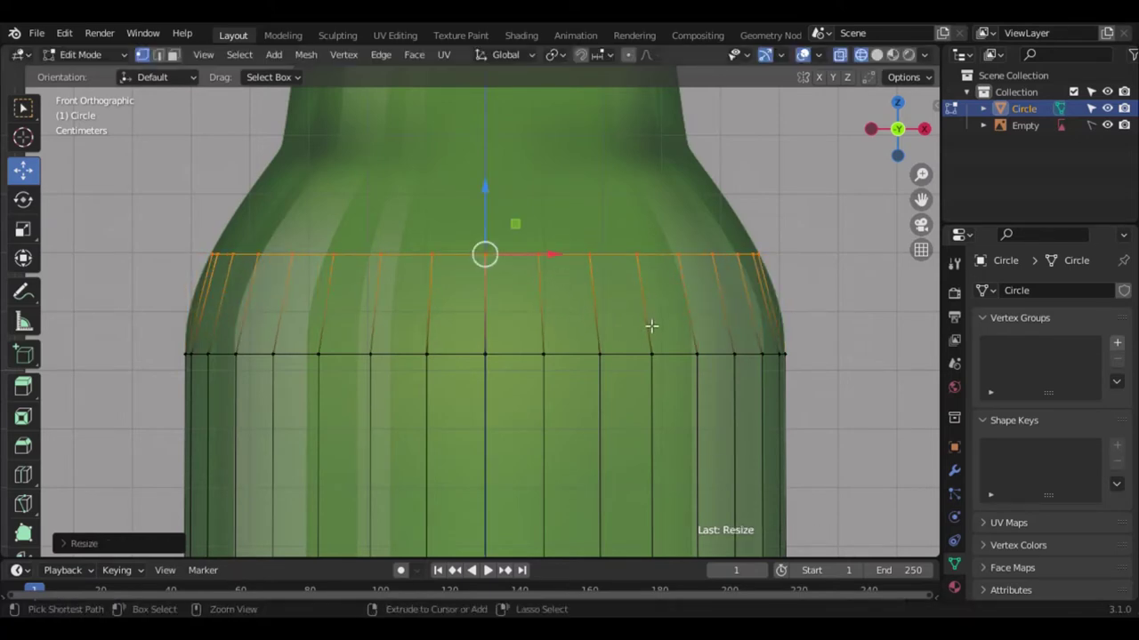
{"action": "key", "text": "ctrl+r"}
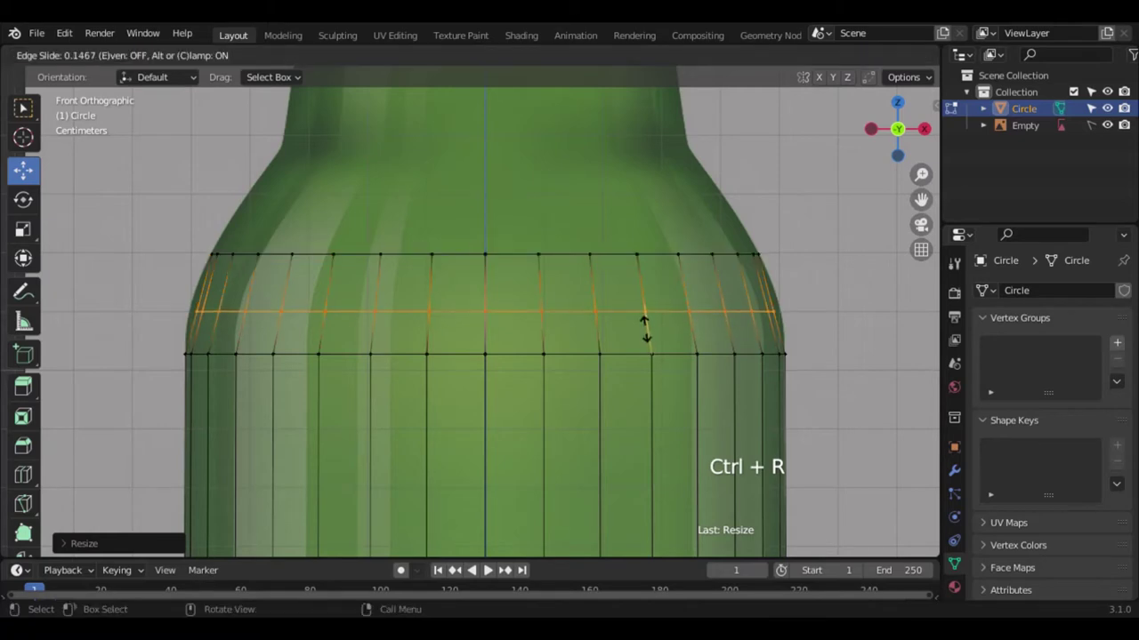
{"action": "key", "text": "s"}
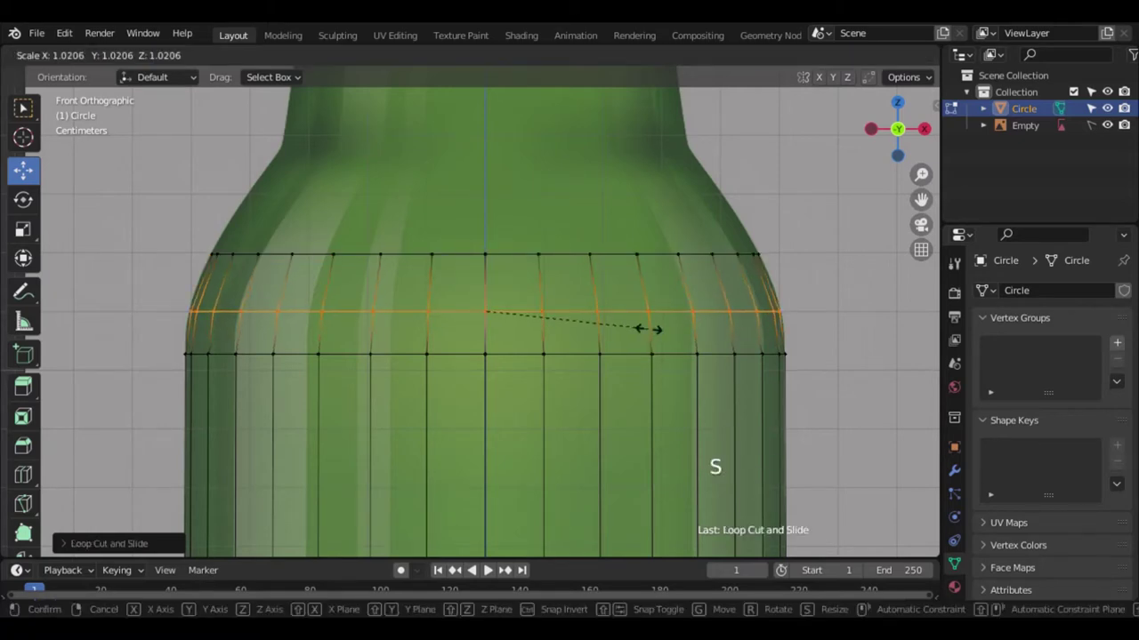
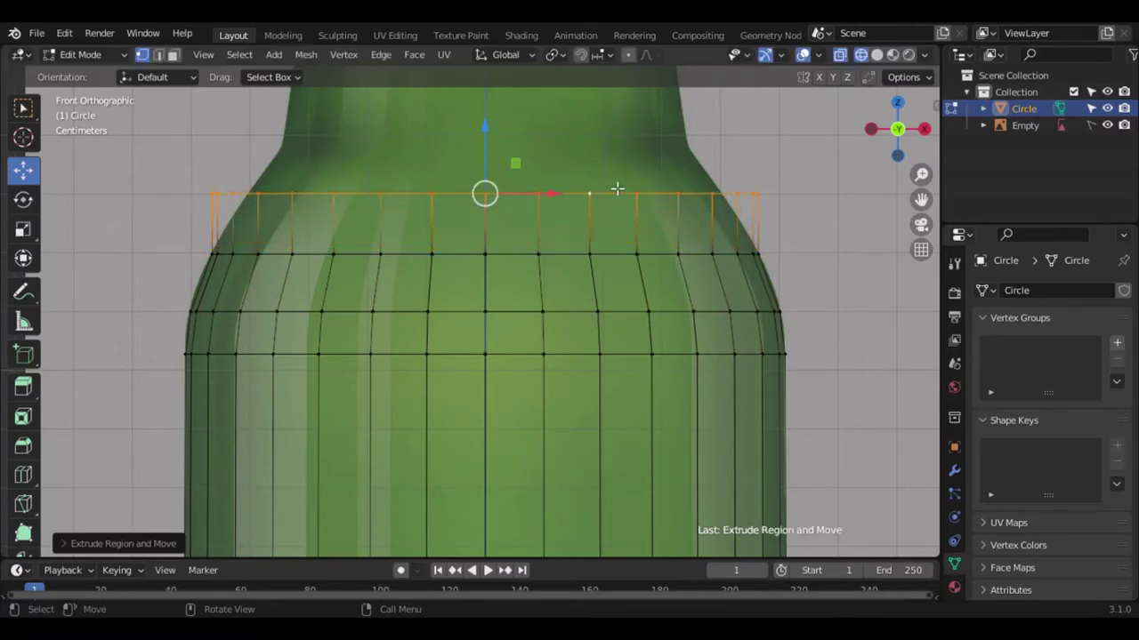
- Extrude and taper further rings over the shoulder curve and up into the neck
{"action": "key", "text": "s"}
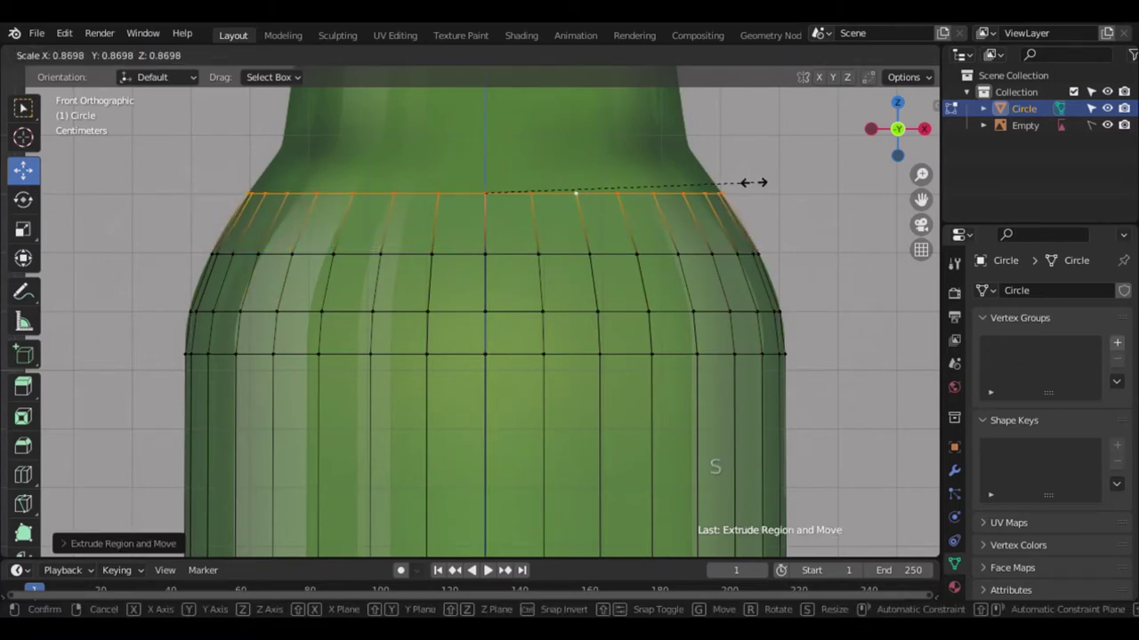
{"action": "key", "text": "e"}
{"action": "key", "text": "s"}
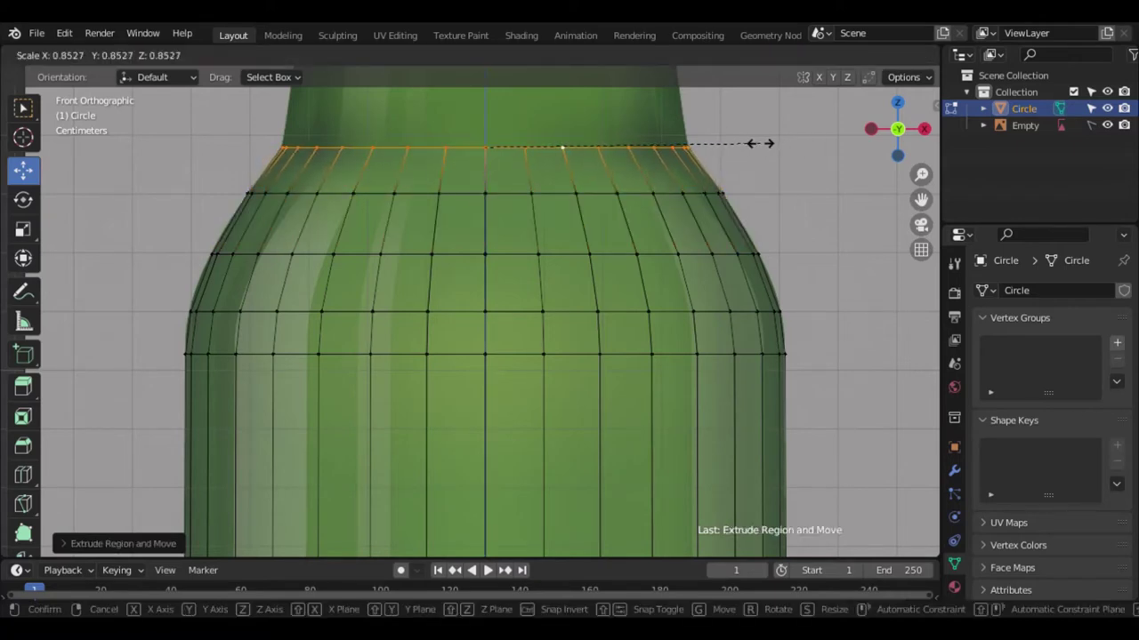
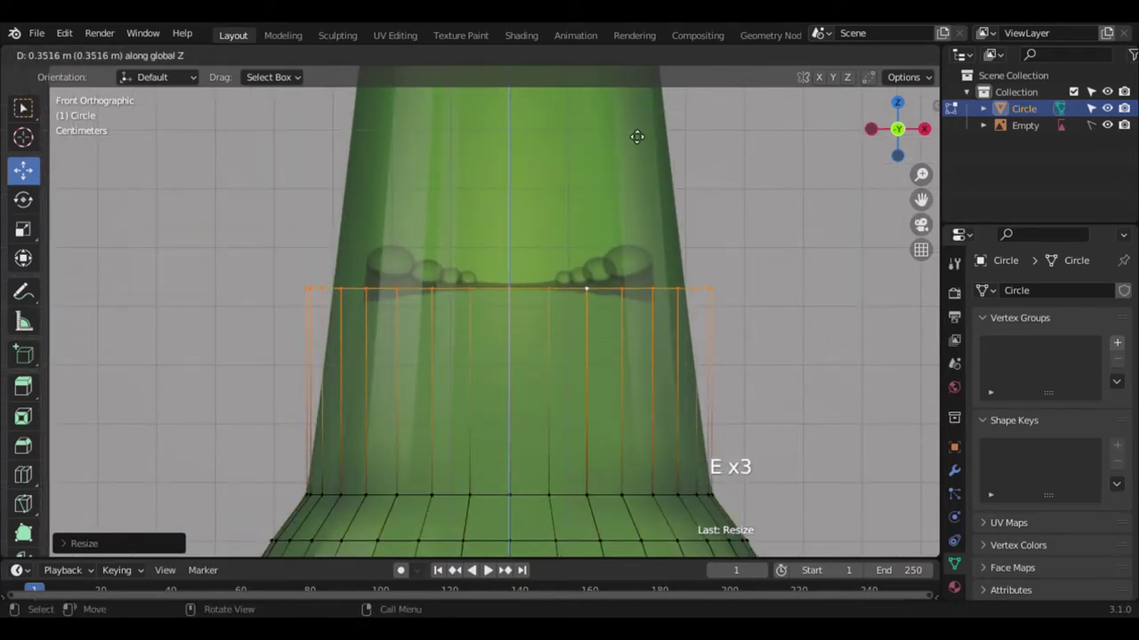
{"action": "key", "text": "s"}
{"action": "key", "text": "s"}
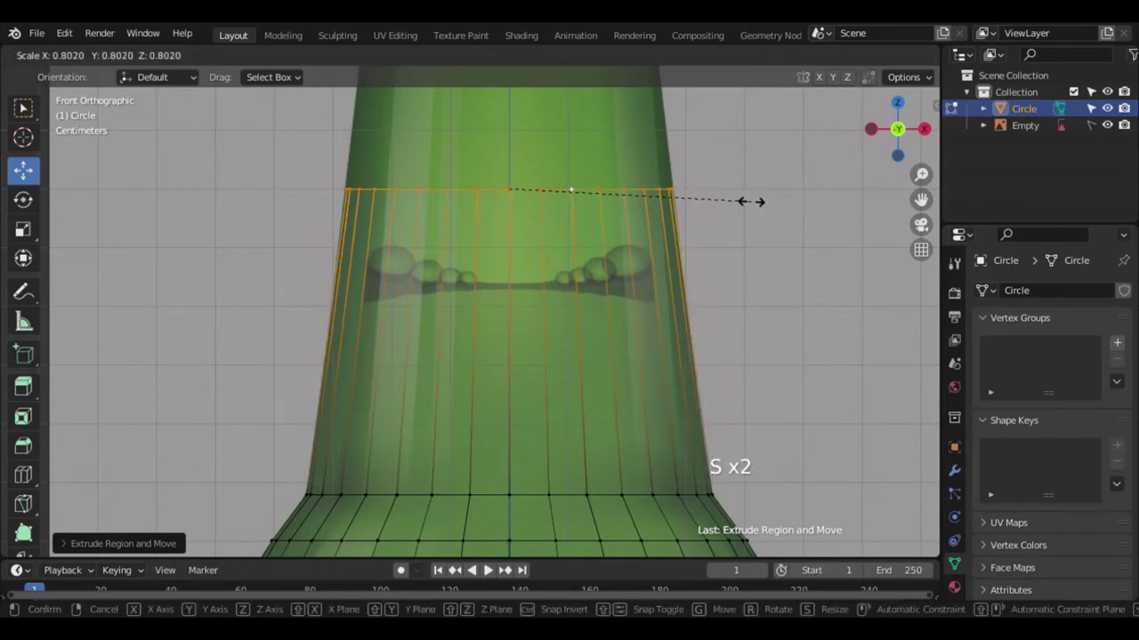
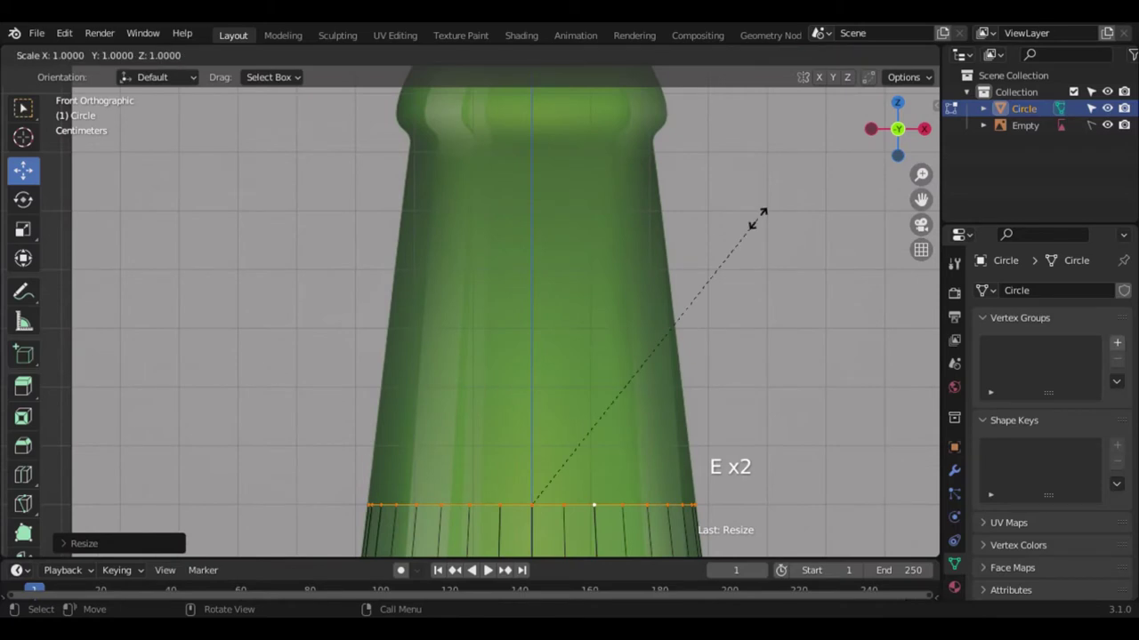
- Extrude successive rings up the narrowing neck, scaling each to the reference outline
{"action": "key", "text": "z"}
{"action": "key", "text": "ctrl+z"}
{"action": "key", "text": "e"}
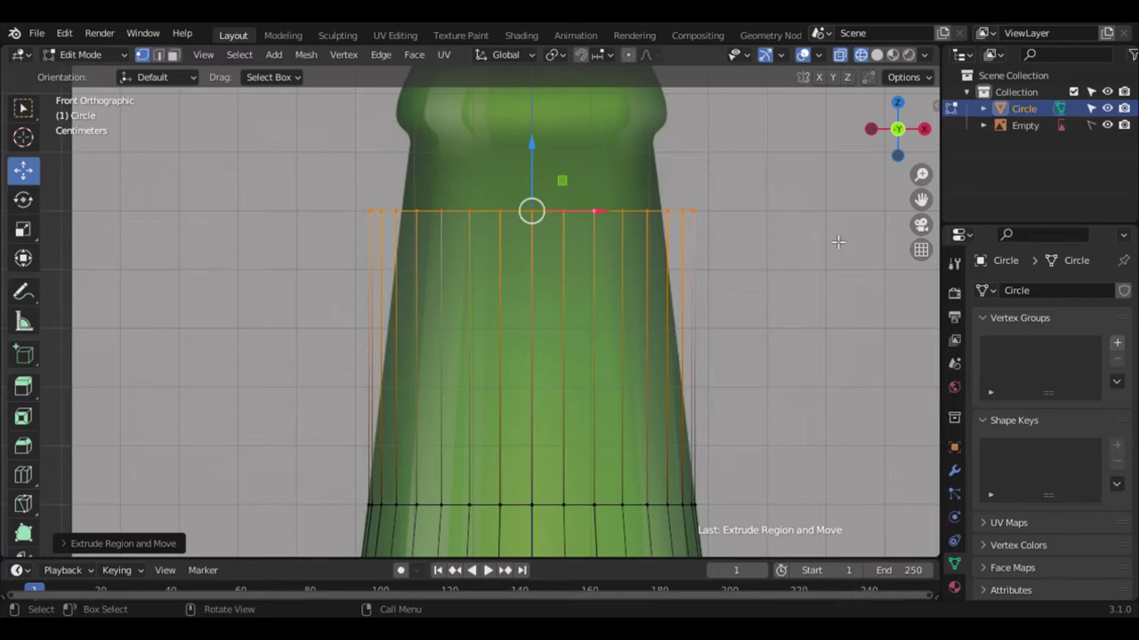
{"action": "key", "text": "s"}
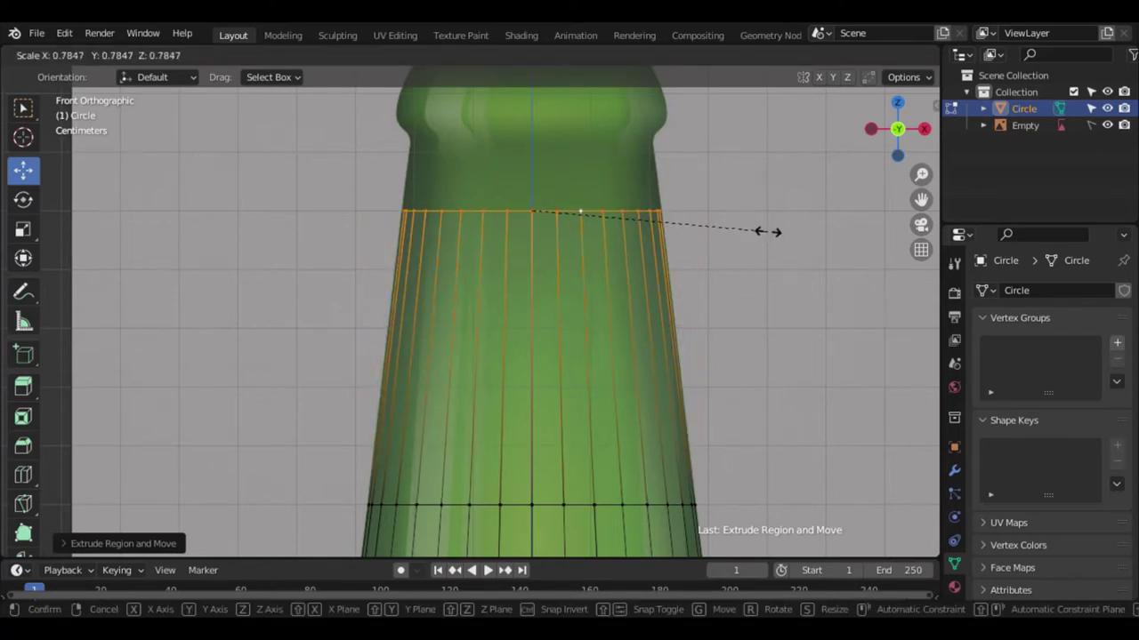
{"action": "key", "text": "s"}
{"action": "key", "text": "e"}
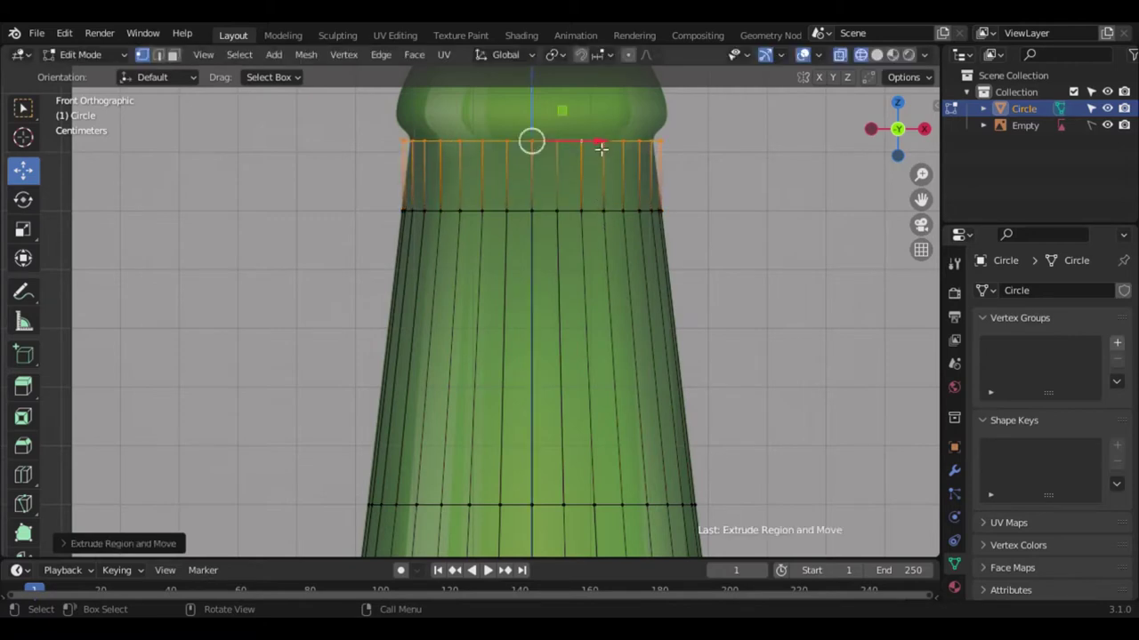
{"action": "key", "text": "s"}
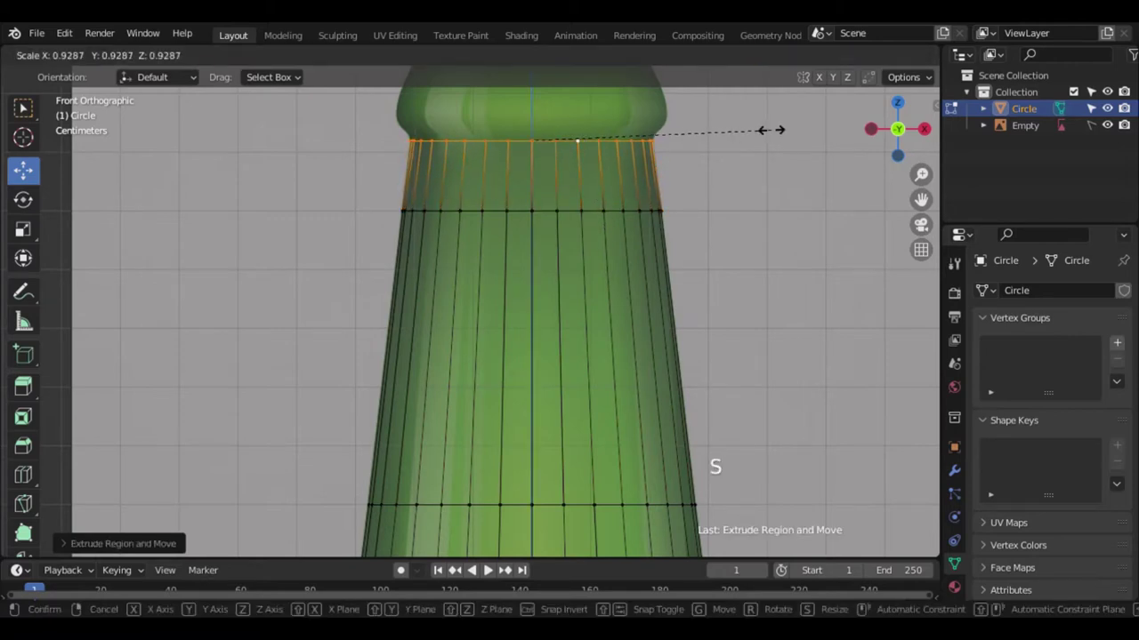
{"action": "key", "text": "e"}
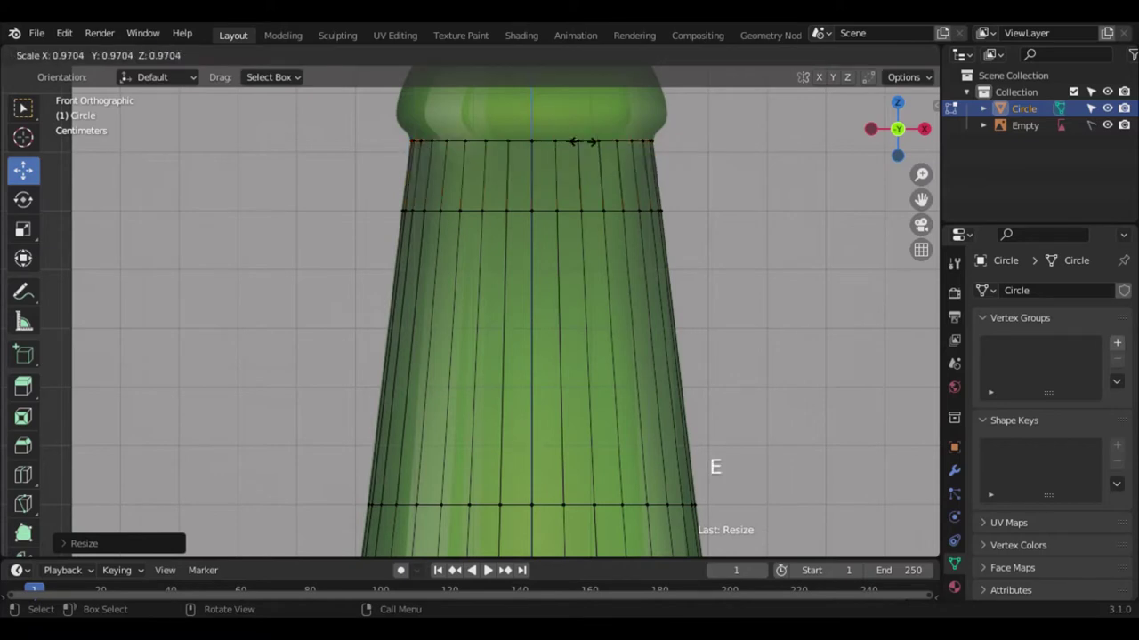
- Extrude a ring toward the lip and widen it to match the rim bulge
{"action": "key", "text": "ctrl+z"}
{"action": "key", "text": "e"}
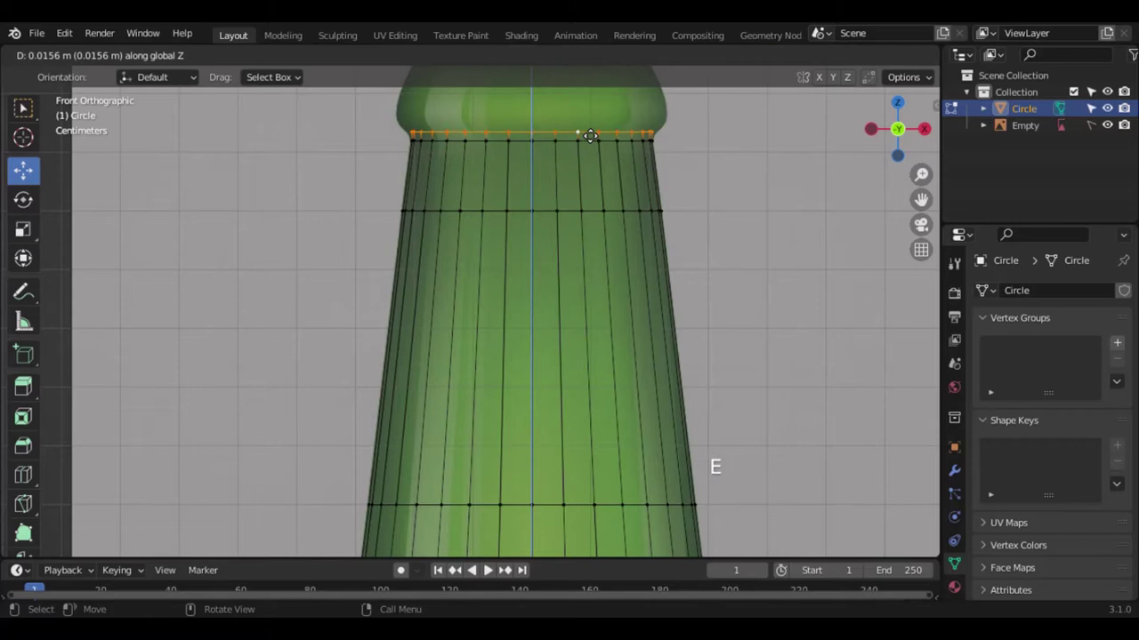
{"action": "key", "text": "s"}
{"action": "key", "text": "e"}
{"action": "key", "text": "s"}
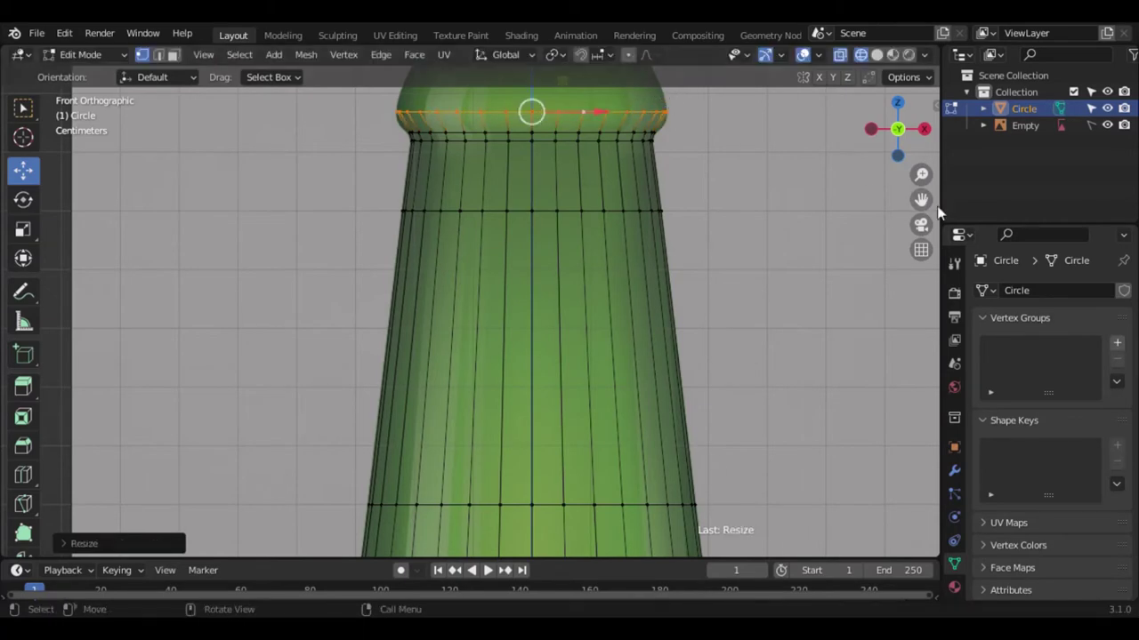
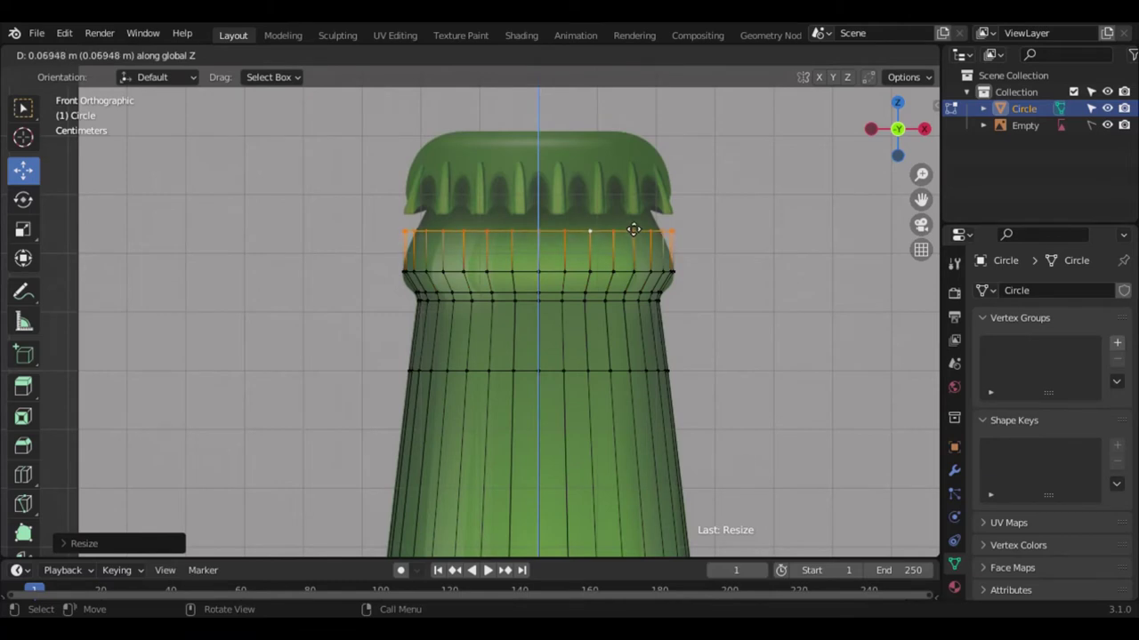
- Extrude rings through the lip and pull them in under the cap edge, sized to the cap rim
{"action": "key", "text": "s"}
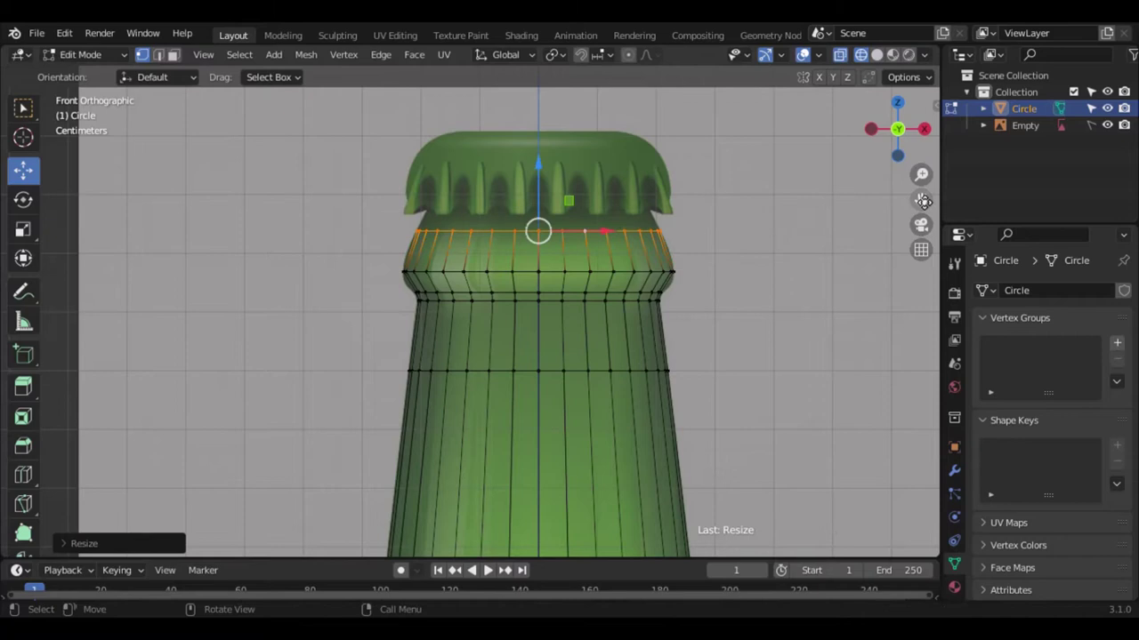
{"action": "key", "text": "KP_Decimal"}
{"action": "key", "text": "e"}
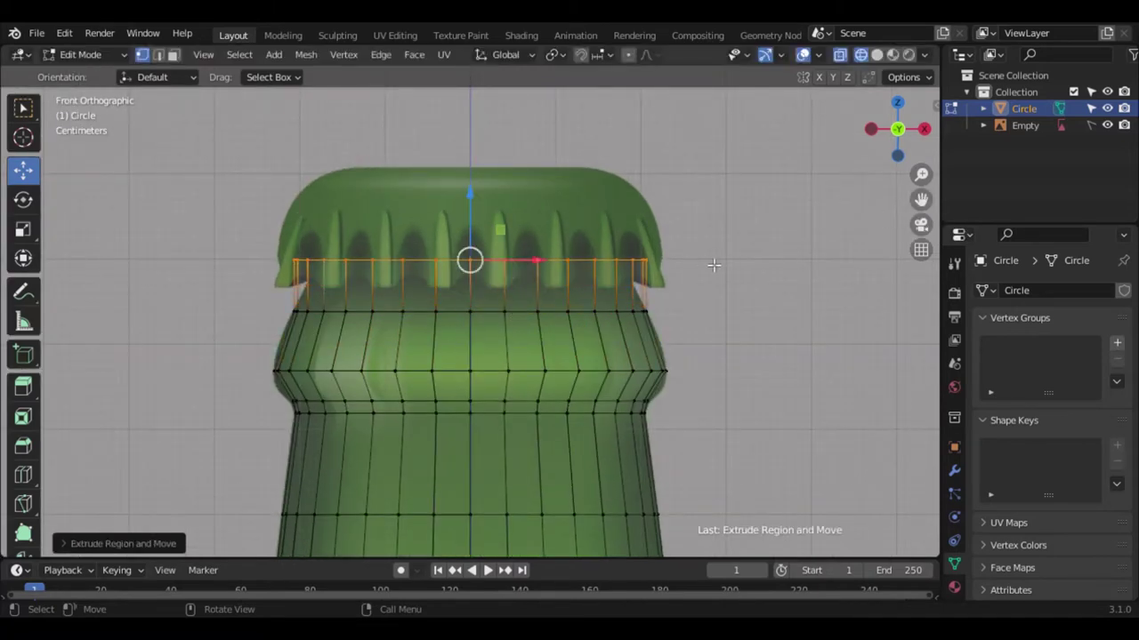
{"action": "key", "text": "s"}
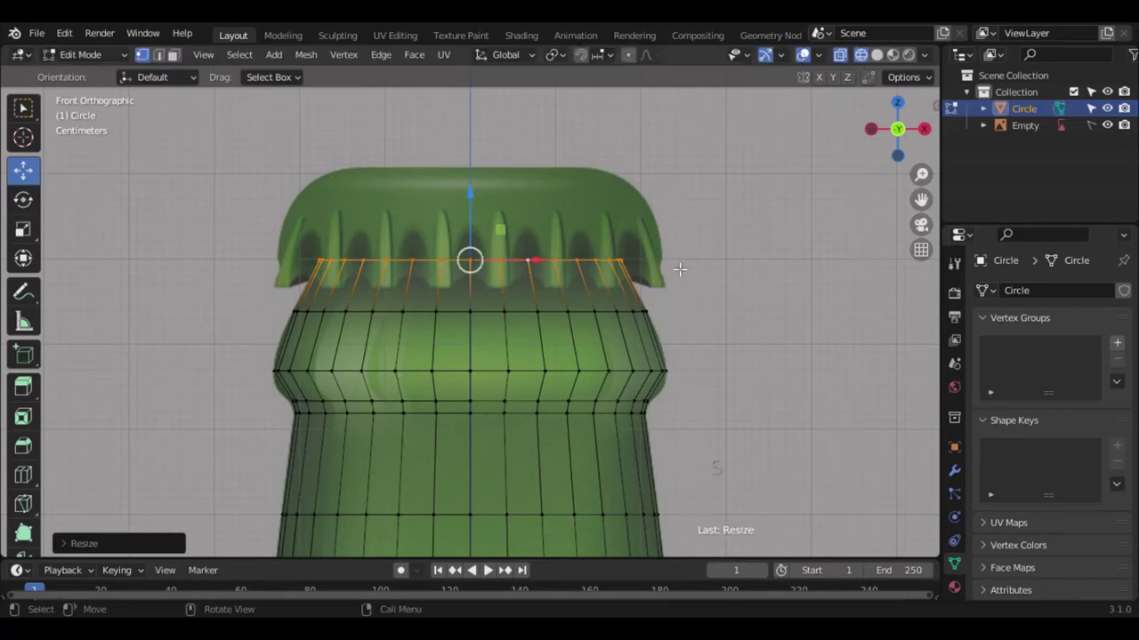
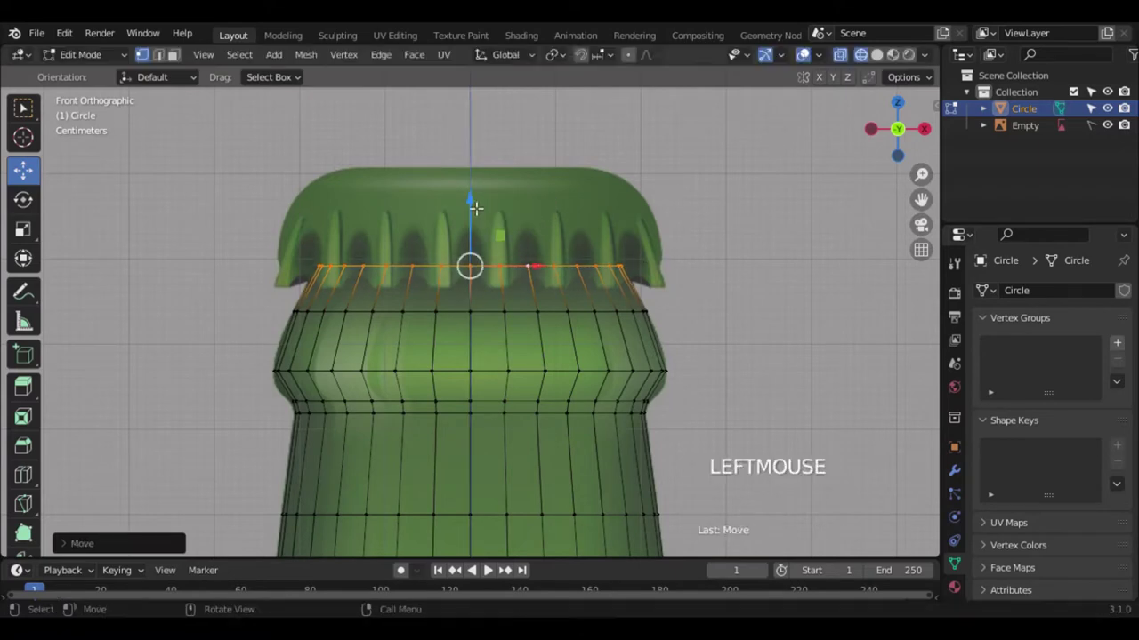
{"action": "key", "text": "e"}
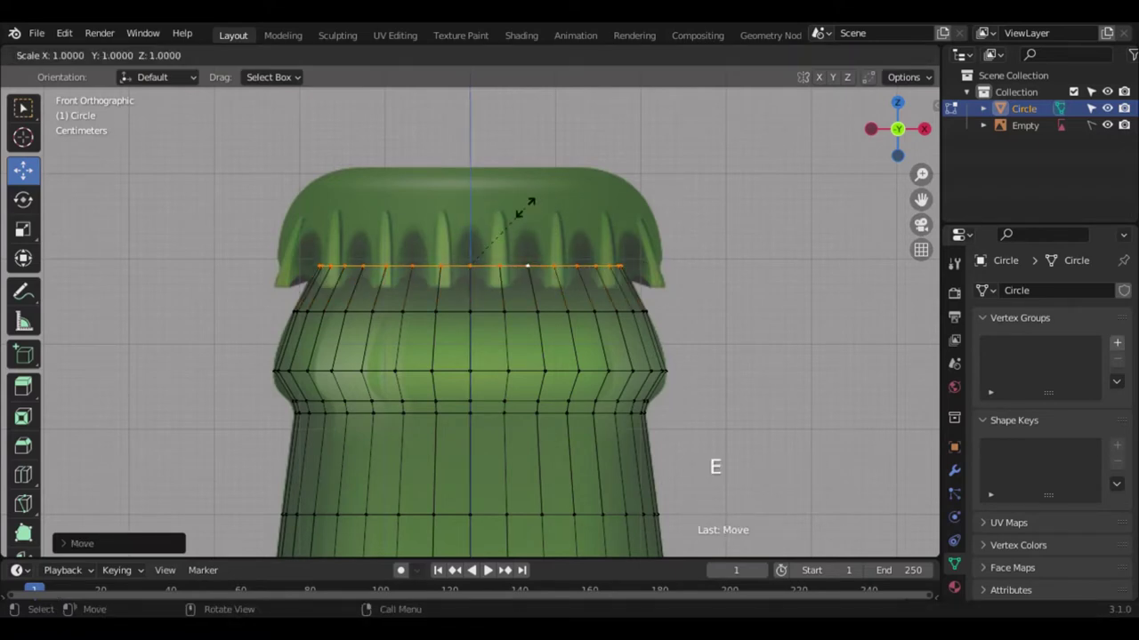
{"action": "key", "text": "ctrl+z"}
- Extrude rings up through the cap, flaring out to its sides and narrowing over the top
{"action": "key", "text": "e"}
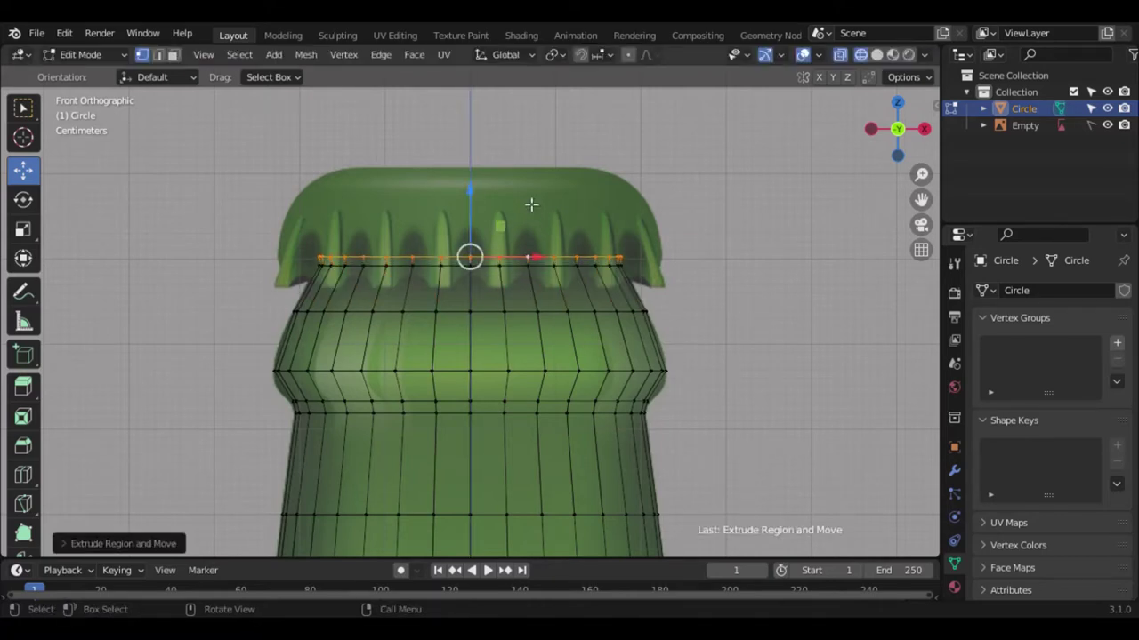
{"action": "key", "text": "e"}
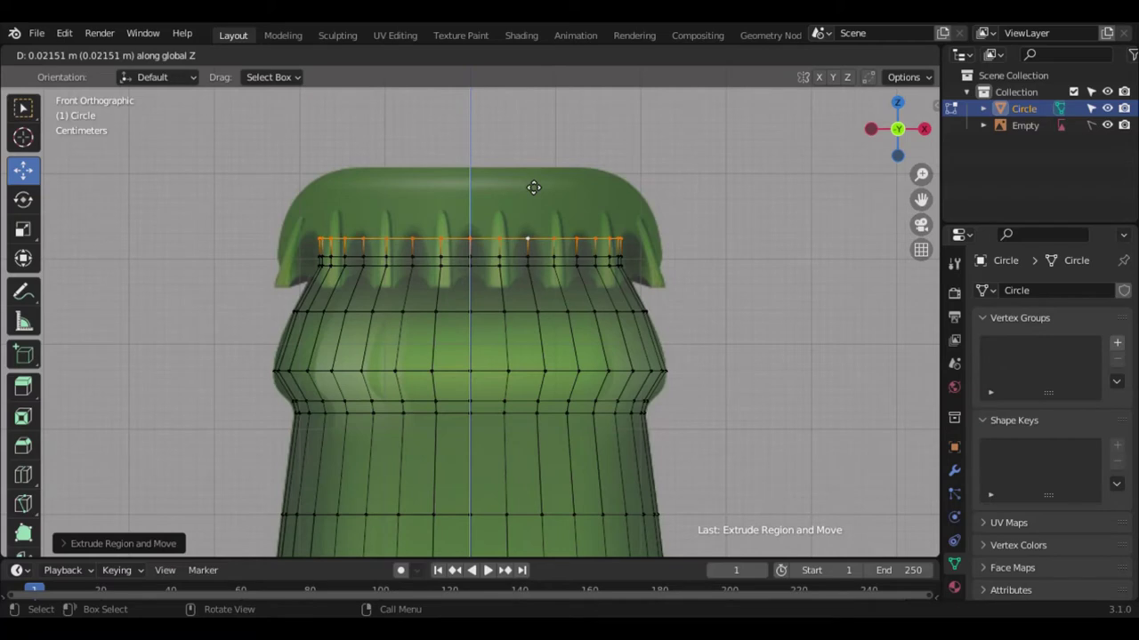
{"action": "key", "text": "s"}
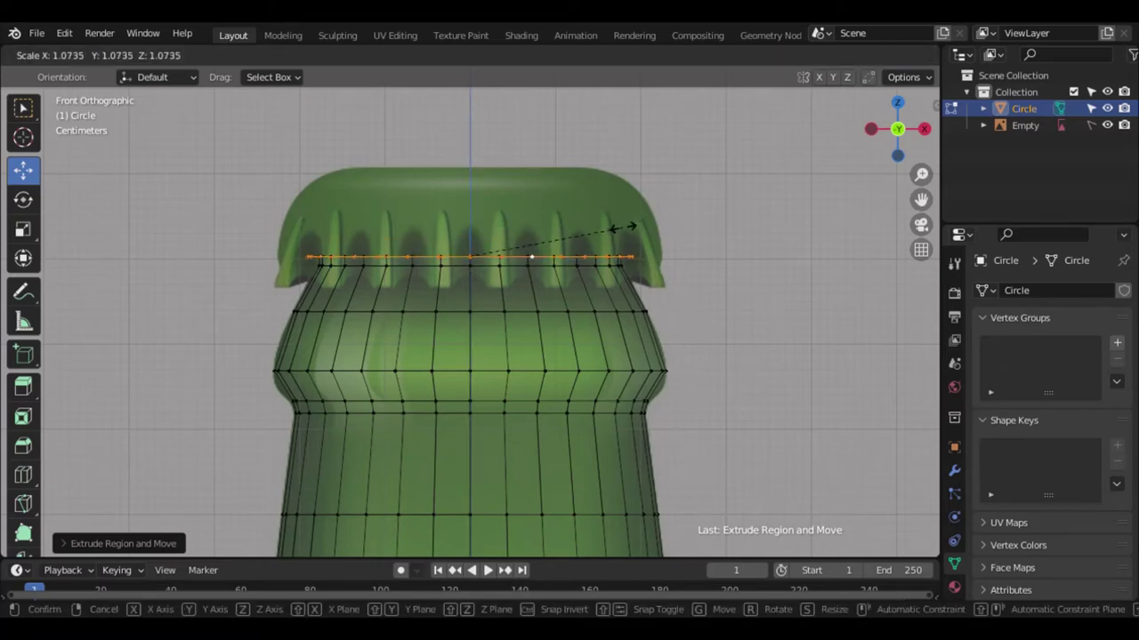
{"action": "key", "text": "e"}
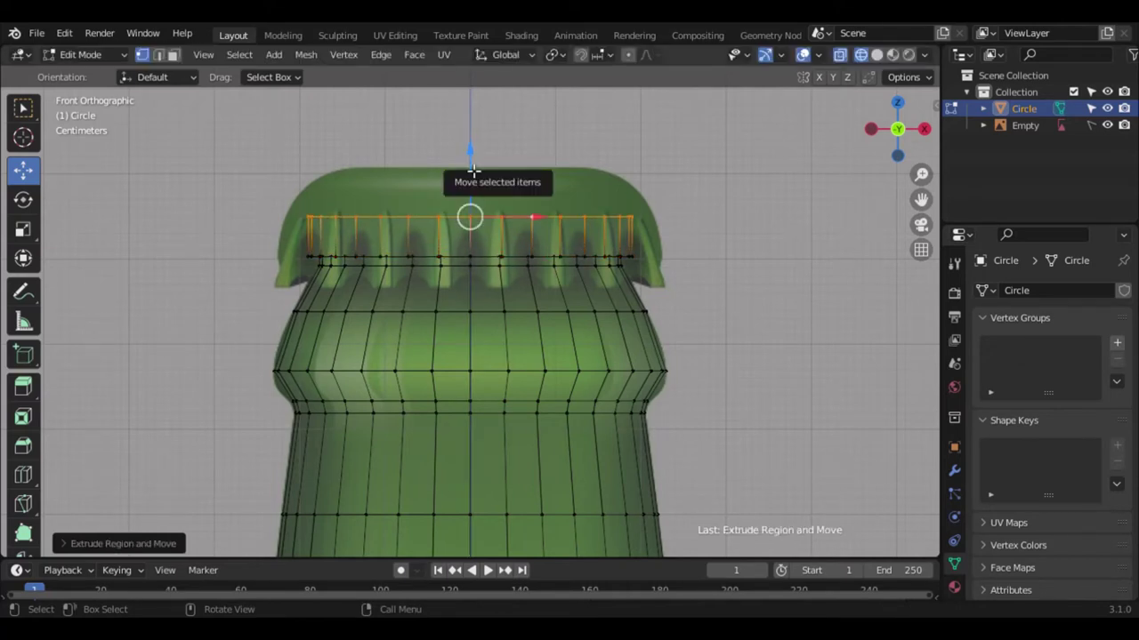
{"action": "key", "text": "s"}
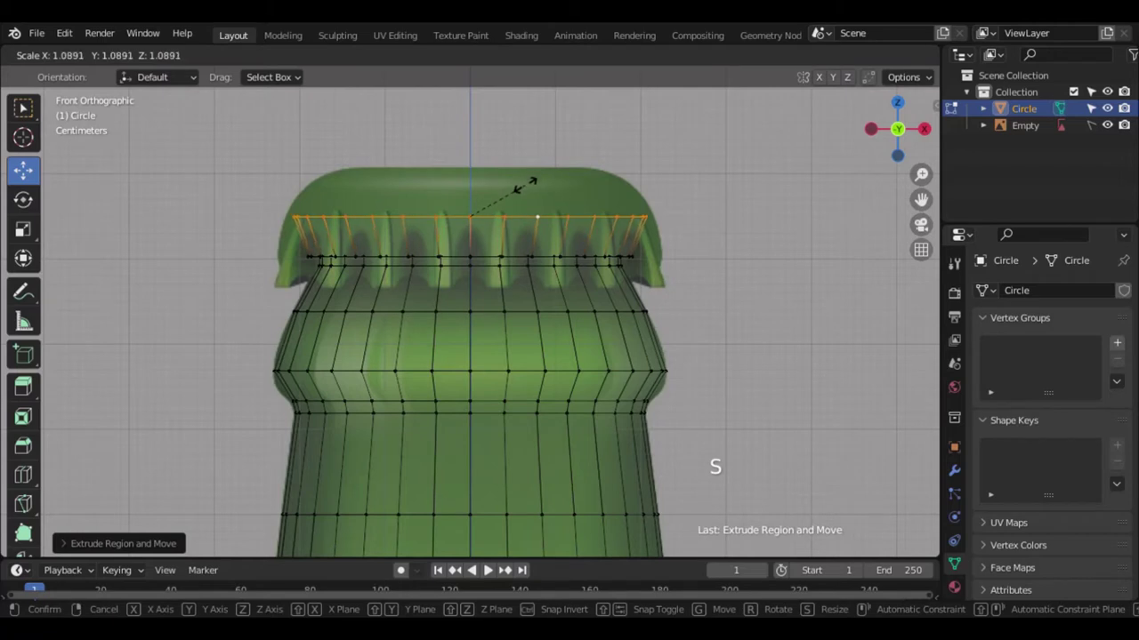
{"action": "key", "text": "e"}
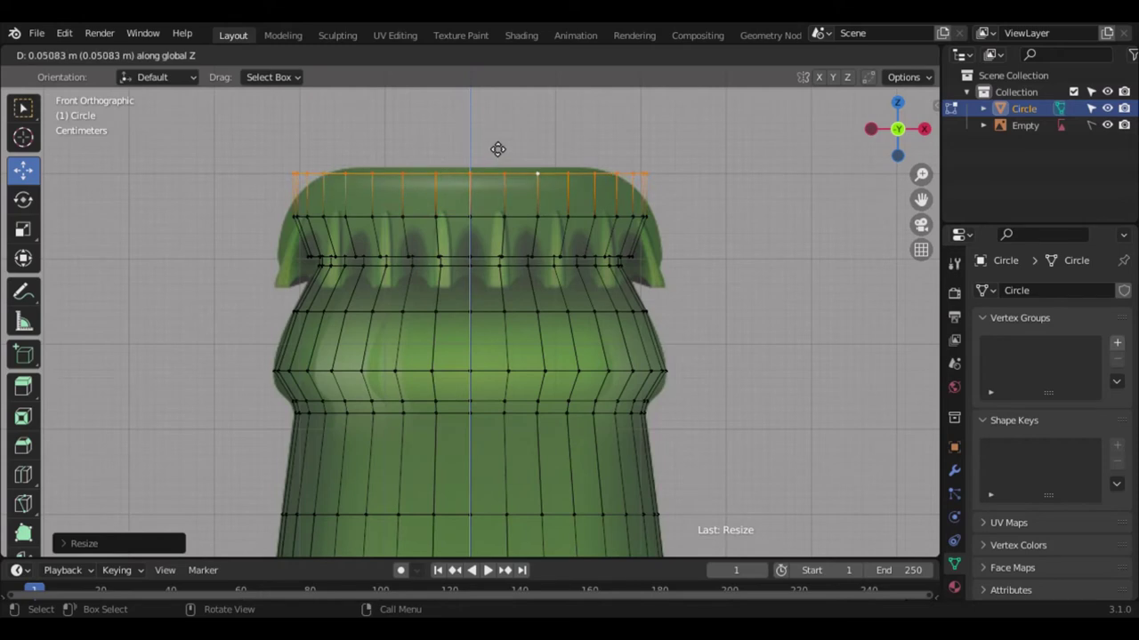
{"action": "key", "text": "s"}
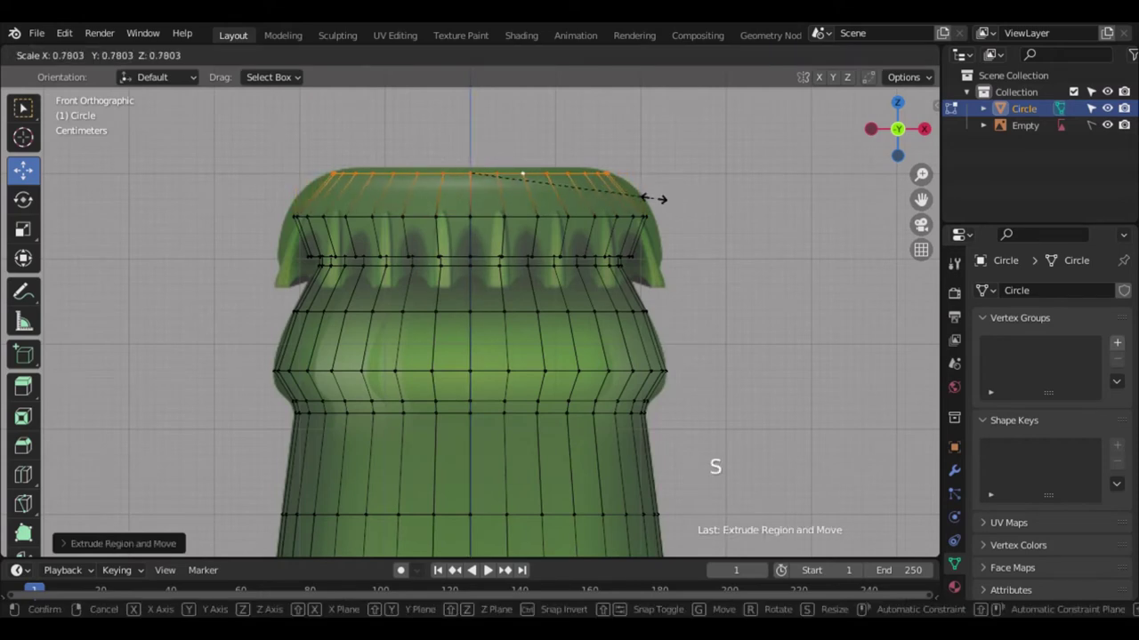
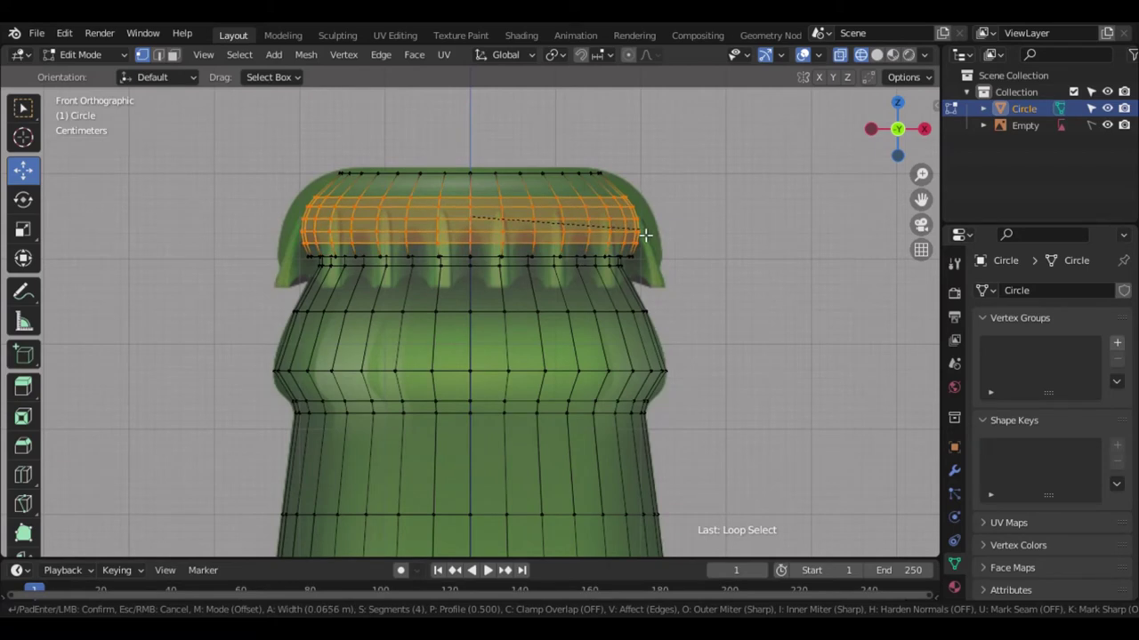
- Bevel the cap edge loops and the neck bulge rings into rounded bands and widen them
{"action": "key", "text": "s"}
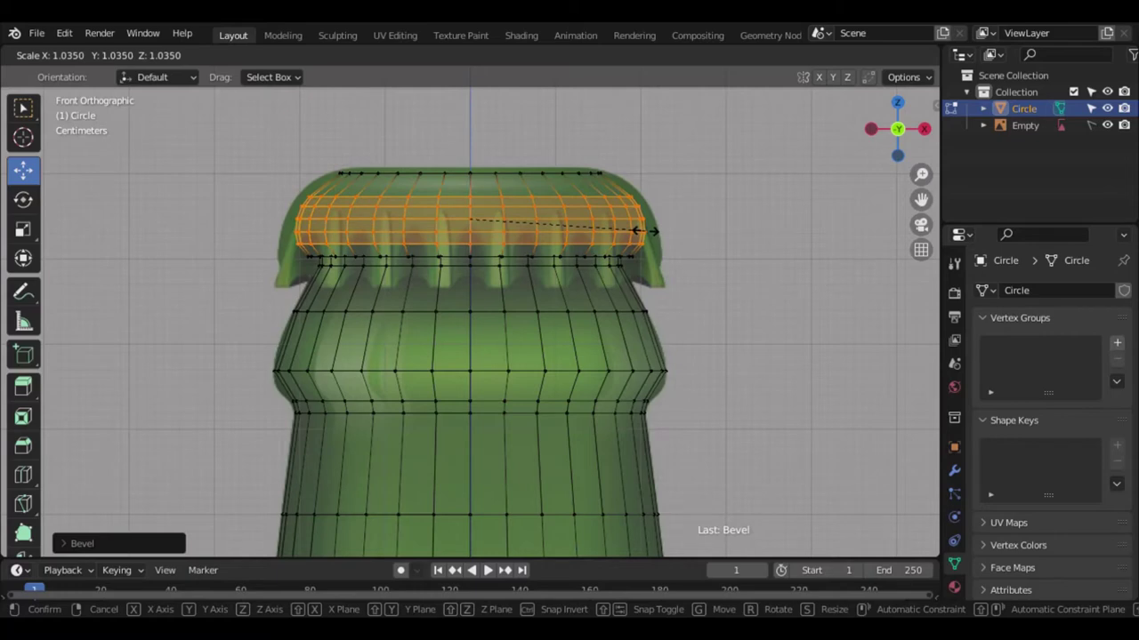
{"action": "scroll", "scroll_direction": "up", "scroll_amount": 3}
{"action": "key", "text": "x"}
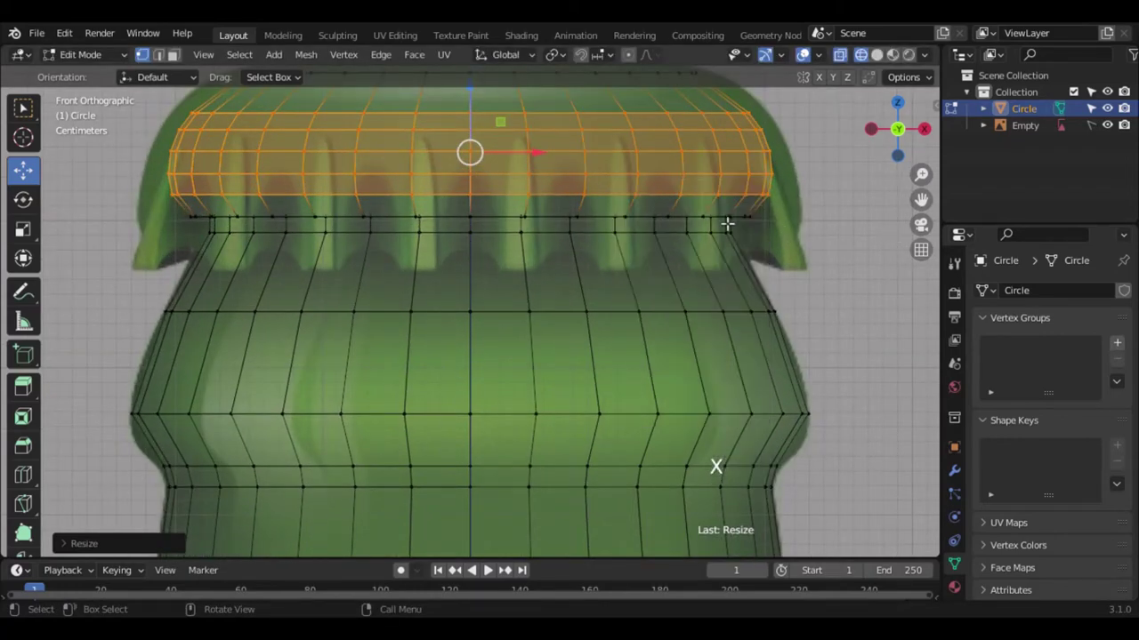
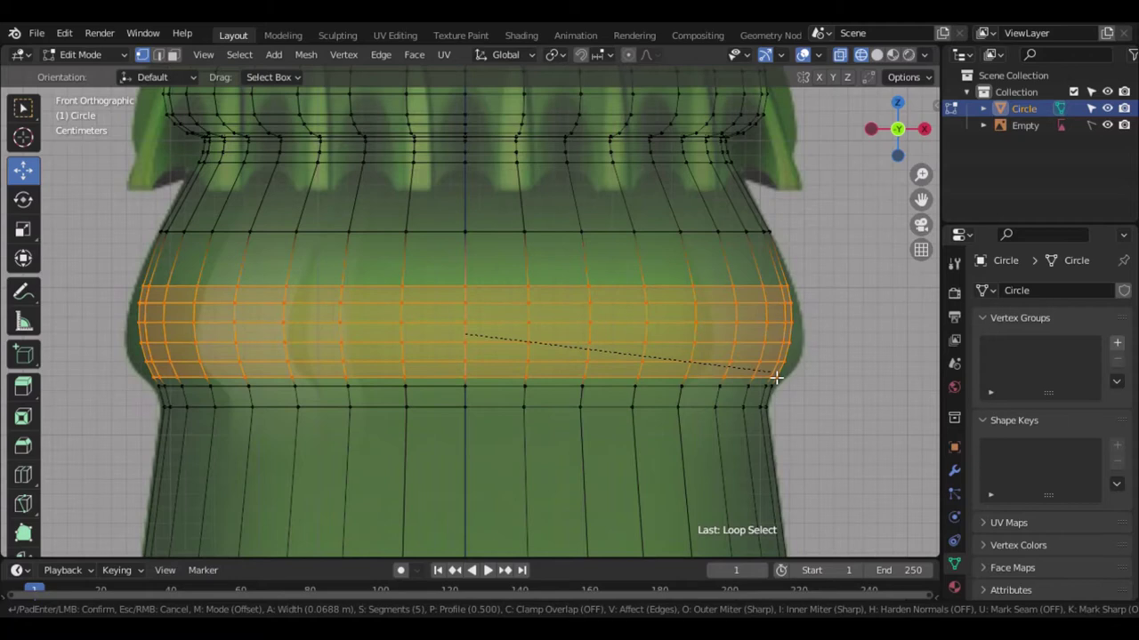
{"action": "key", "text": "s"}
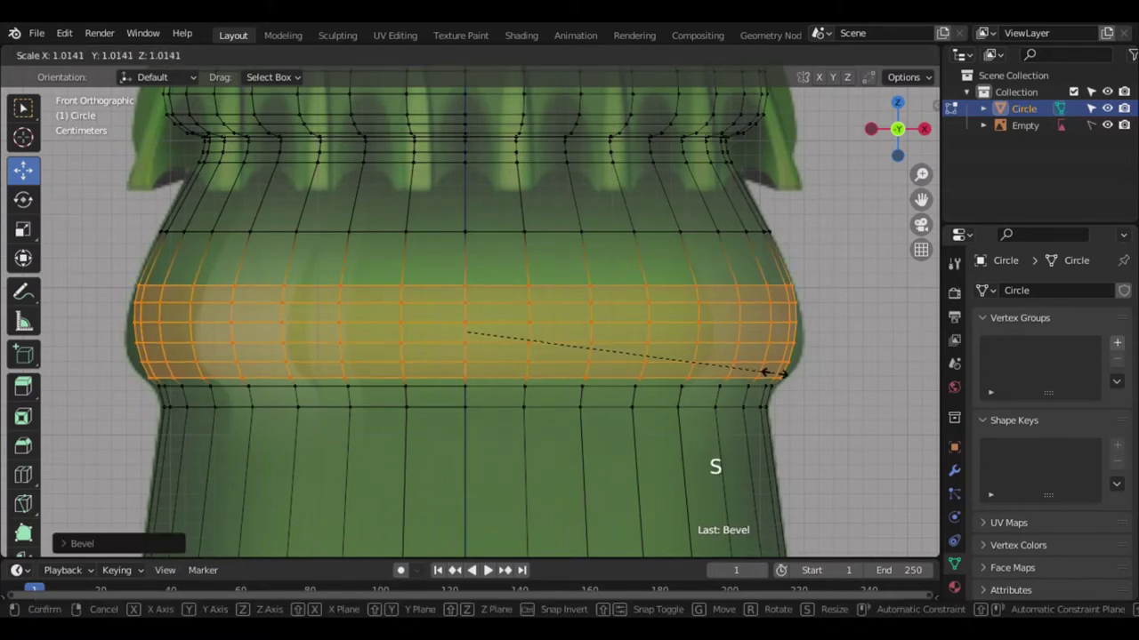
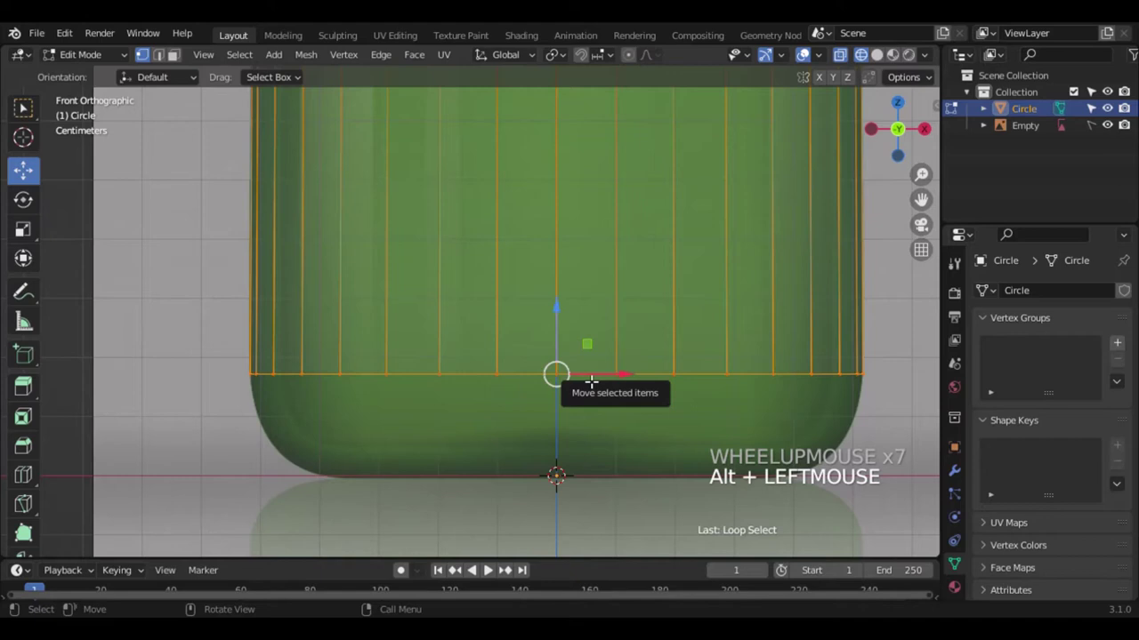
- Lower and shrink the bottom ring, then add and bevel a loop to round the base corner
{"action": "key", "text": "e"}
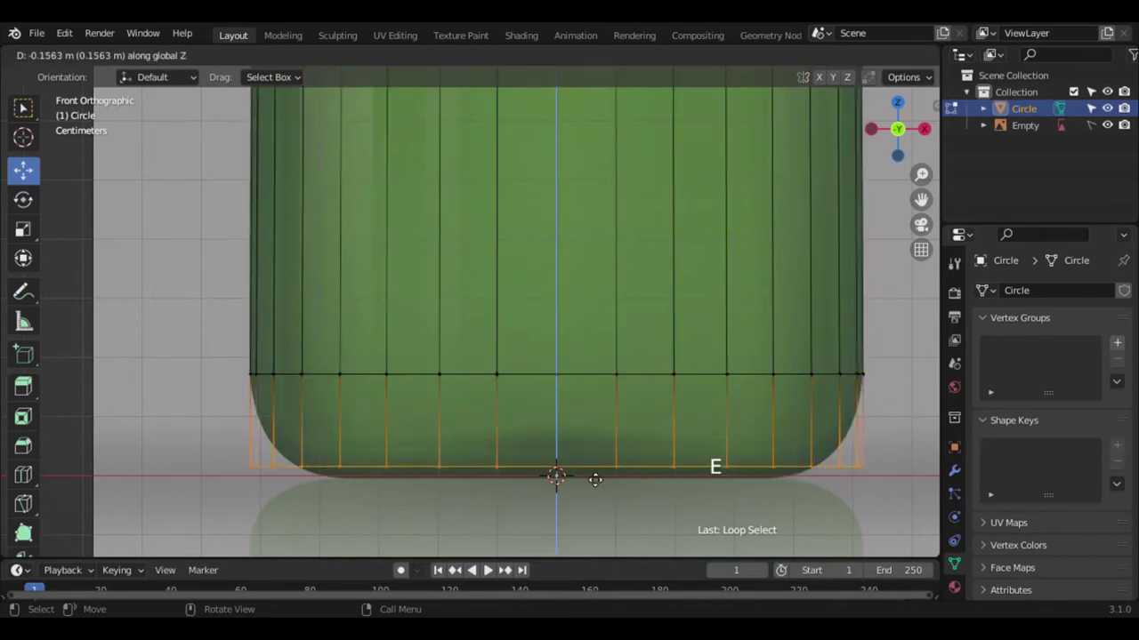
{"action": "key", "text": "s"}
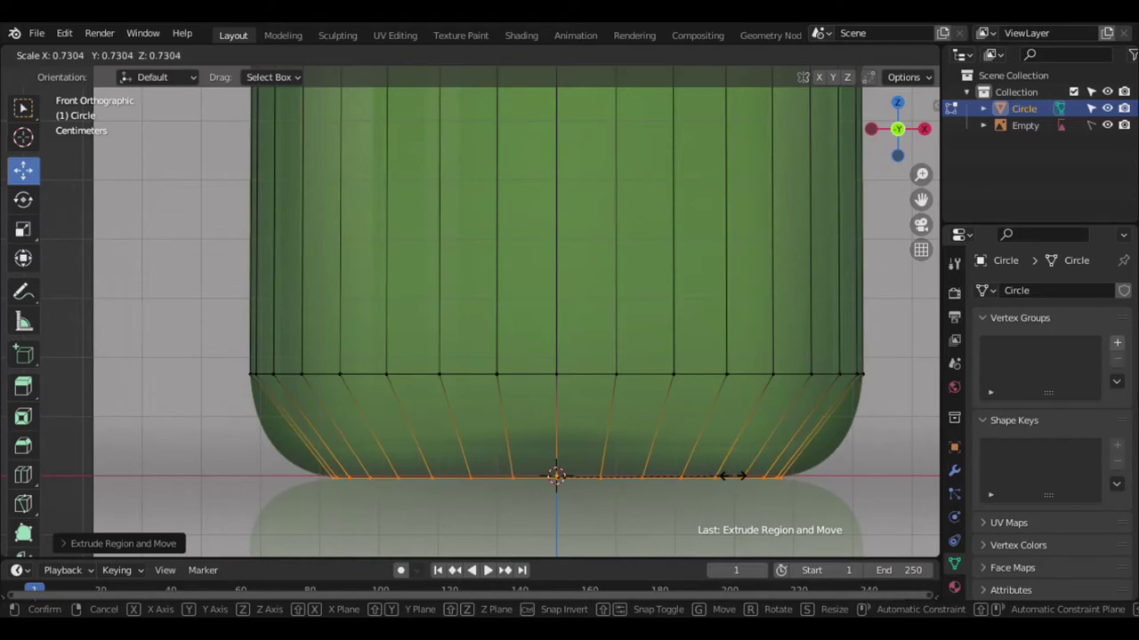
{"action": "key", "text": "ctrl+r"}
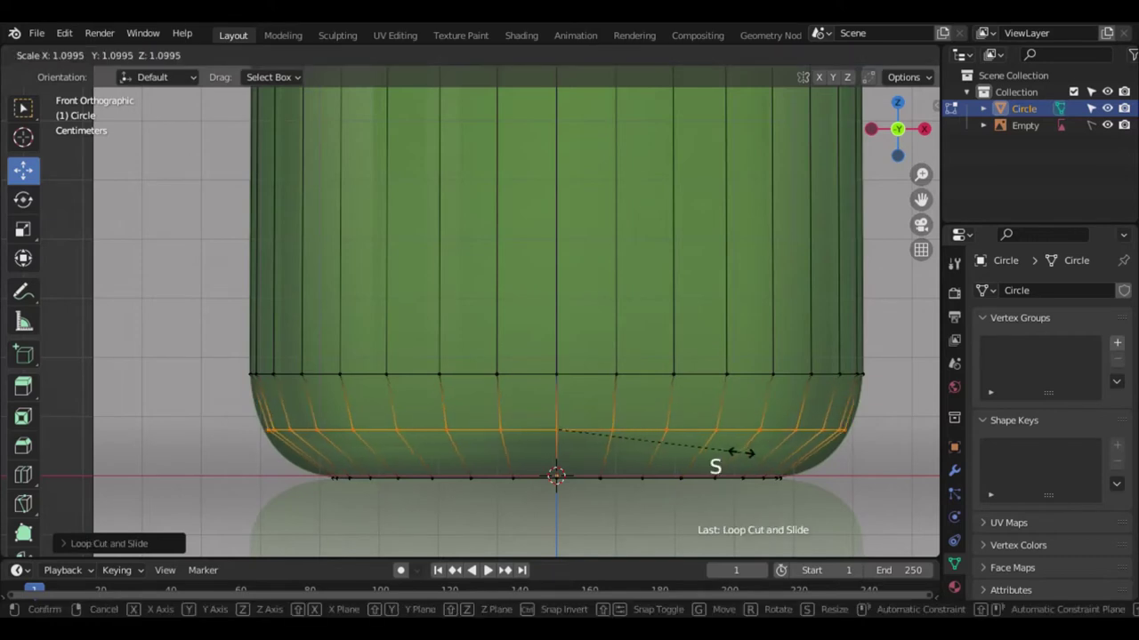
{"action": "key", "text": "ctrl+b"}
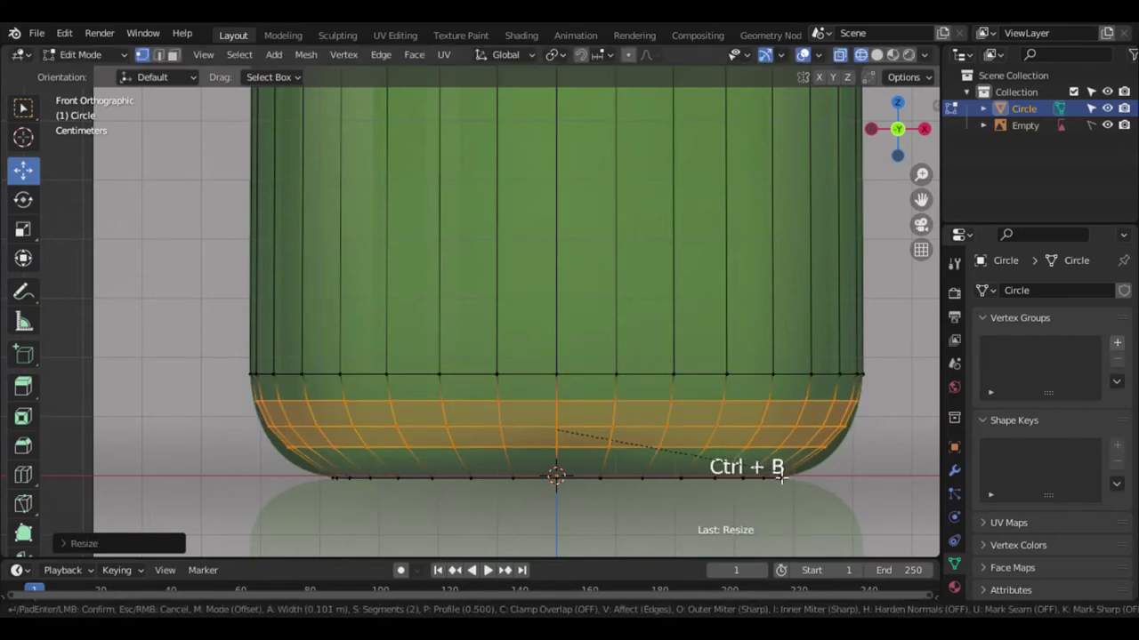
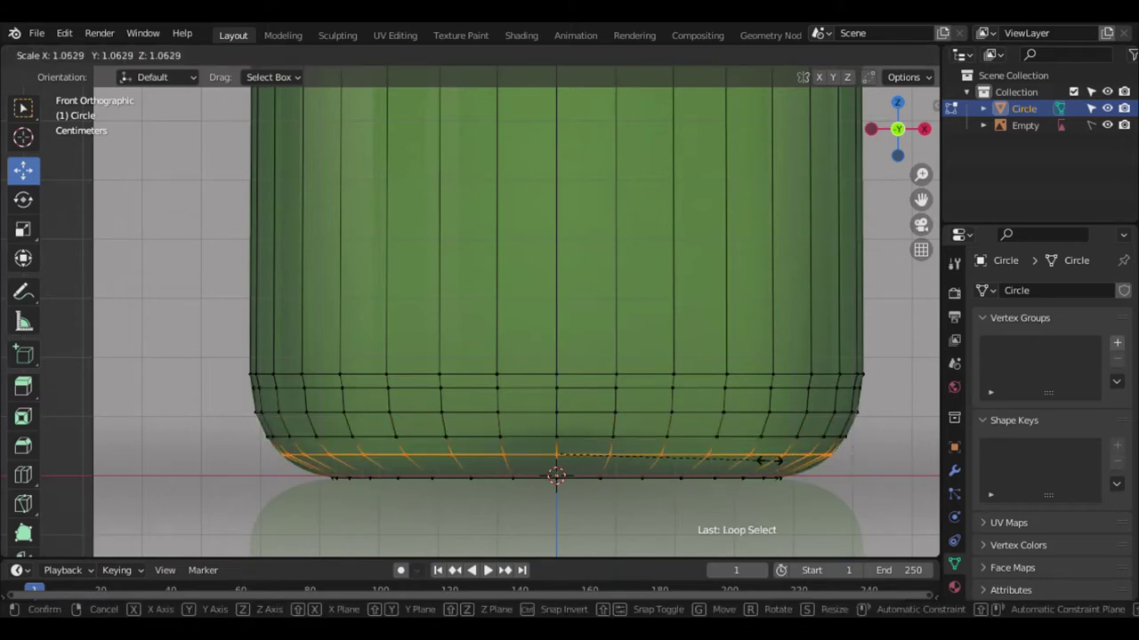
- Add another edge loop near the base and scale it to the curve
{"action": "key", "text": "ctrl+r"}
{"action": "key", "text": "s"}
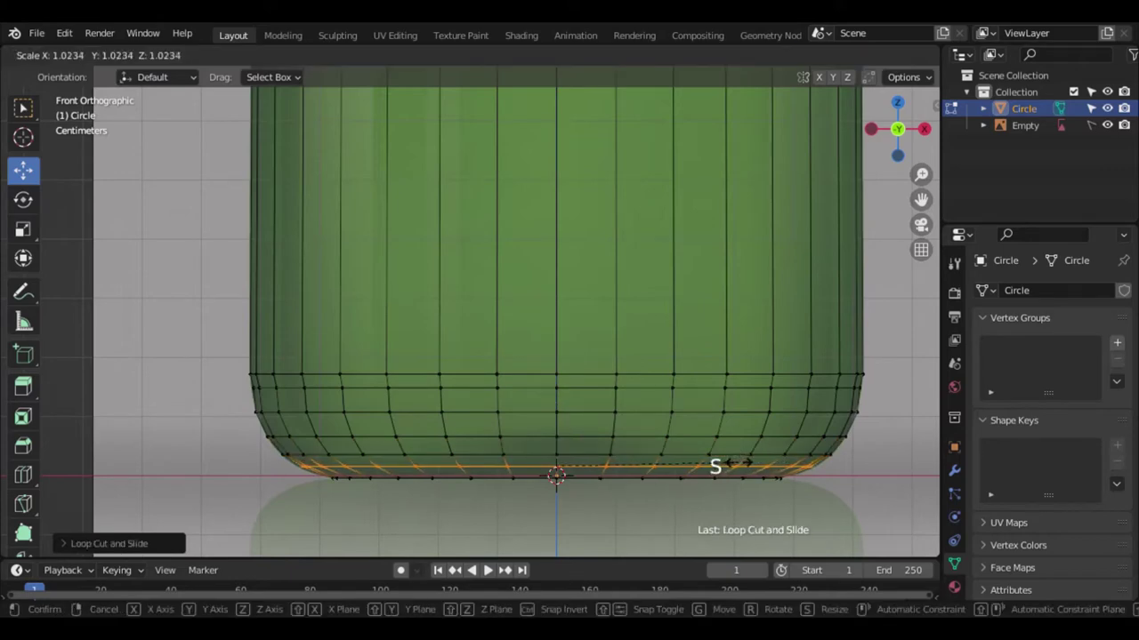
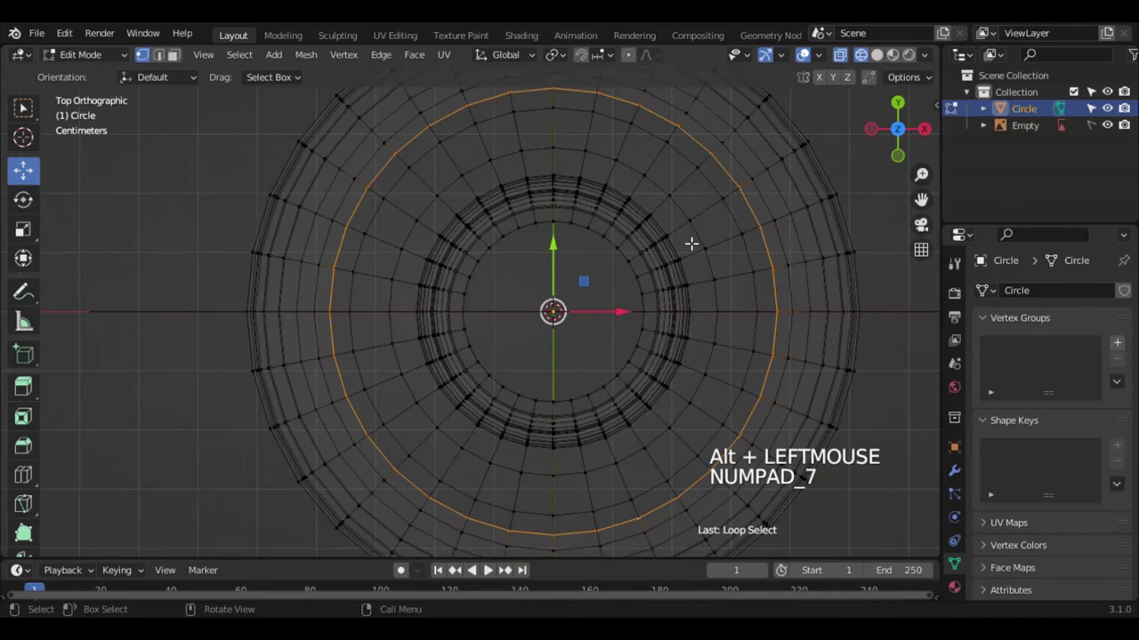
- View the bottle from underneath and shrink and raise the outer base ring slightly
{"action": "key", "text": "KP_9"}
{"action": "key", "text": "KP_9"}
{"action": "key", "text": "KP_7"}
{"action": "key", "text": "KP_9"}
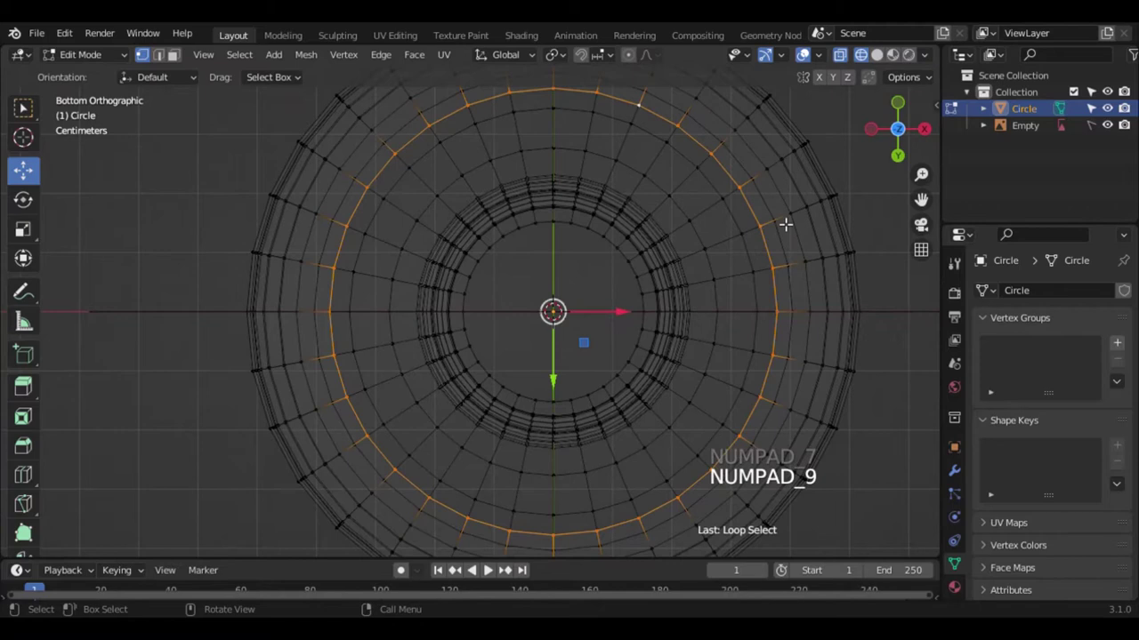
{"action": "key", "text": "e"}
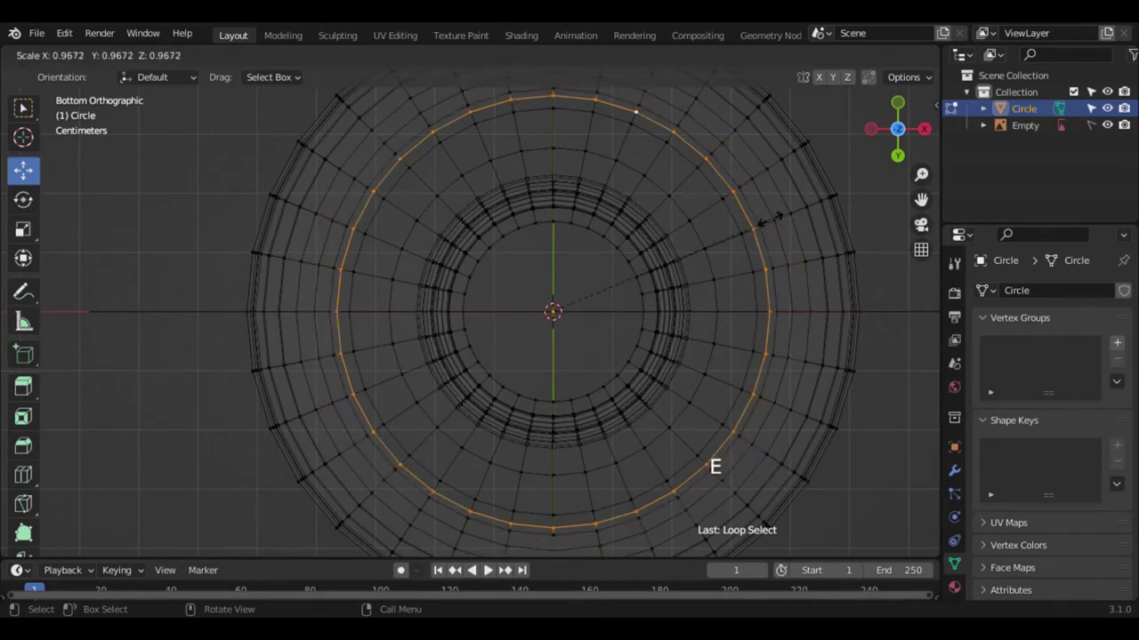
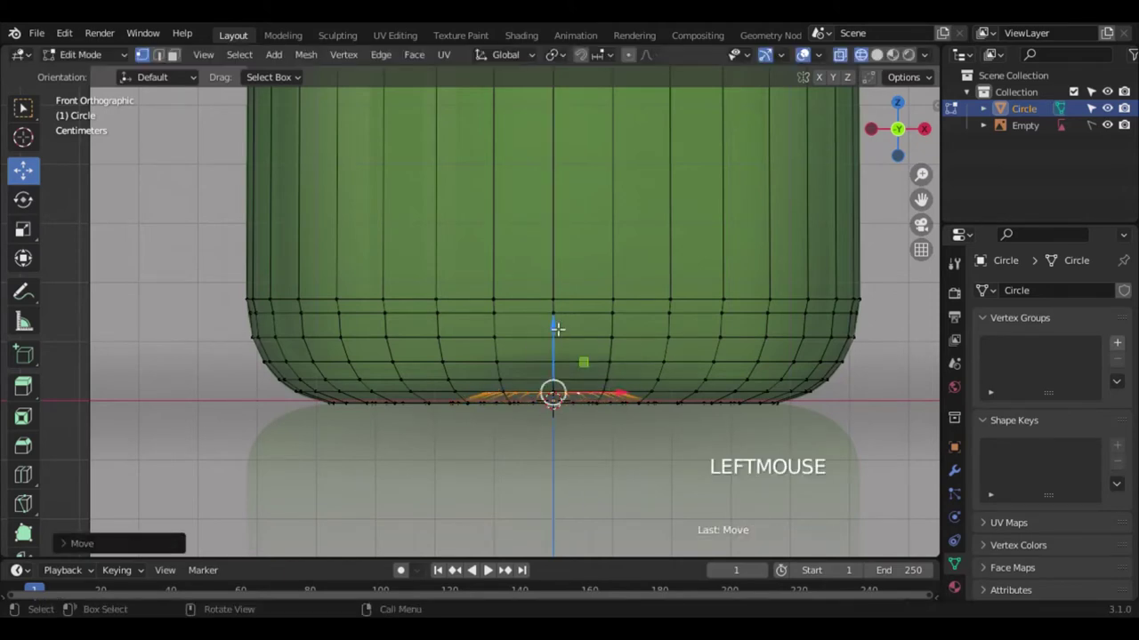
{"action": "key", "text": "e"}
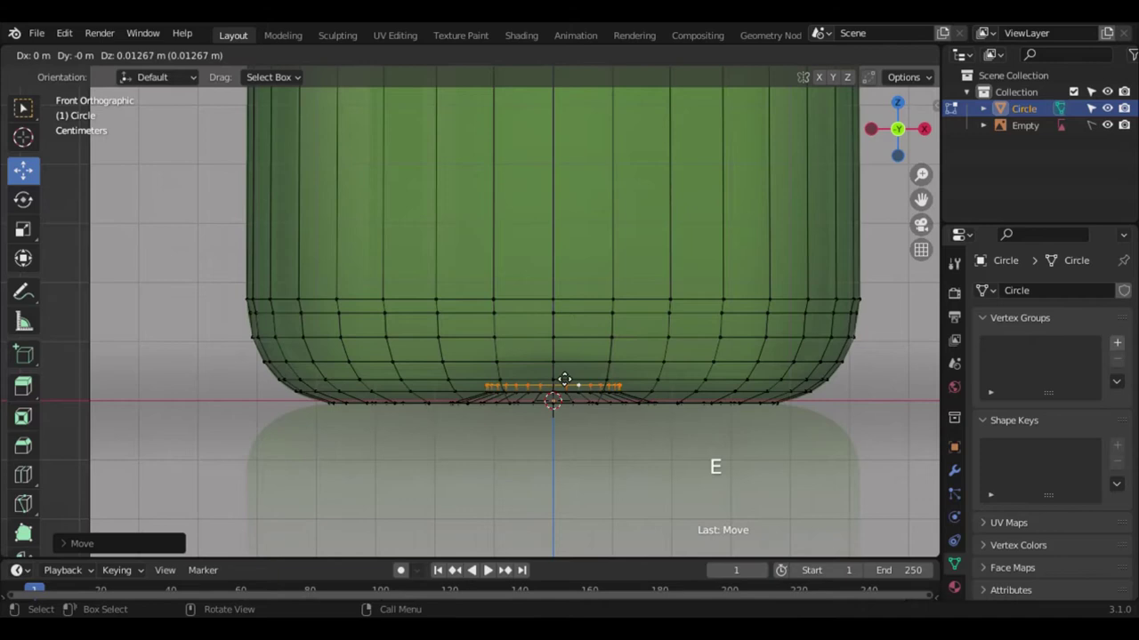
- Extrude rings inward from the bottom edge, shrinking each toward the centre to close the base
{"action": "key", "text": "s"}
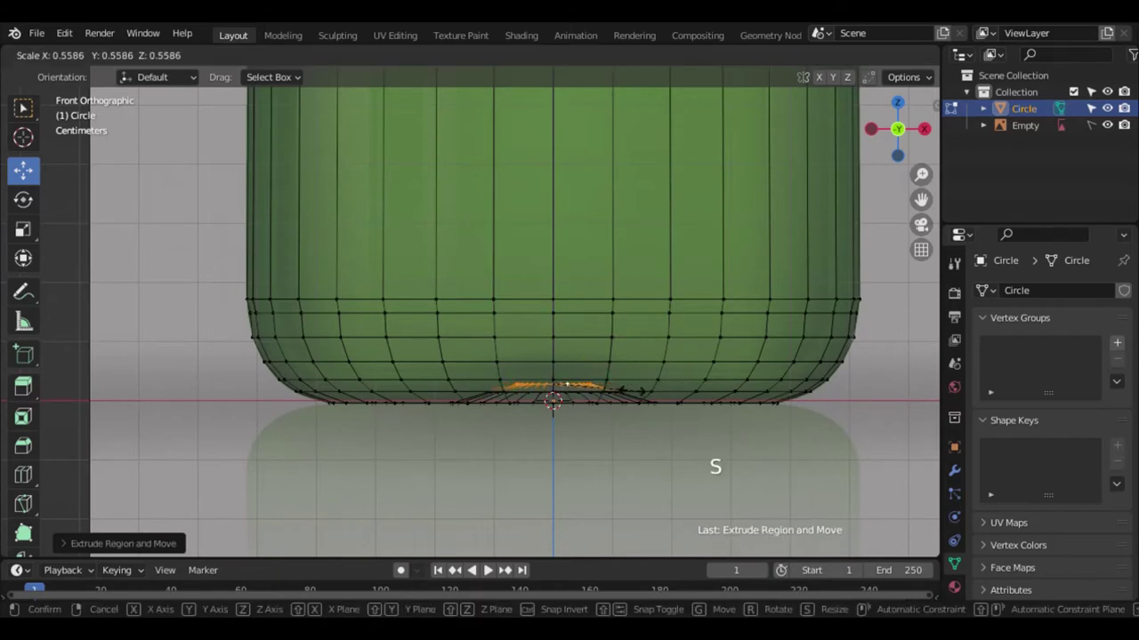
{"action": "key", "text": "e"}
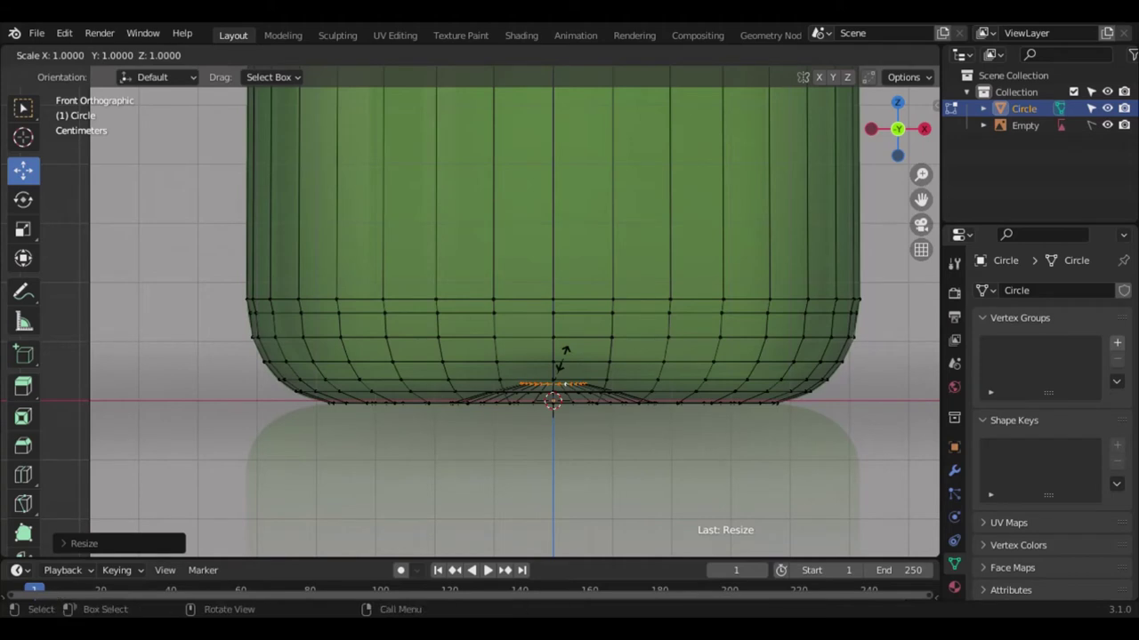
{"action": "key", "text": "ctrl+z"}
{"action": "key", "text": "e"}
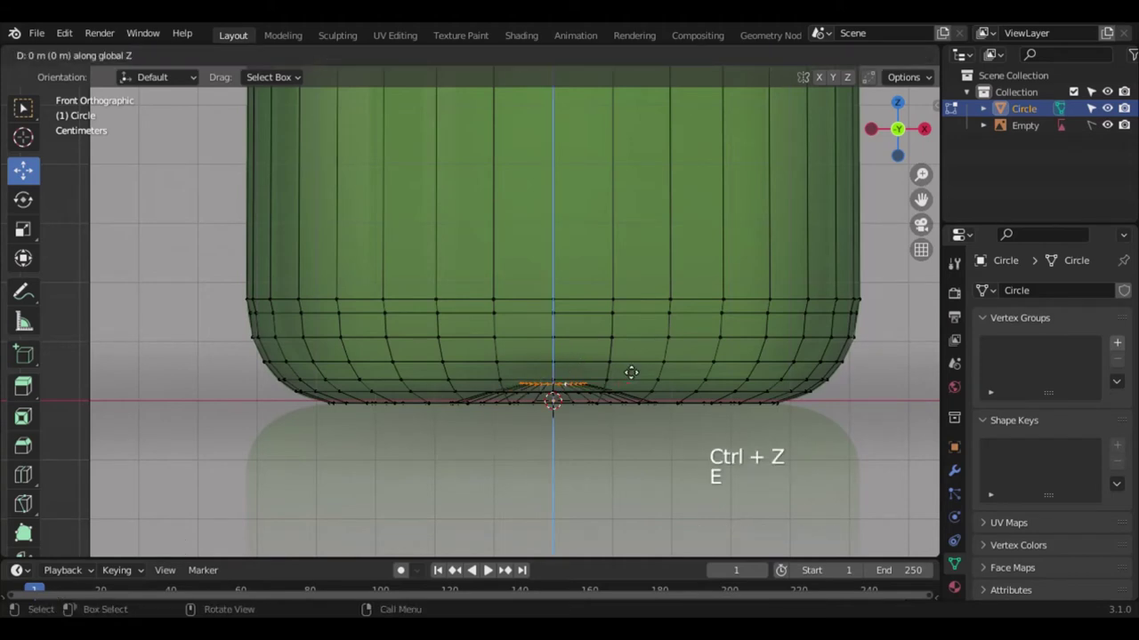
{"action": "key", "text": "s"}
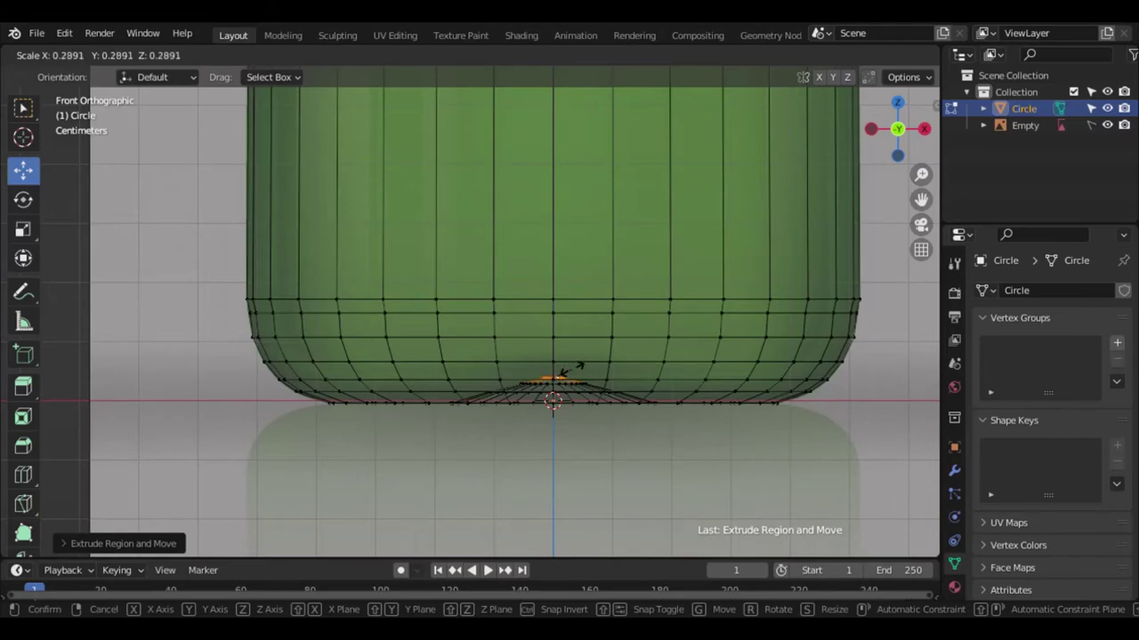
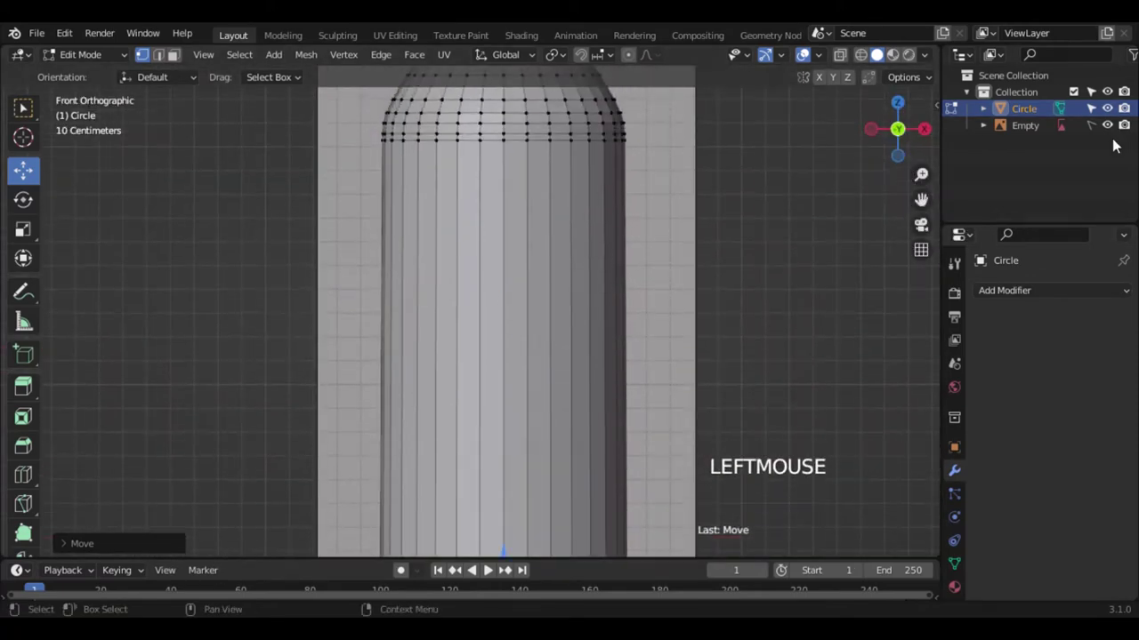
- Leave Edit Mode and add a Subdivision Surface modifier to smooth the bottle
{"action": "scroll", "scroll_direction": "down", "scroll_amount": 3}
{"action": "left_click", "coordinate": [888, 144]}
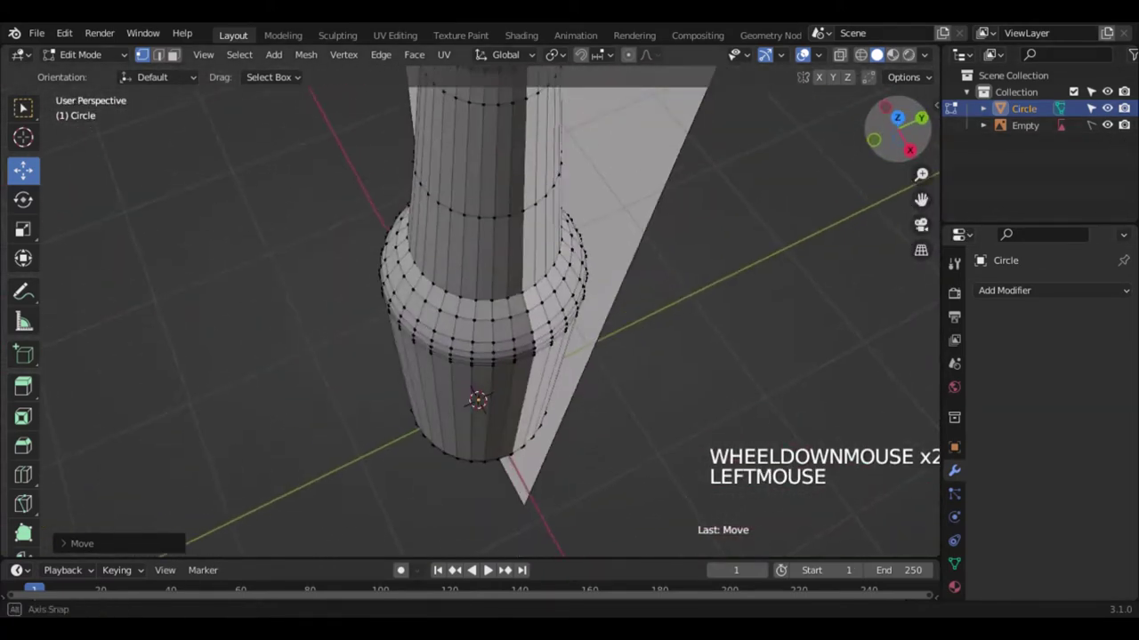
{"action": "key", "text": "KP_1"}
{"action": "scroll", "scroll_direction": "down", "scroll_amount": 3}
{"action": "key", "text": "Tab"}
{"action": "scroll", "scroll_direction": "down", "scroll_amount": 3}
{"action": "left_click", "coordinate": [909, 150]}
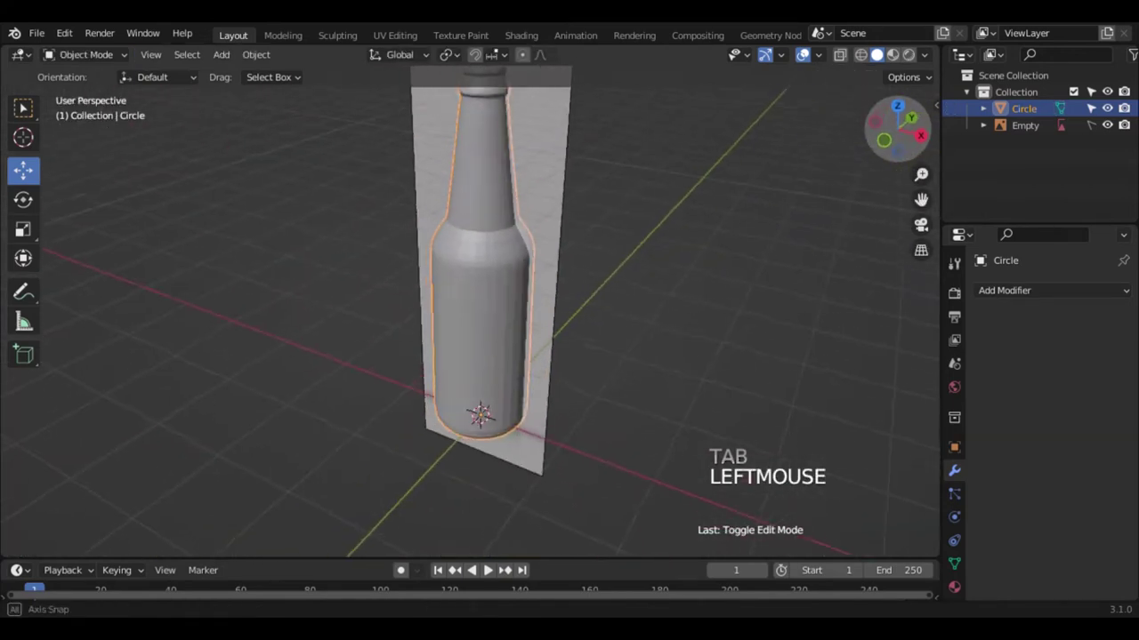
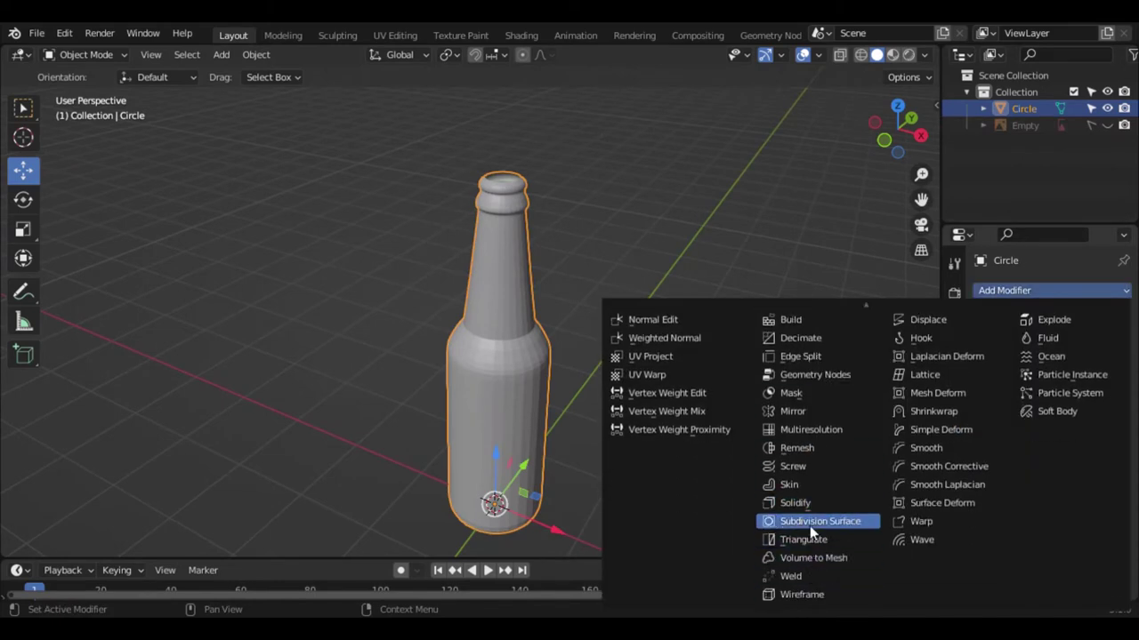
{"action": "left_click", "coordinate": [1105, 374]}
{"action": "left_click", "coordinate": [1106, 370]}
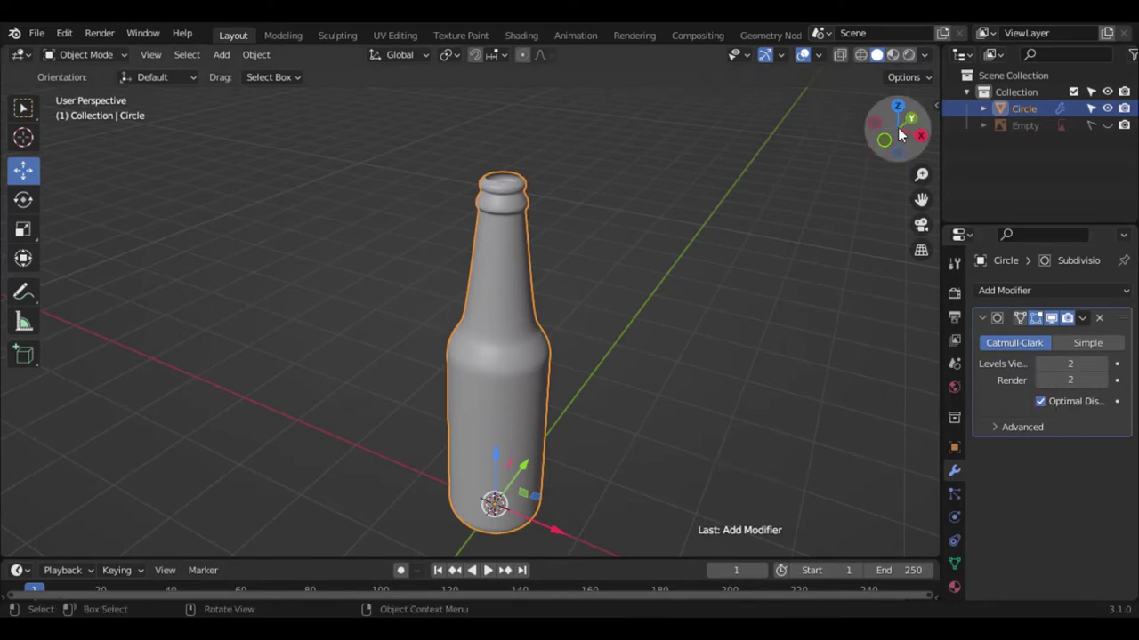
- Add a Solidify modifier to thicken the bottle walls and apply it
{"action": "left_click", "coordinate": [903, 132]}
{"action": "key", "text": "KP_1"}
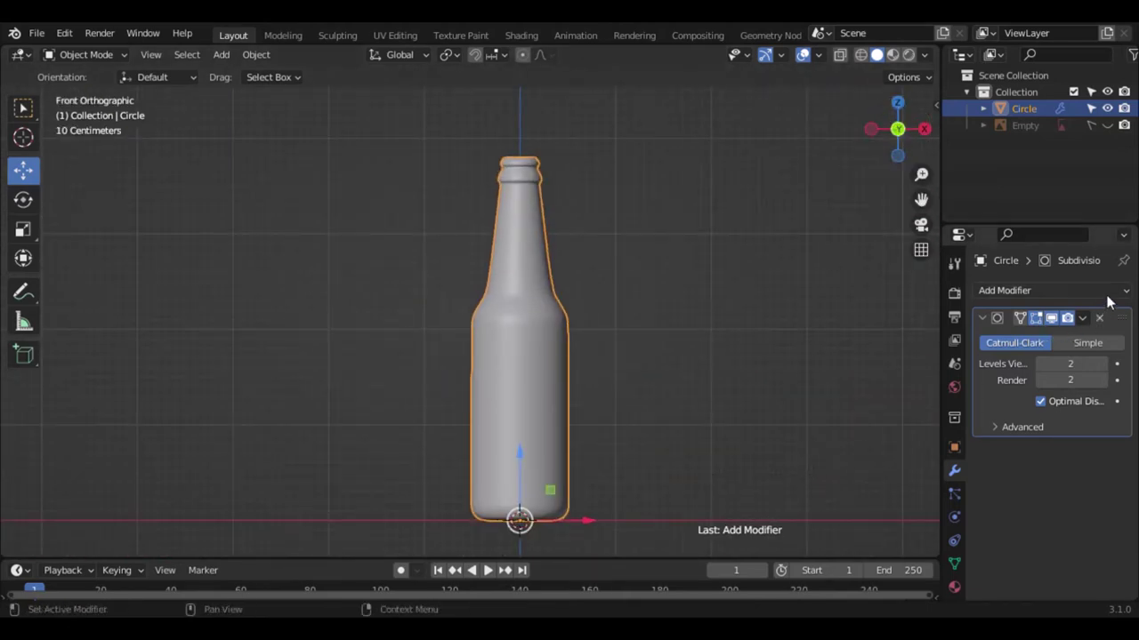
{"action": "left_click", "coordinate": [806, 582]}
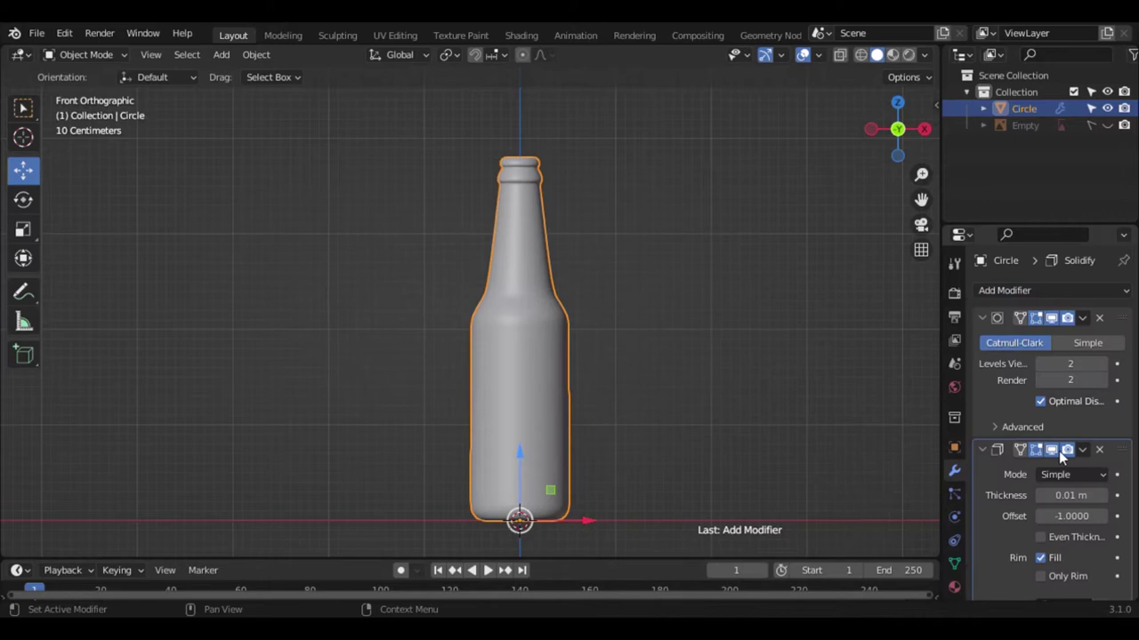
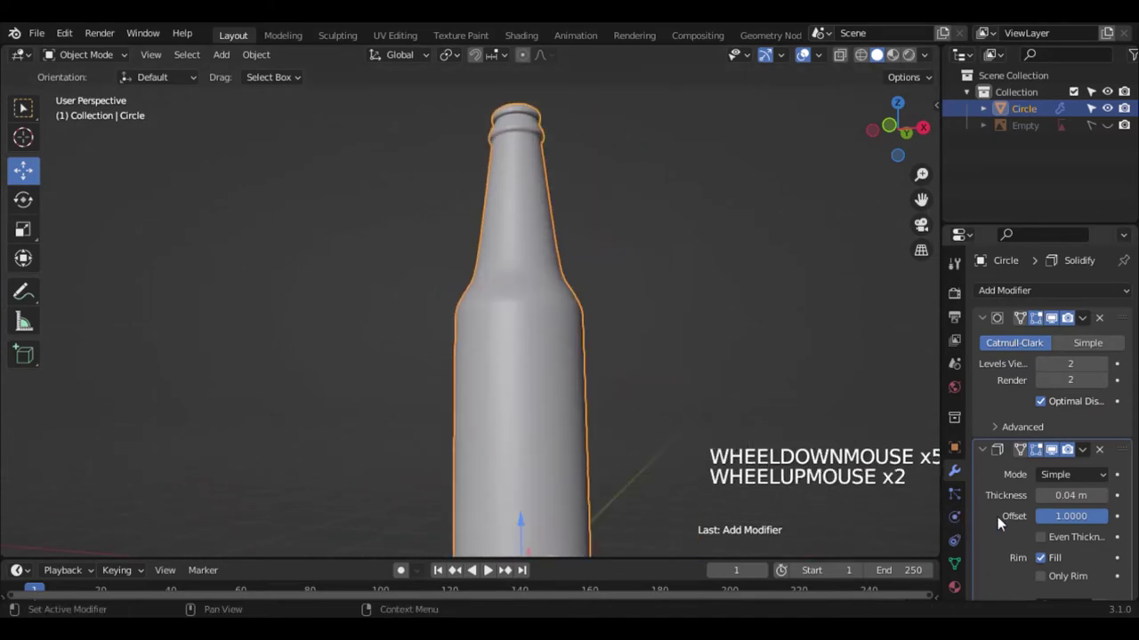
{"action": "left_click", "coordinate": [1046, 540]}
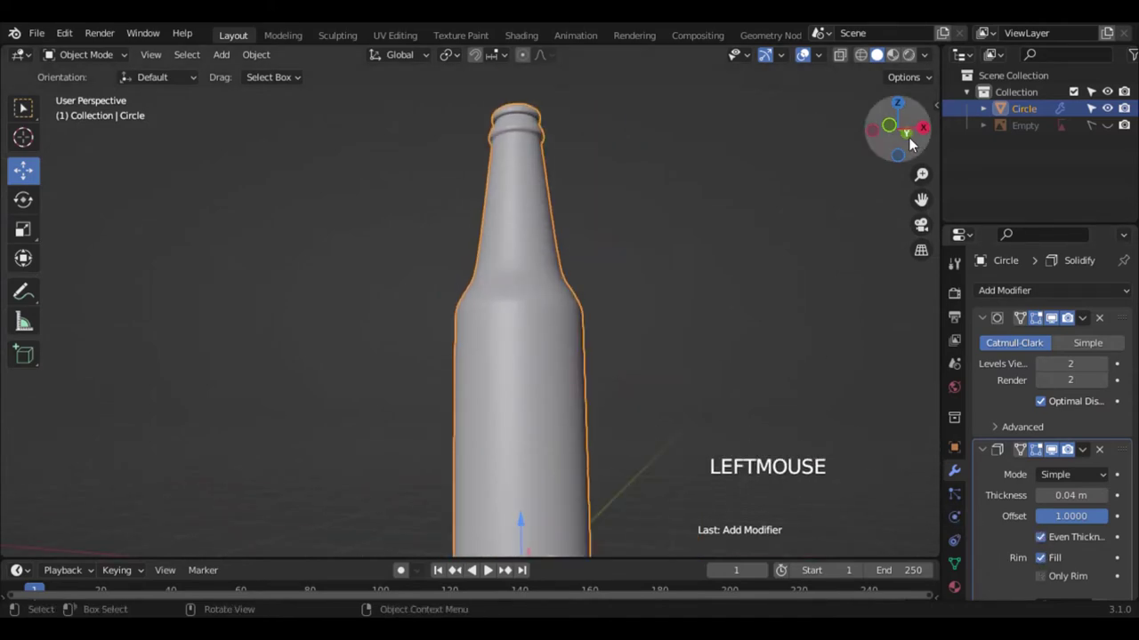
{"action": "left_click", "coordinate": [913, 145]}
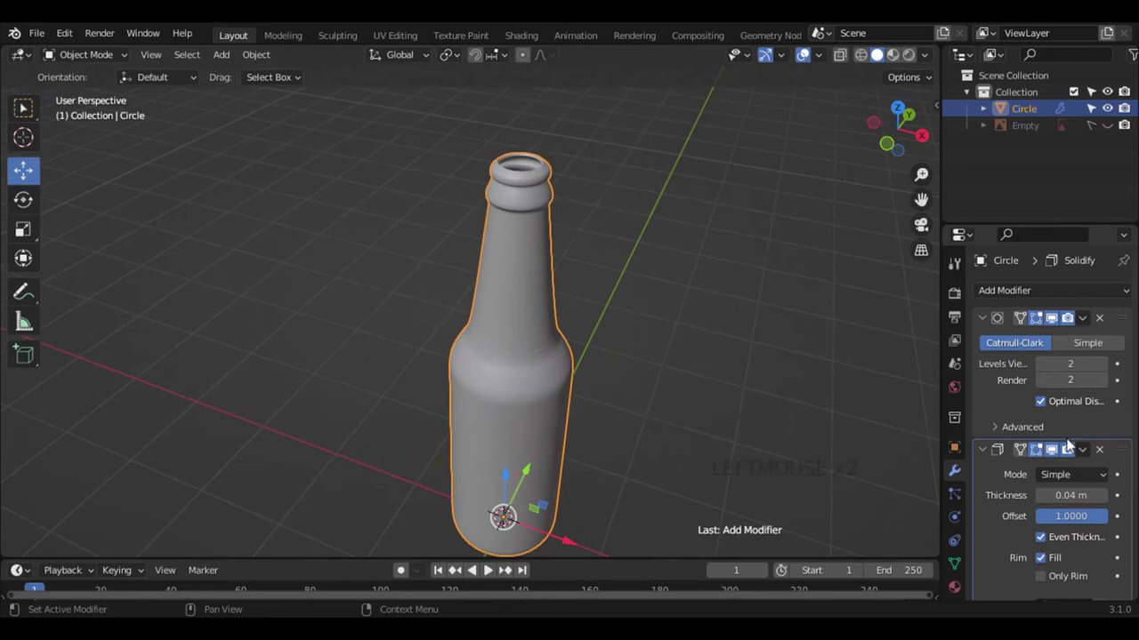
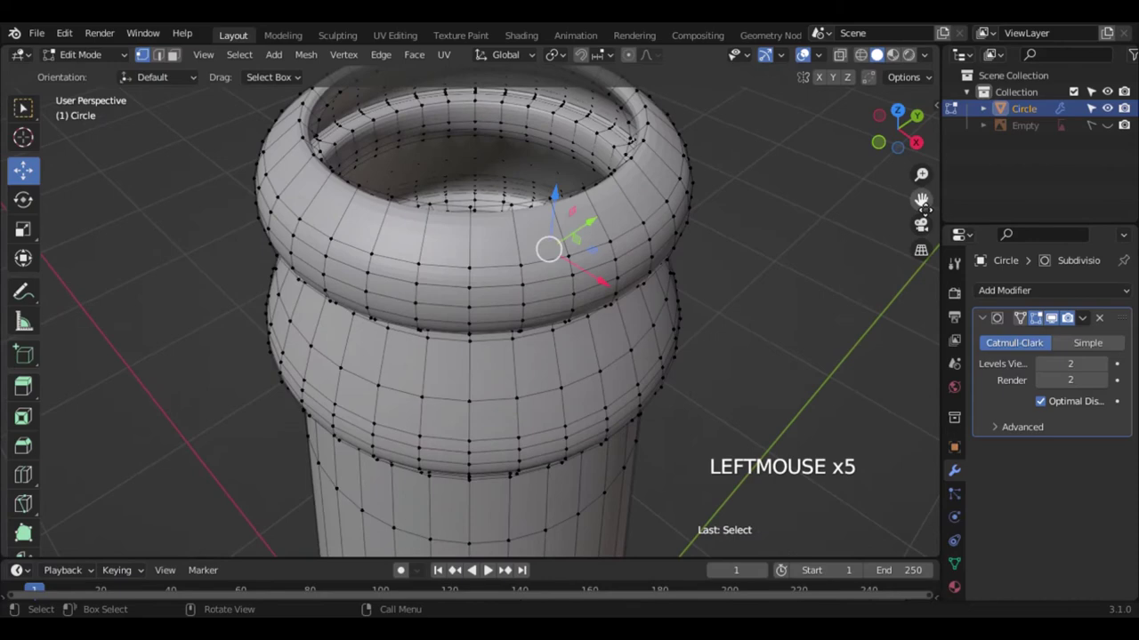
- Delete the old inner rim vertices and bridge the mouth loops into a clean inner wall
{"action": "left_click", "coordinate": [896, 137]}
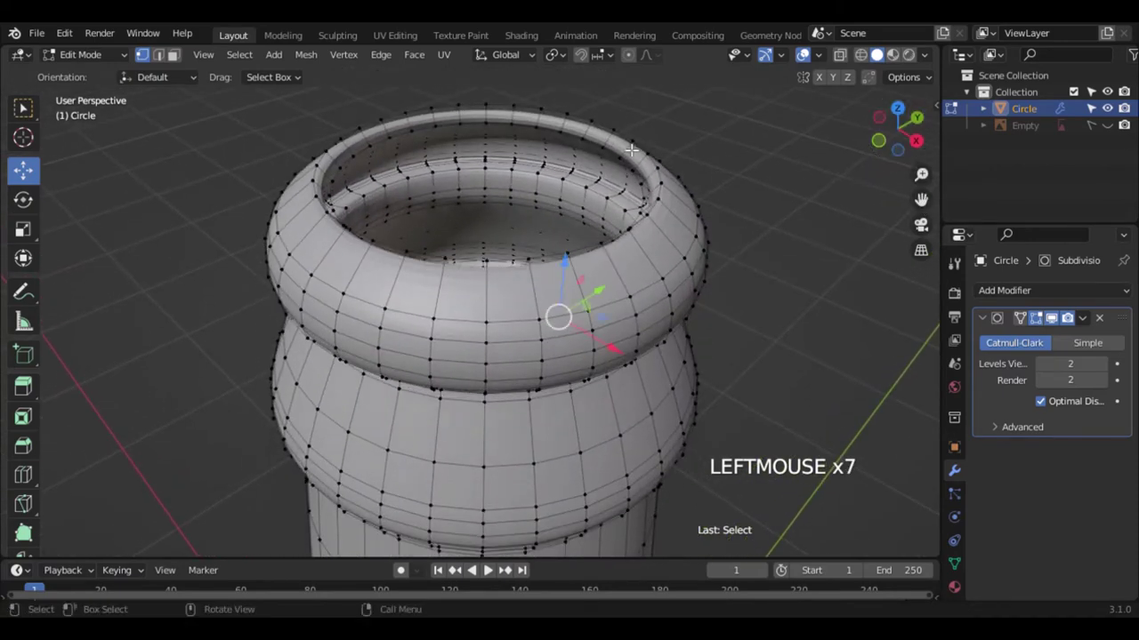
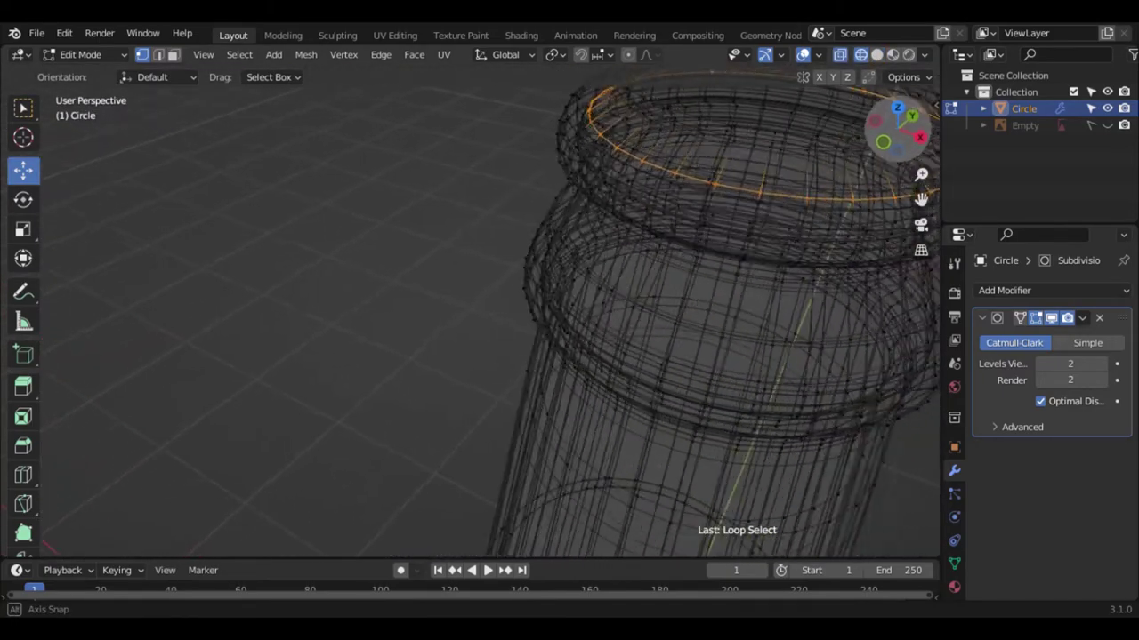
{"action": "left_click", "coordinate": [880, 59]}
{"action": "key", "text": "x"}
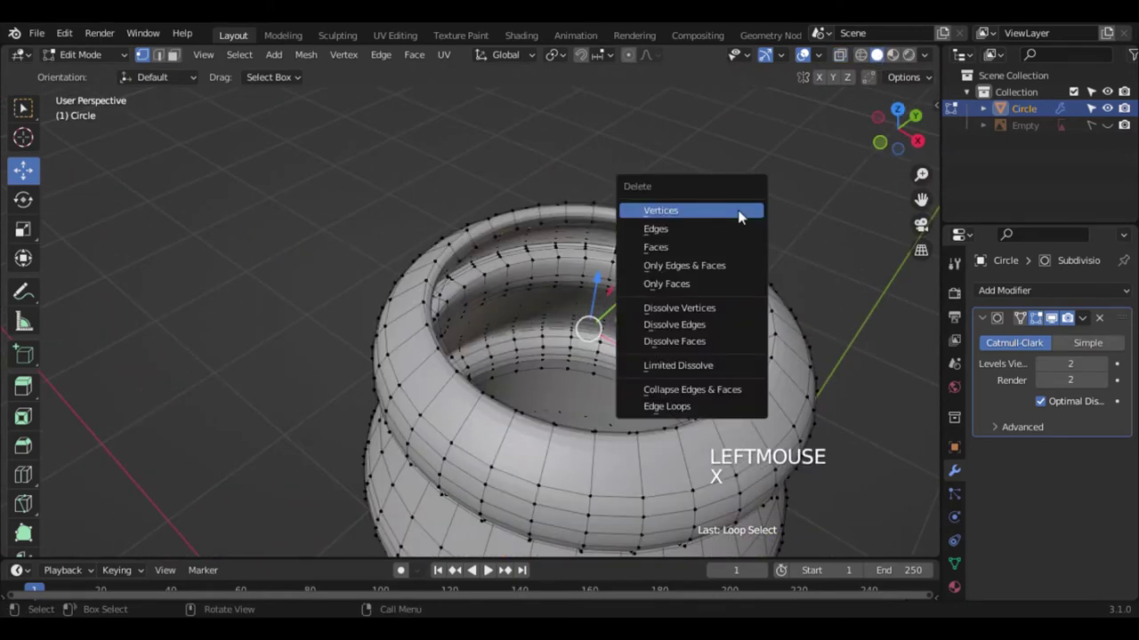
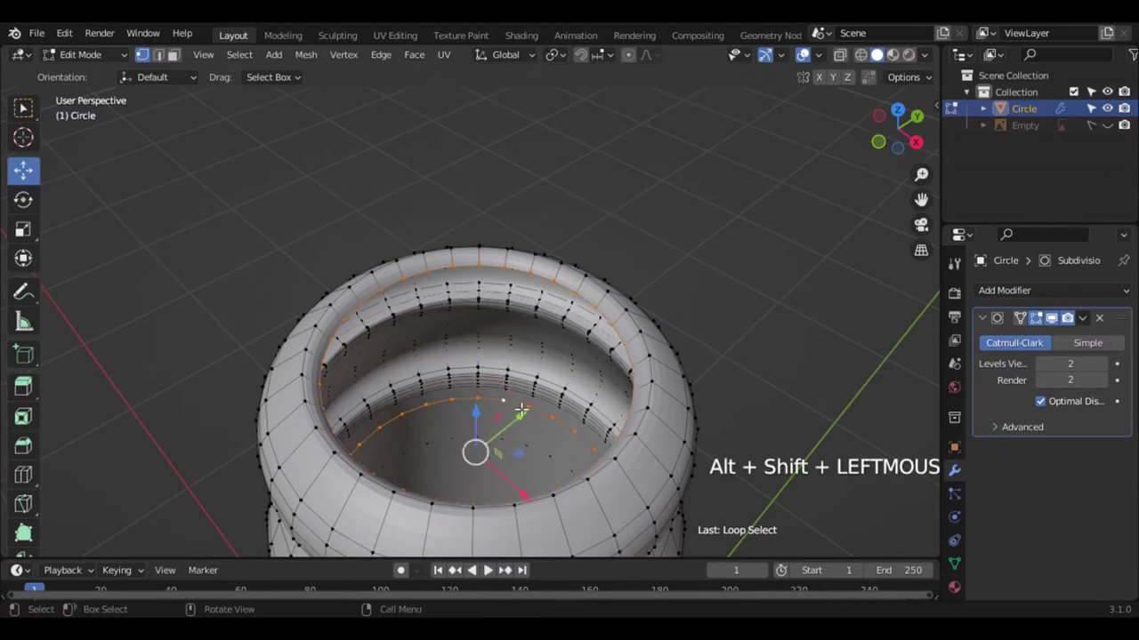
{"action": "right_click", "coordinate": [519, 412]}
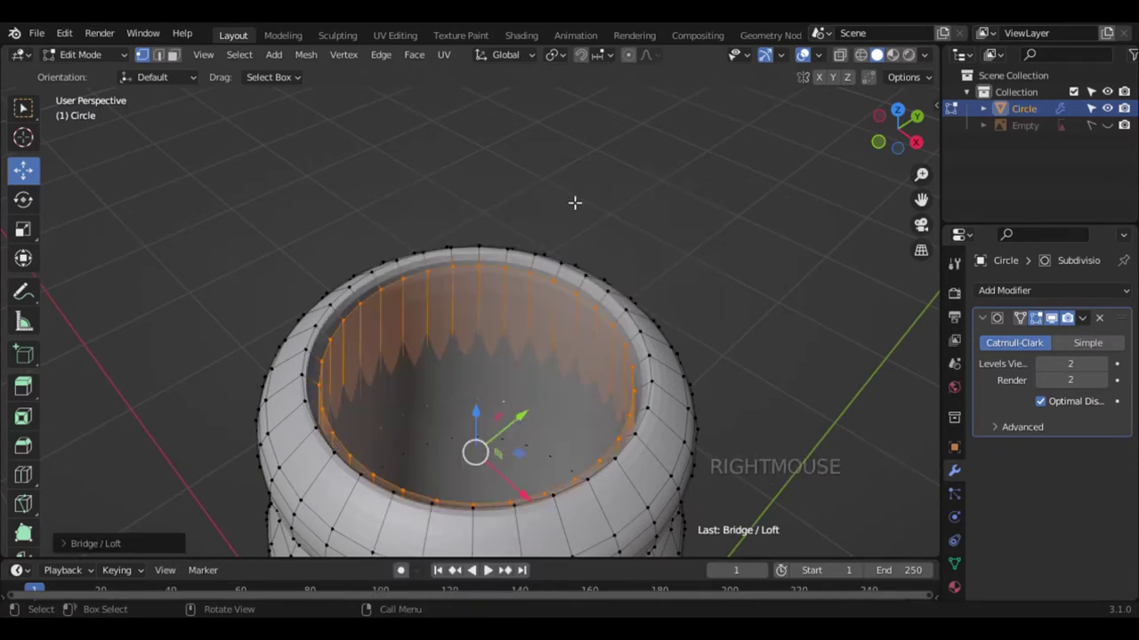
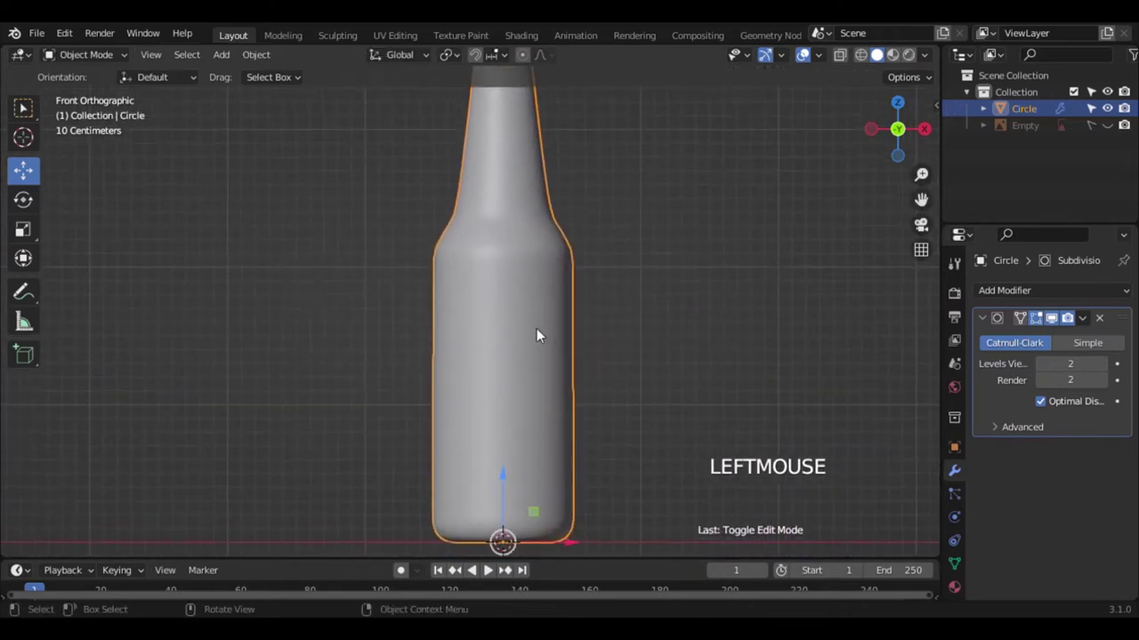
- Duplicate the bottle as Circle.001 and move it into a new collection named backup
{"action": "right_click", "coordinate": [542, 333]}
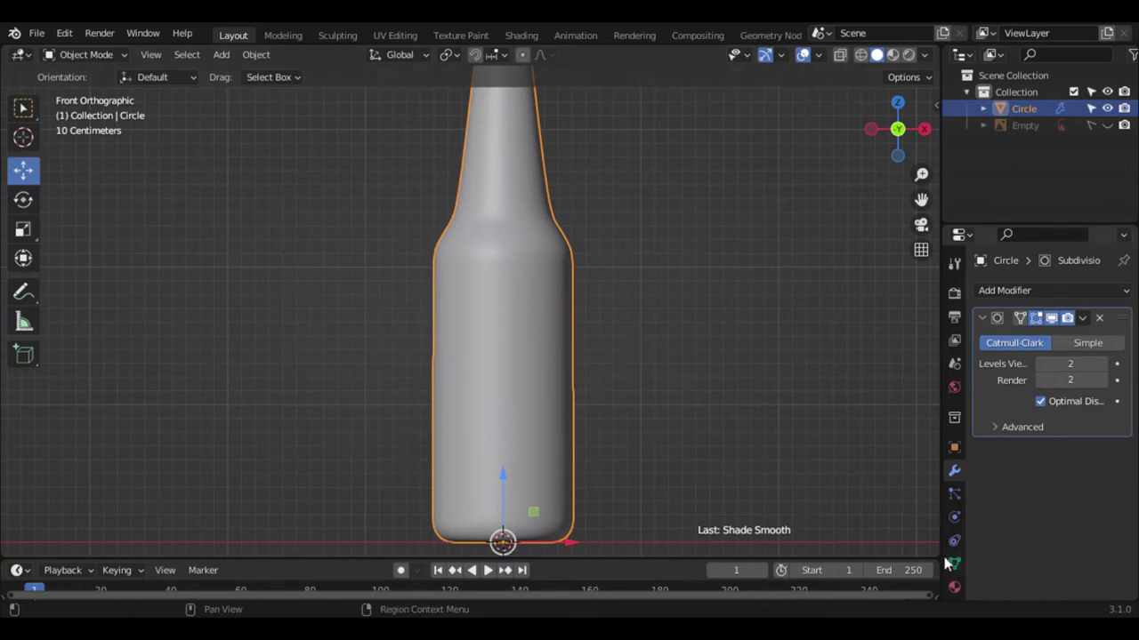
{"action": "left_click", "coordinate": [955, 569]}
{"action": "scroll", "scroll_direction": "down", "scroll_amount": 3}
{"action": "left_click", "coordinate": [1010, 502]}
{"action": "scroll", "scroll_direction": "down", "scroll_amount": 3}
{"action": "left_click", "coordinate": [1045, 532]}
{"action": "left_click", "coordinate": [923, 141]}
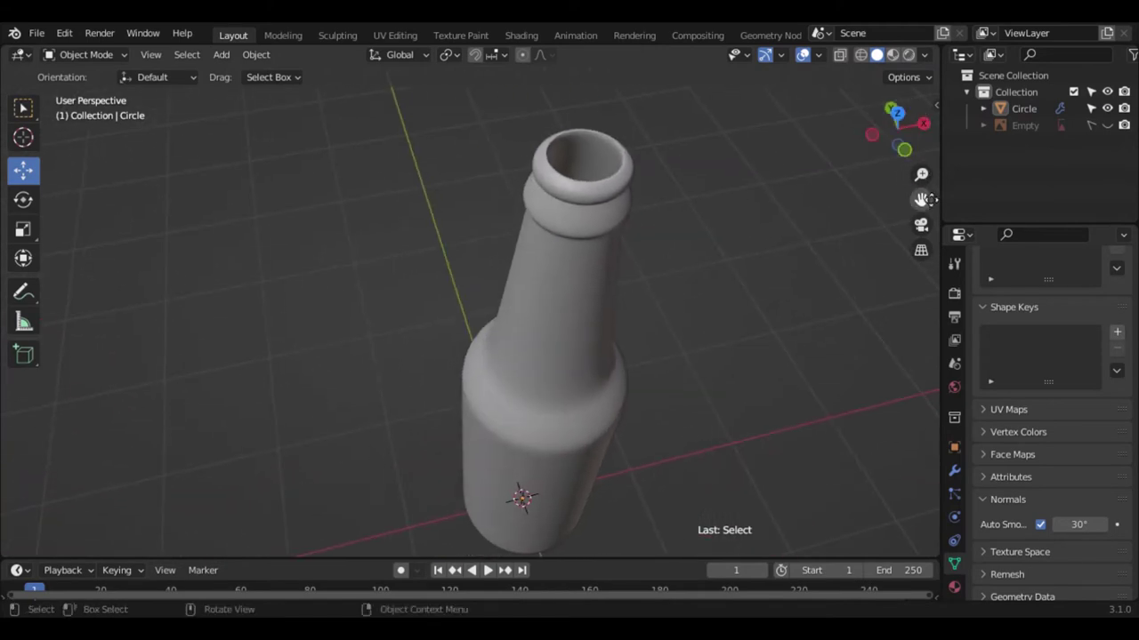
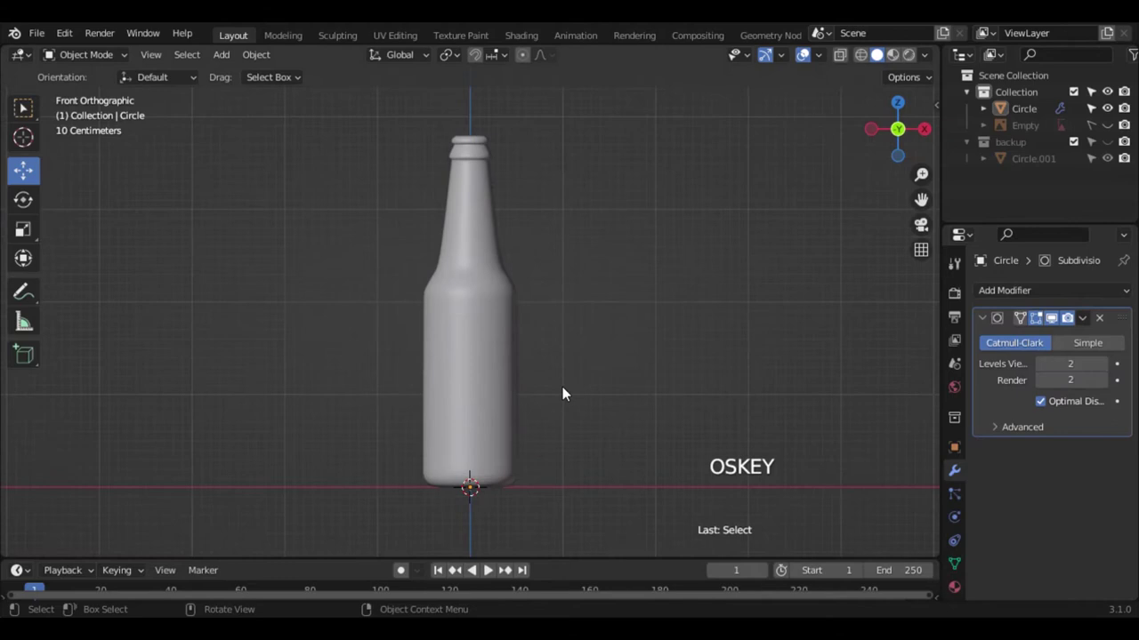
- Add a circle at the bottle top, scale it to 0.231 and extrude its edge upward
{"action": "key", "text": "shift+super+a"}
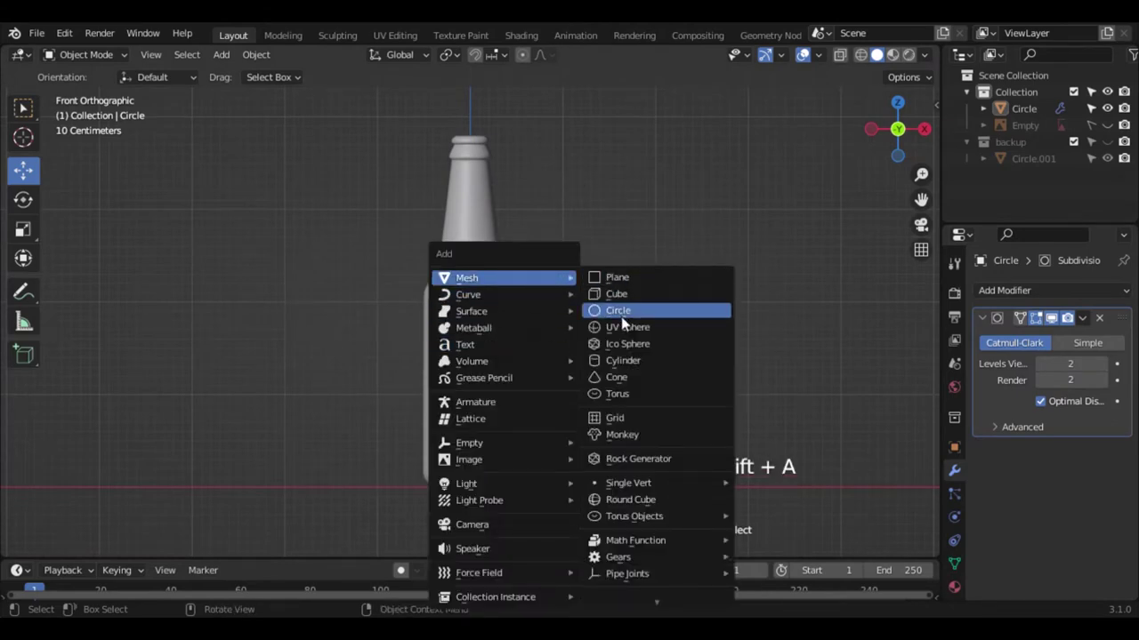
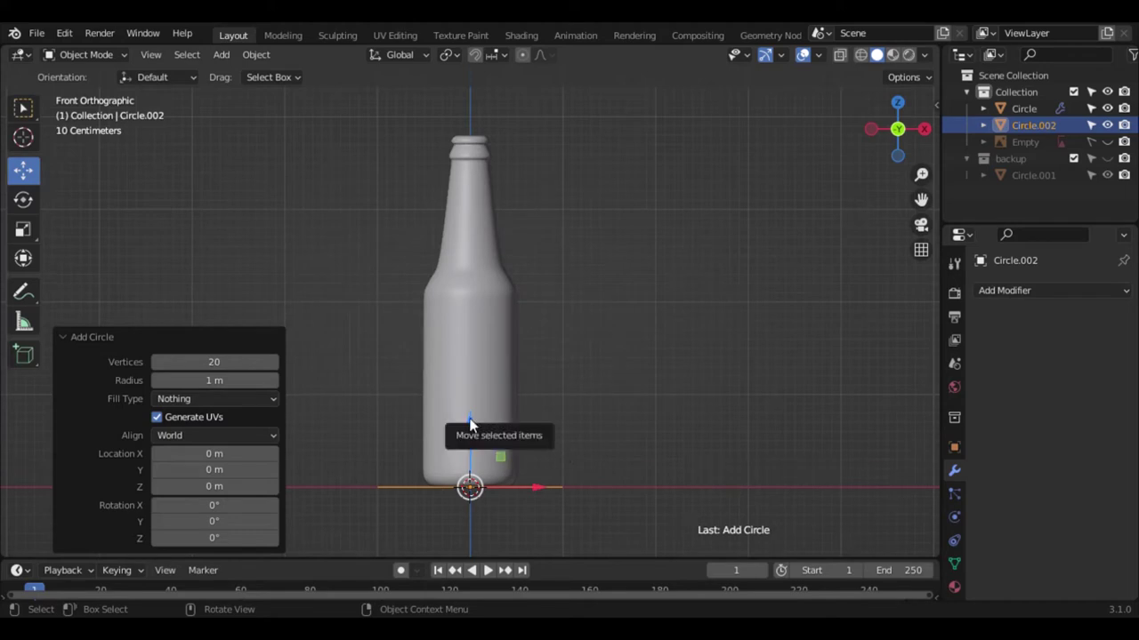
{"action": "left_click", "coordinate": [473, 426]}
{"action": "left_click", "coordinate": [552, 493]}
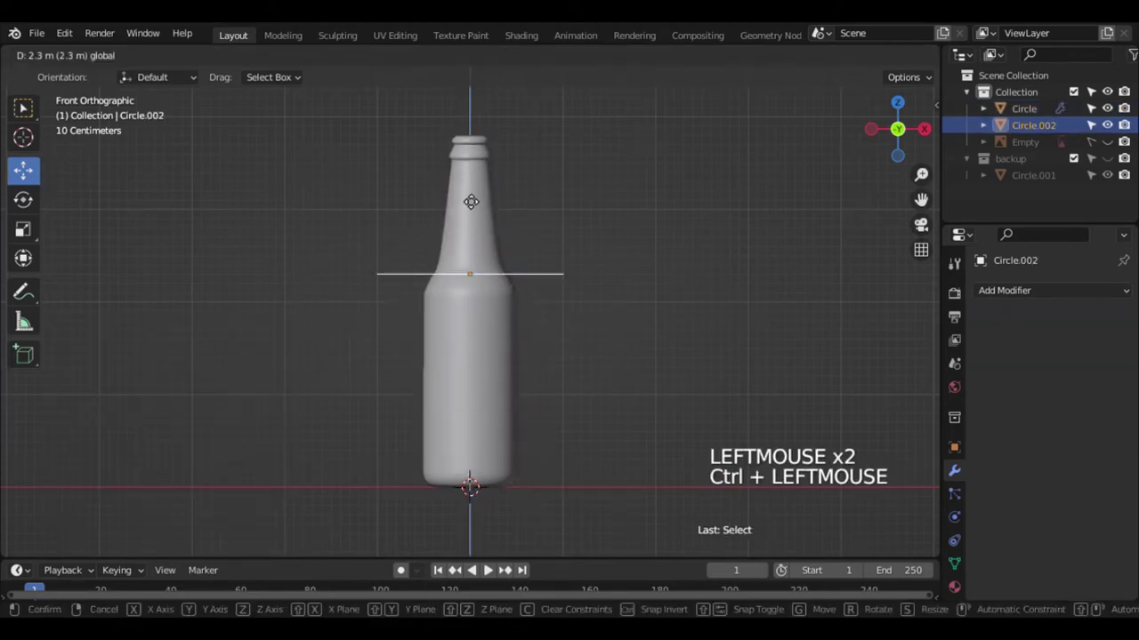
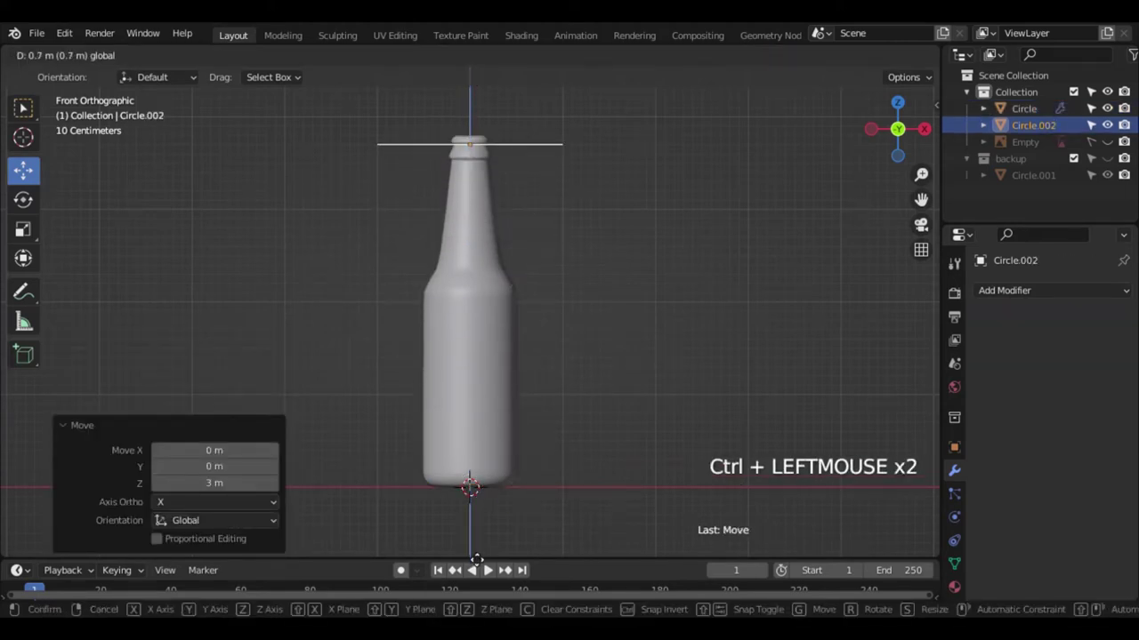
{"action": "key", "text": "KP_Decimal"}
{"action": "key", "text": "s"}
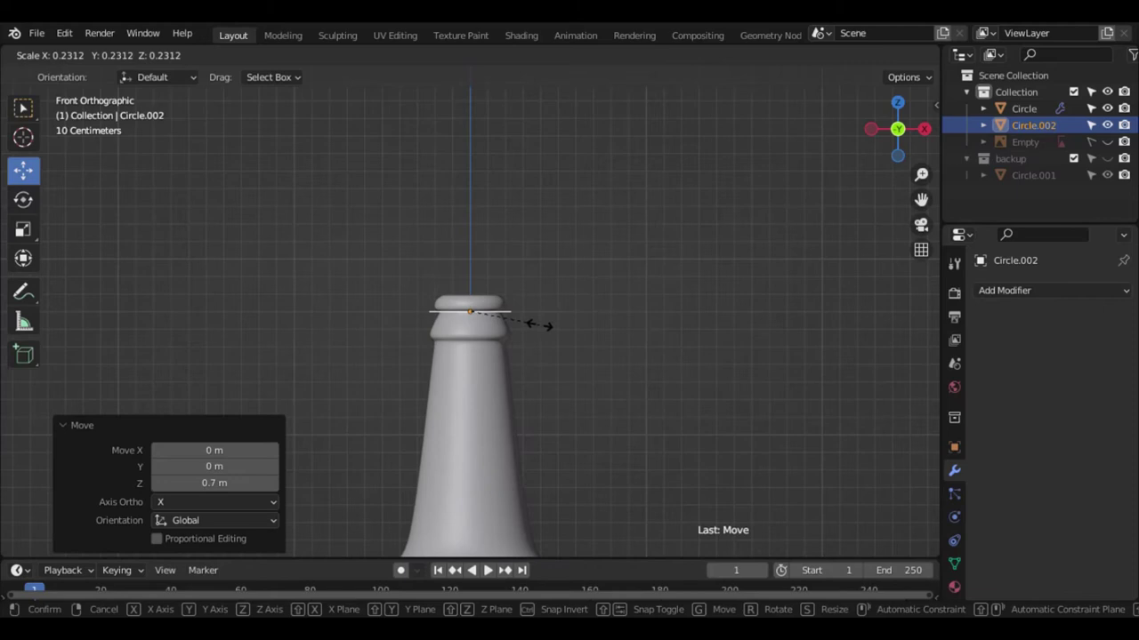
{"action": "key", "text": "KP_Decimal"}
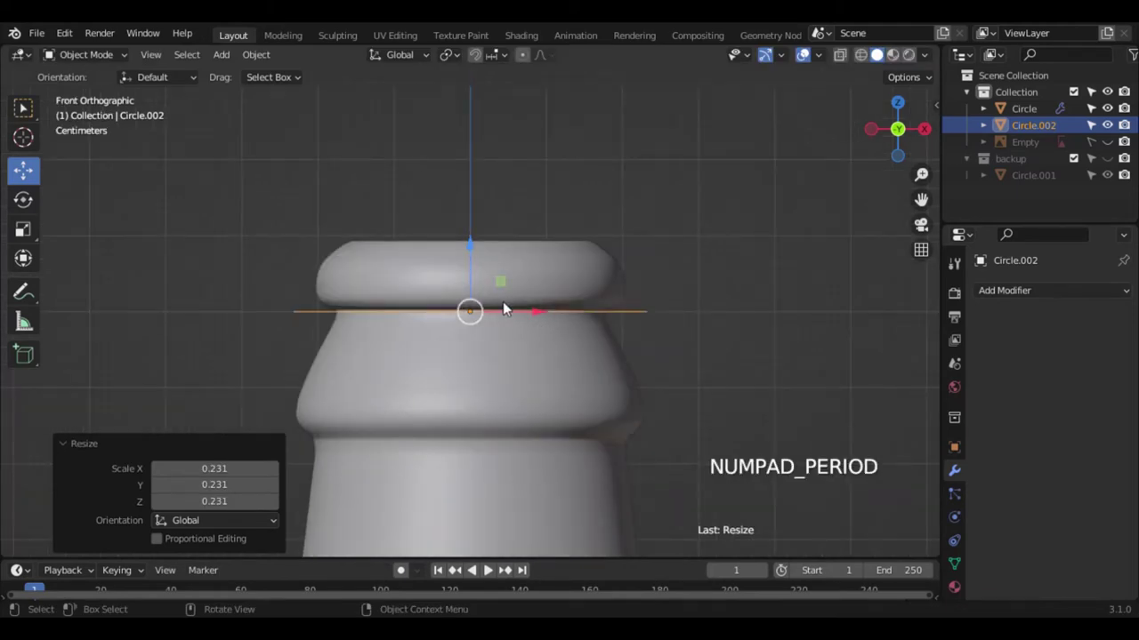
{"action": "key", "text": "Tab"}
{"action": "key", "text": "e"}
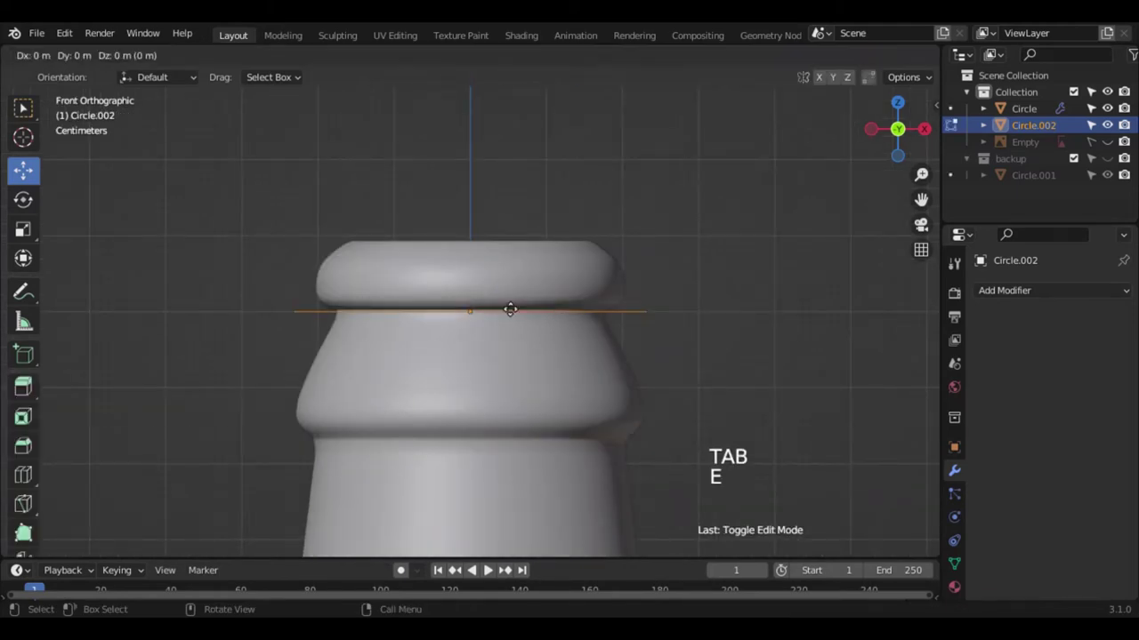
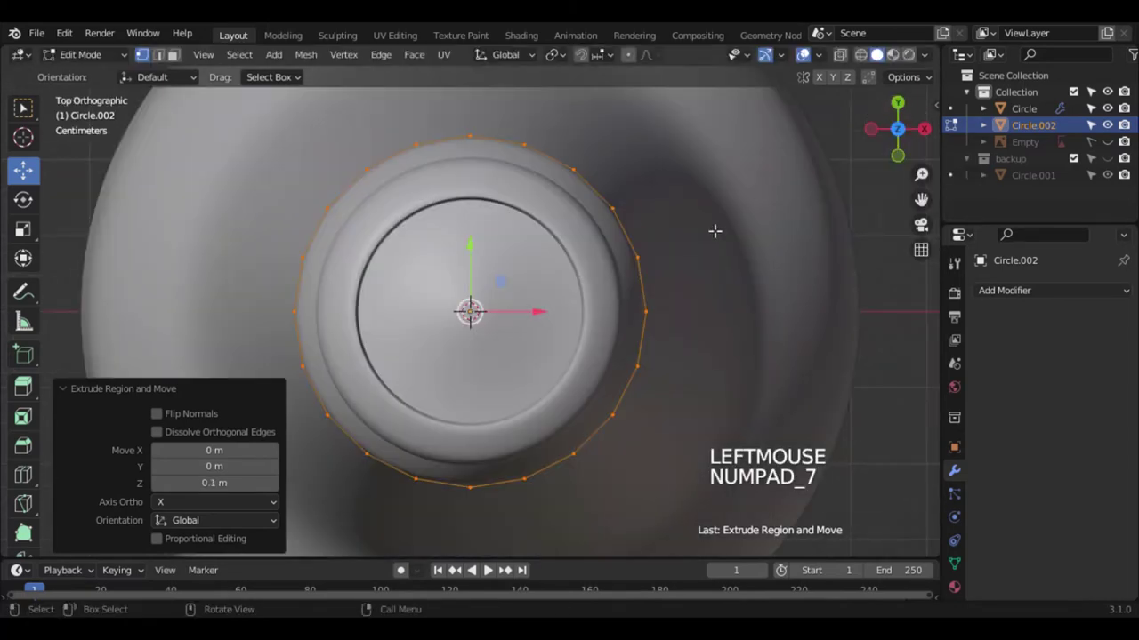
- Pull the extruded ring inward to form the cap top and bevel its rim edge round
{"action": "key", "text": "e"}
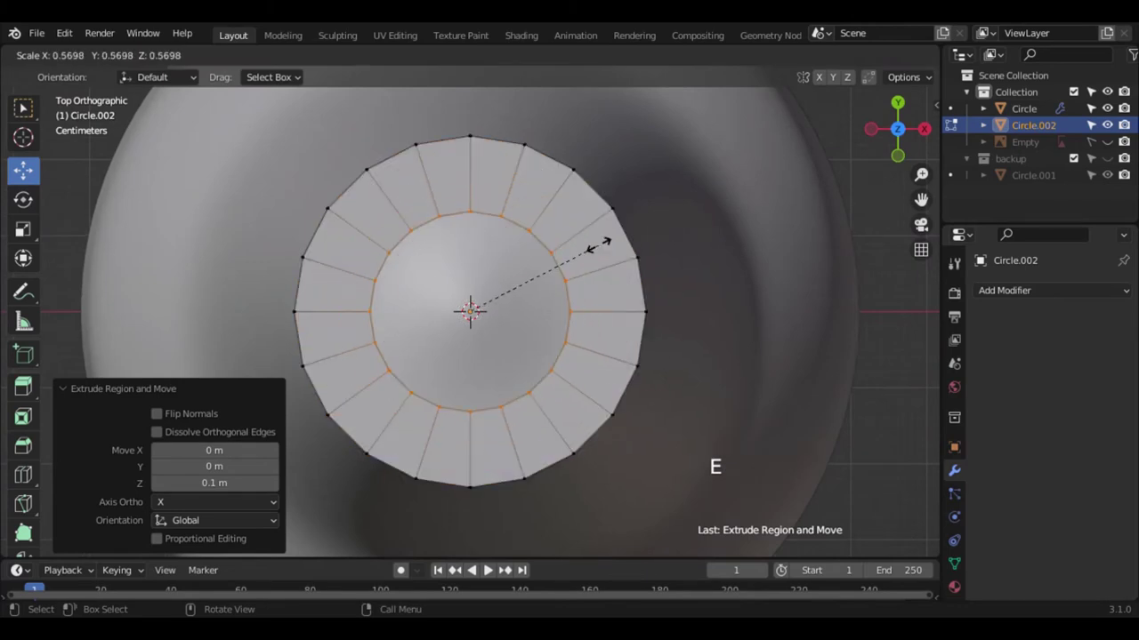
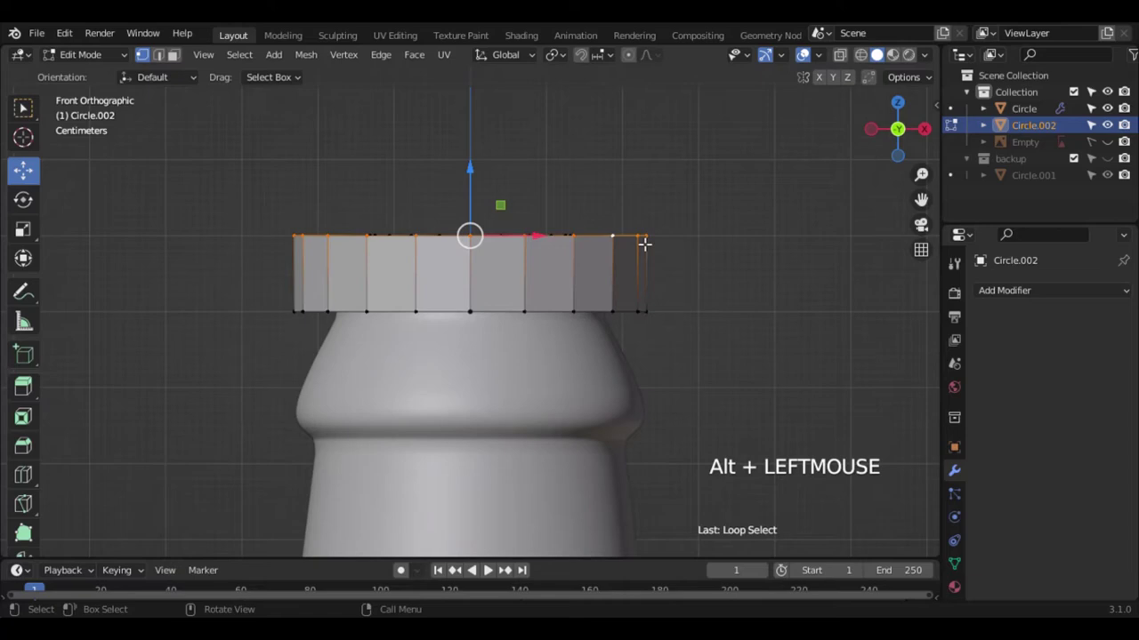
{"action": "key", "text": "ctrl+b"}
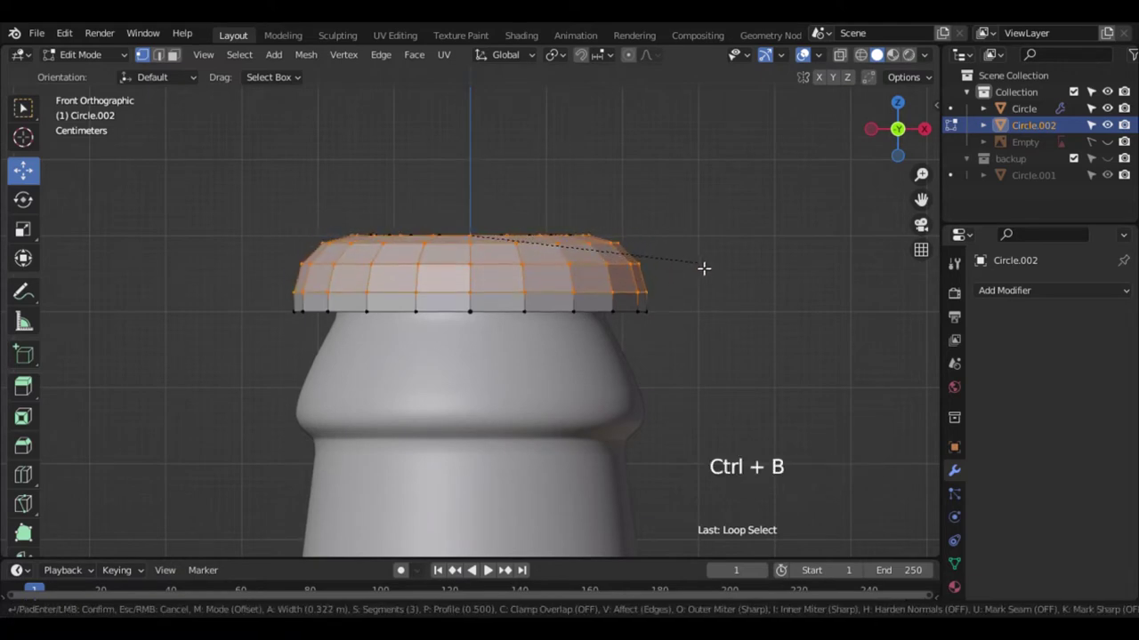
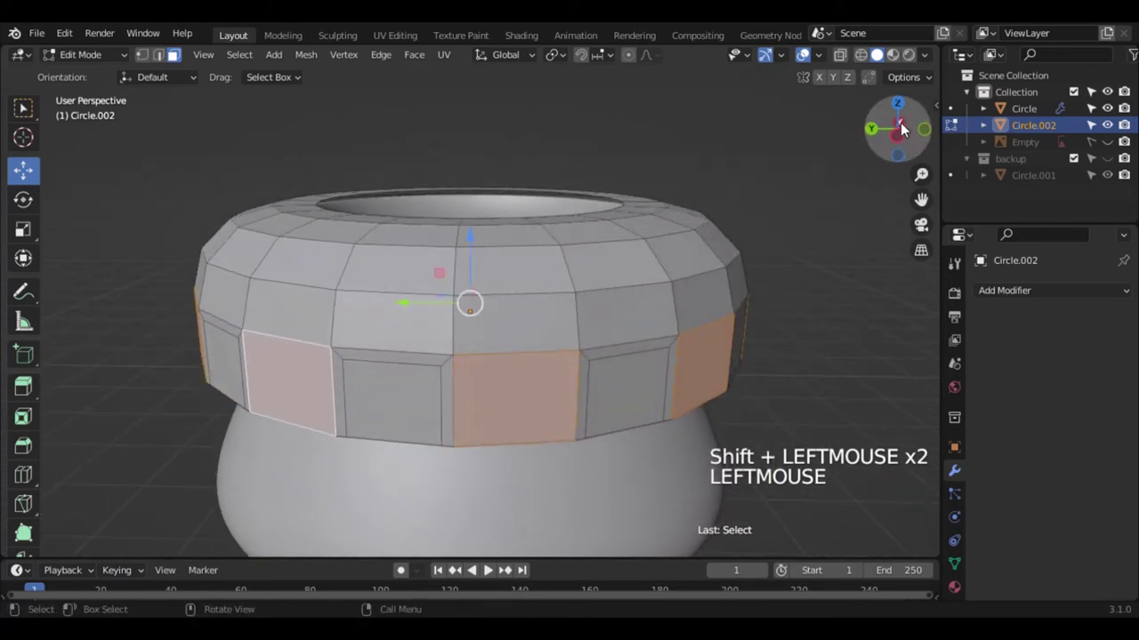
- Inset the cap's side faces into rectangular panels and push them slightly inward
{"action": "key", "text": "KP_1"}
{"action": "key", "text": "i"}
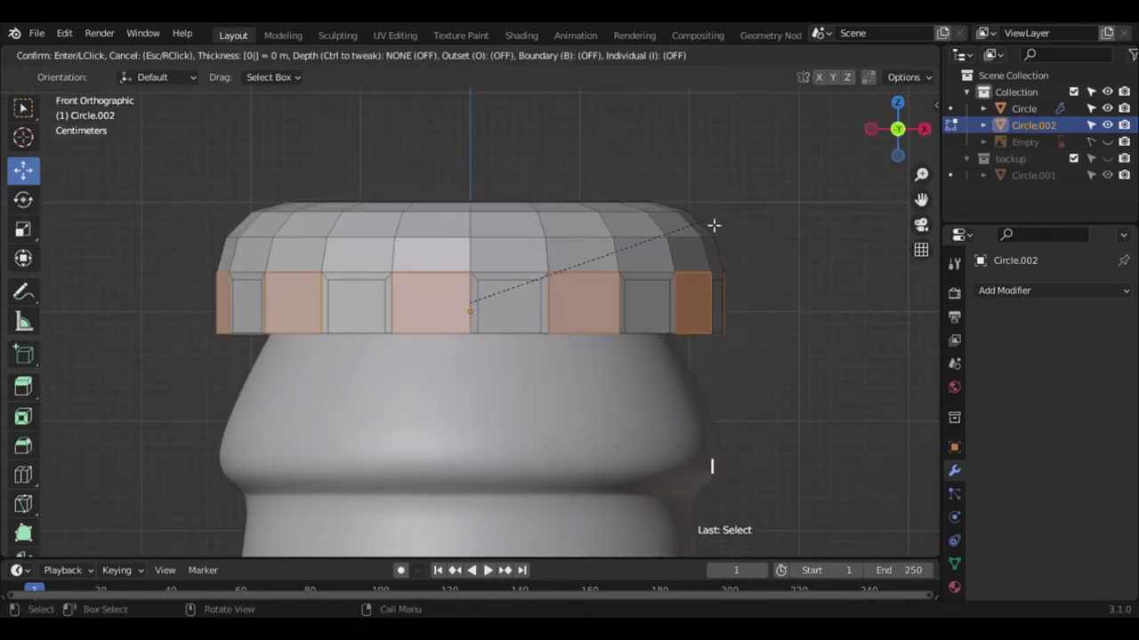
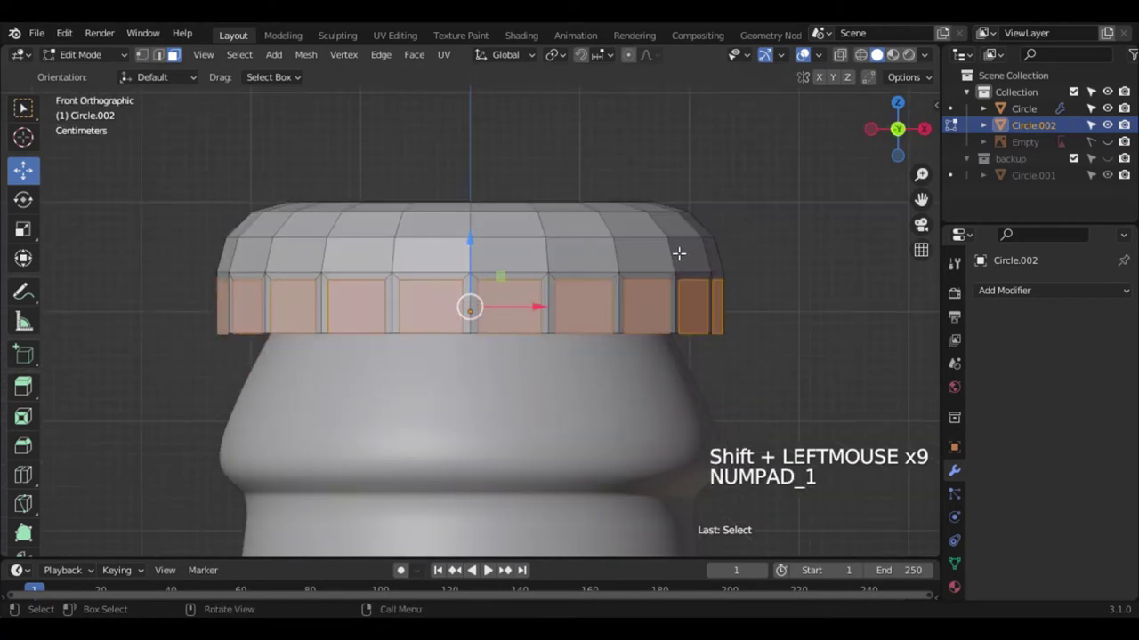
{"action": "key", "text": "i"}
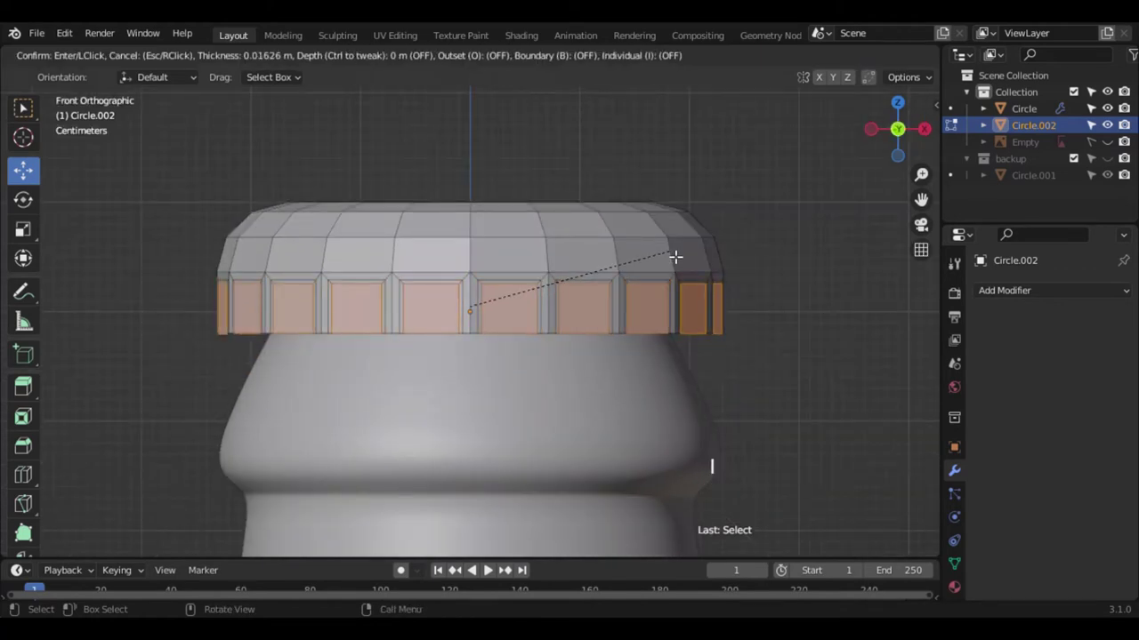
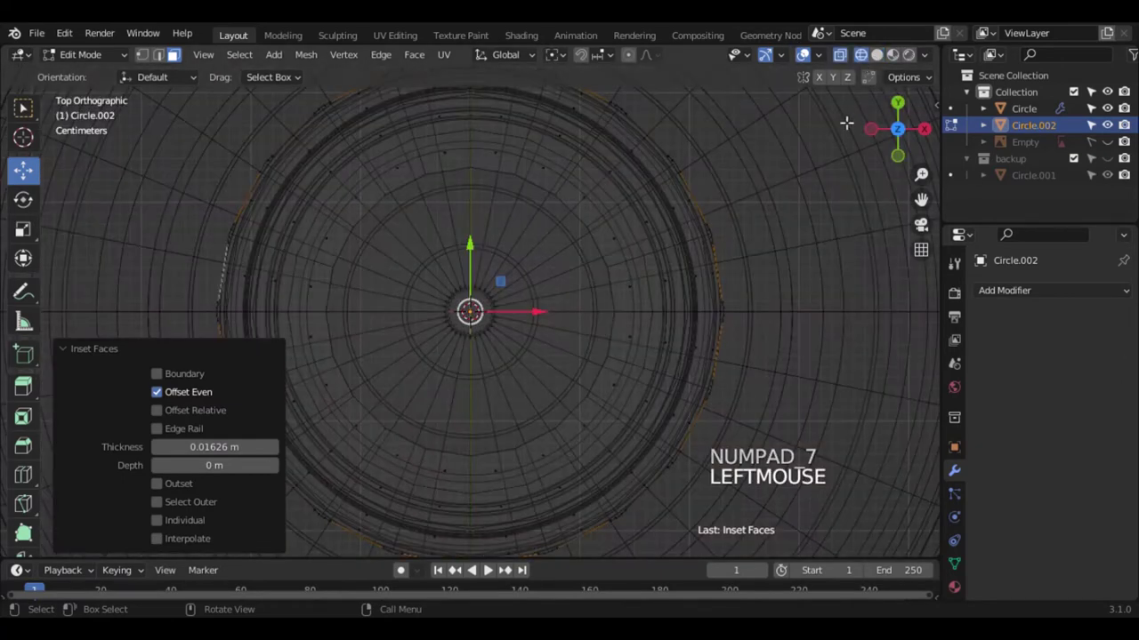
{"action": "key", "text": "s"}
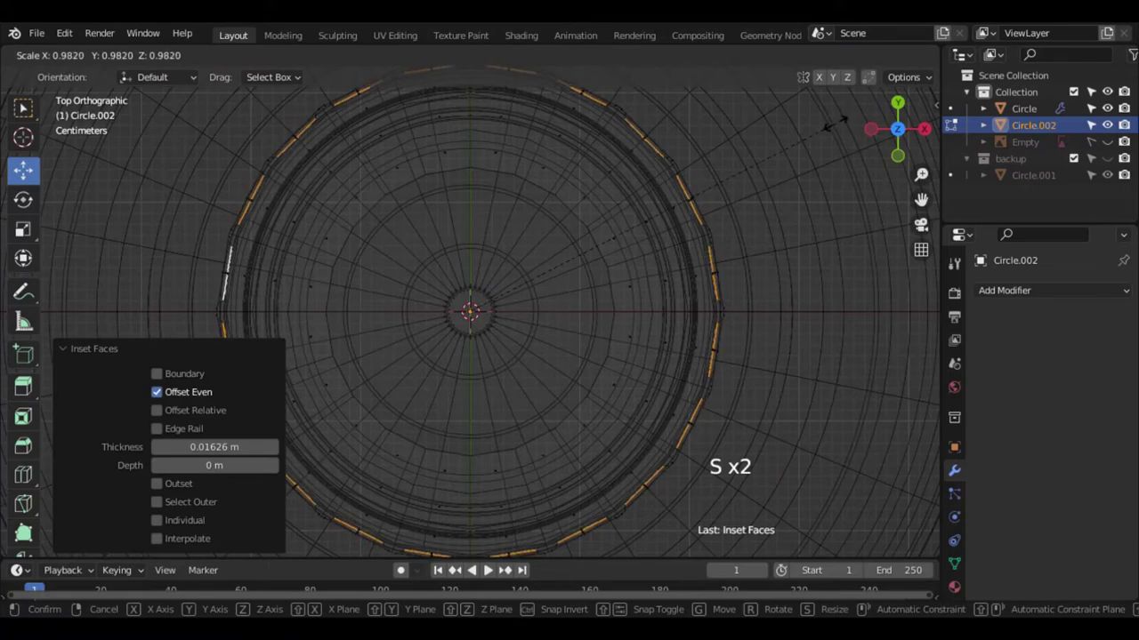
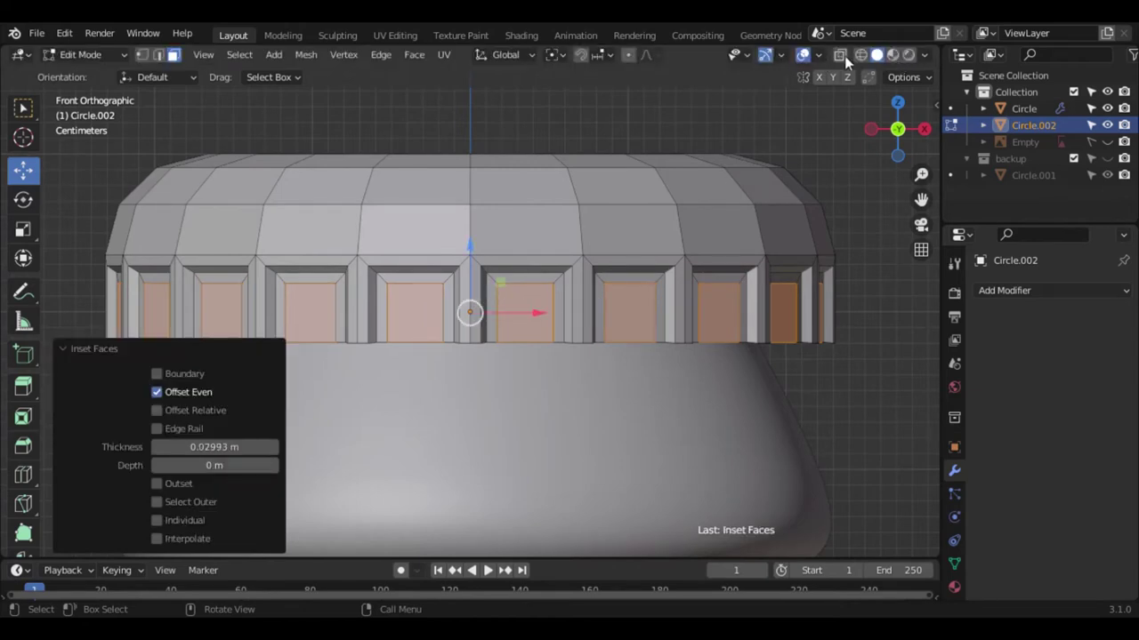
- With X-ray on in top view, sink the panel faces a bit further into the wall
{"action": "key", "text": "KP_7"}
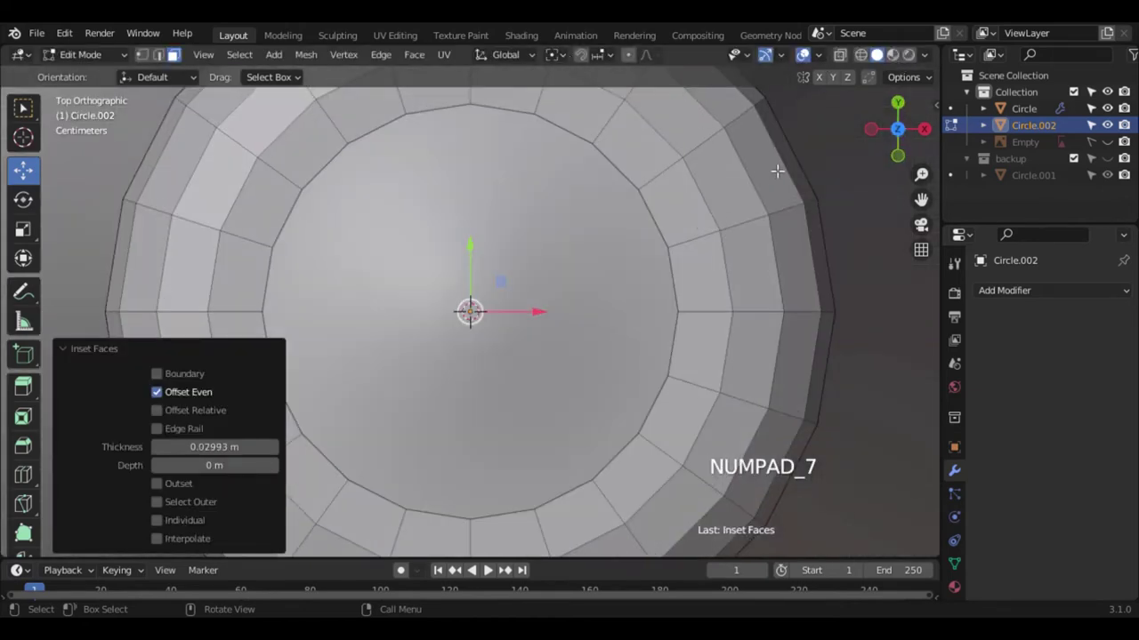
{"action": "left_click", "coordinate": [862, 55]}
{"action": "key", "text": "s"}
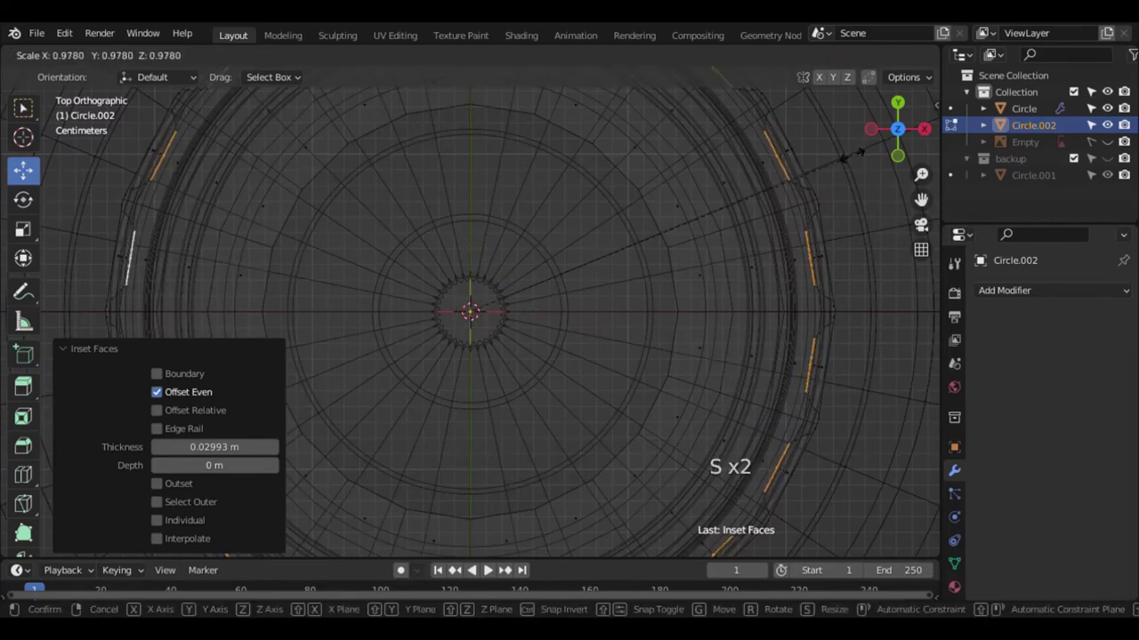
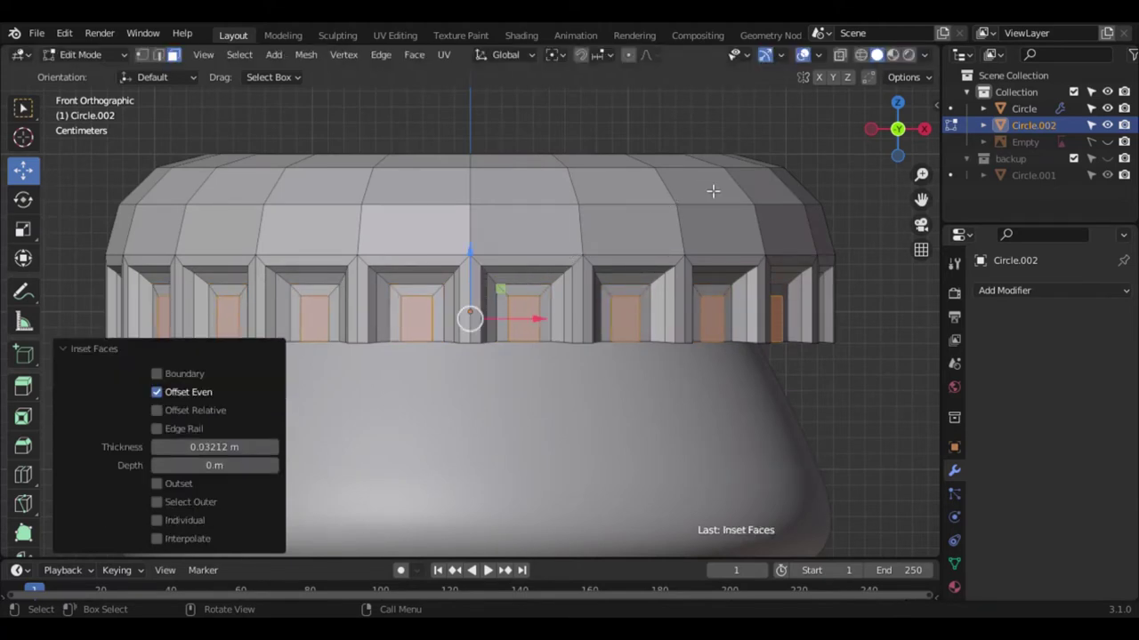
{"action": "left_click", "coordinate": [863, 58]}
{"action": "key", "text": "KP_7"}
{"action": "key", "text": "KP_7"}
{"action": "key", "text": "s"}
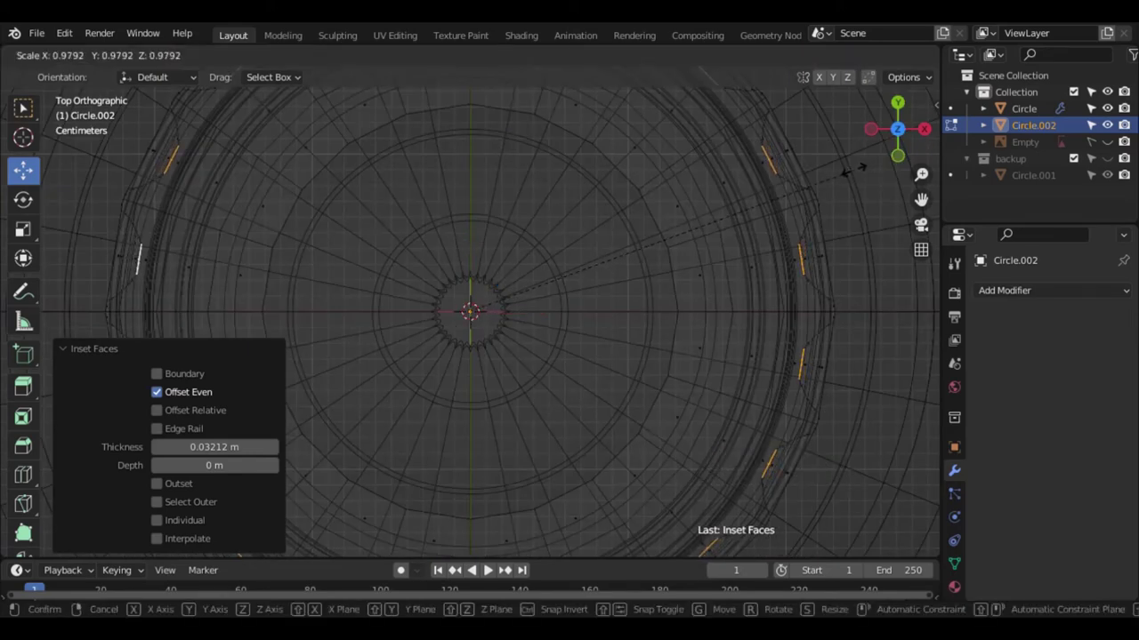
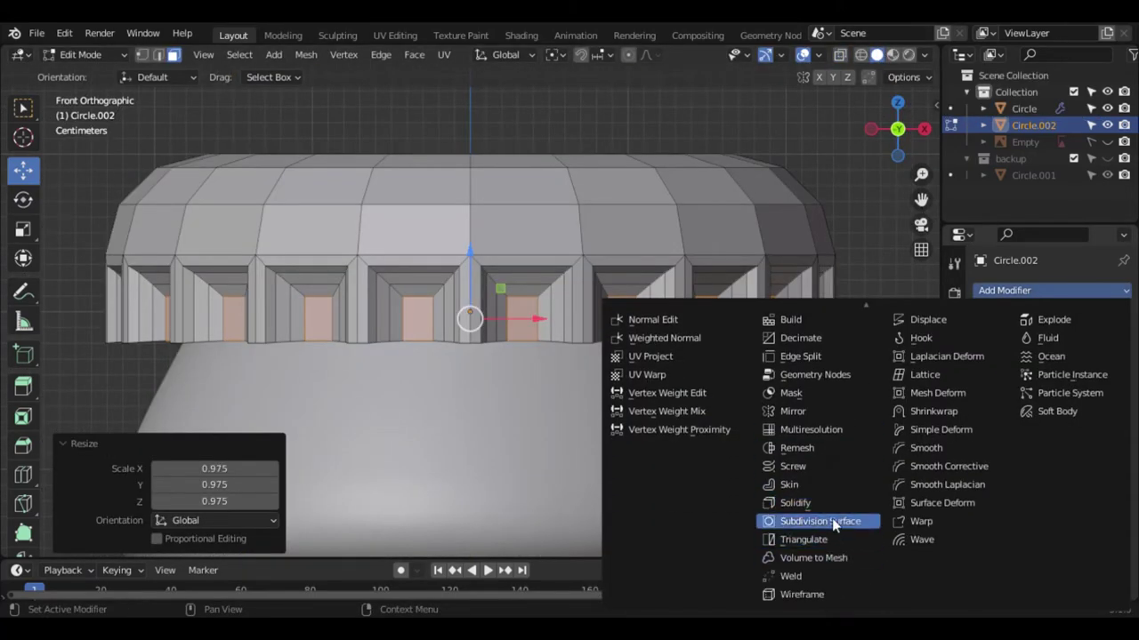
- Add a Subdivision Surface modifier to Circle.002 and switch to vertex select
{"action": "left_click", "coordinate": [1107, 367]}
{"action": "left_click", "coordinate": [1107, 366]}
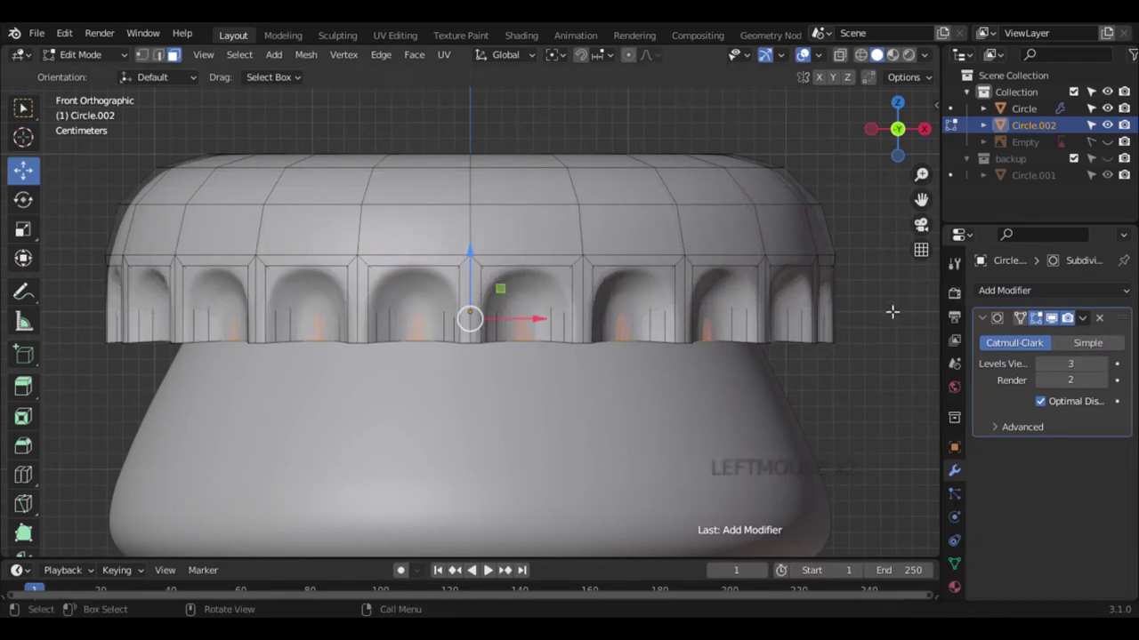
{"action": "left_click", "coordinate": [146, 56]}
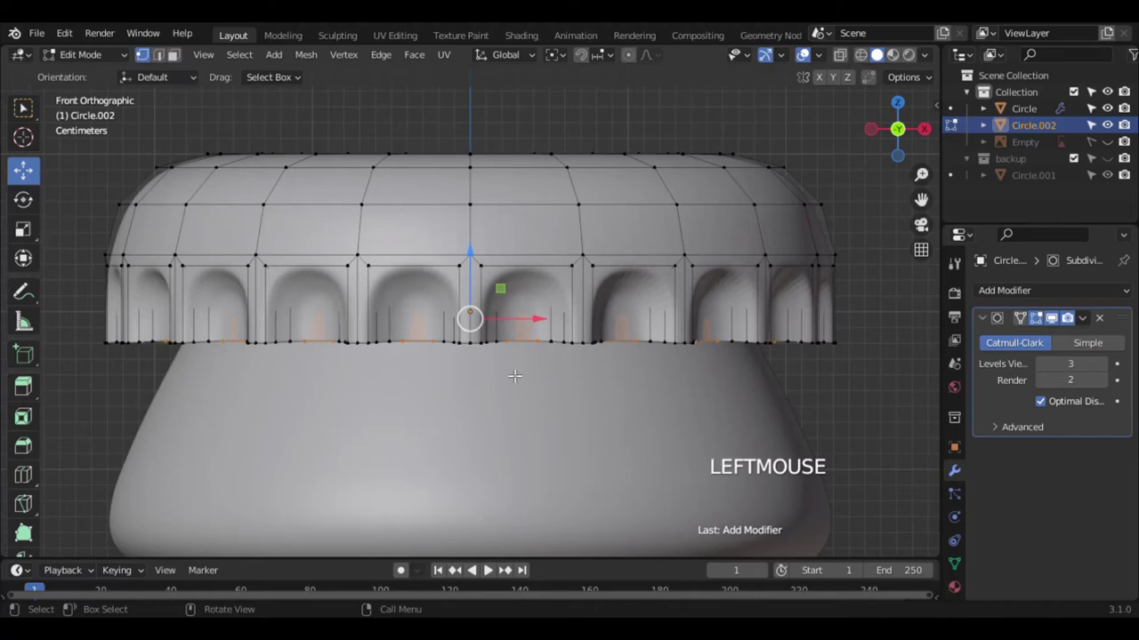
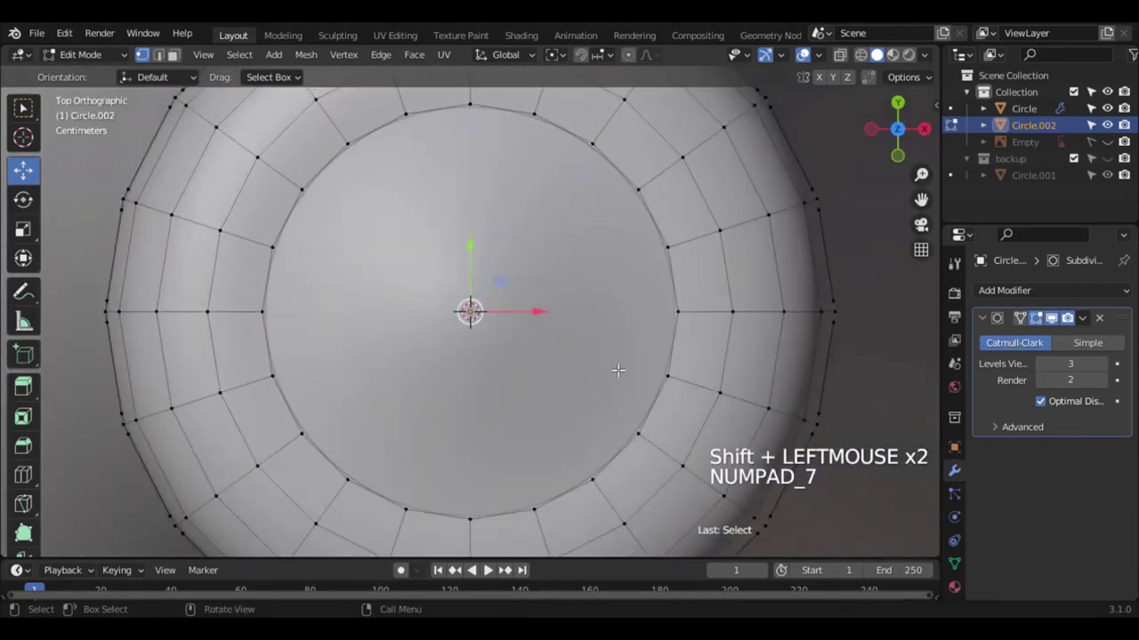
- Scale the cap's outer rim vertices outward to flare the rim slightly
{"action": "key", "text": "s"}
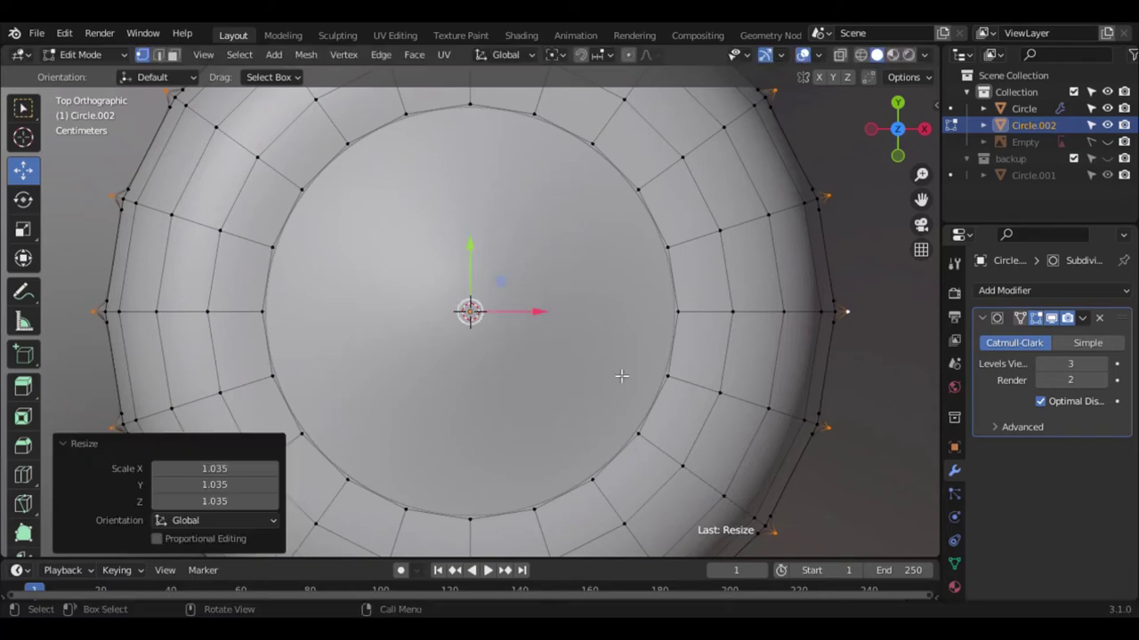
{"action": "left_click", "coordinate": [931, 142]}
{"action": "scroll", "scroll_direction": "down", "scroll_amount": 3}
{"action": "left_click", "coordinate": [930, 142]}
{"action": "left_click", "coordinate": [931, 142]}
- In Object Mode resize the whole cap to fit the bottle top and nudge it into place
{"action": "key", "text": "Tab"}
{"action": "scroll", "scroll_direction": "up", "scroll_amount": 3}
{"action": "left_click", "coordinate": [882, 143]}
{"action": "key", "text": "s"}
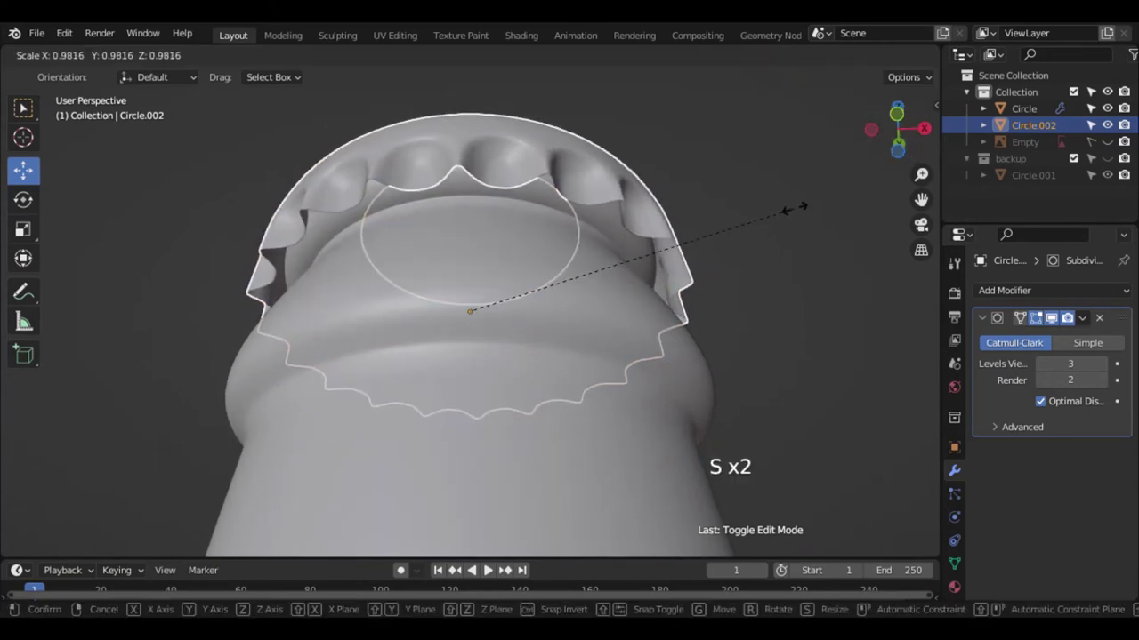
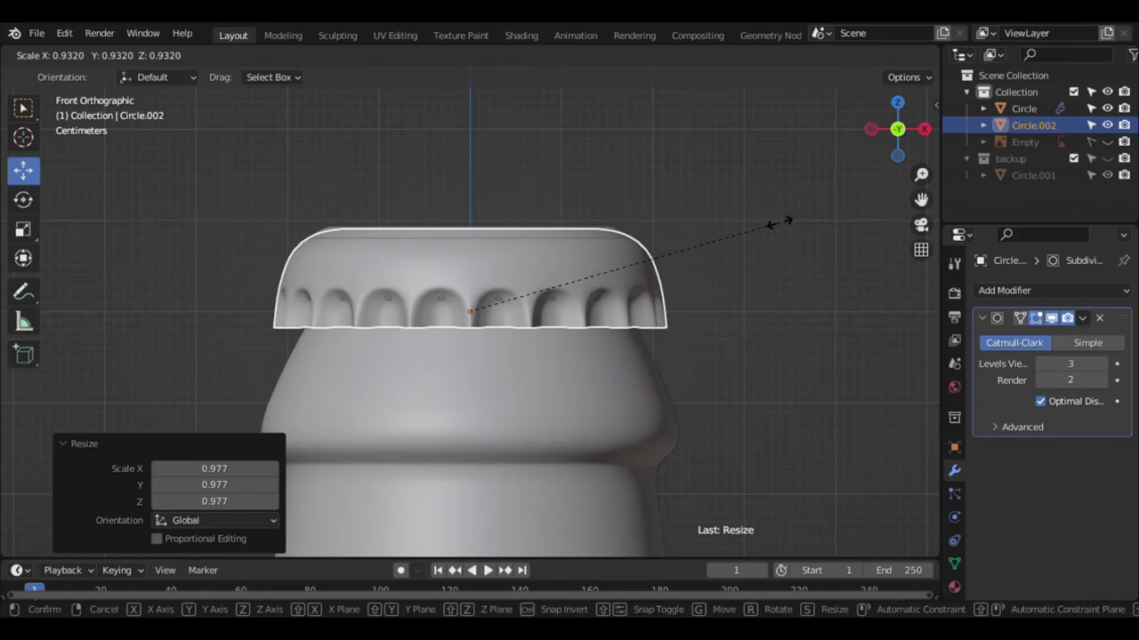
{"action": "left_click", "coordinate": [476, 248]}
{"action": "key", "text": "s"}
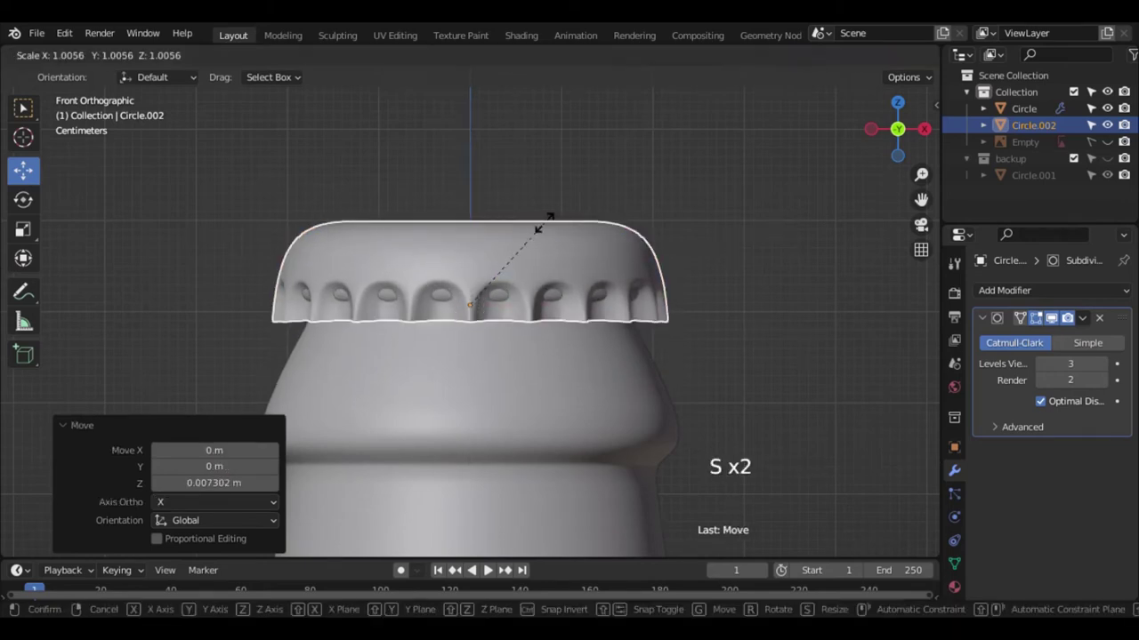
{"action": "left_click", "coordinate": [473, 239]}
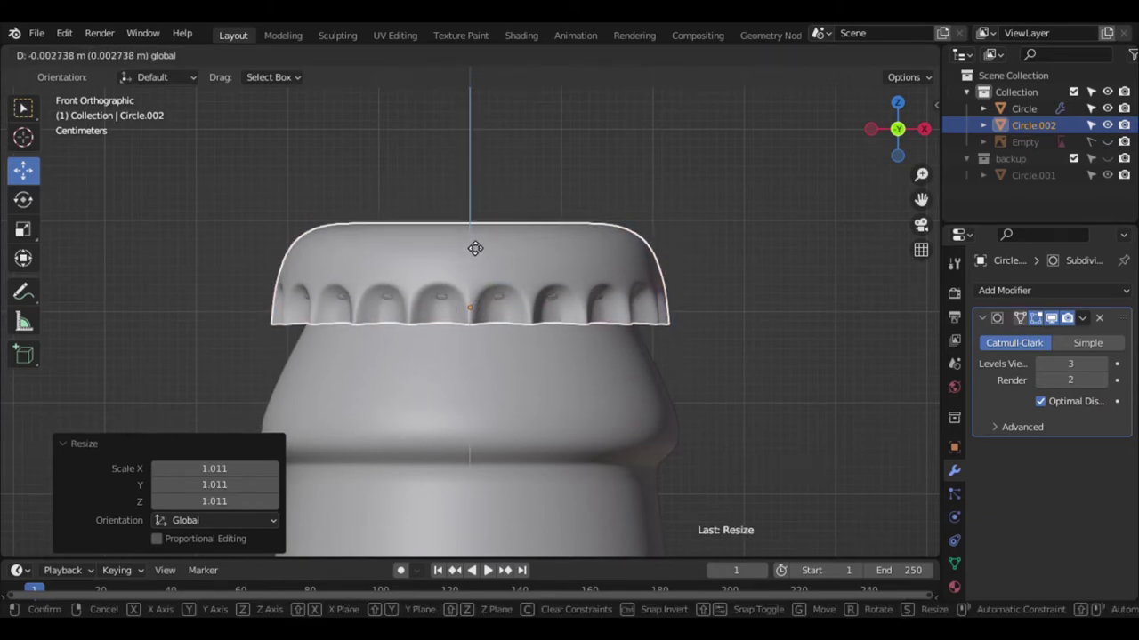
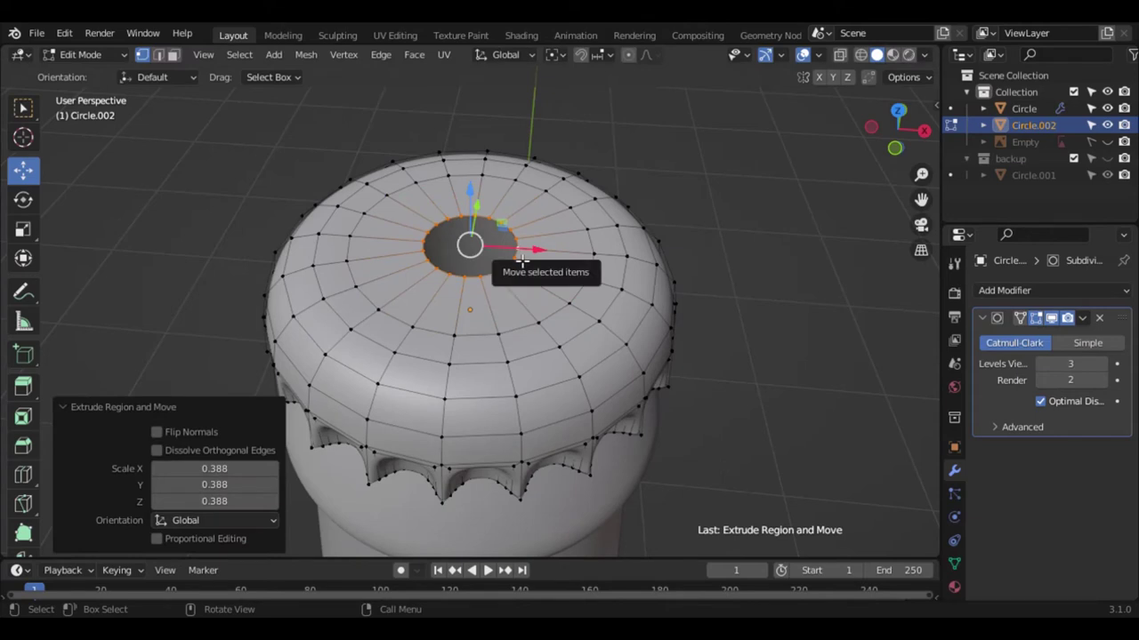
- Fill the cap's top opening with faces and add a Solidify modifier for thickness
{"action": "right_click", "coordinate": [523, 261]}
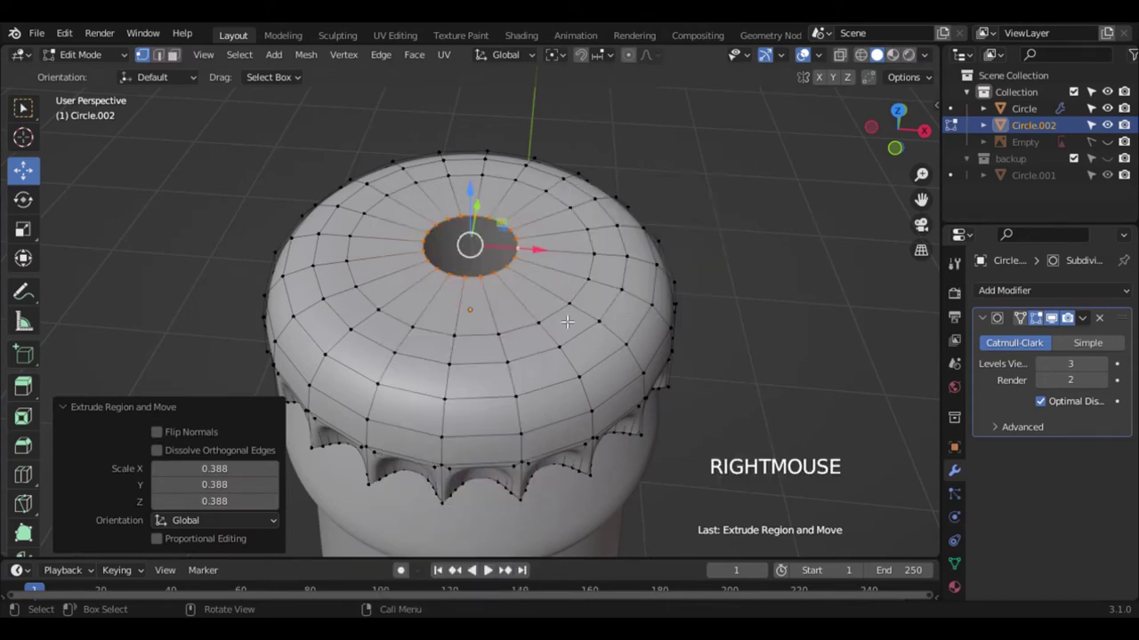
{"action": "key", "text": "ctrl+f"}
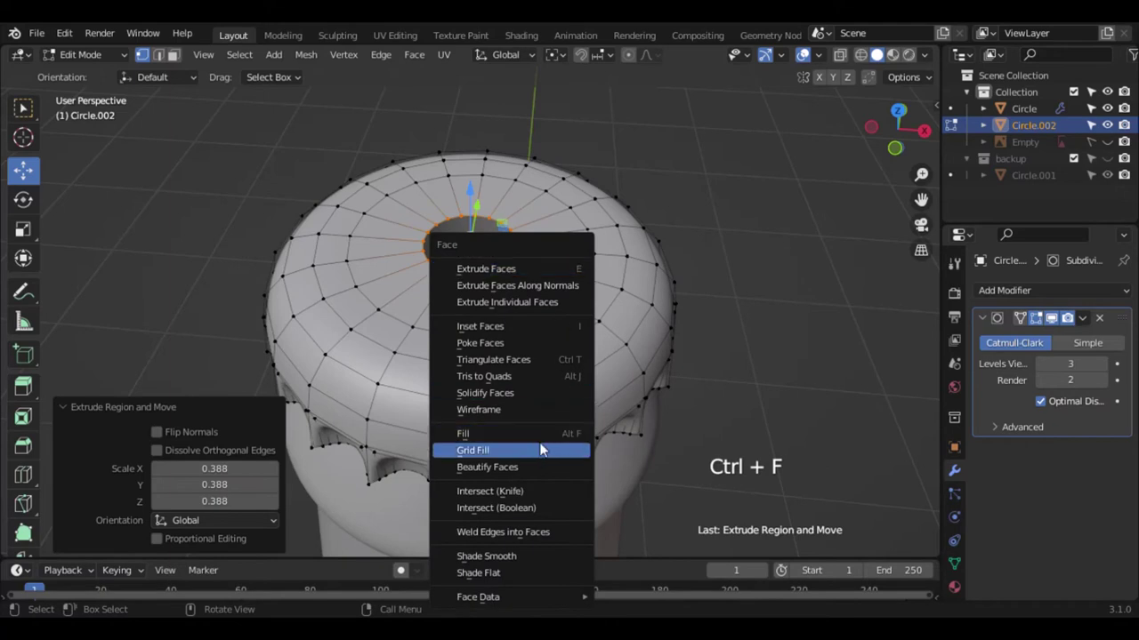
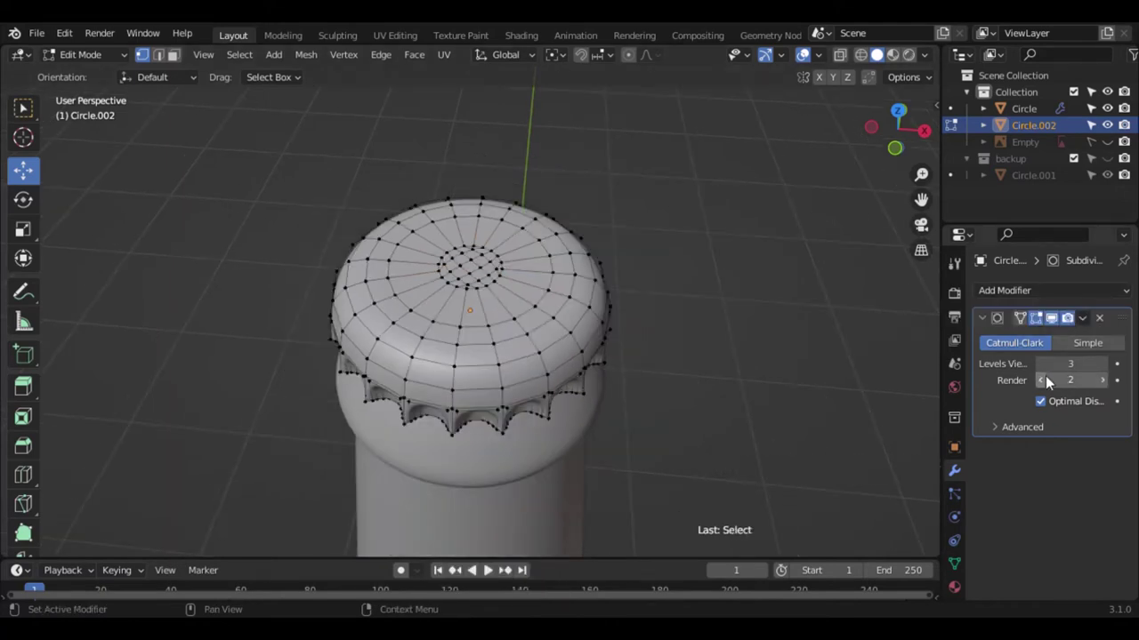
{"action": "left_click", "coordinate": [1046, 365]}
{"action": "right_click", "coordinate": [515, 334]}
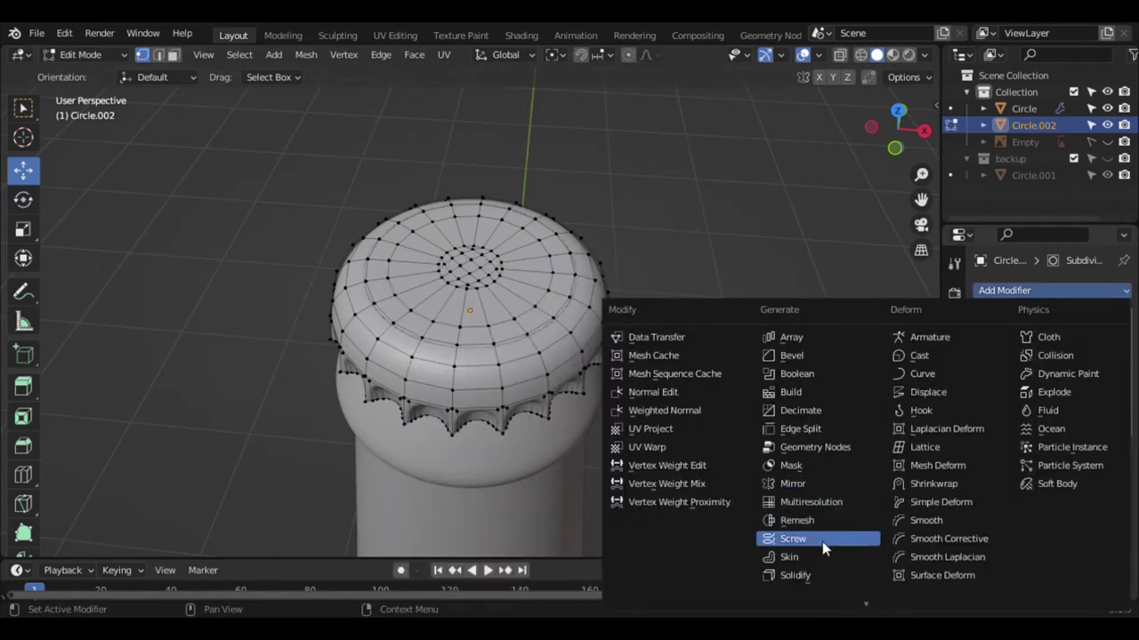
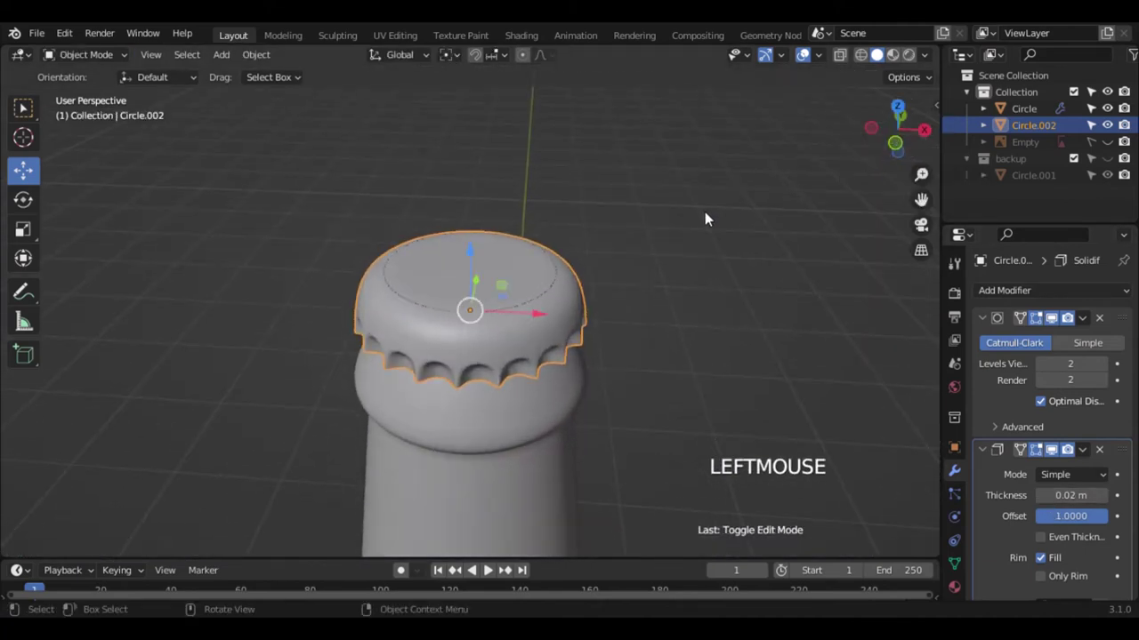
- Inspect the cap's properties and check it from the side on the bottle neck
{"action": "left_click", "coordinate": [951, 452]}
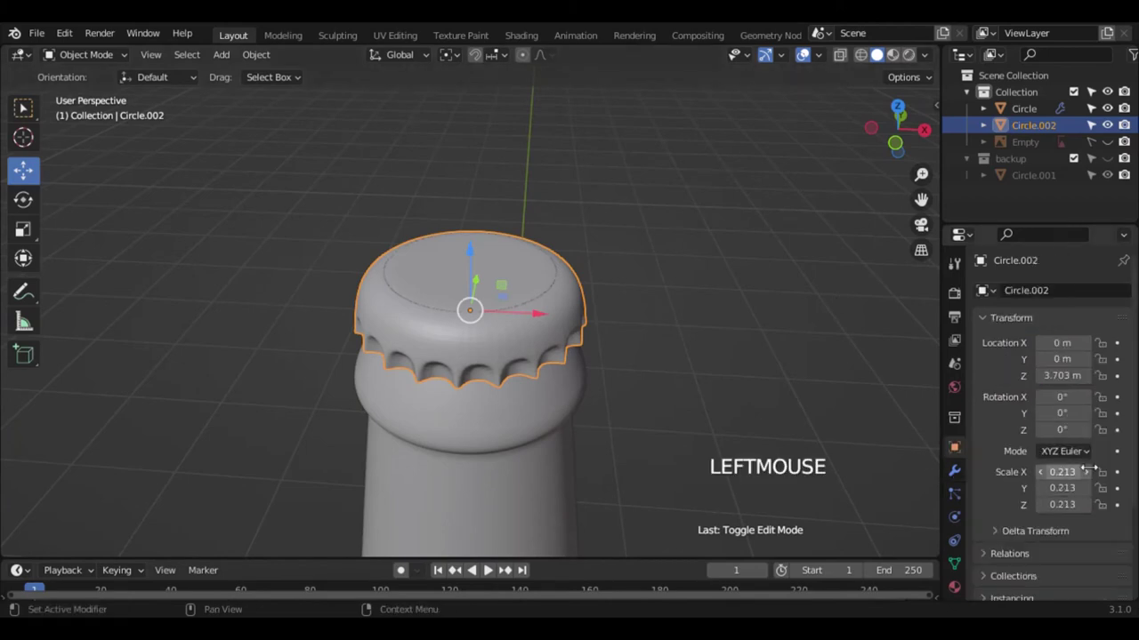
{"action": "left_click", "coordinate": [1091, 512]}
{"action": "left_click", "coordinate": [829, 371]}
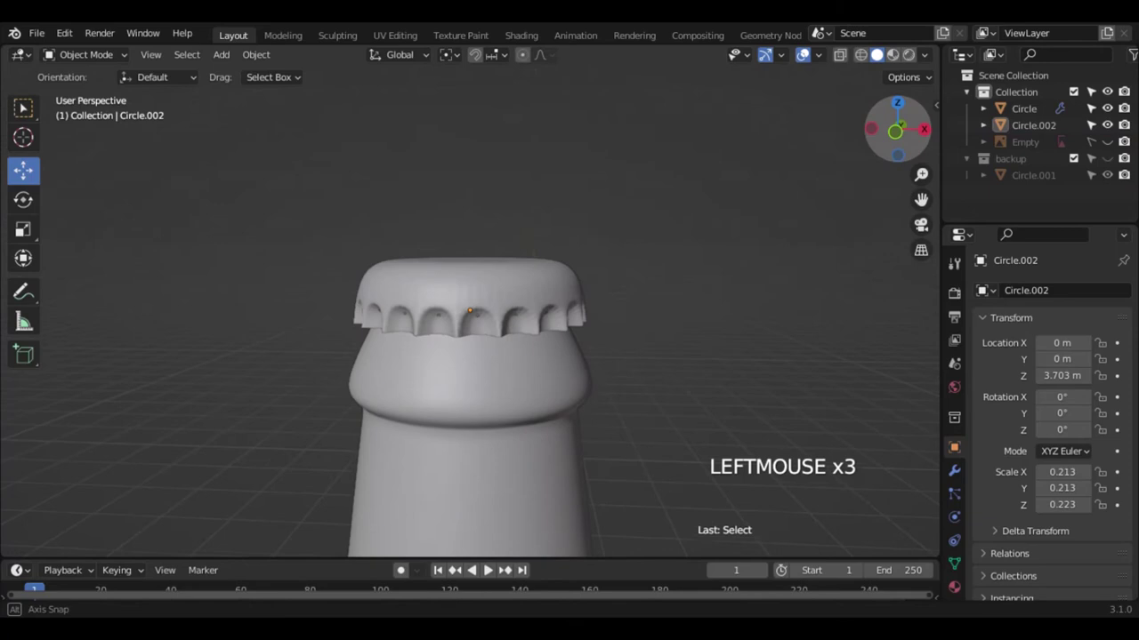
{"action": "left_click", "coordinate": [1044, 509]}
{"action": "left_click", "coordinate": [1096, 379]}
{"action": "left_click", "coordinate": [1046, 379]}
{"action": "left_click", "coordinate": [580, 302]}
- Scale the cap up slightly and set it to smooth shading atop the bottle
{"action": "key", "text": "s"}
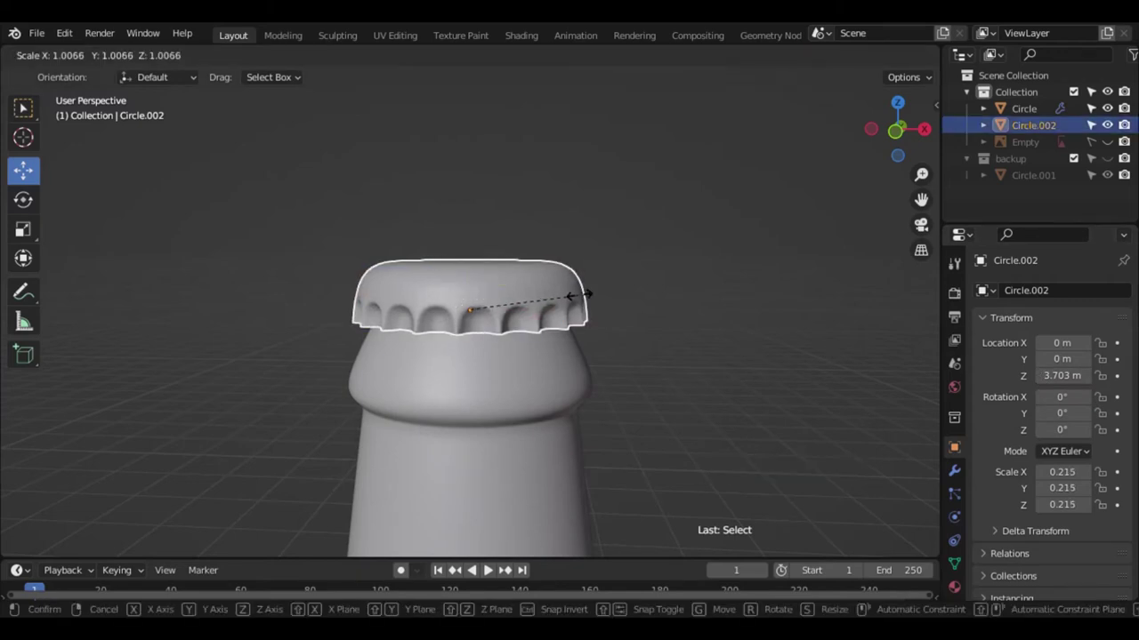
{"action": "left_click", "coordinate": [902, 138]}
{"action": "left_click", "coordinate": [708, 275]}
{"action": "right_click", "coordinate": [510, 256]}
{"action": "left_click", "coordinate": [566, 308]}
{"action": "right_click", "coordinate": [566, 308]}
{"action": "left_click", "coordinate": [612, 322]}
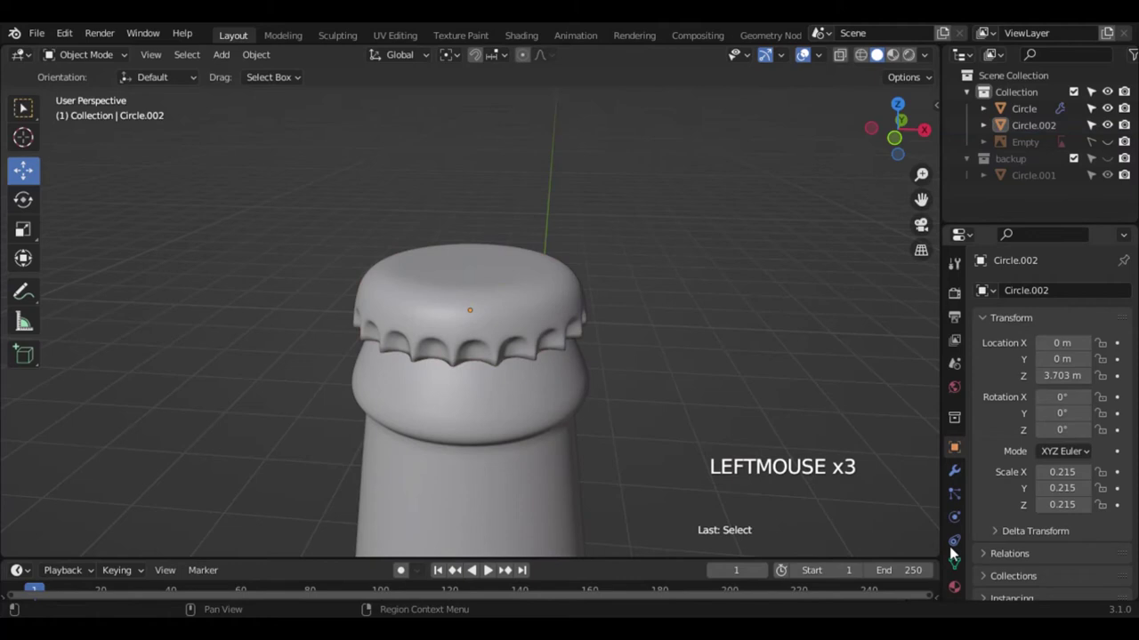
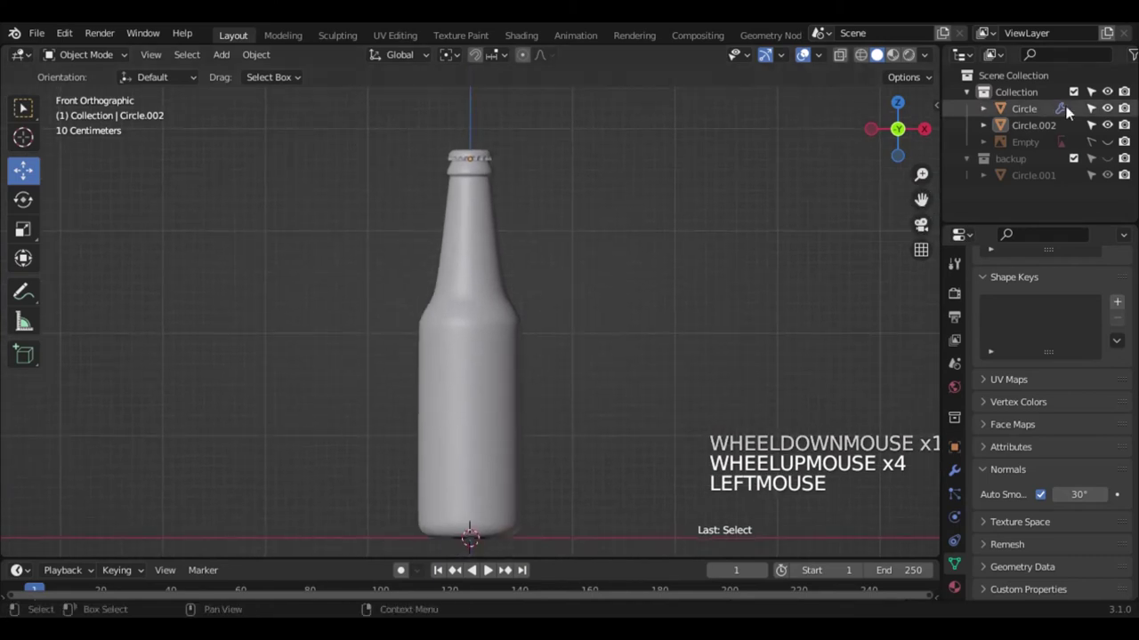
- Add a Bezier circle curve to the scene from the Add > Curve menu
{"action": "key", "text": "shift+super+a"}
{"action": "key", "text": "shift+super+a"}
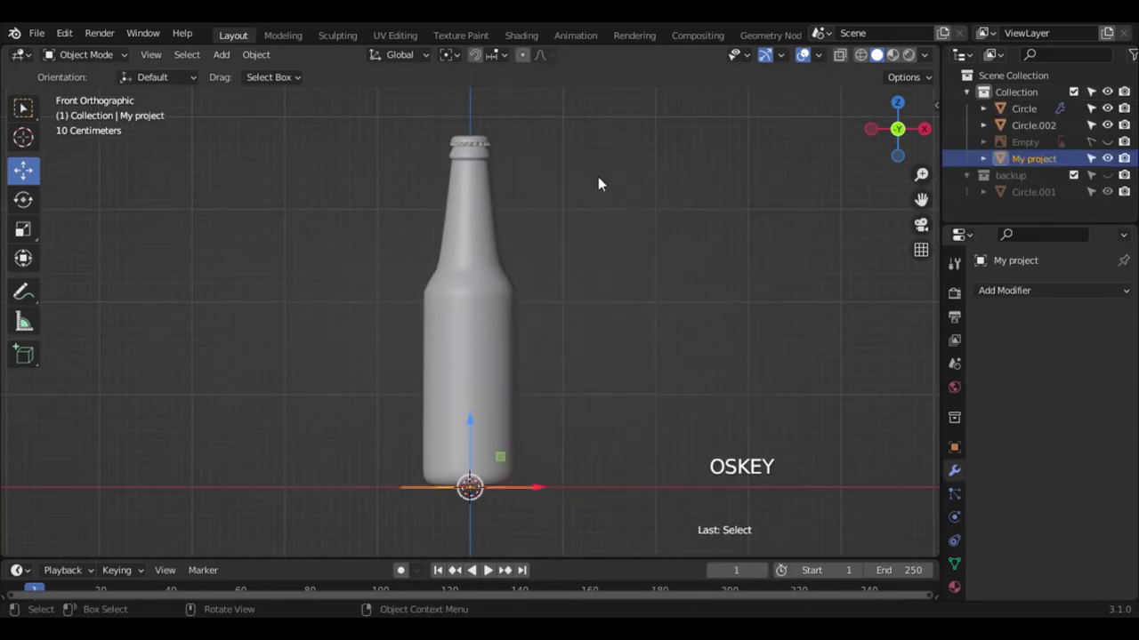
{"action": "key", "text": "shift+a"}
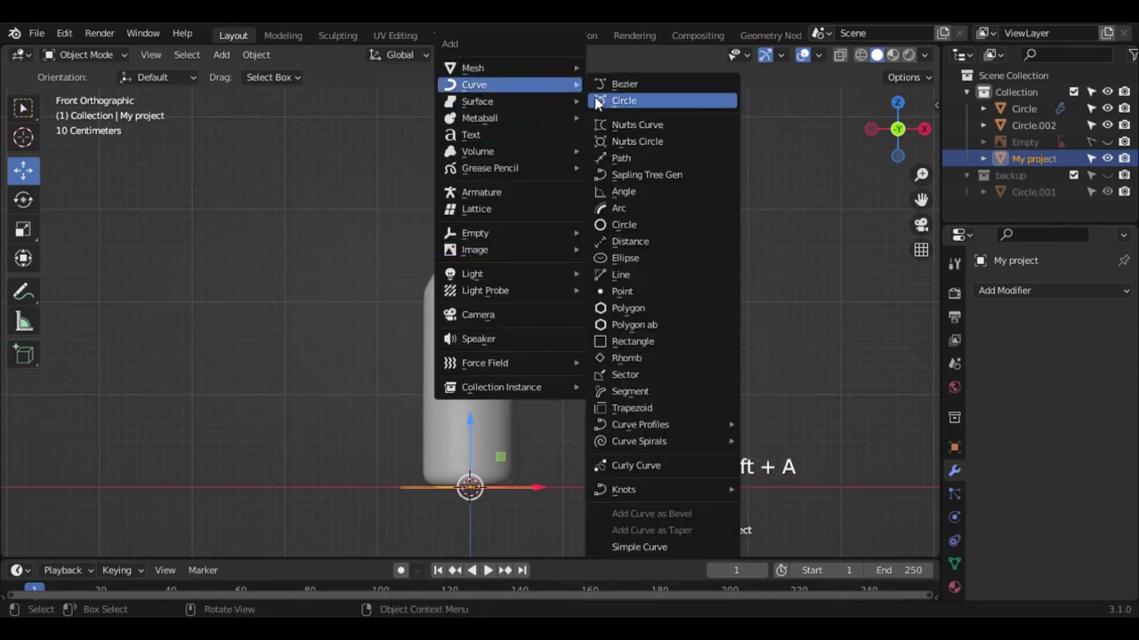
{"action": "left_click", "coordinate": [887, 145]}
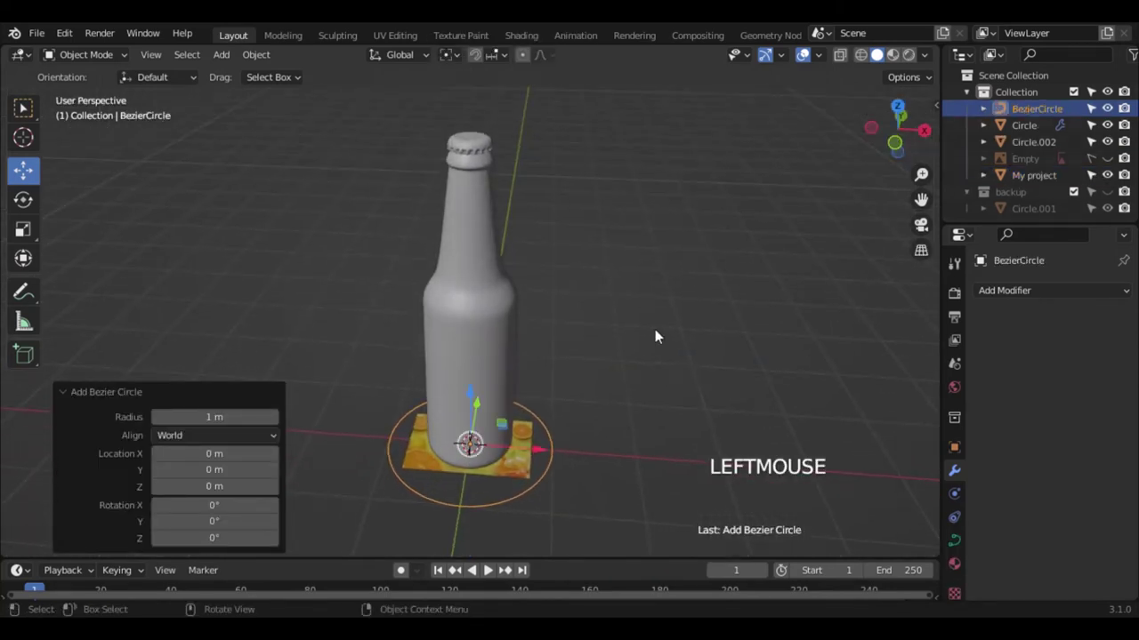
- Loop-cut the My project label plane with 79 cuts and give it a Curve modifier
{"action": "left_click", "coordinate": [522, 470]}
{"action": "key", "text": "Tab"}
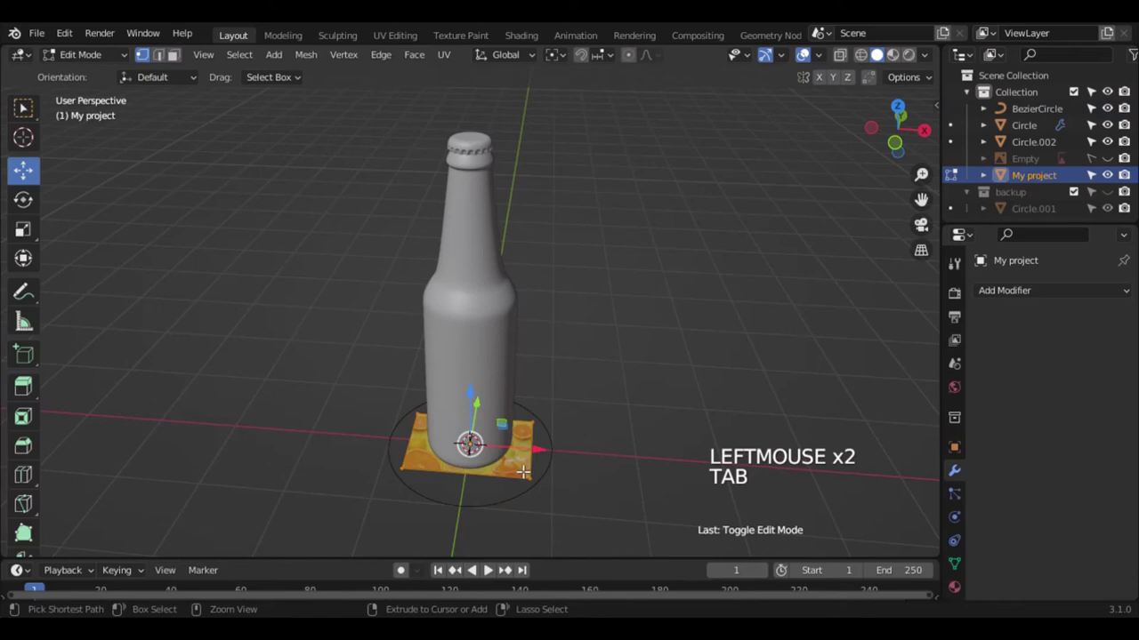
{"action": "key", "text": "ctrl+r"}
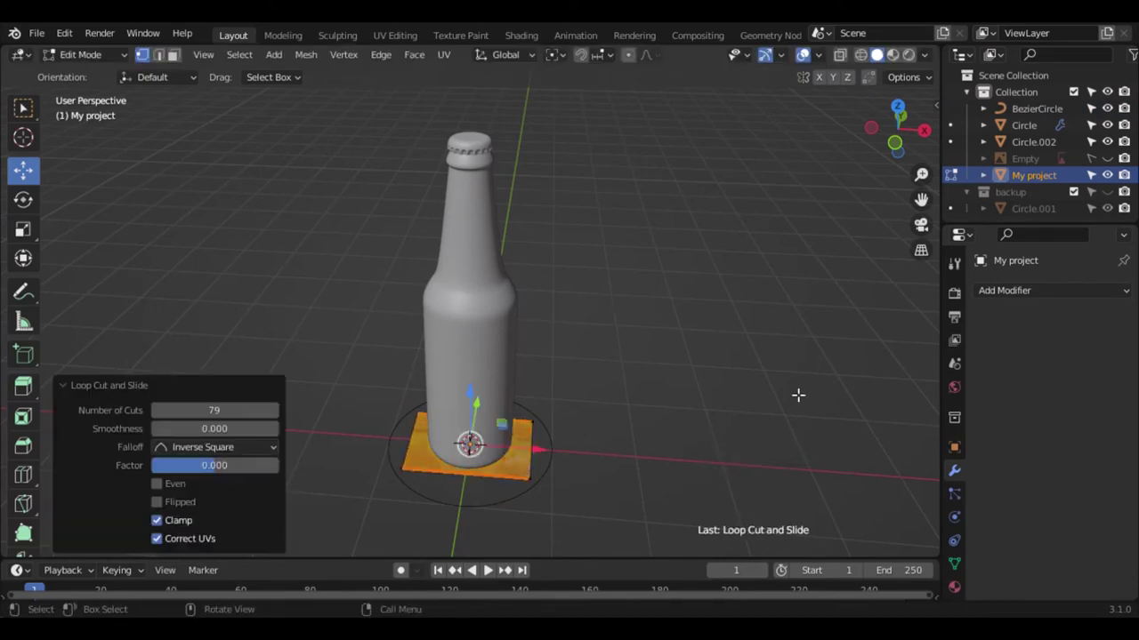
{"action": "key", "text": "Tab"}
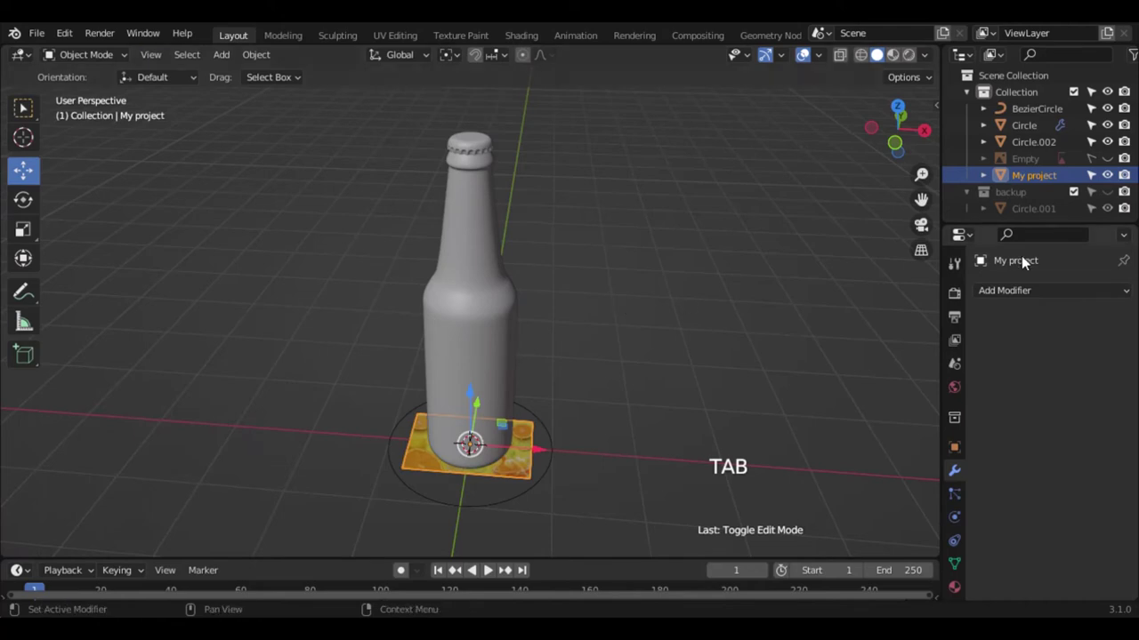
{"action": "left_click", "coordinate": [917, 381]}
{"action": "left_click", "coordinate": [1093, 350]}
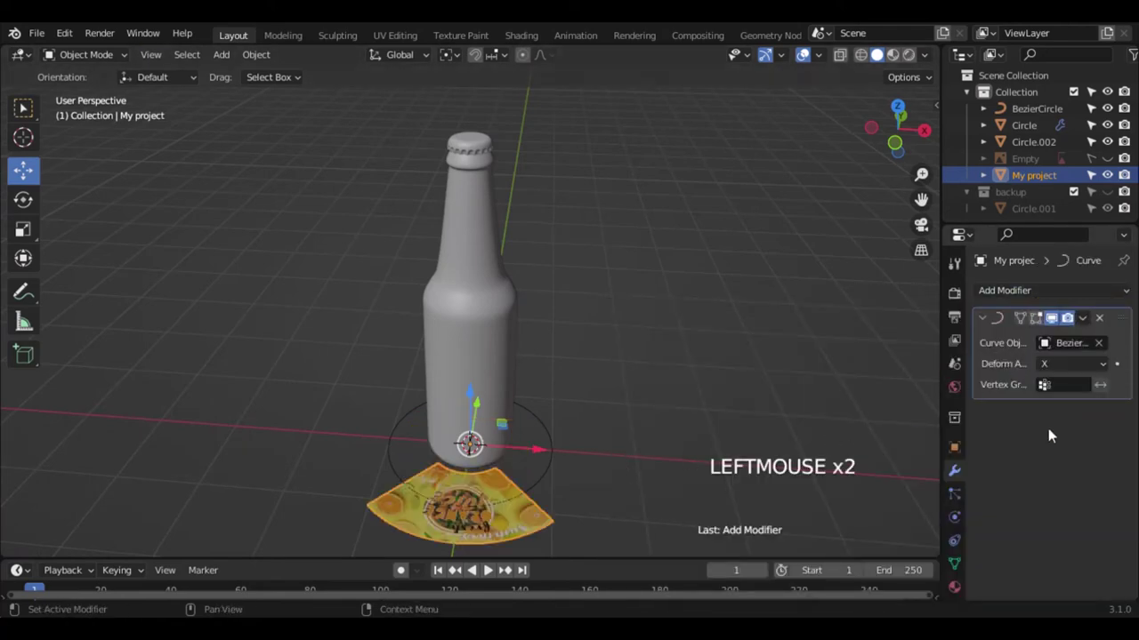
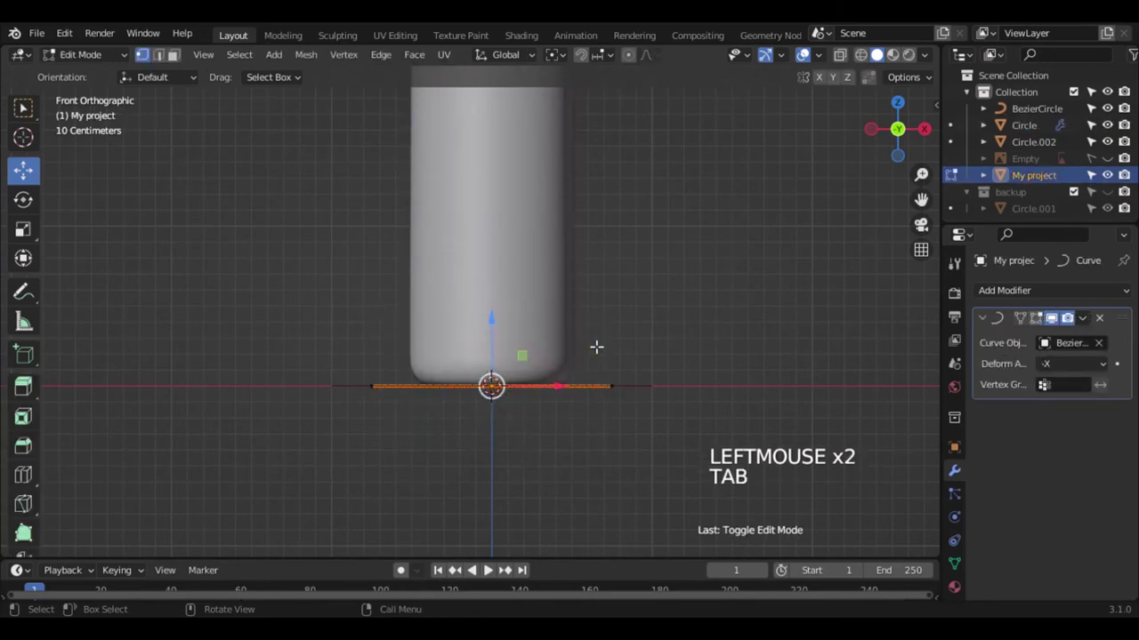
- Flip the orange-juice label upright by rotating it 180° around the X axis
{"action": "key", "text": "Tab"}
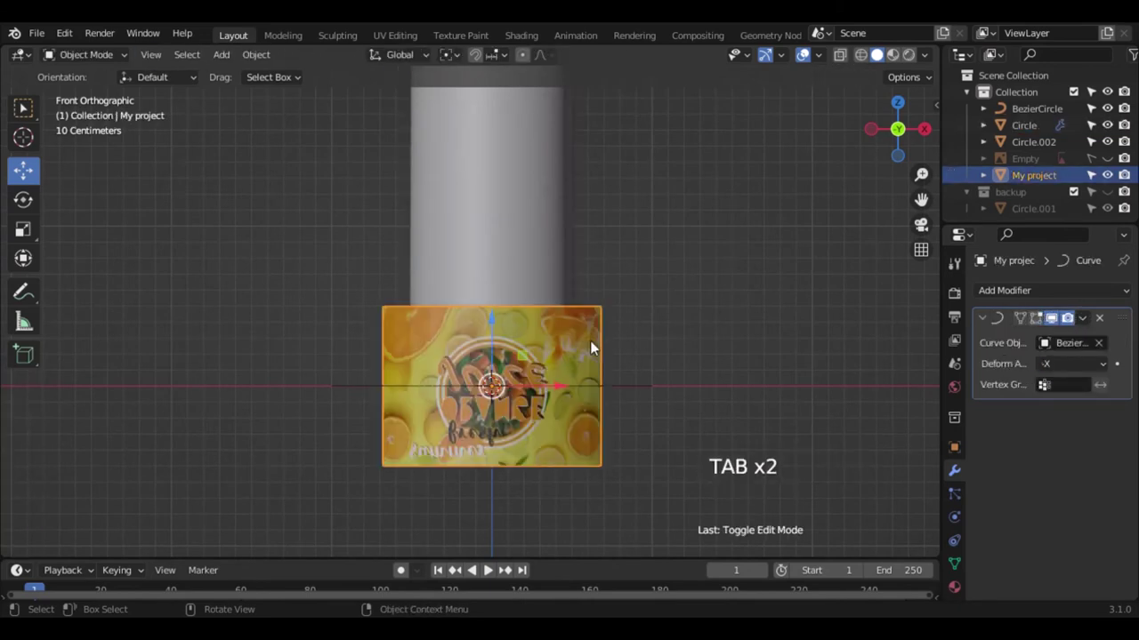
{"action": "left_click", "coordinate": [596, 345]}
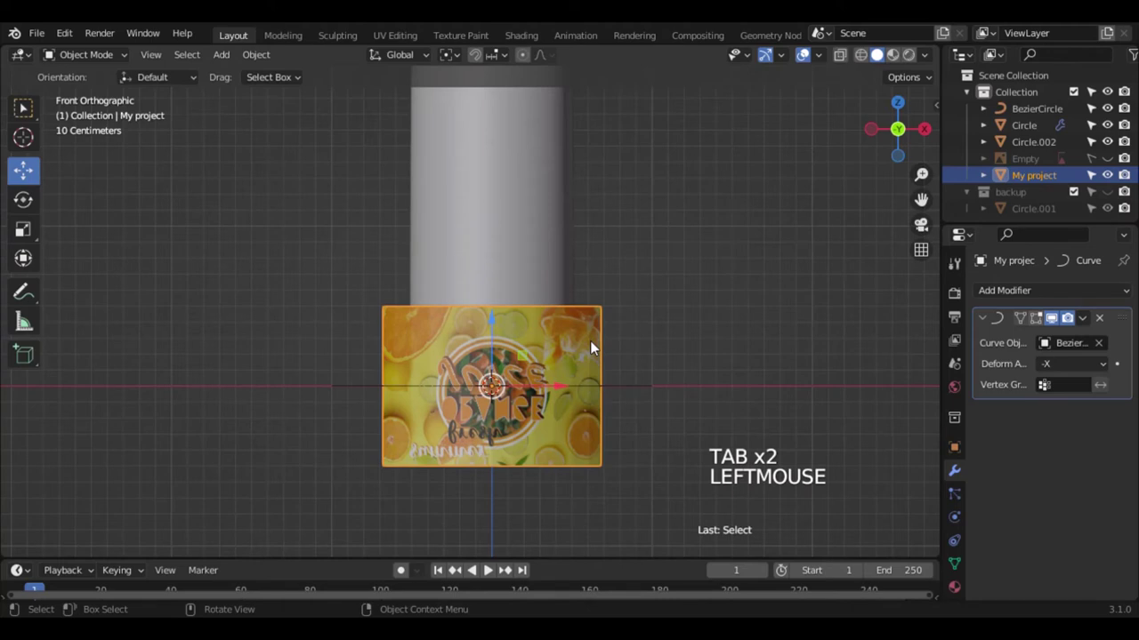
{"action": "key", "text": "r"}
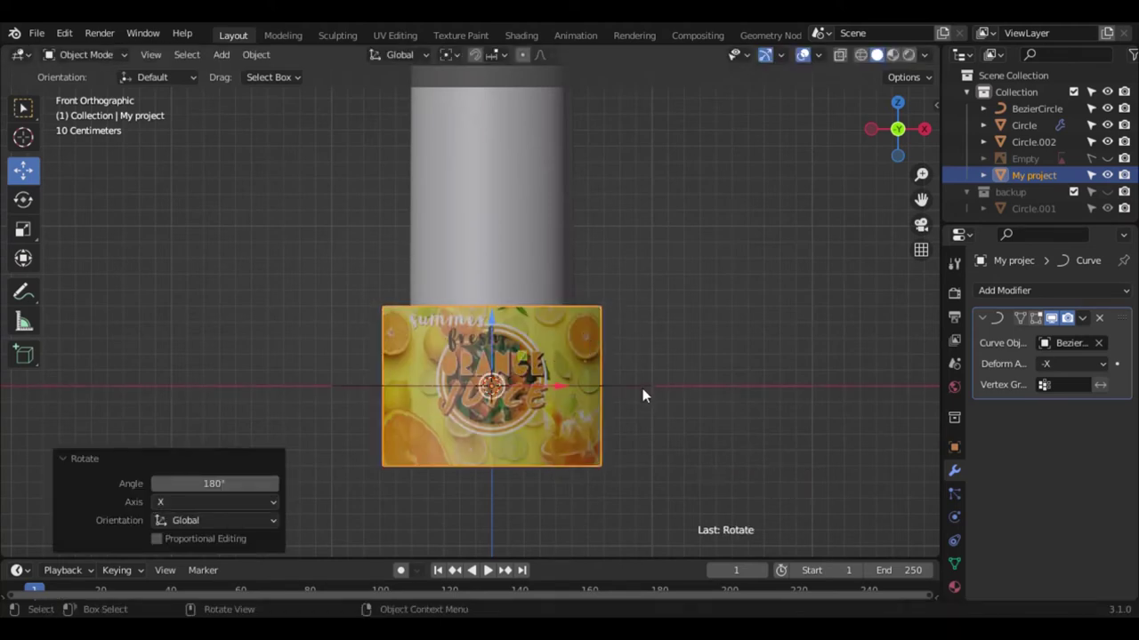
{"action": "left_click", "coordinate": [648, 390]}
{"action": "left_click", "coordinate": [646, 394]}
{"action": "double_click", "coordinate": [646, 394]}
{"action": "left_click", "coordinate": [495, 324]}
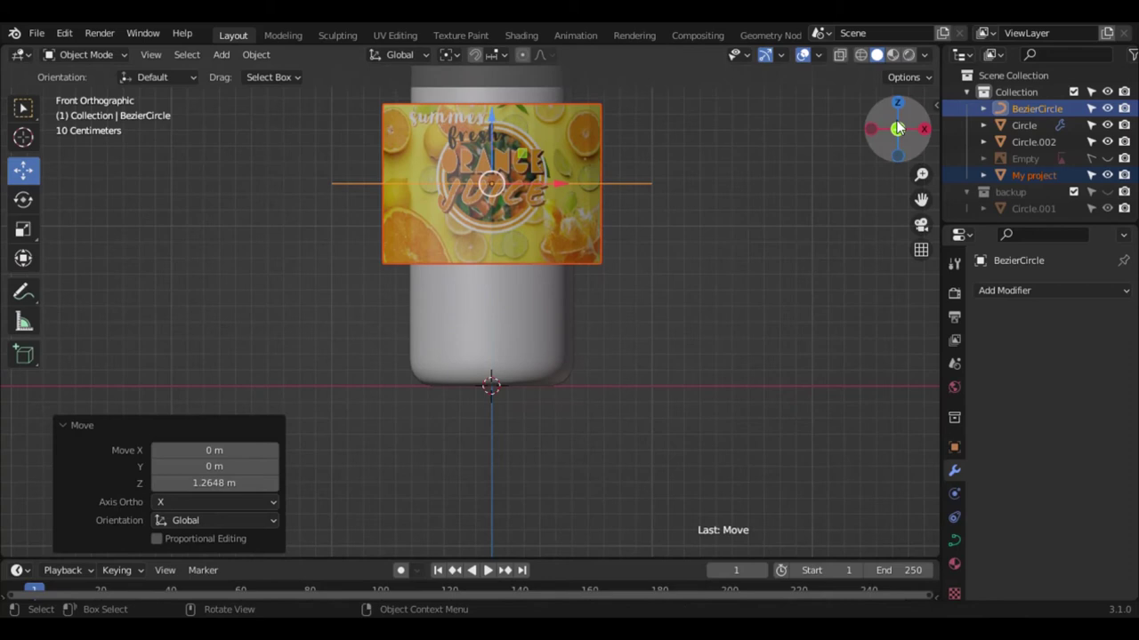
- Raise the BezierCircle along Z onto the bottle body and select it in front view
{"action": "left_click", "coordinate": [902, 124]}
{"action": "scroll", "scroll_direction": "down", "scroll_amount": 3}
{"action": "key", "text": "KP_1"}
{"action": "left_click", "coordinate": [599, 245]}
{"action": "left_click", "coordinate": [560, 252]}
{"action": "key", "text": "Tab"}
- Shrink the Bezier circle around the bottle and rescale all the label's vertices
{"action": "key", "text": "a"}
{"action": "key", "text": "s"}
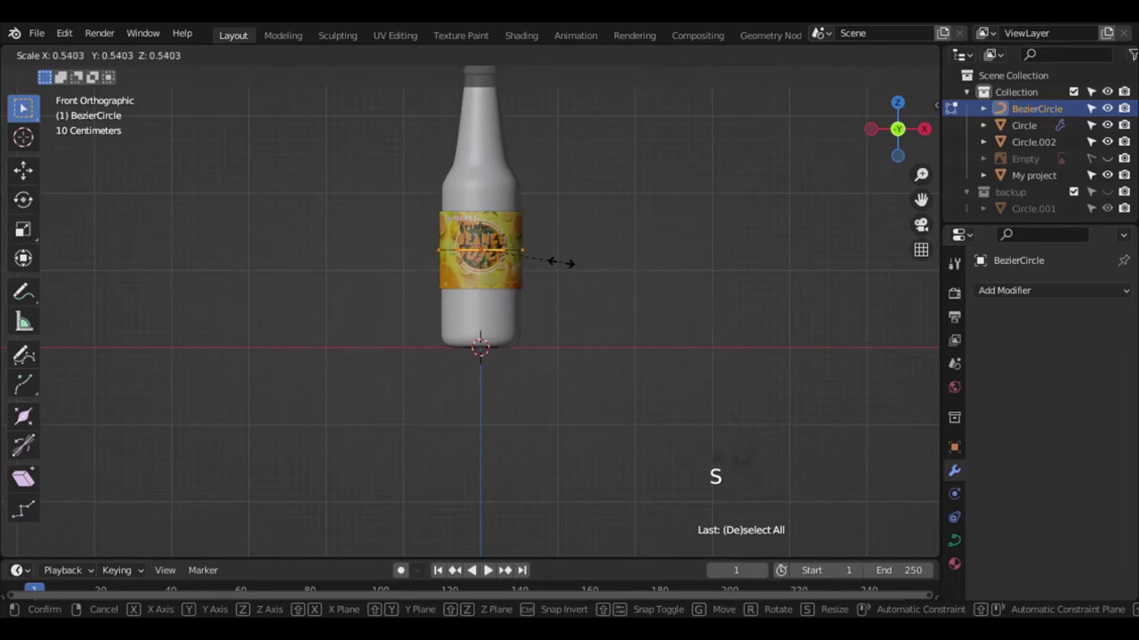
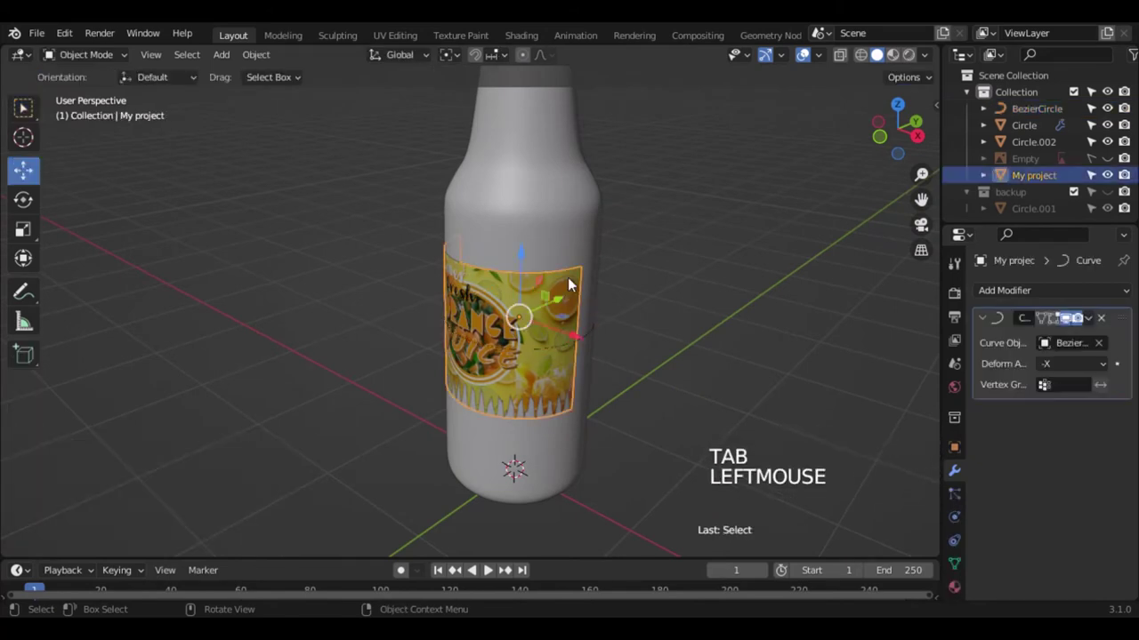
{"action": "key", "text": "Tab"}
{"action": "key", "text": "a"}
{"action": "key", "text": "s"}
{"action": "key", "text": "Tab"}
- Repeat scaling the label's vertices in front view until it wraps the lower body closely
{"action": "left_click", "coordinate": [900, 149]}
{"action": "key", "text": "KP_1"}
{"action": "key", "text": "Tab"}
{"action": "key", "text": "s"}
{"action": "key", "text": "Tab"}
{"action": "left_click", "coordinate": [901, 134]}
{"action": "key", "text": "KP_1"}
{"action": "key", "text": "Tab"}
{"action": "key", "text": "s"}
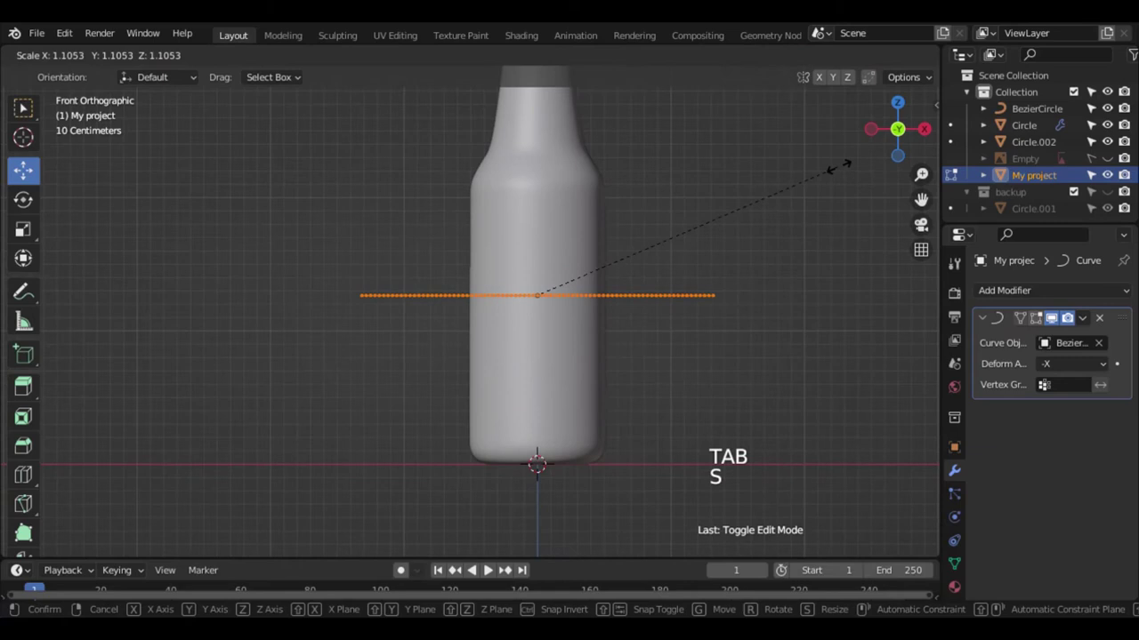
{"action": "key", "text": "Tab"}
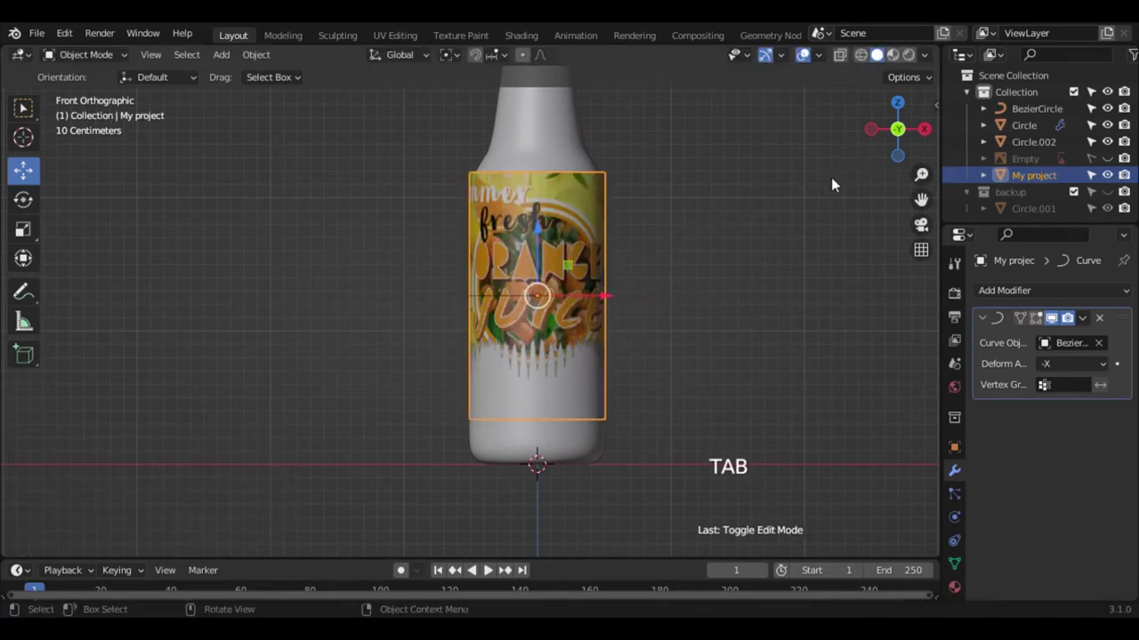
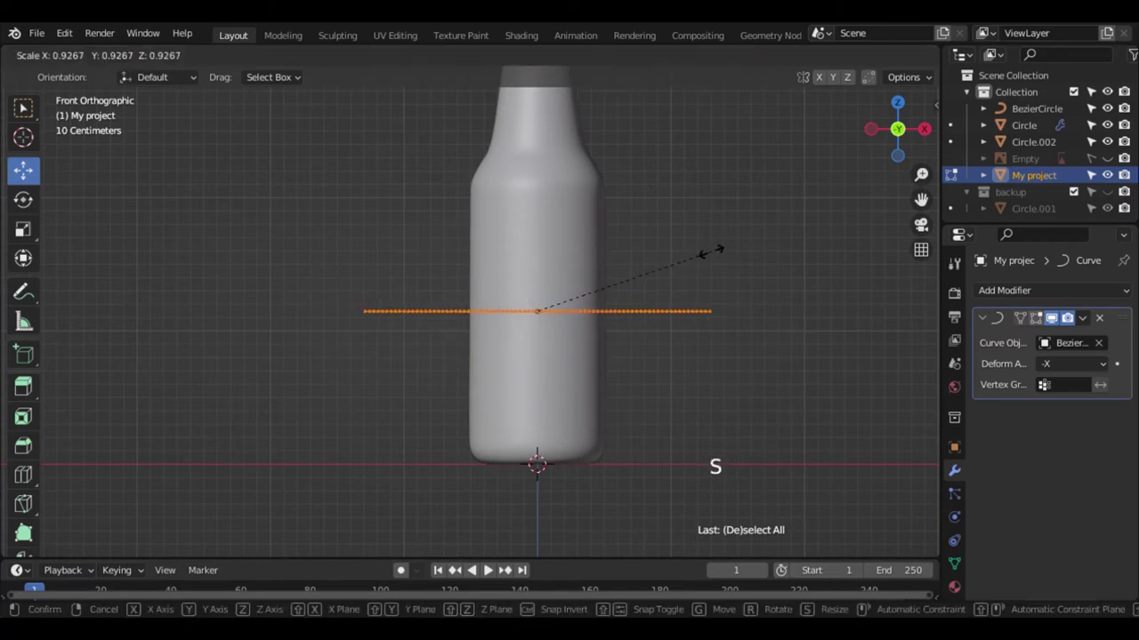
{"action": "key", "text": "Tab"}
{"action": "left_click", "coordinate": [889, 138]}
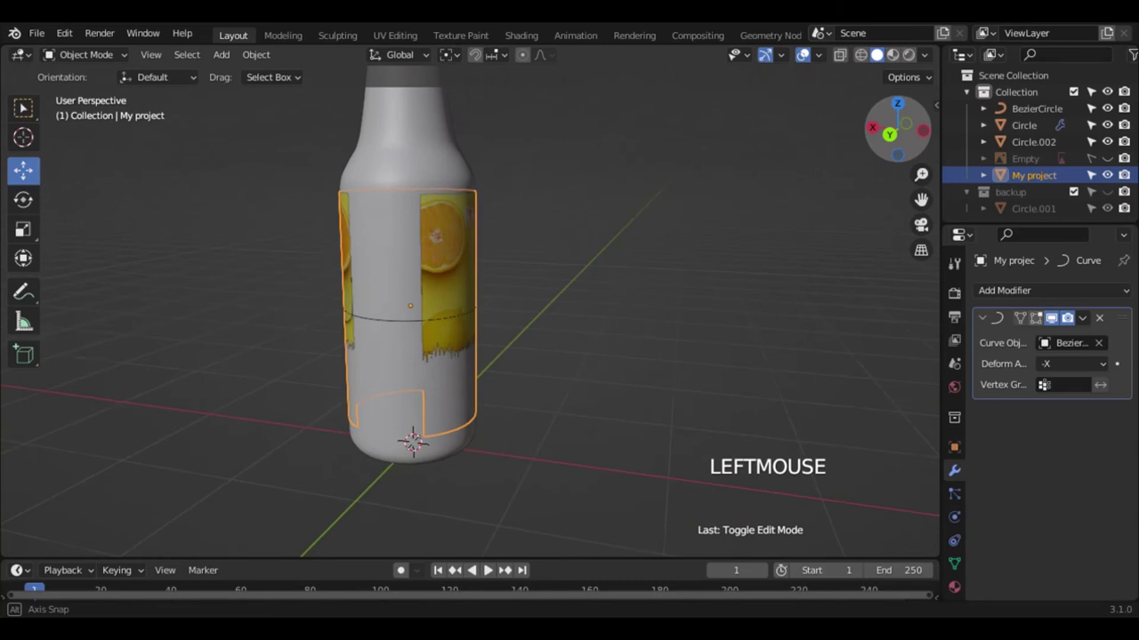
- Zoom onto the label in front view and scale its mesh slightly smaller to fit the bottle
{"action": "key", "text": "KP_1"}
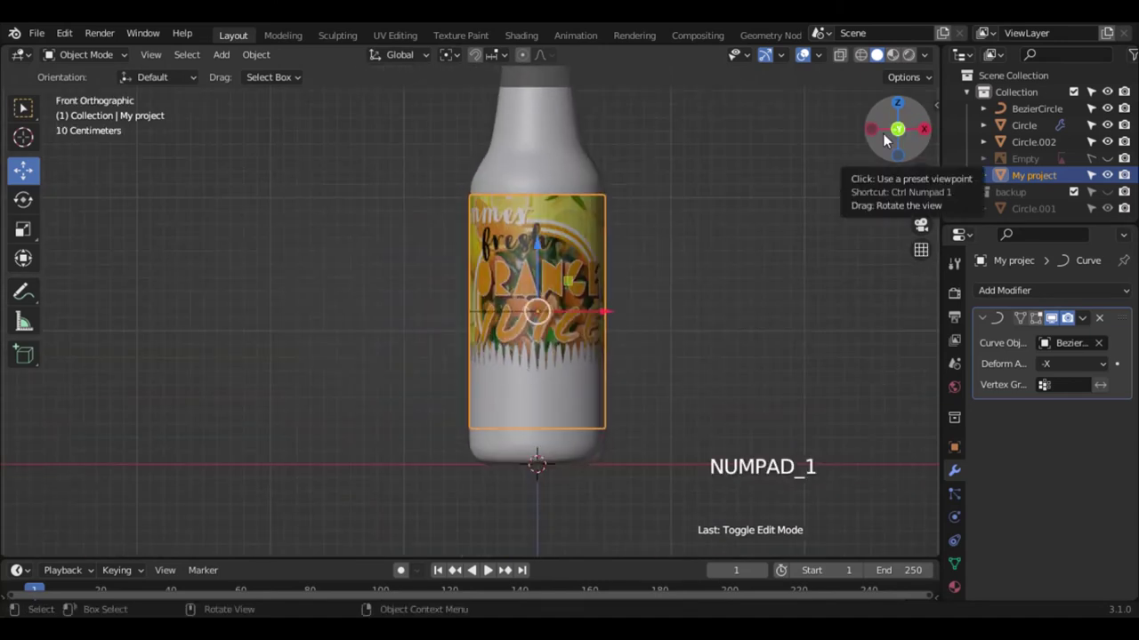
{"action": "key", "text": "KP_Decimal"}
{"action": "scroll", "scroll_direction": "down", "scroll_amount": 3}
{"action": "scroll", "scroll_direction": "up", "scroll_amount": 3}
{"action": "scroll", "scroll_direction": "up", "scroll_amount": 3}
{"action": "key", "text": "Tab"}
{"action": "key", "text": "s"}
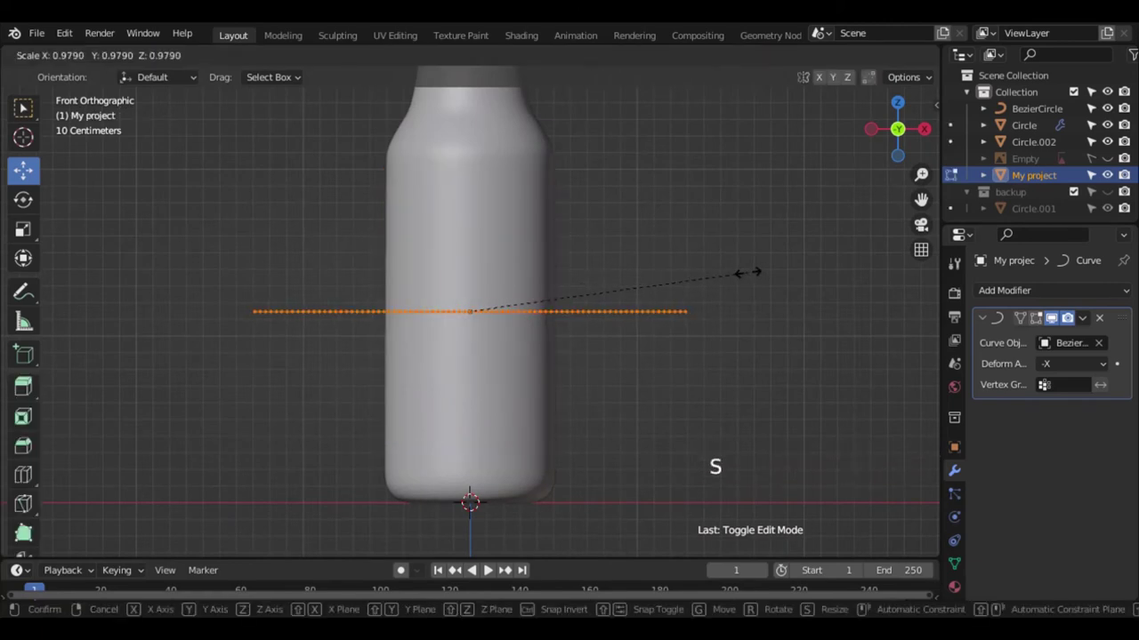
{"action": "key", "text": "Tab"}
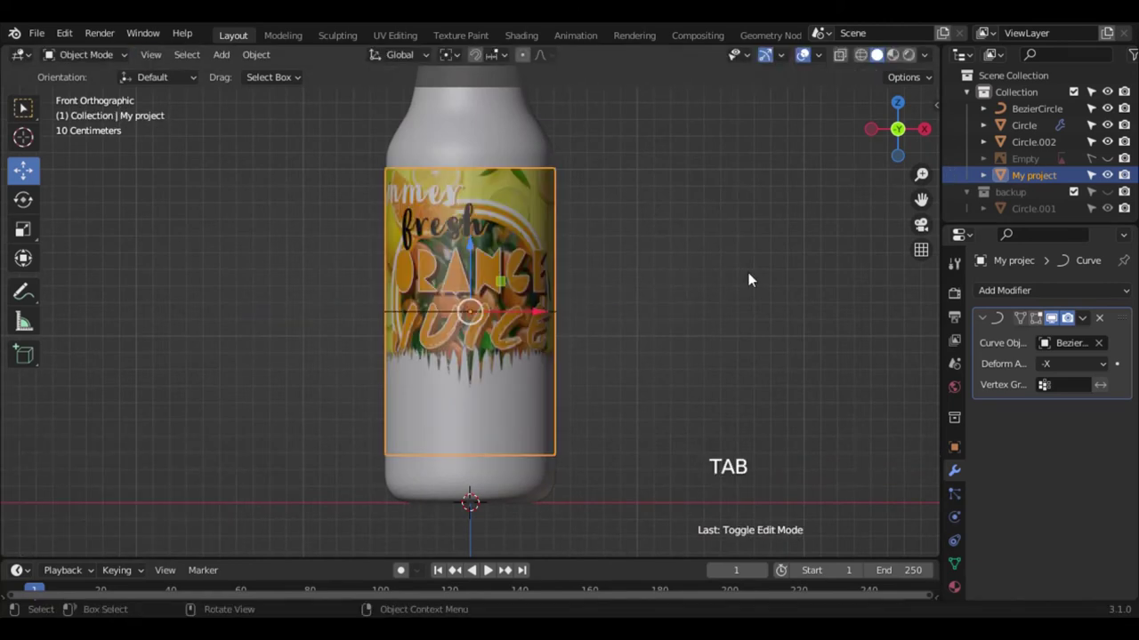
- Shift the BezierCircle a little higher so the label wraps further, then reselect My project
{"action": "left_click", "coordinate": [1035, 122]}
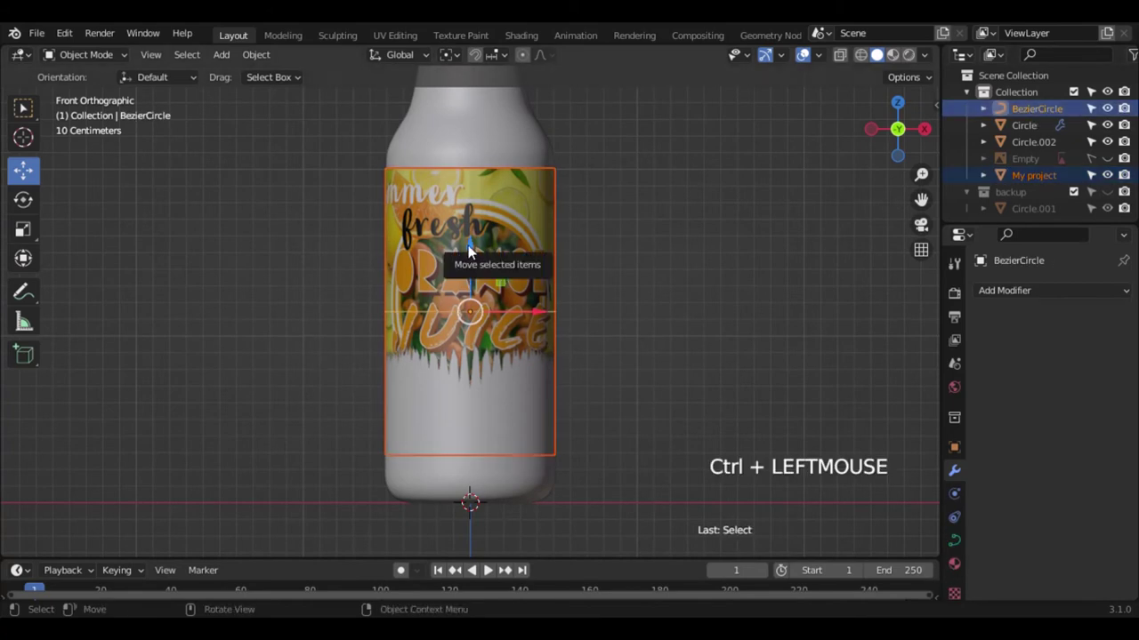
{"action": "left_click", "coordinate": [474, 249]}
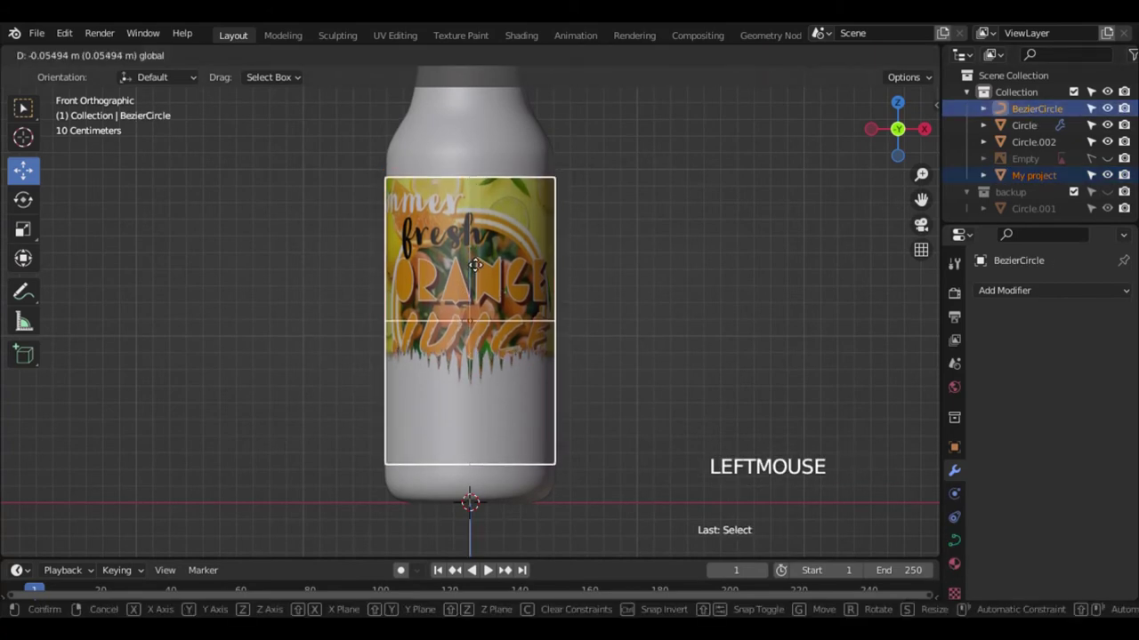
{"action": "left_click", "coordinate": [505, 222]}
{"action": "left_click", "coordinate": [903, 136]}
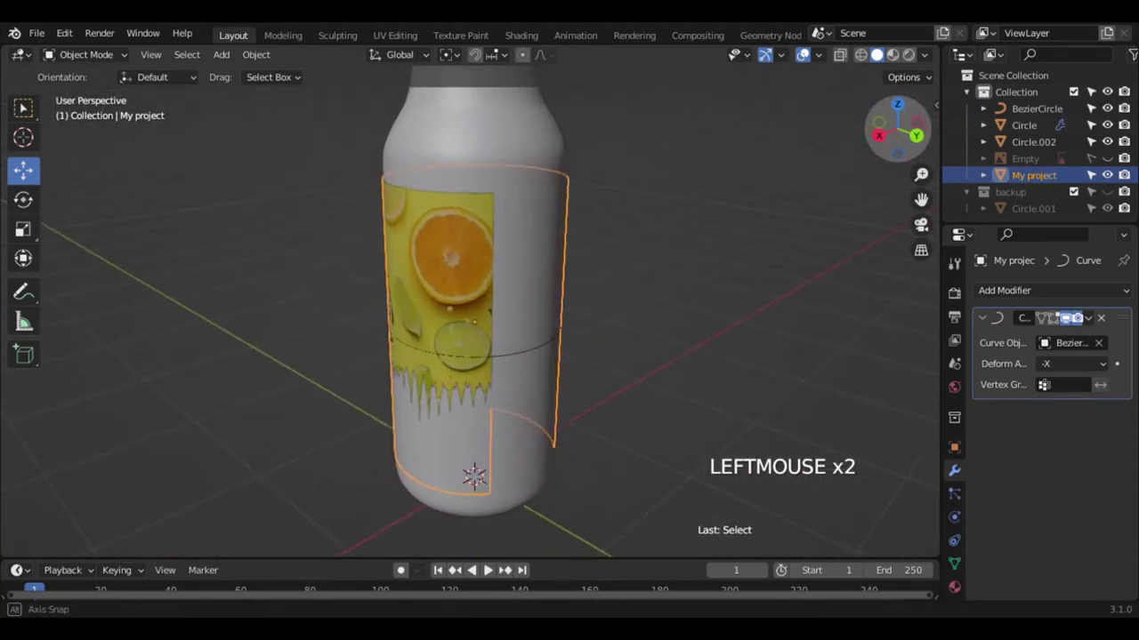
- Add a Solidify modifier to the label and adjust its thickness
{"action": "key", "text": "KP_1"}
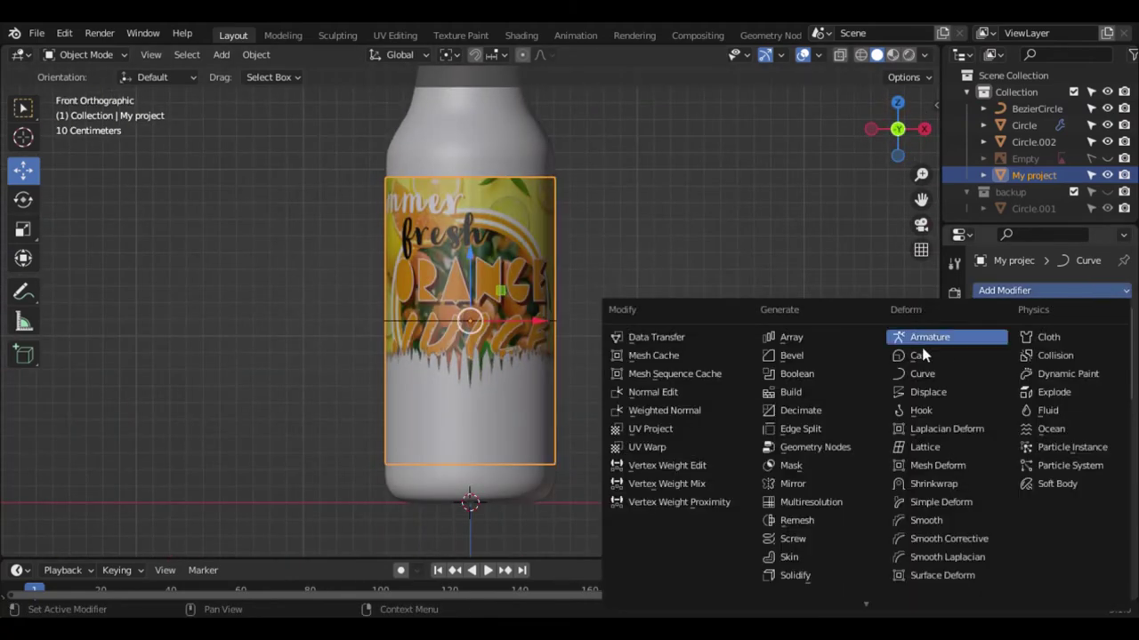
{"action": "left_click", "coordinate": [840, 582]}
{"action": "scroll", "scroll_direction": "down", "scroll_amount": 3}
{"action": "left_click", "coordinate": [1062, 419]}
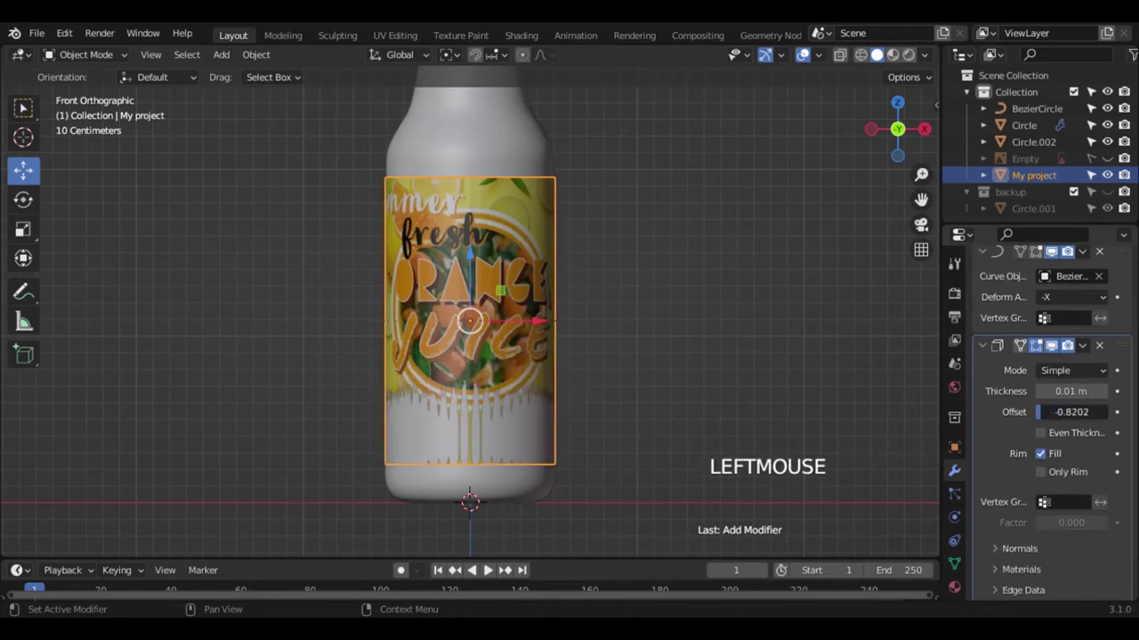
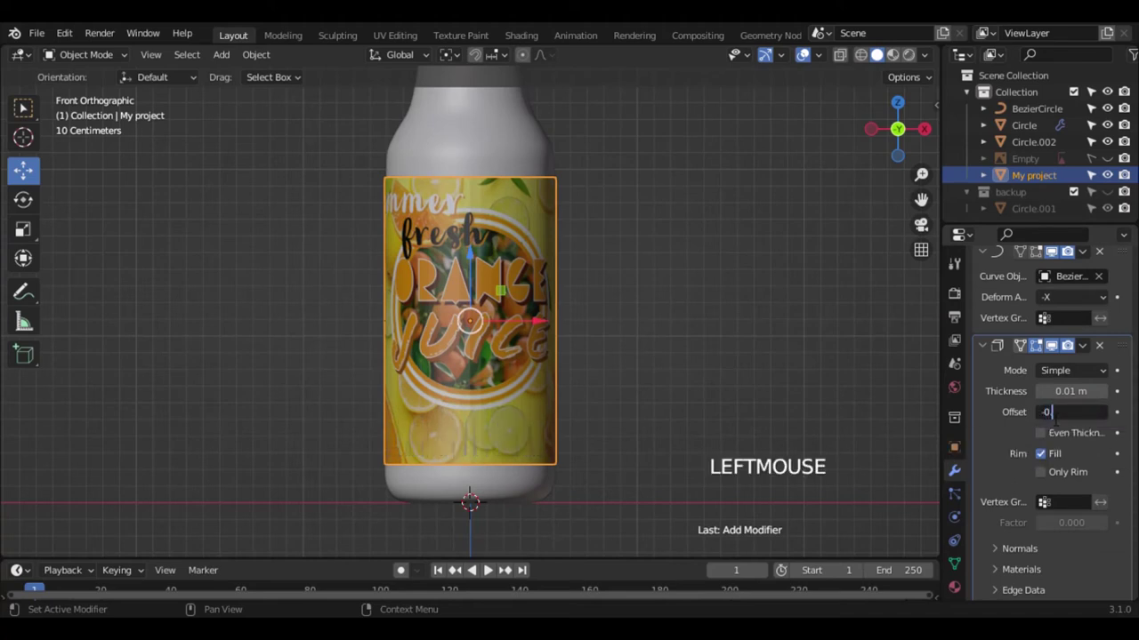
{"action": "left_click", "coordinate": [1061, 417]}
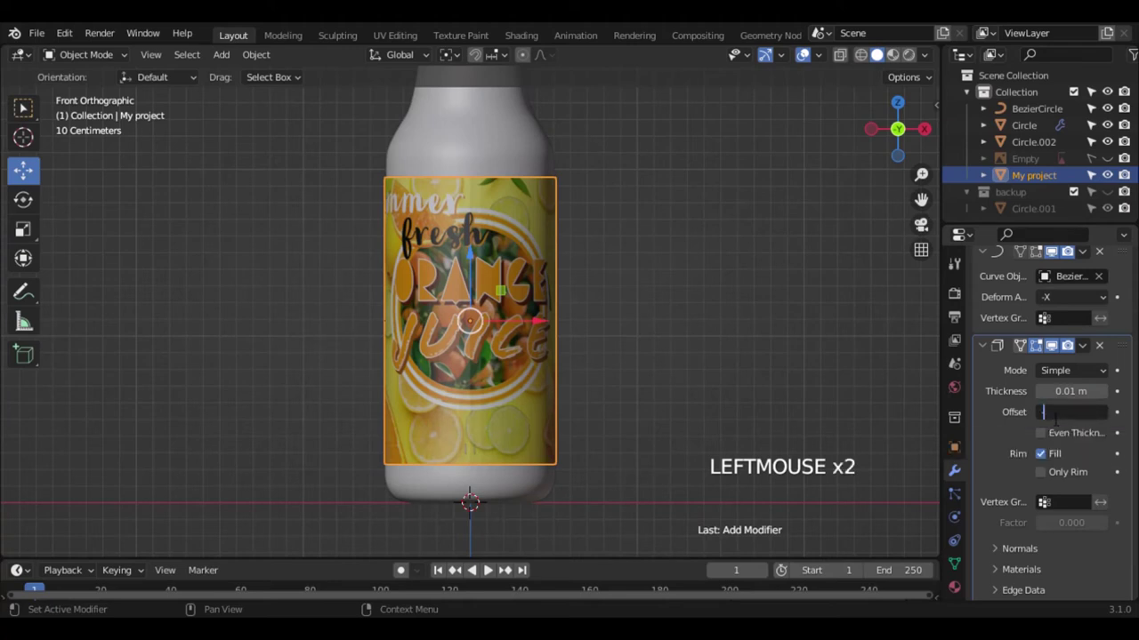
- Arrange the modifier stack so Solidify sits after the Curve deformer
{"action": "left_click", "coordinate": [784, 249]}
{"action": "left_click", "coordinate": [884, 137]}
{"action": "scroll", "scroll_direction": "up", "scroll_amount": 3}
{"action": "left_click", "coordinate": [884, 137]}
{"action": "scroll", "scroll_direction": "up", "scroll_amount": 3}
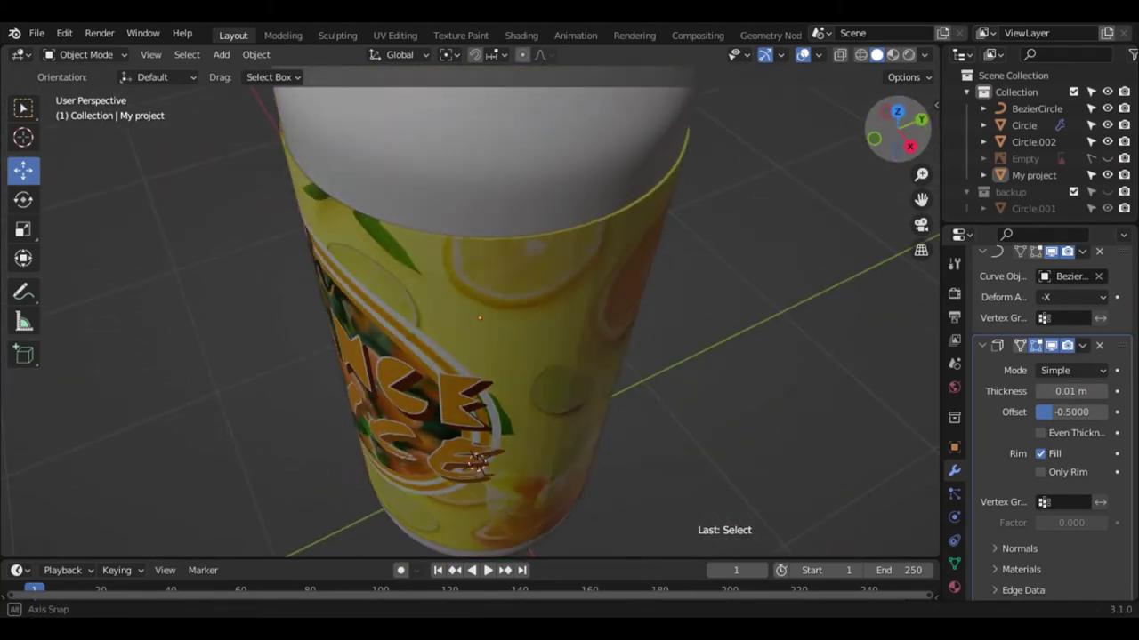
{"action": "left_click", "coordinate": [1045, 441]}
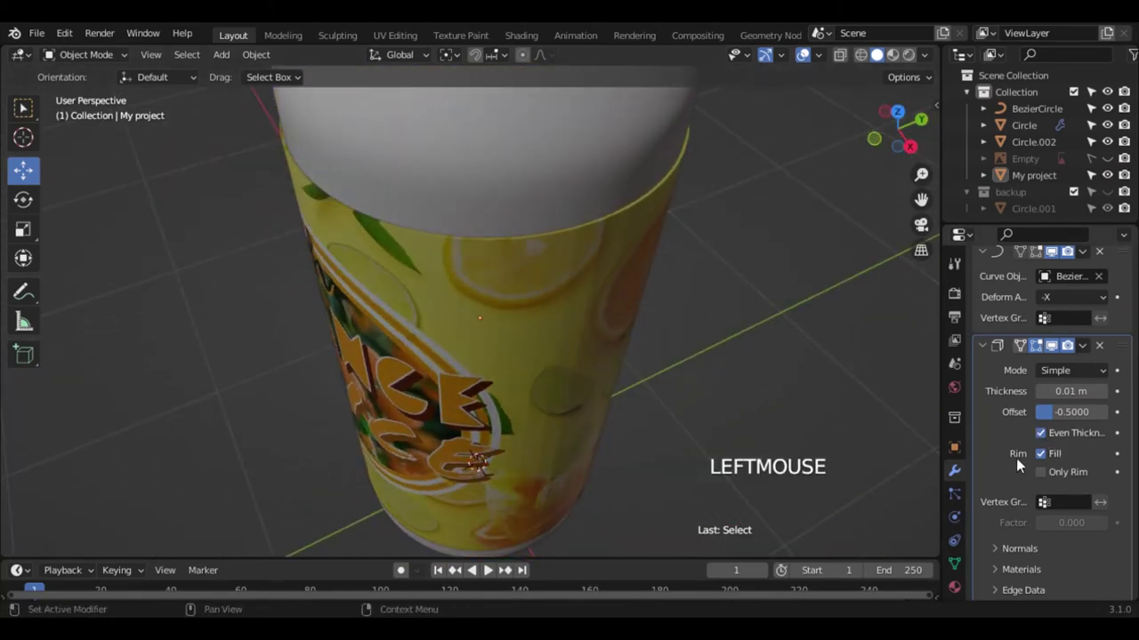
{"action": "left_click", "coordinate": [1043, 479]}
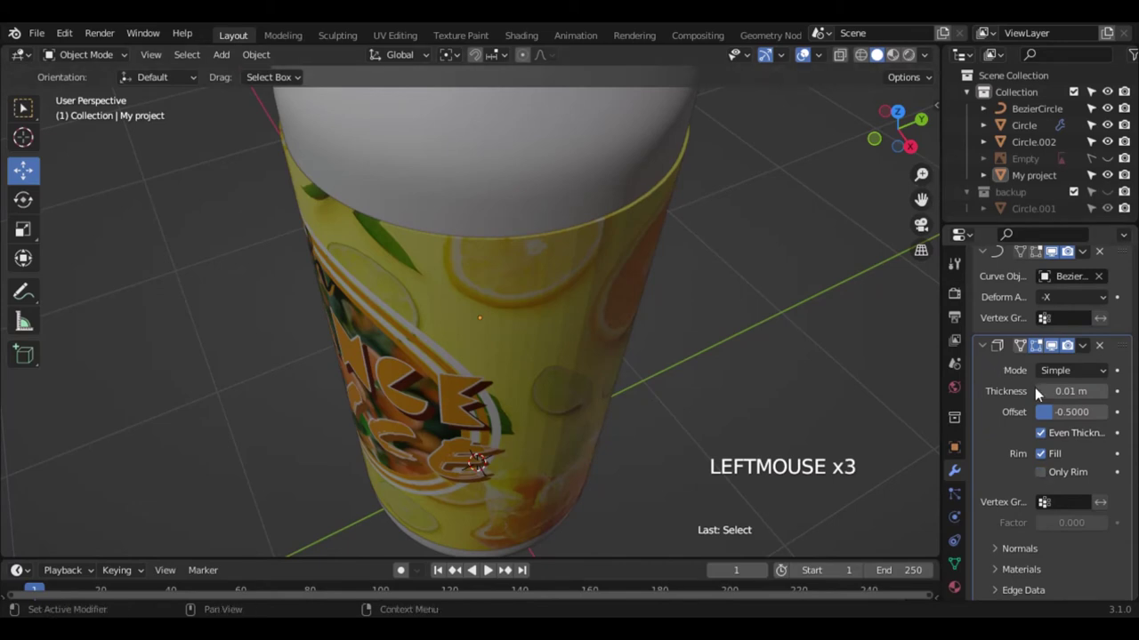
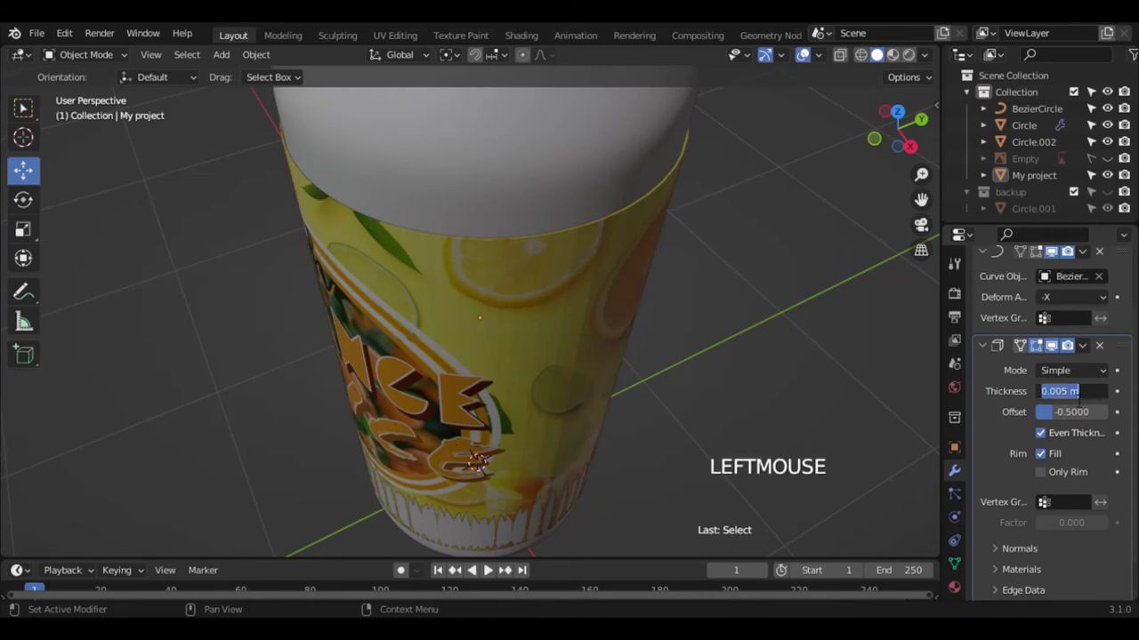
- Check the label edges from camera and front views and tweak the Solidify settings
{"action": "key", "text": "KP_0"}
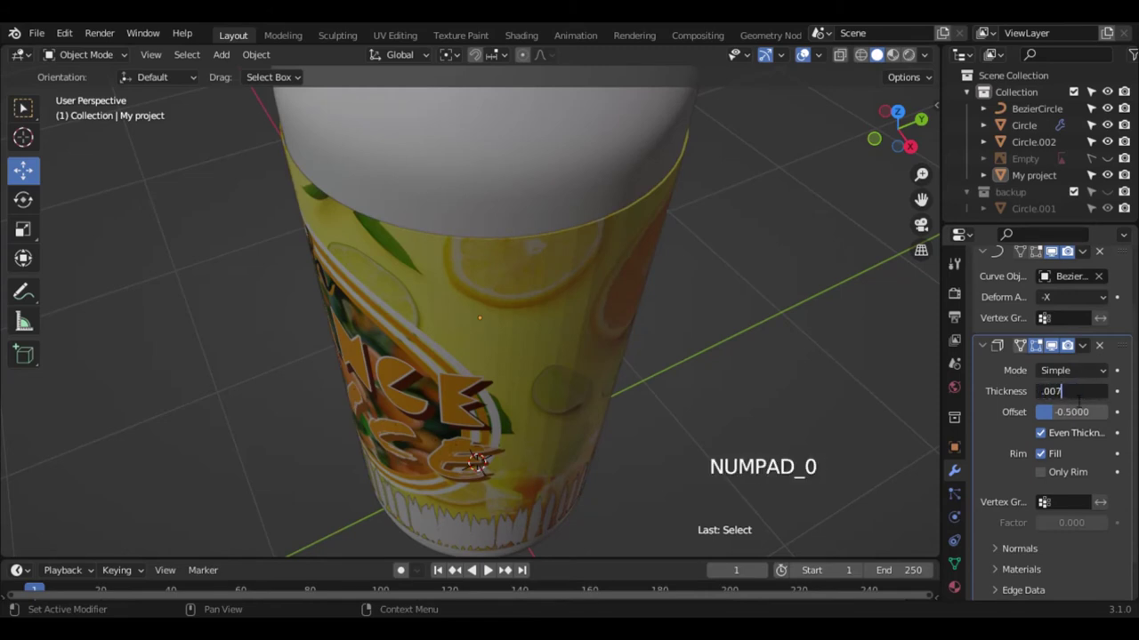
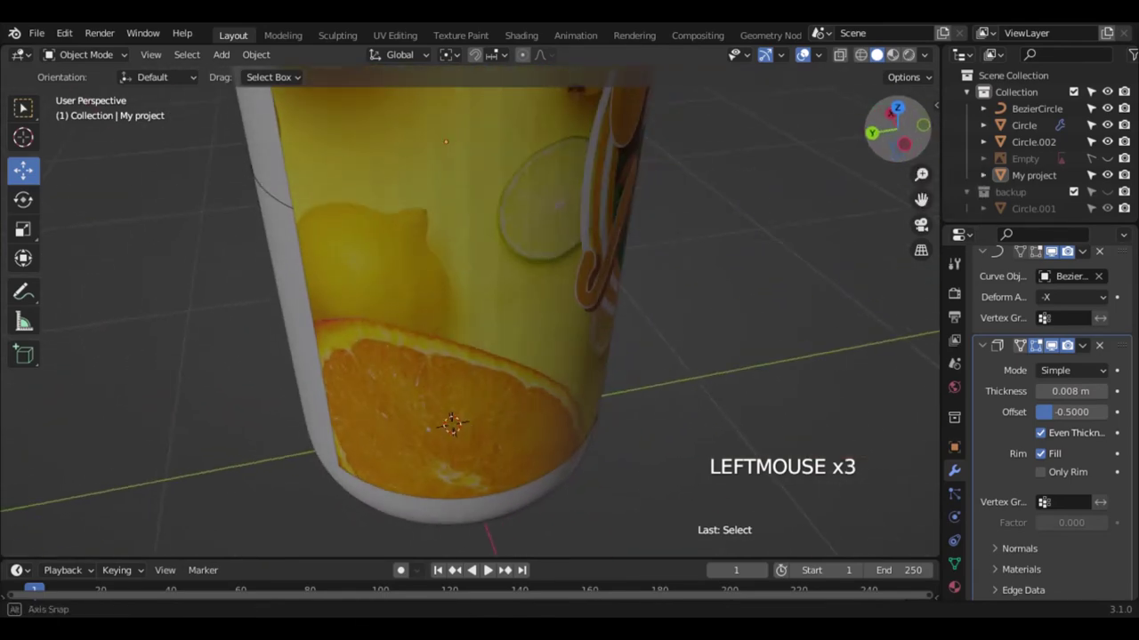
{"action": "key", "text": "KP_Decimal"}
{"action": "left_click", "coordinate": [362, 238]}
{"action": "key", "text": "KP_1"}
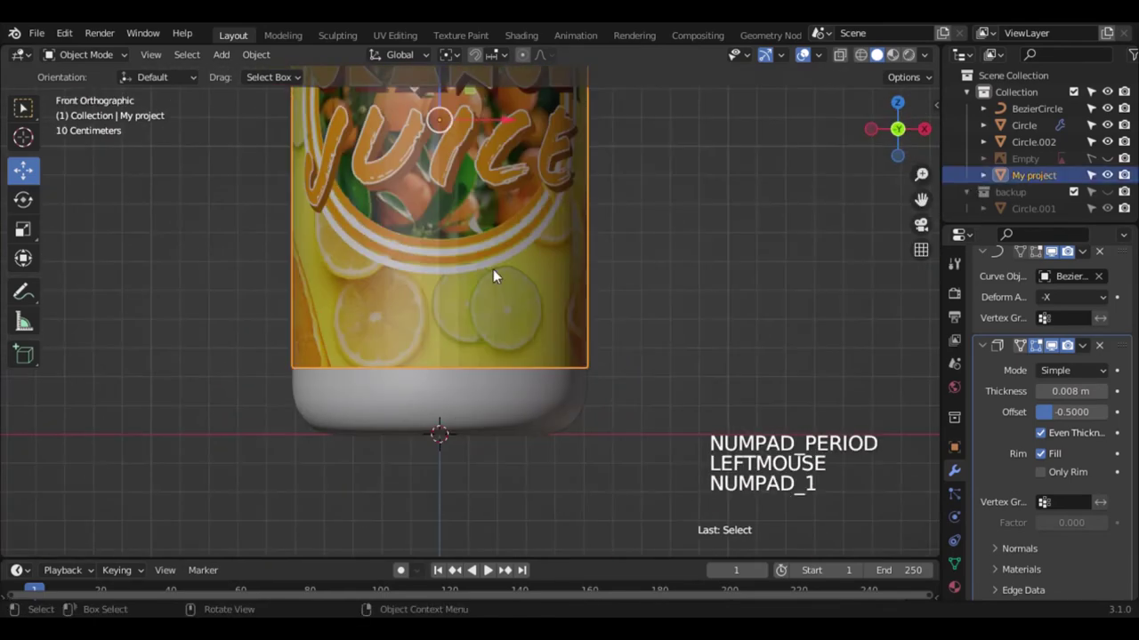
{"action": "right_click", "coordinate": [500, 273]}
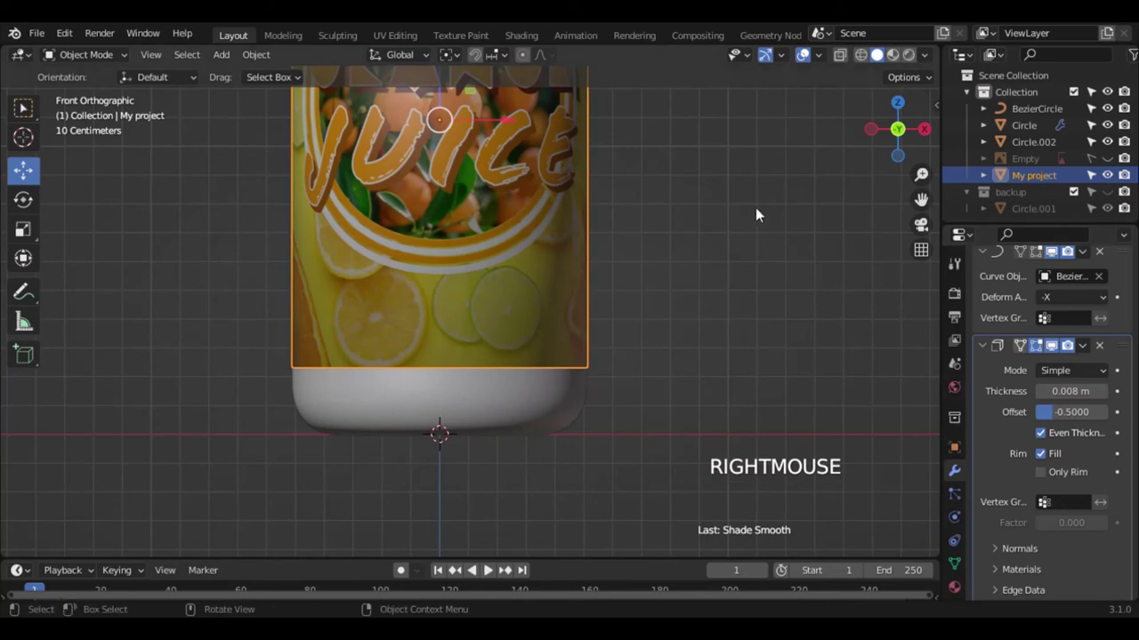
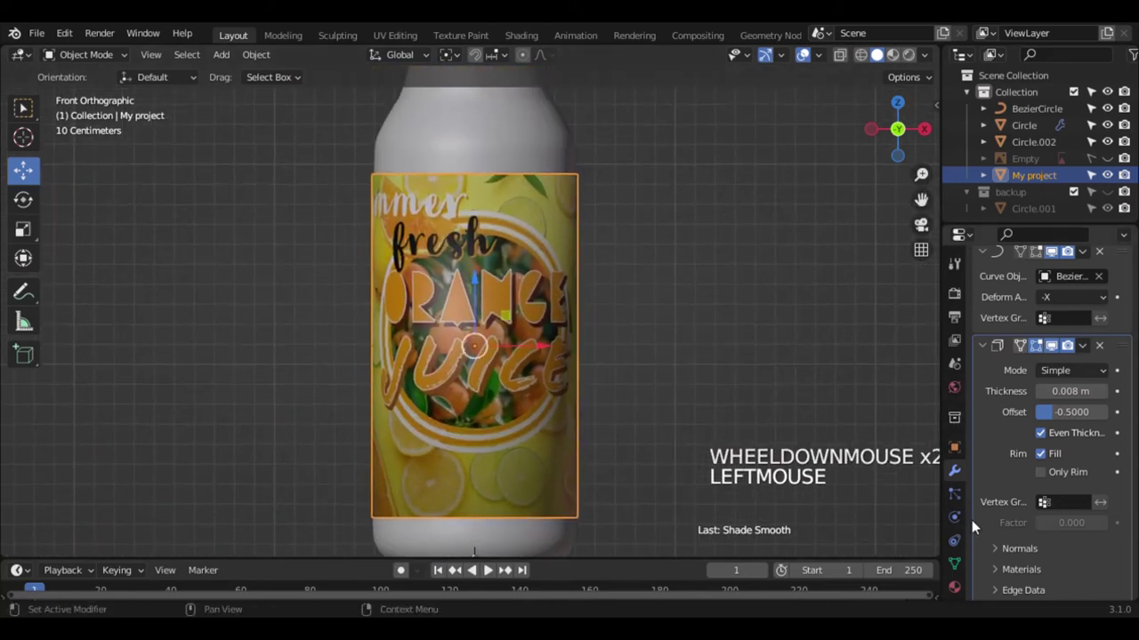
{"action": "left_click", "coordinate": [965, 570]}
{"action": "scroll", "scroll_direction": "down", "scroll_amount": 3}
{"action": "left_click", "coordinate": [1049, 498]}
{"action": "left_click", "coordinate": [752, 319]}
- Collapse the Curve modifier's panel and select the BezierCircle object
{"action": "left_click", "coordinate": [900, 131]}
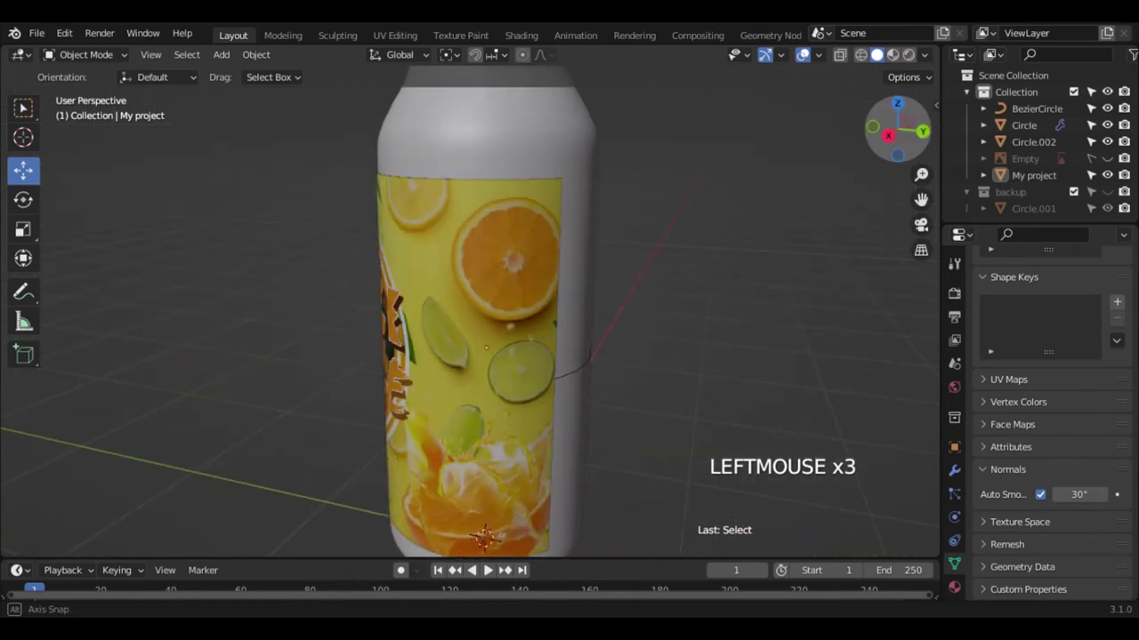
{"action": "left_click", "coordinate": [965, 467]}
{"action": "scroll", "scroll_direction": "up", "scroll_amount": 3}
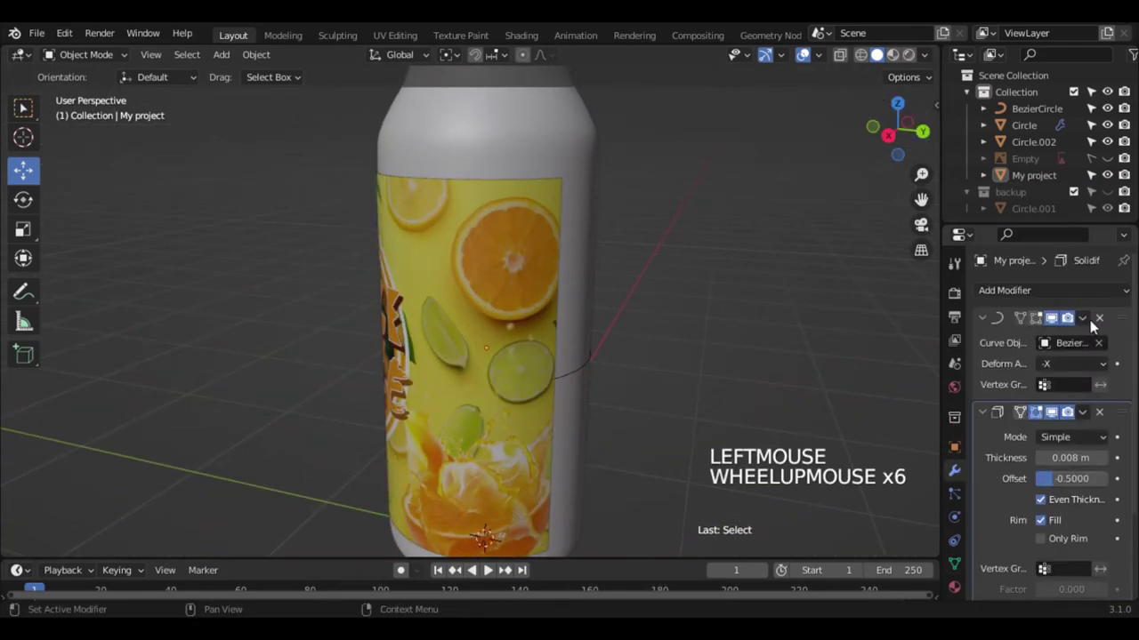
{"action": "left_click", "coordinate": [1092, 326]}
{"action": "left_click", "coordinate": [1043, 347]}
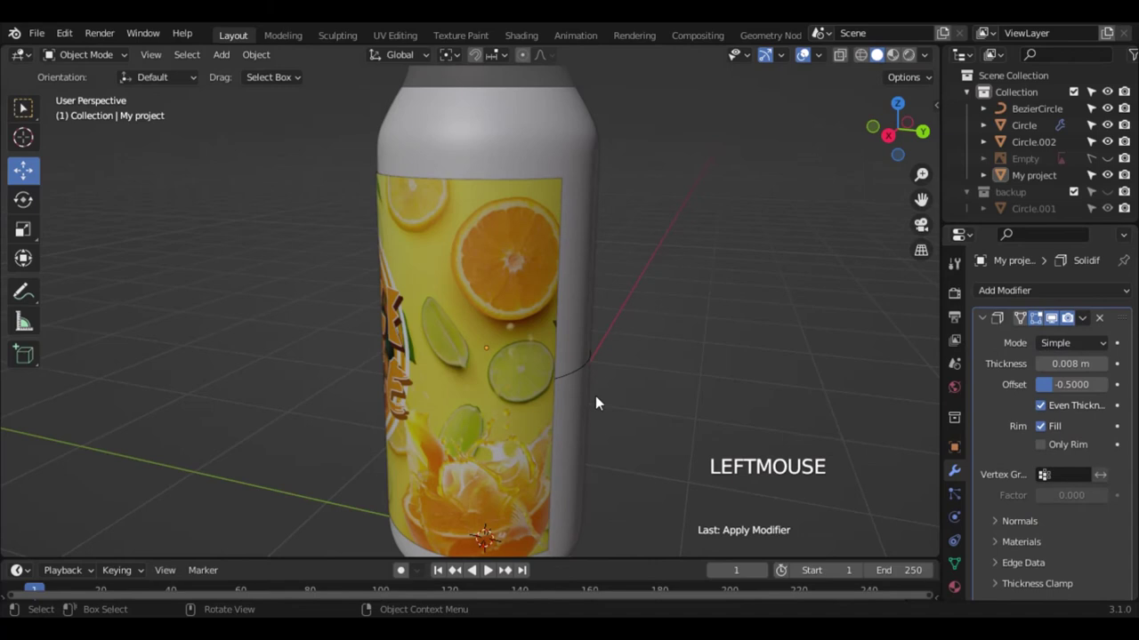
{"action": "left_click", "coordinate": [582, 377]}
{"action": "double_click", "coordinate": [582, 377]}
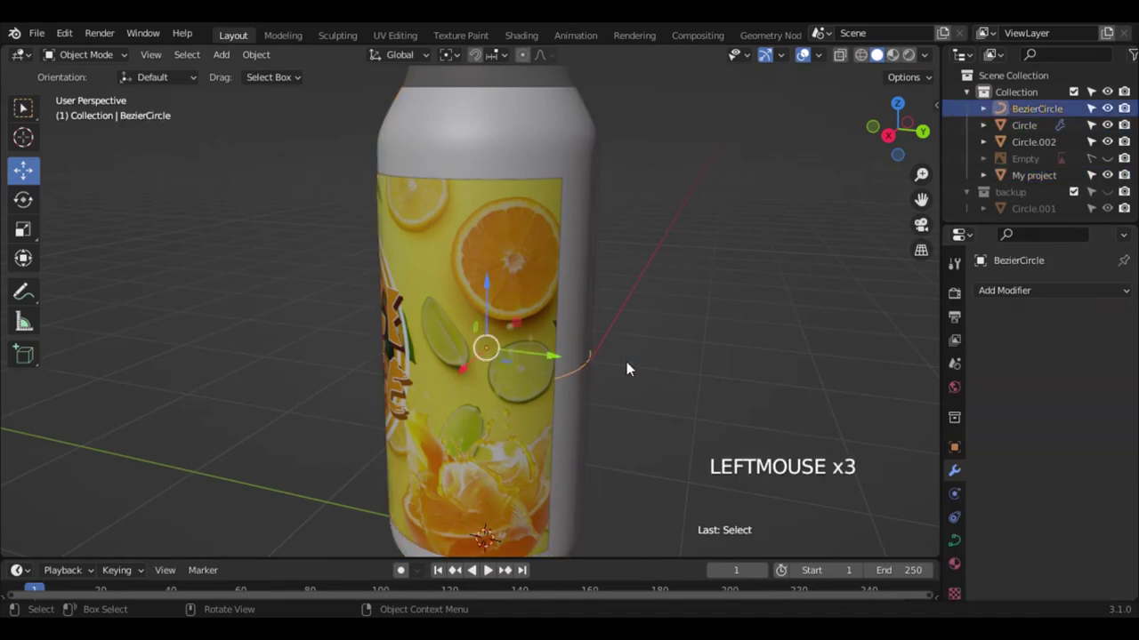
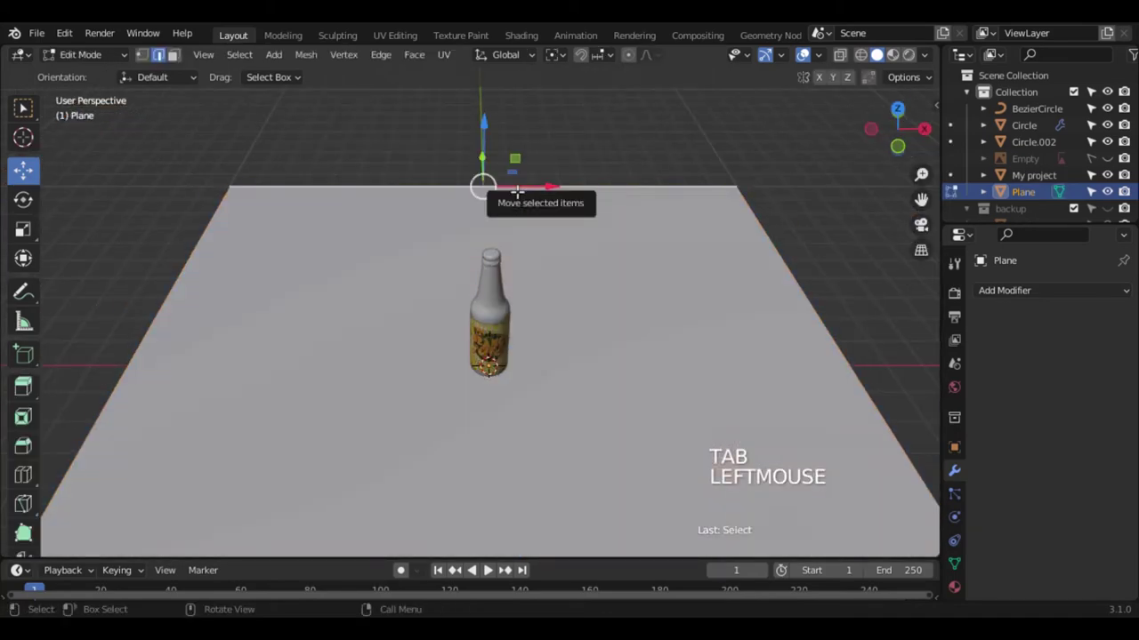
- Extrude the backdrop plane's back edge upward along Z
{"action": "key", "text": "e"}
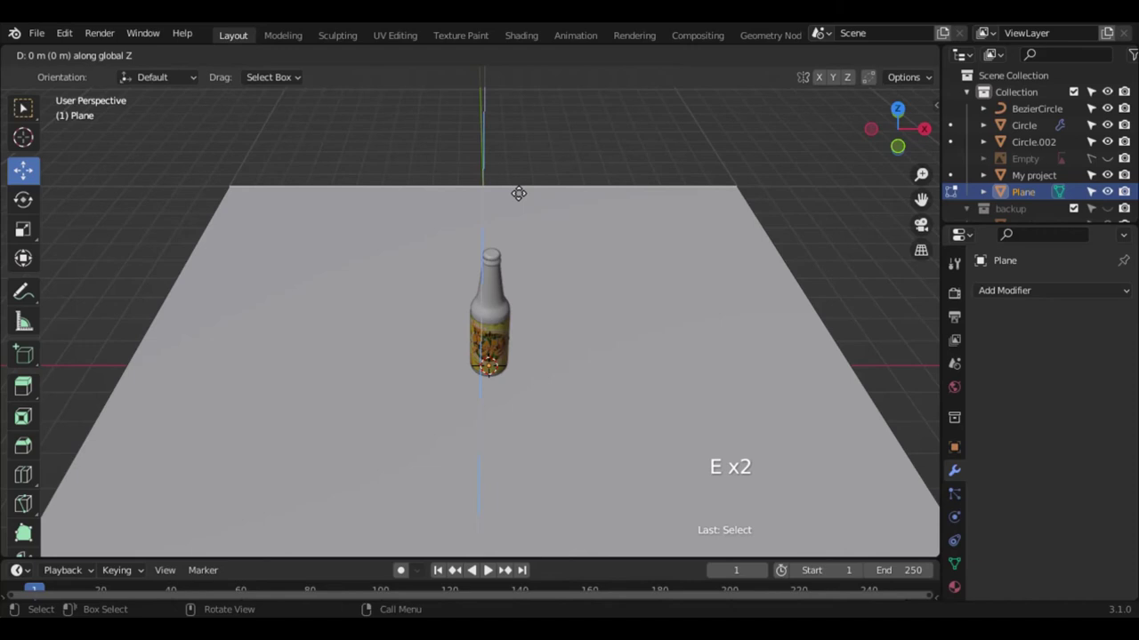
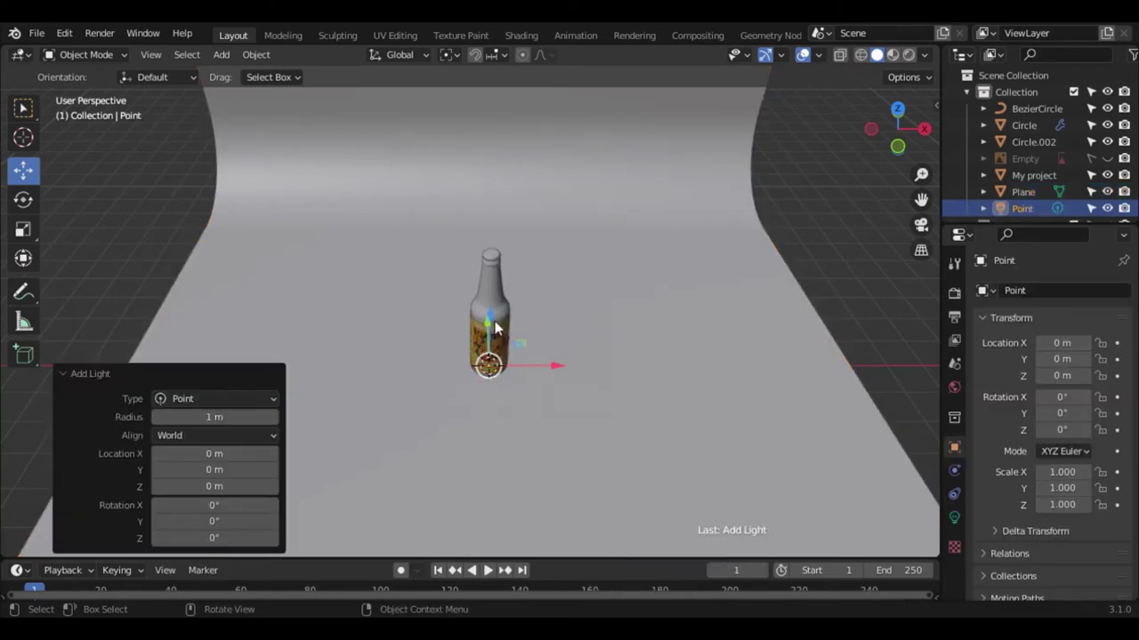
- Move the point light aside in top view and duplicate it twice as Point.001 and Point.002 around the bottle
{"action": "left_click", "coordinate": [492, 313]}
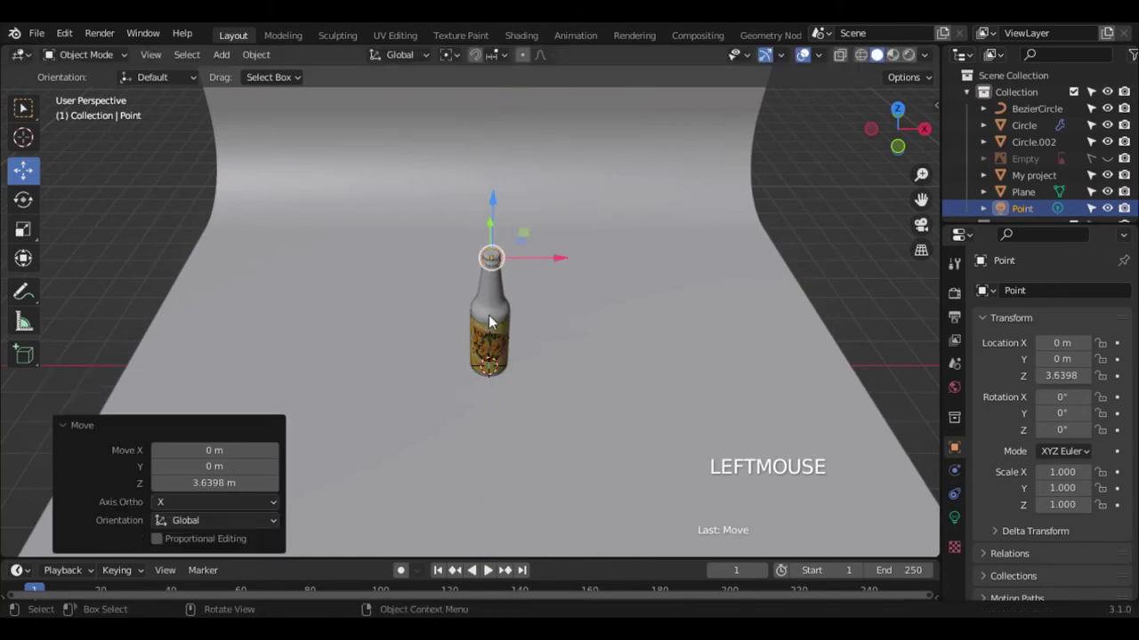
{"action": "key", "text": "KP_7"}
{"action": "left_click", "coordinate": [486, 297]}
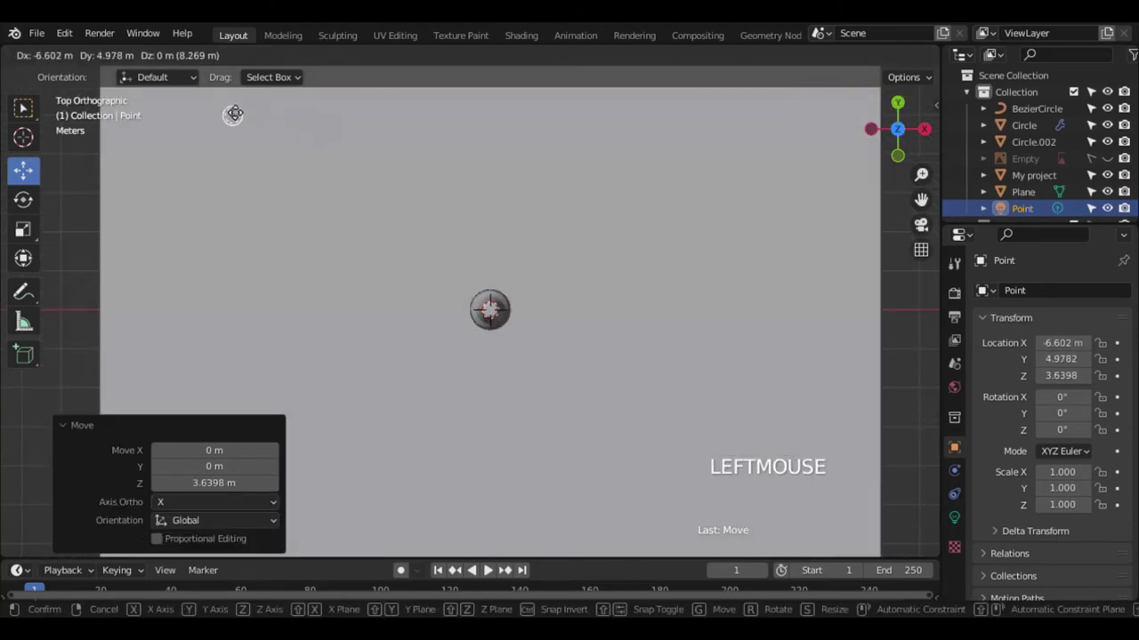
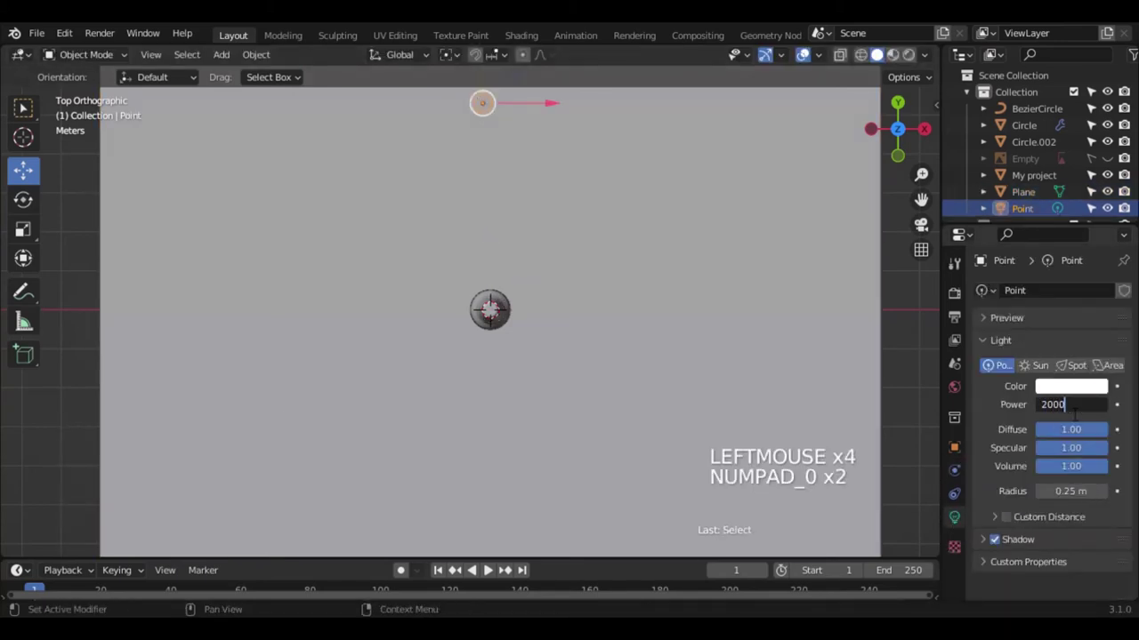
{"action": "key", "text": "shift+d"}
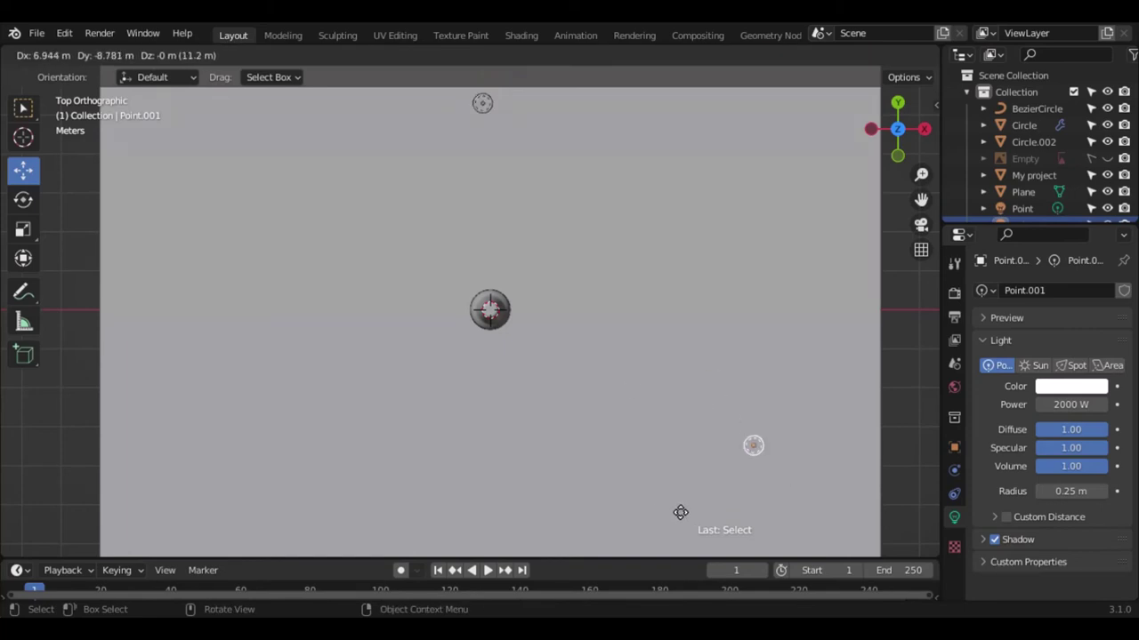
{"action": "key", "text": "shift+s"}
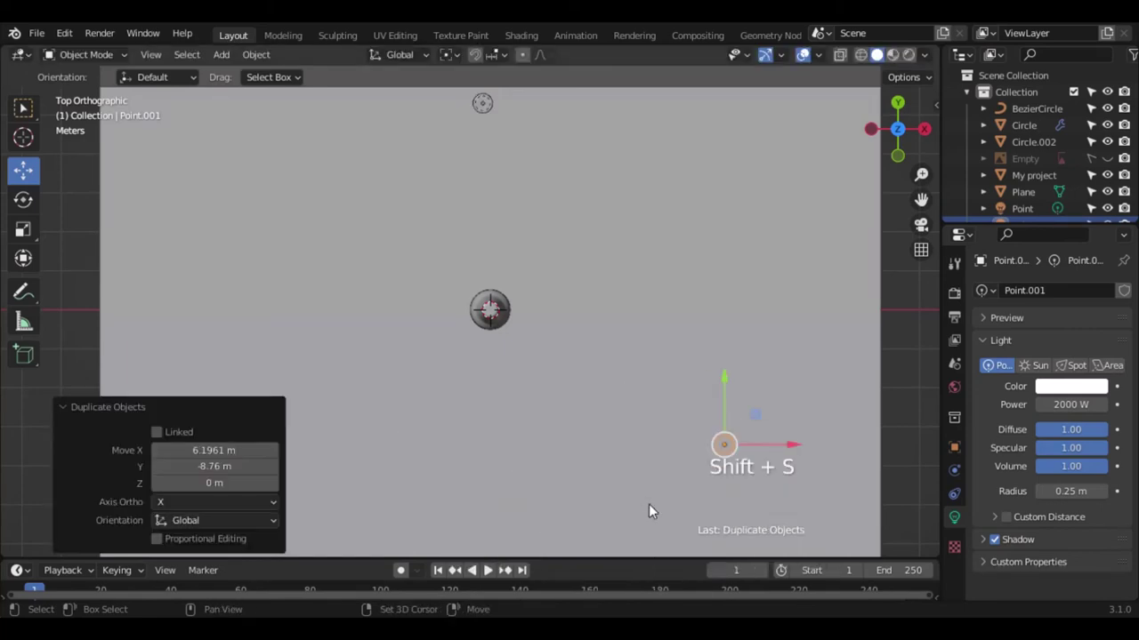
{"action": "key", "text": "shift+d"}
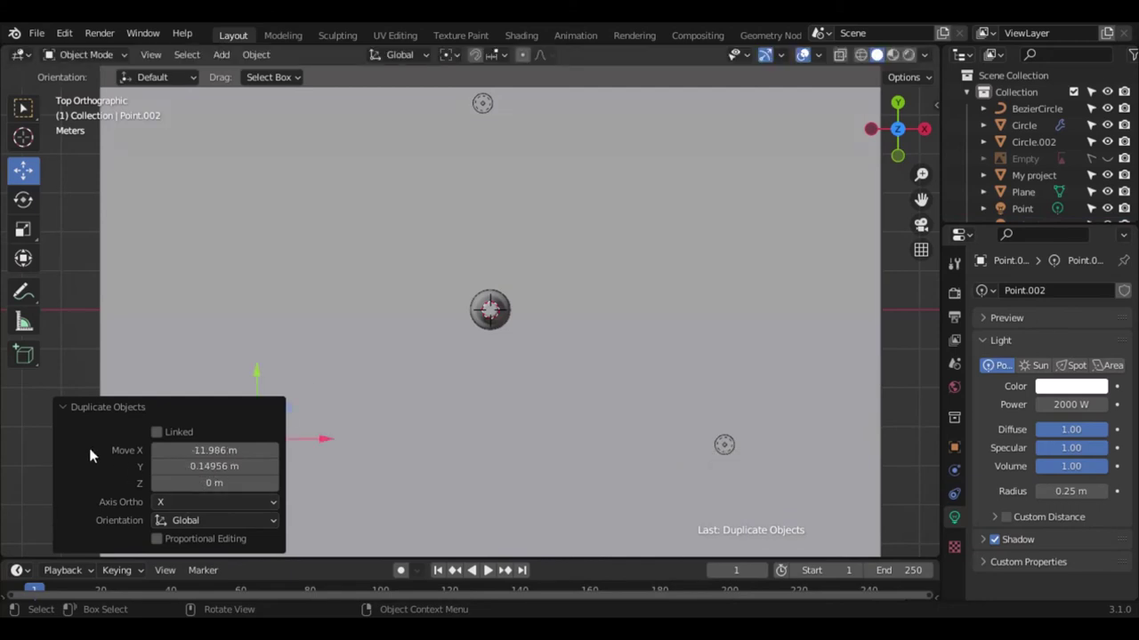
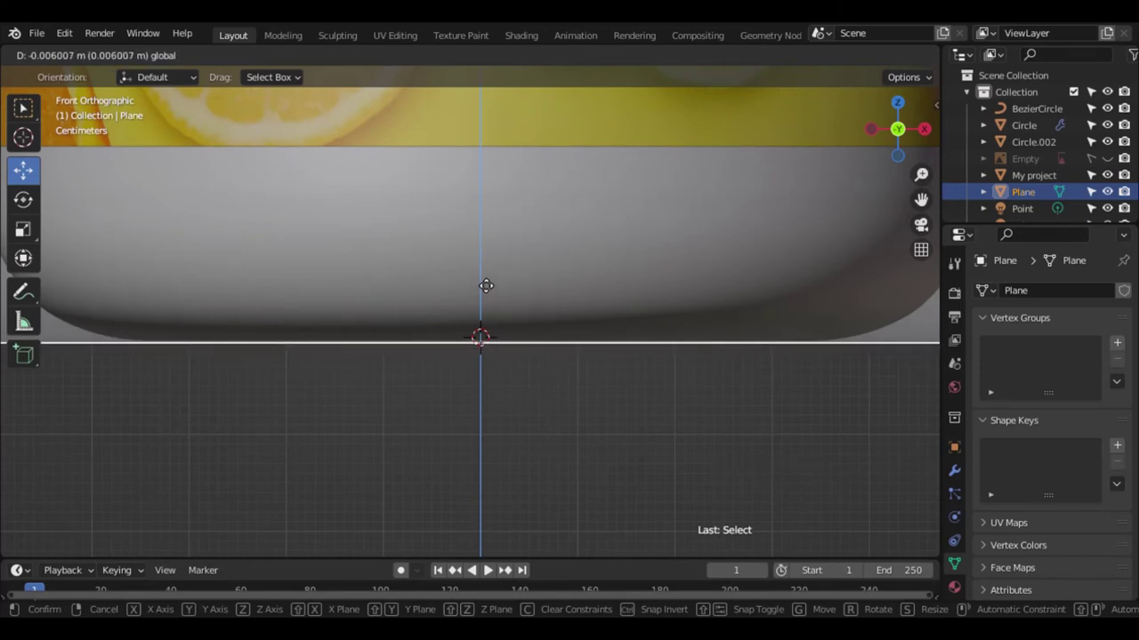
- Zoom the view while the backdrop plane is lowered to the bottle's base
{"action": "scroll", "scroll_direction": "down", "scroll_amount": 3}
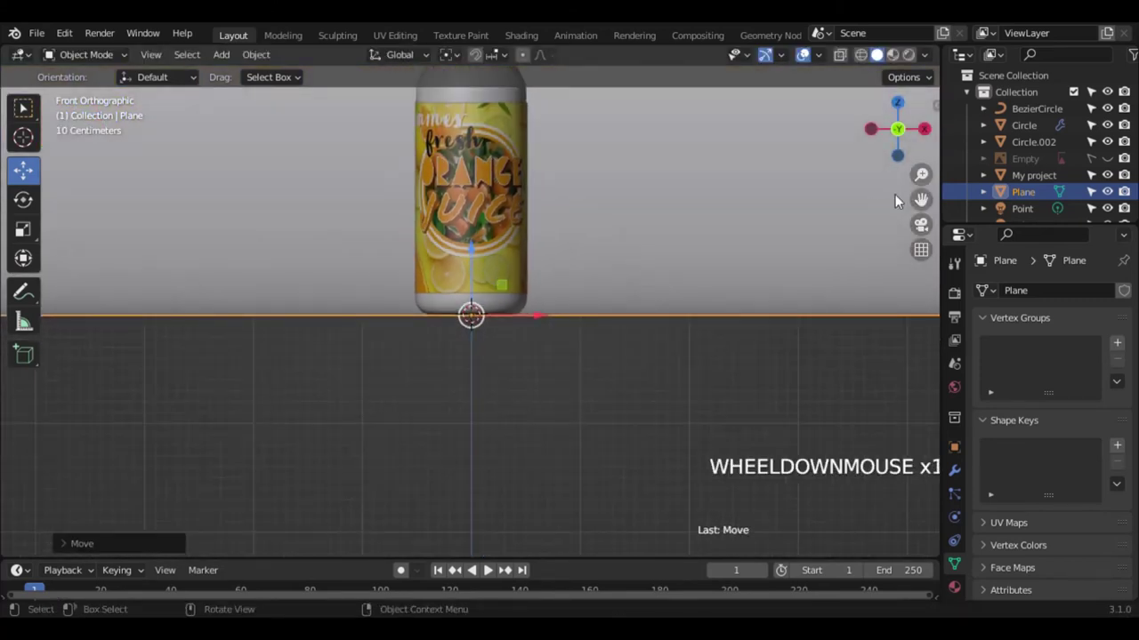
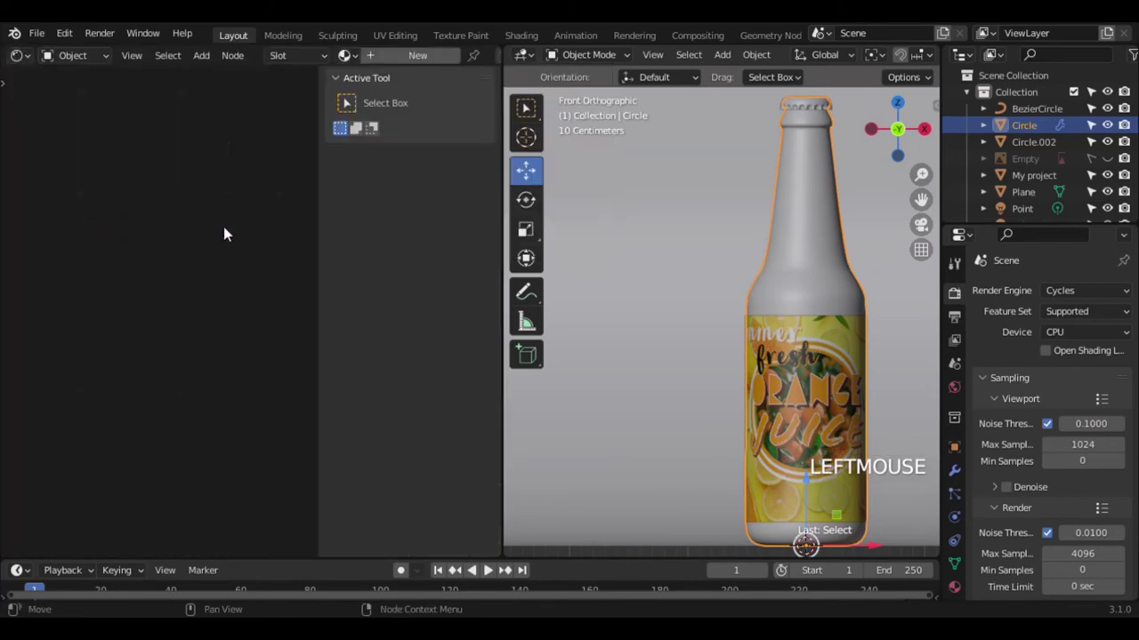
- Load the bottle's Material.001 into the shader node editor
{"action": "key", "text": "n"}
{"action": "left_click", "coordinate": [428, 68]}
{"action": "scroll", "scroll_direction": "up", "scroll_amount": 3}
{"action": "left_click", "coordinate": [227, 309]}
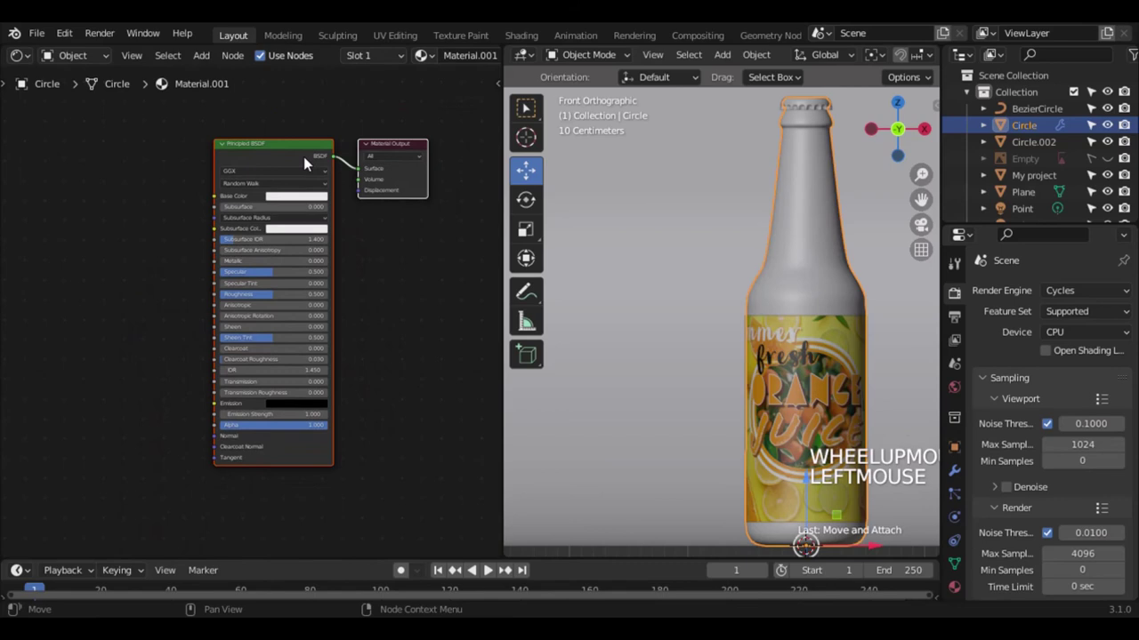
- Set Material.001 to Roughness 0 and Transmission 1, preview in Rendered shading and reposition the point light
{"action": "scroll", "scroll_direction": "down", "scroll_amount": 3}
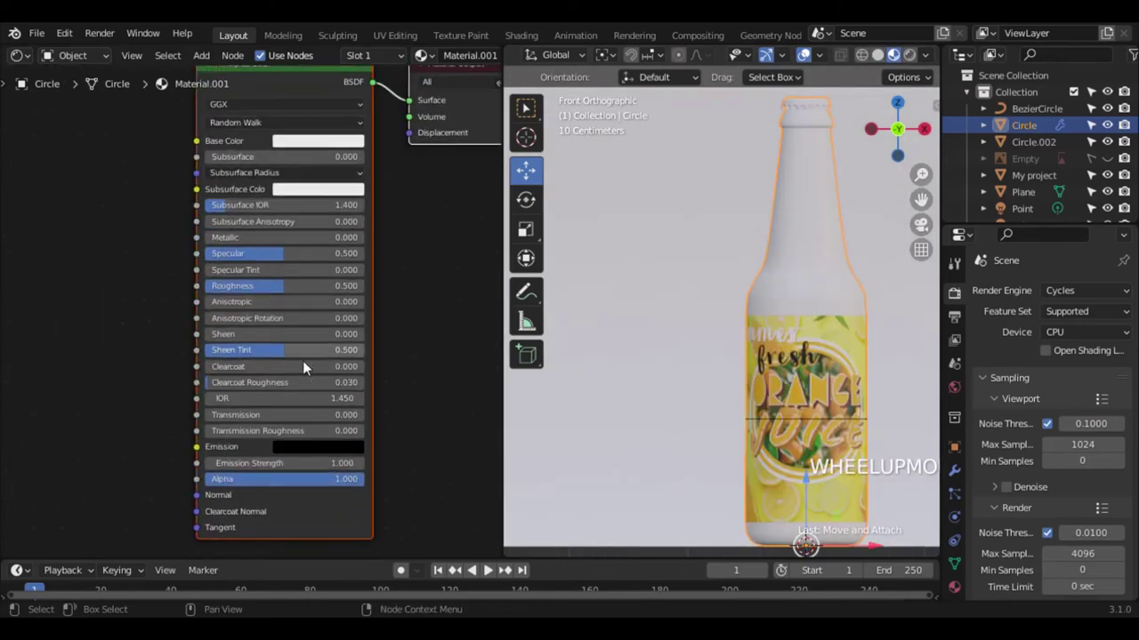
{"action": "scroll", "scroll_direction": "up", "scroll_amount": 3}
{"action": "left_click", "coordinate": [264, 290]}
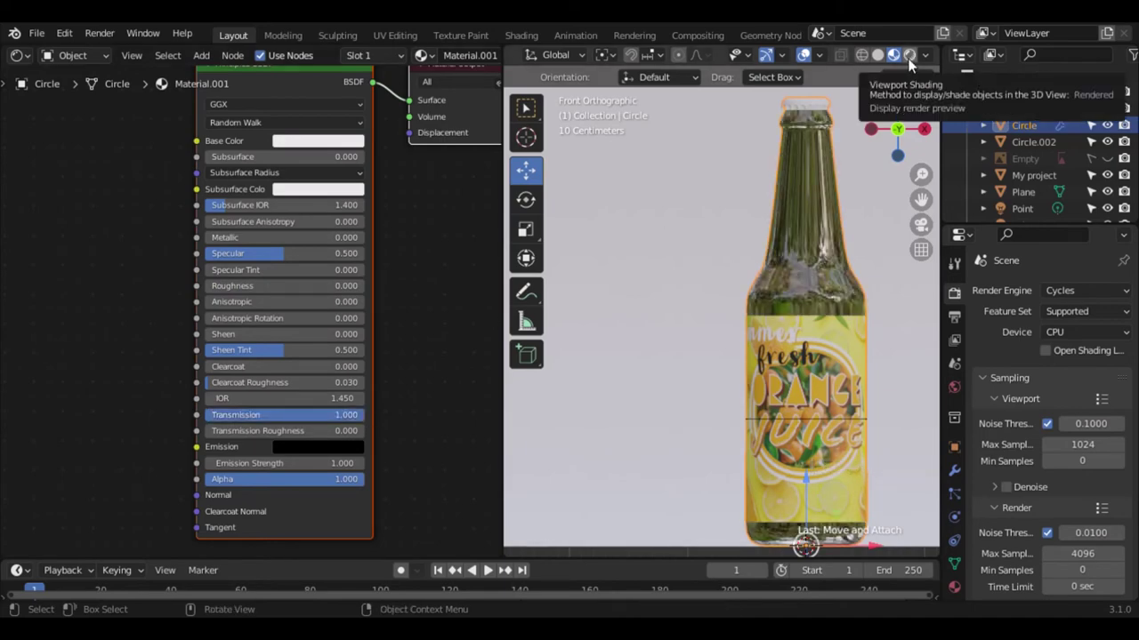
{"action": "left_click", "coordinate": [911, 60]}
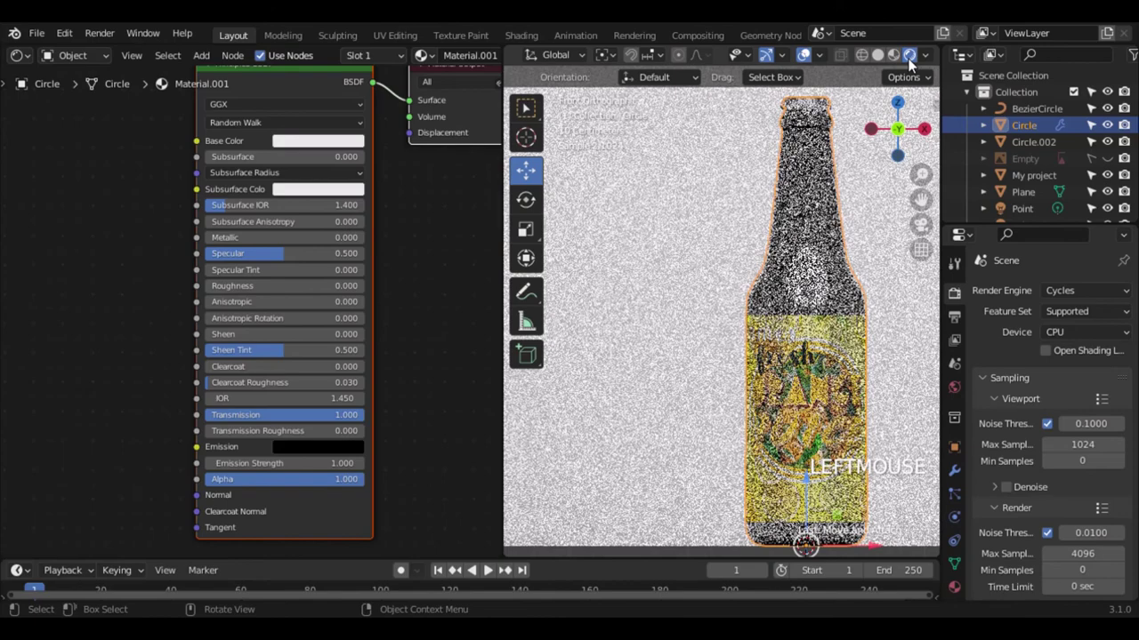
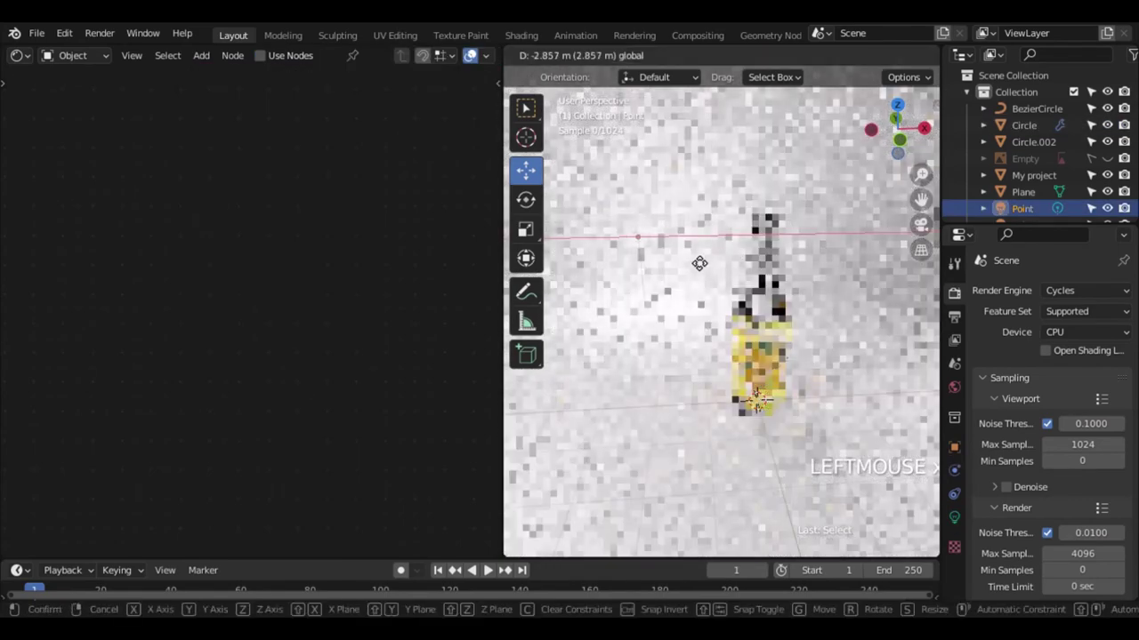
{"action": "key", "text": "KP_1"}
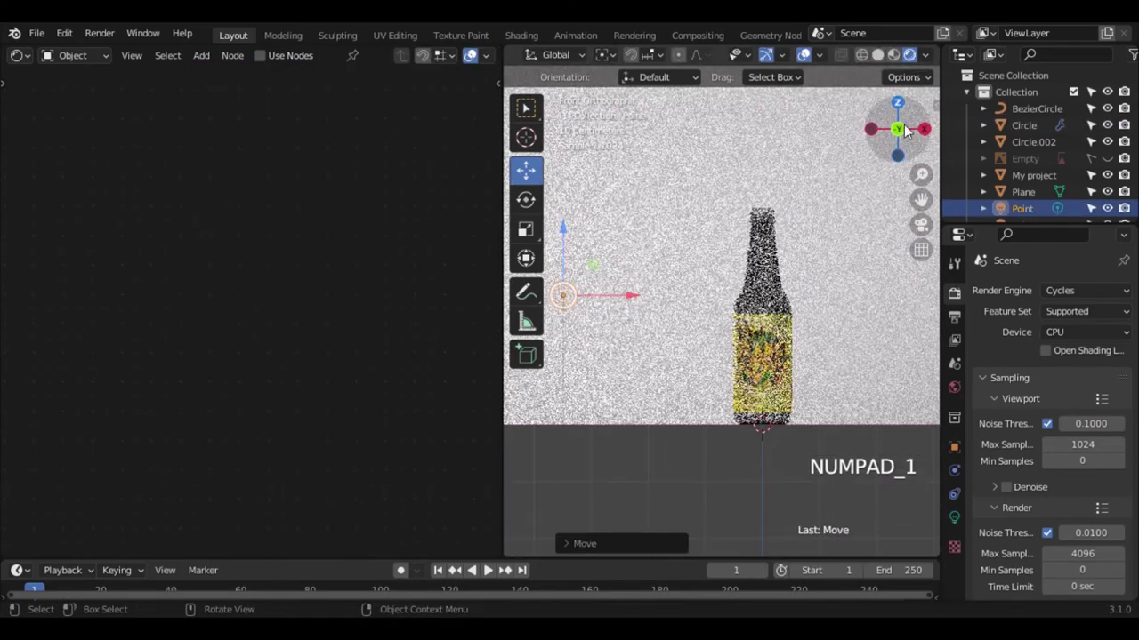
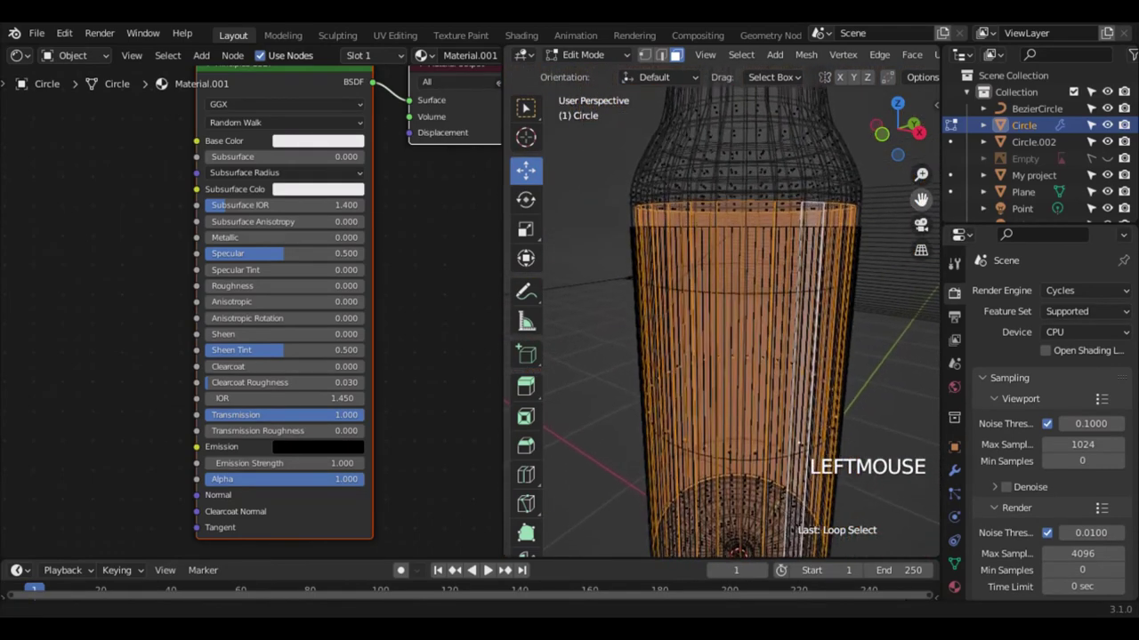
- Try growing the bottle's face selection upward, then undo back to a cleared selection
{"action": "key", "text": "ctrl+KP_Add"}
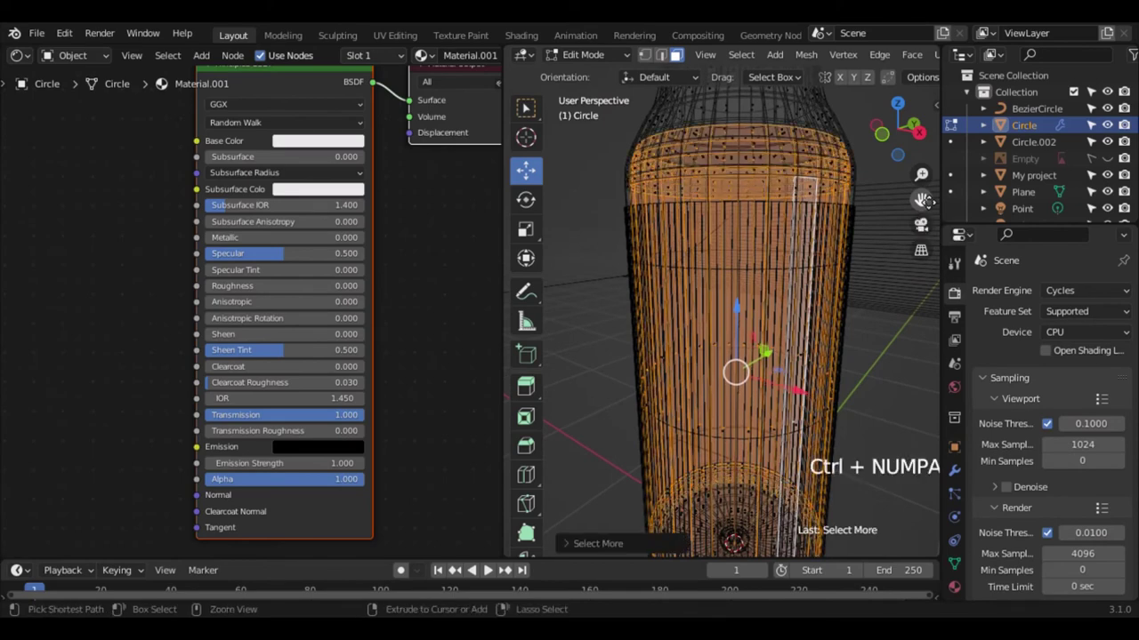
{"action": "key", "text": "ctrl+z"}
{"action": "key", "text": "ctrl+z"}
{"action": "key", "text": "ctrl+z"}
{"action": "key", "text": "ctrl+z"}
{"action": "key", "text": "ctrl+z"}
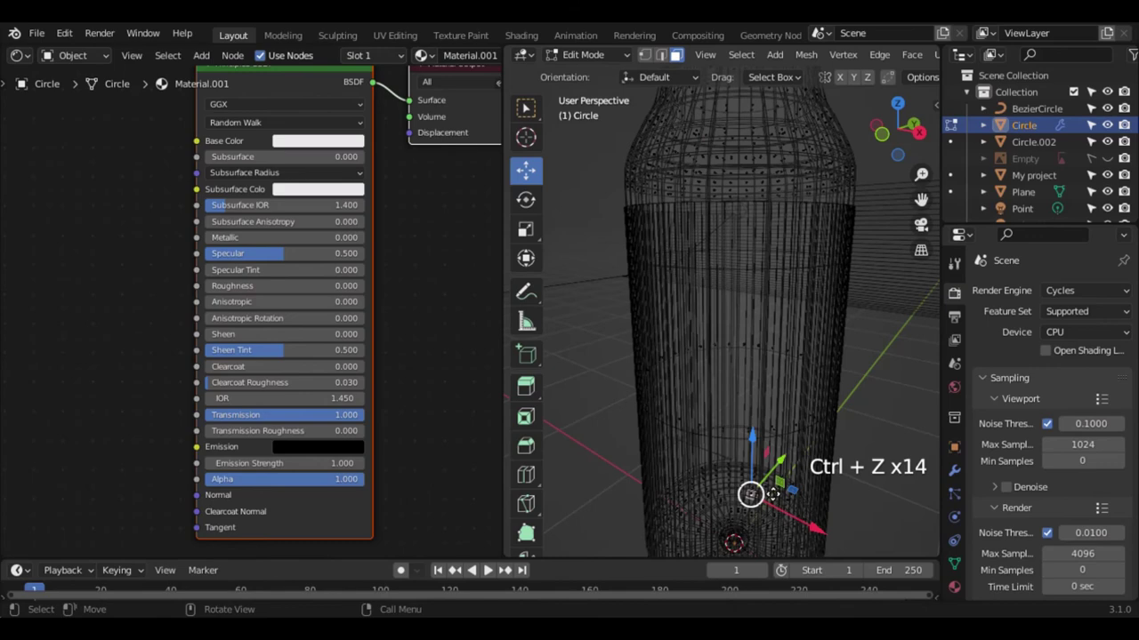
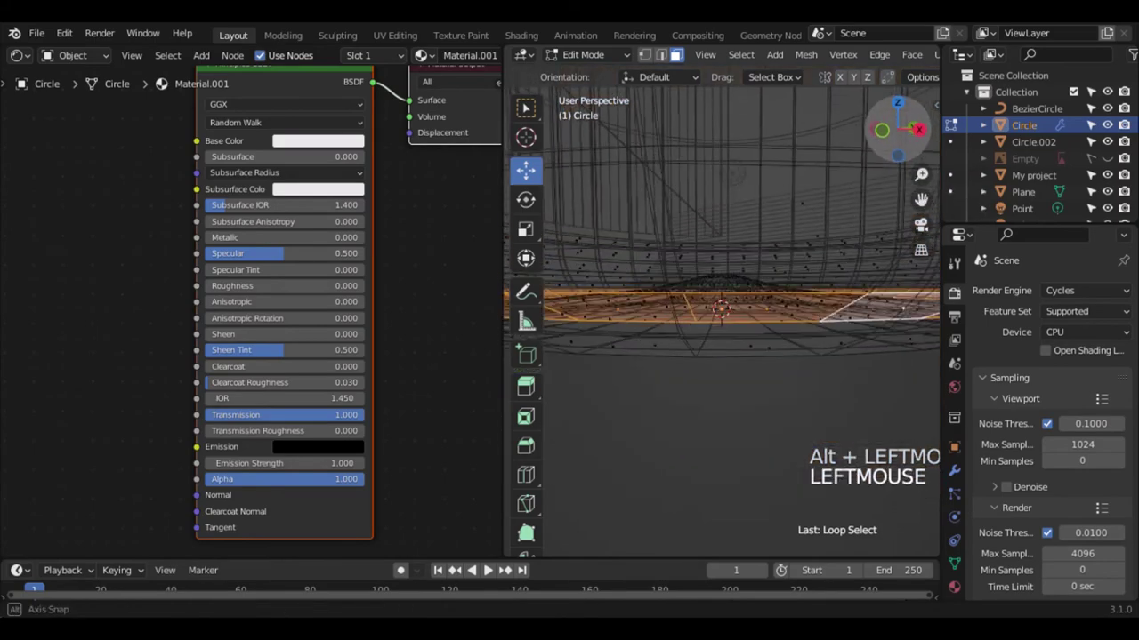
- Select the bottle faces from the base up into the neck and add a second, empty material slot
{"action": "key", "text": "ctrl+KP_Add"}
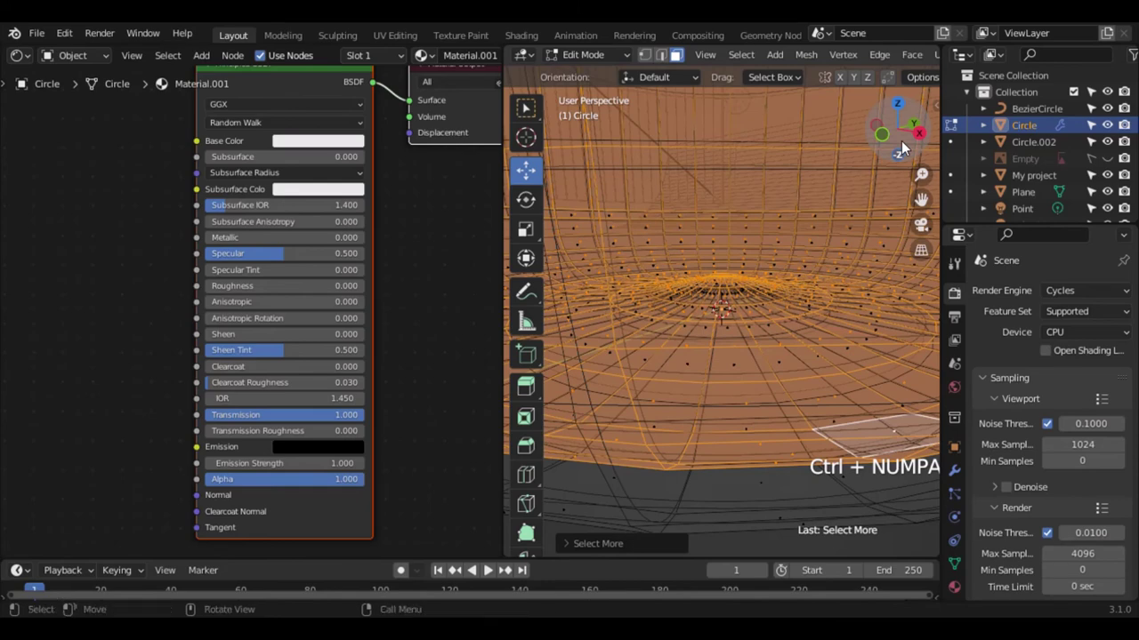
{"action": "scroll", "scroll_direction": "down", "scroll_amount": 3}
{"action": "key", "text": "KP_Decimal"}
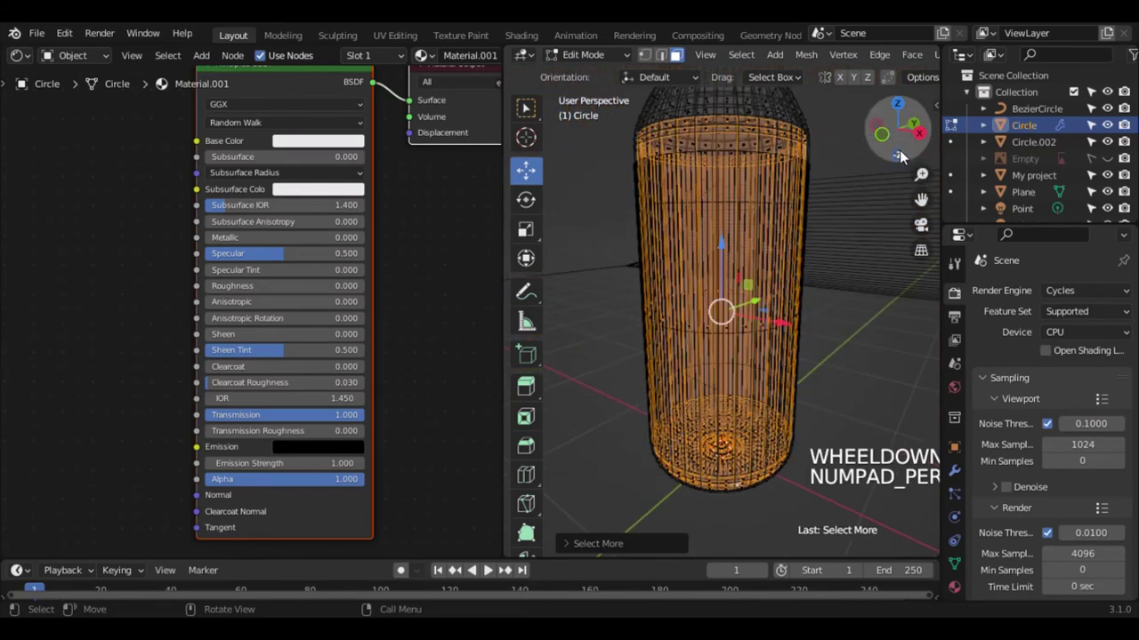
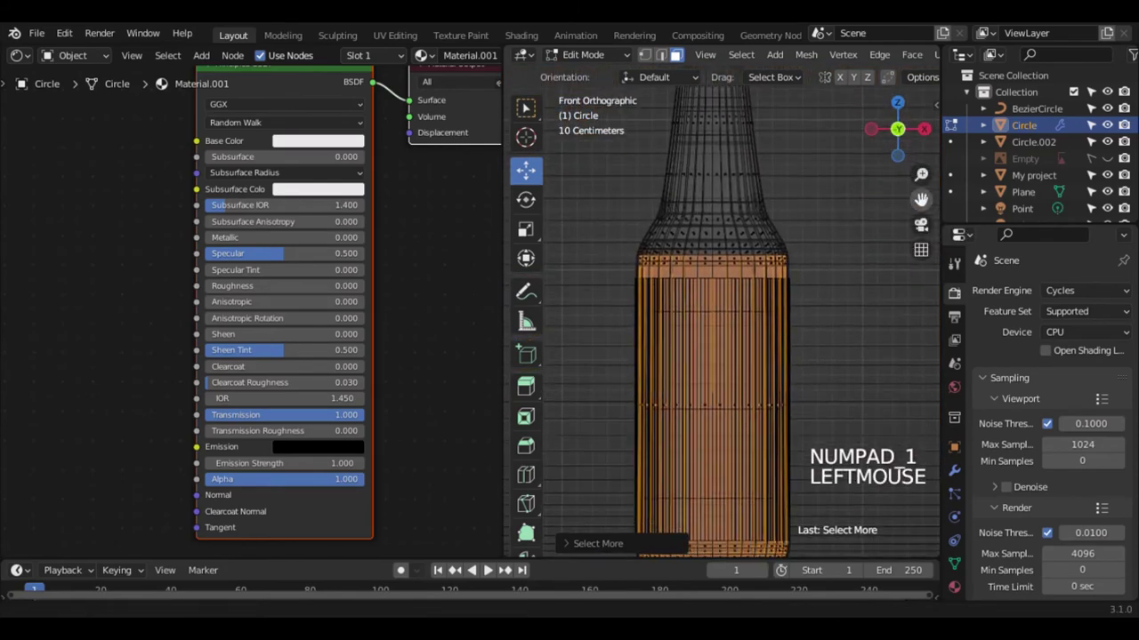
{"action": "scroll", "scroll_direction": "down", "scroll_amount": 3}
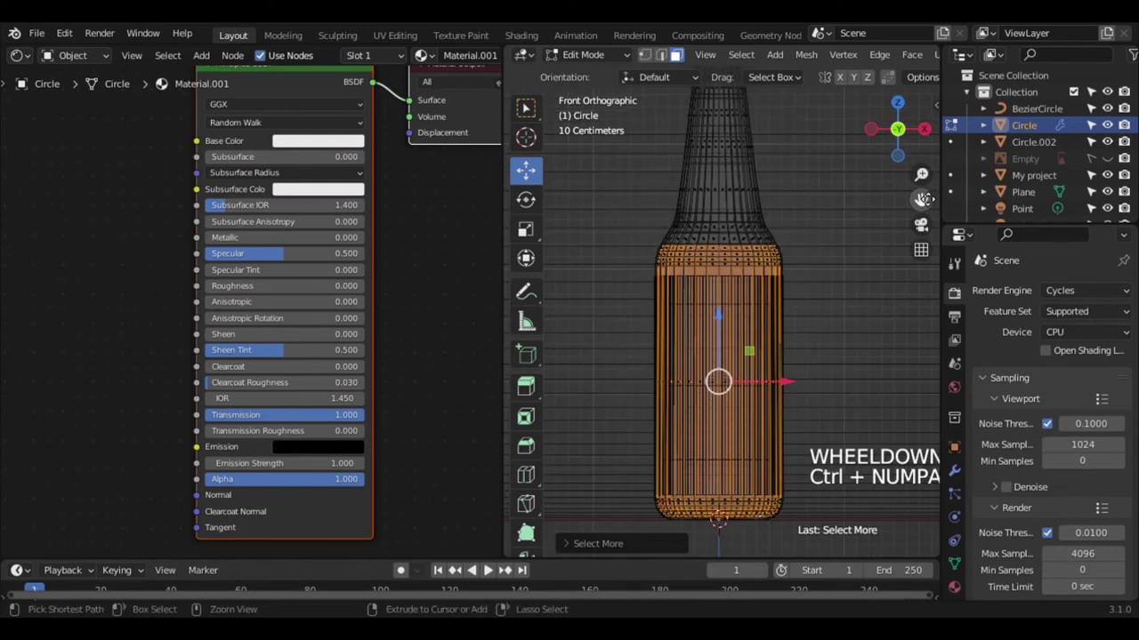
{"action": "scroll", "scroll_direction": "down", "scroll_amount": 3}
{"action": "left_click", "coordinate": [923, 201]}
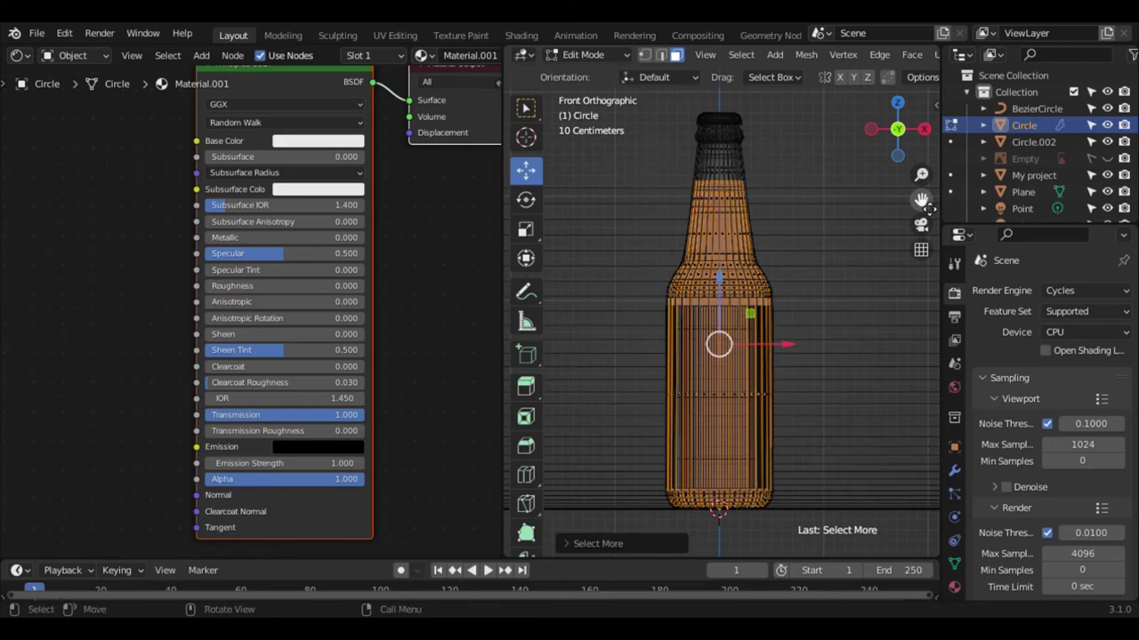
{"action": "left_click", "coordinate": [957, 593]}
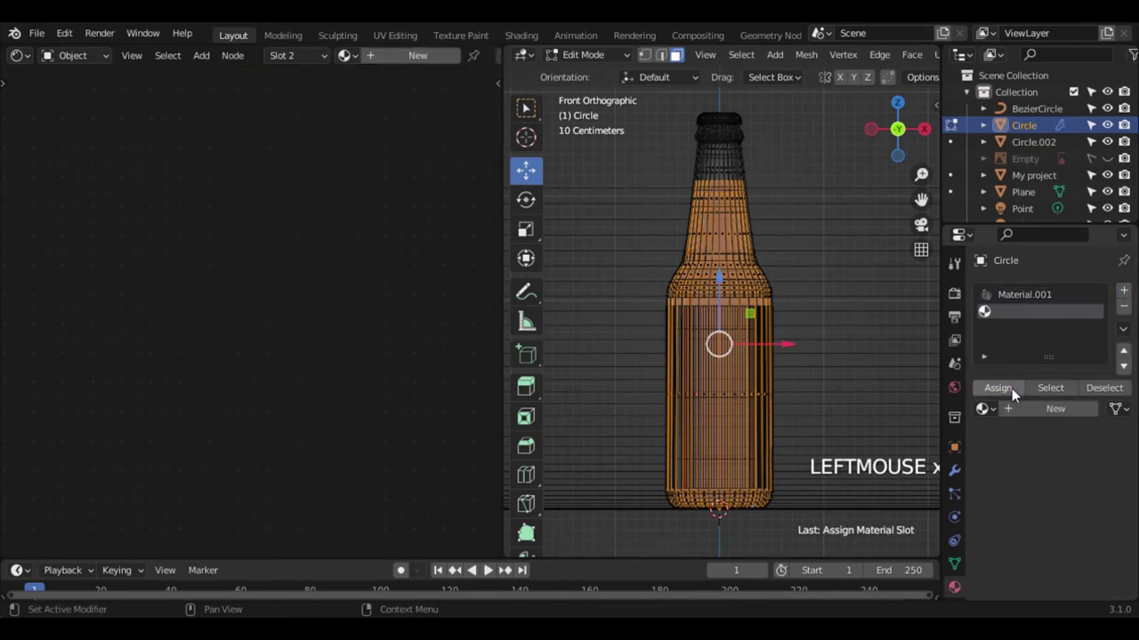
- Create Material.002 for the liquid faces and preview the bottle in rendered shading
{"action": "scroll", "scroll_direction": "down", "scroll_amount": 3}
{"action": "scroll", "scroll_direction": "up", "scroll_amount": 3}
{"action": "left_click", "coordinate": [1008, 396]}
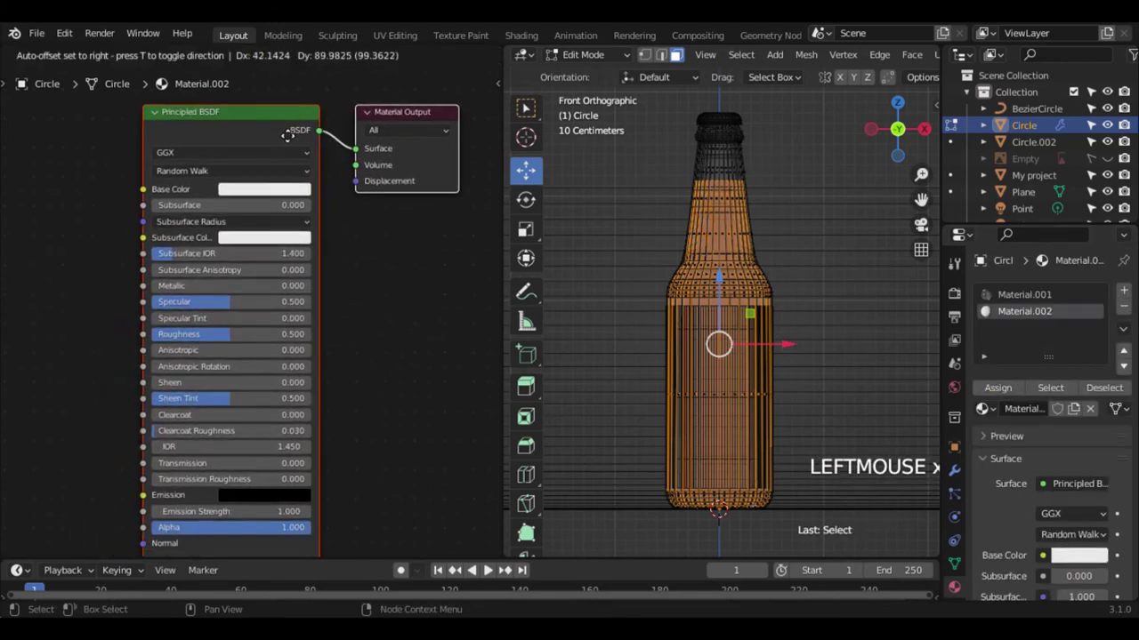
{"action": "key", "text": "Tab"}
{"action": "scroll", "scroll_direction": "down", "scroll_amount": 3}
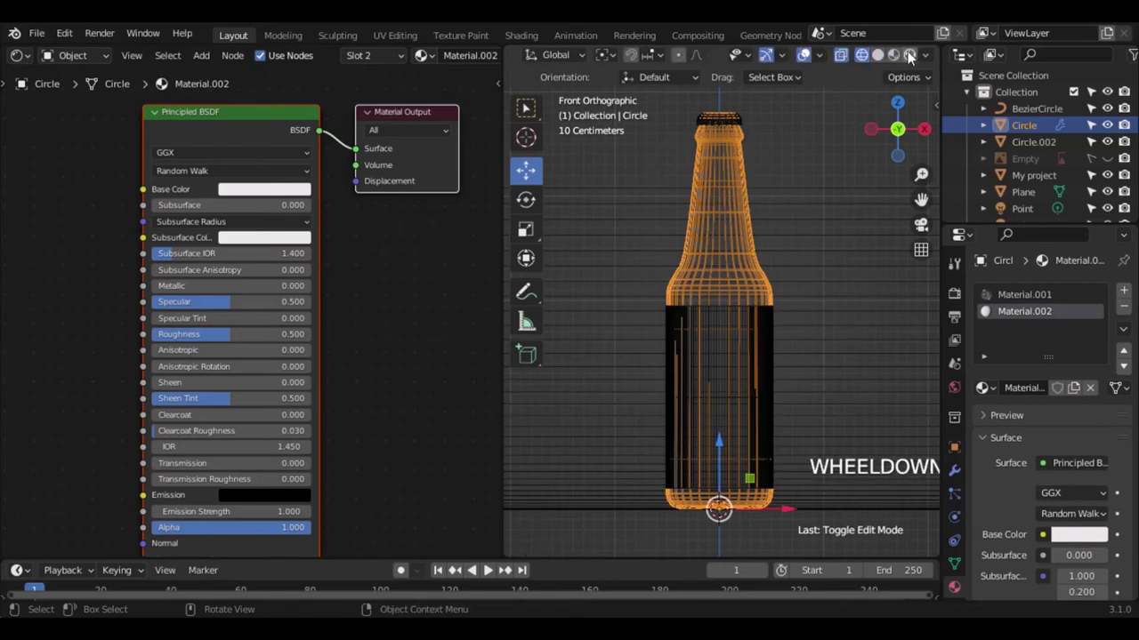
{"action": "left_click", "coordinate": [910, 57]}
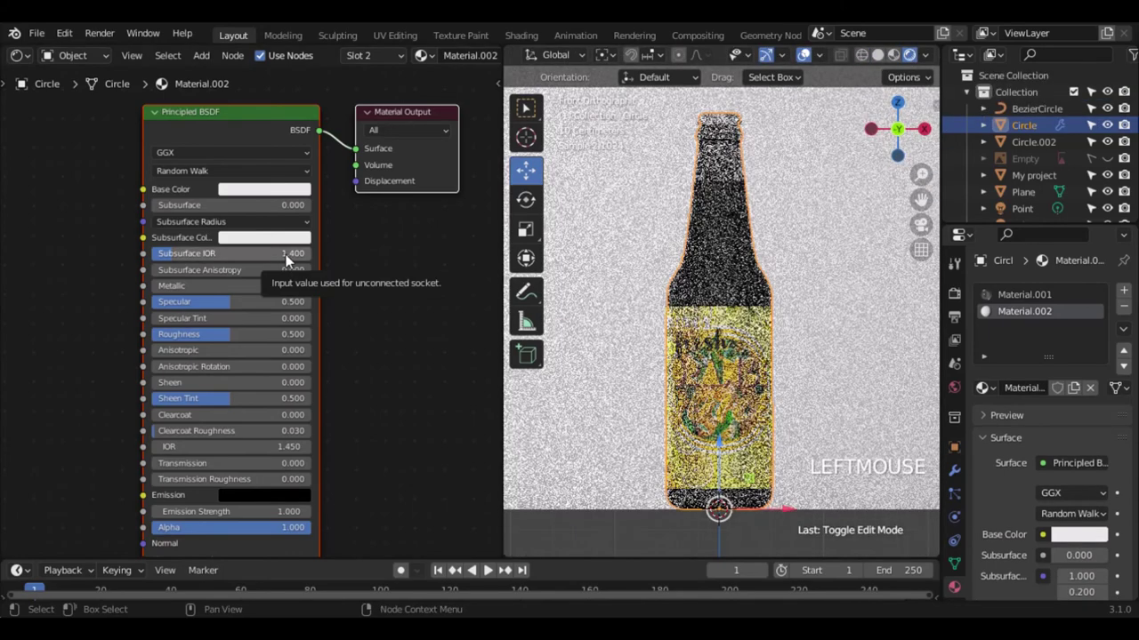
- Add a Gradient Texture node and a ColorRamp node to the liquid material
{"action": "left_click", "coordinate": [227, 141]}
{"action": "left_click", "coordinate": [227, 141]}
{"action": "key", "text": "Delete"}
{"action": "key", "text": "shift+a"}
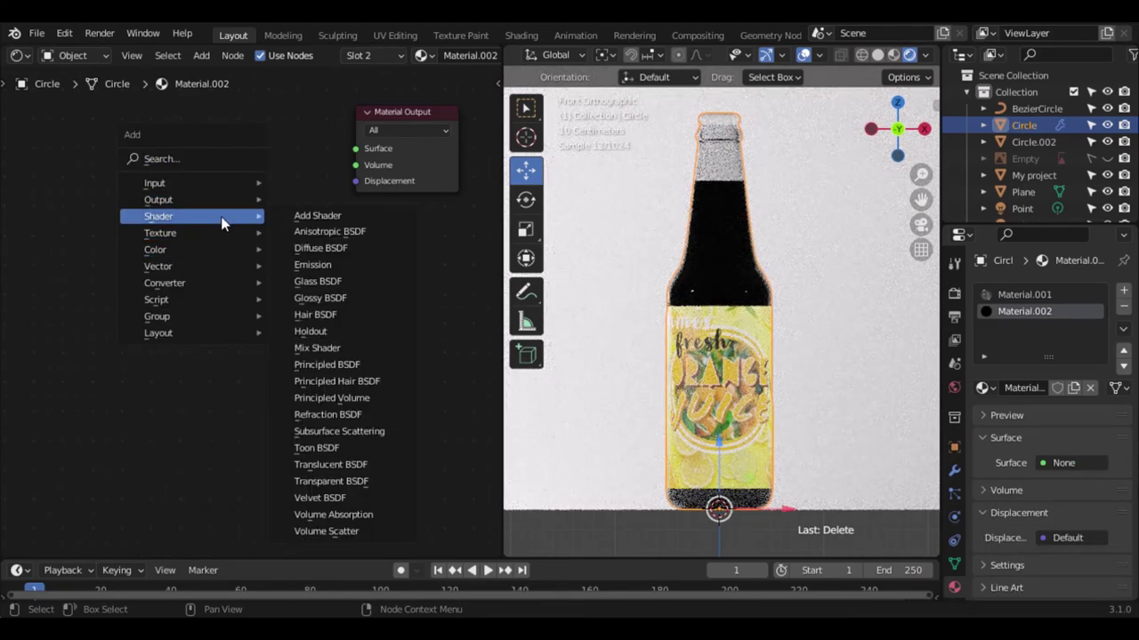
{"action": "key", "text": "ctrl+z"}
{"action": "left_click", "coordinate": [274, 139]}
{"action": "scroll", "scroll_direction": "down", "scroll_amount": 3}
{"action": "key", "text": "shift+a"}
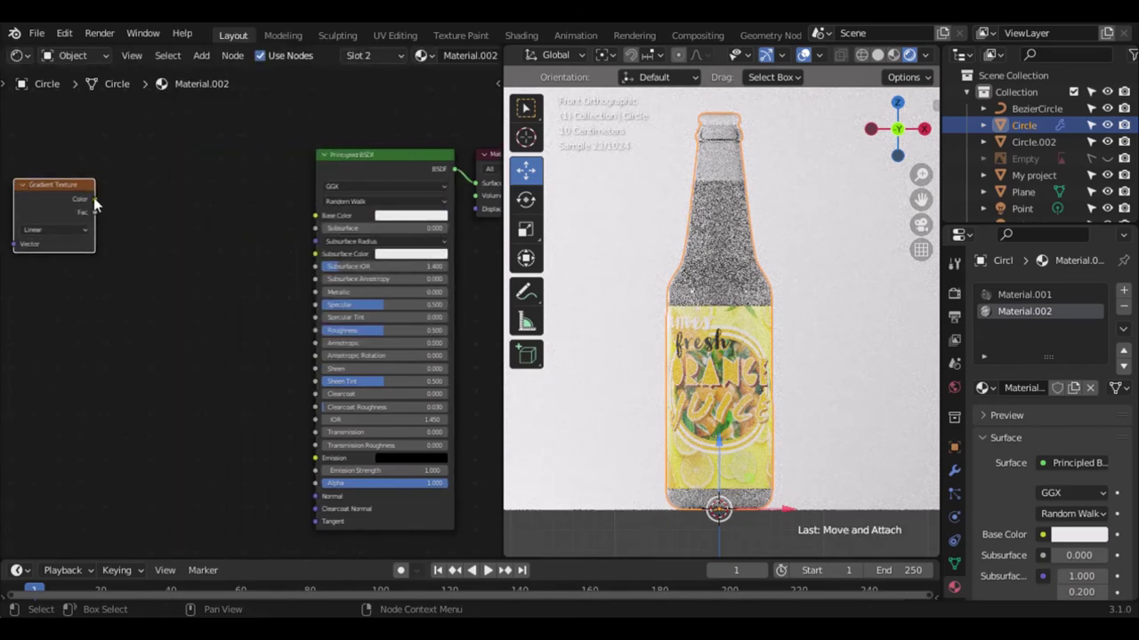
{"action": "left_click", "coordinate": [220, 201]}
- Give the gradient Mapping and Texture Coordinate nodes with Y rotation 90°
{"action": "key", "text": "shift+a"}
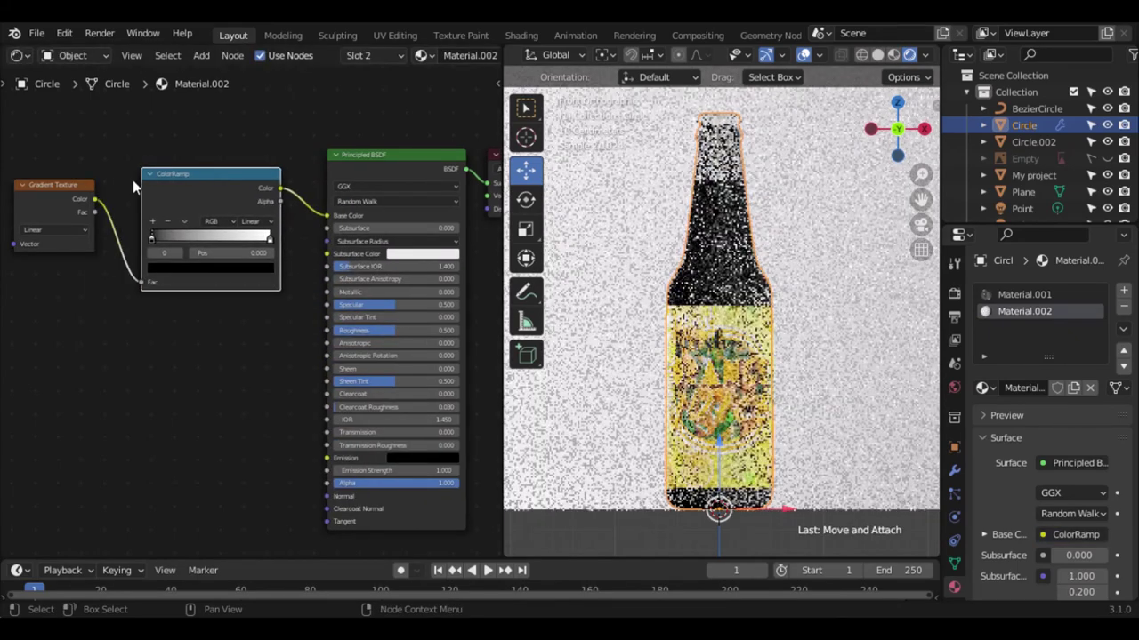
{"action": "left_click", "coordinate": [52, 212]}
{"action": "key", "text": "ctrl+t"}
{"action": "left_click", "coordinate": [177, 560]}
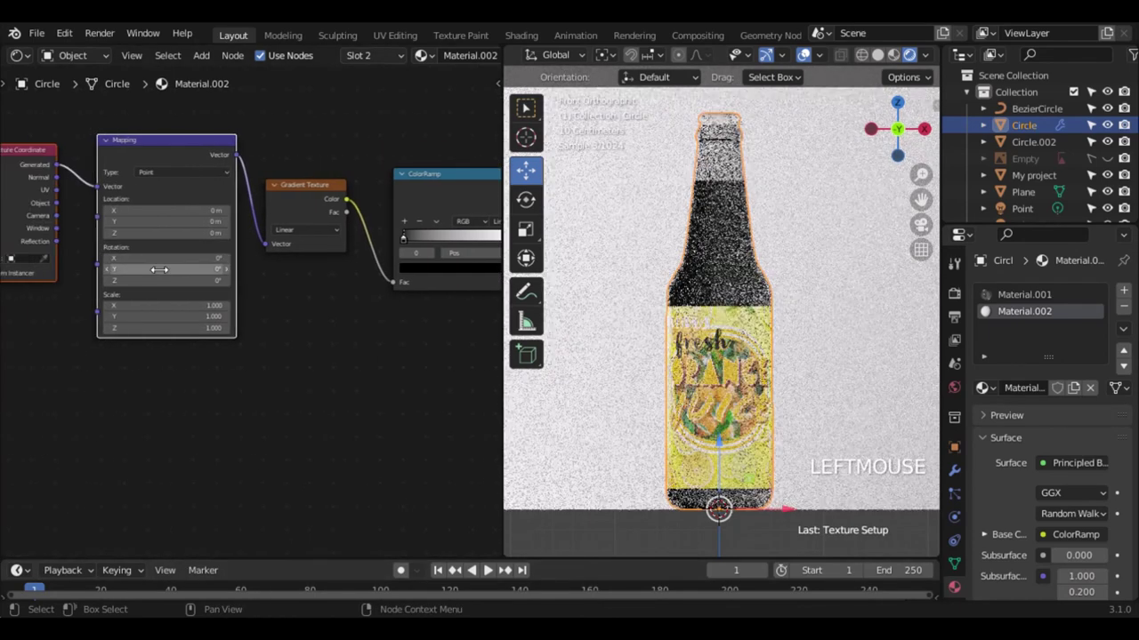
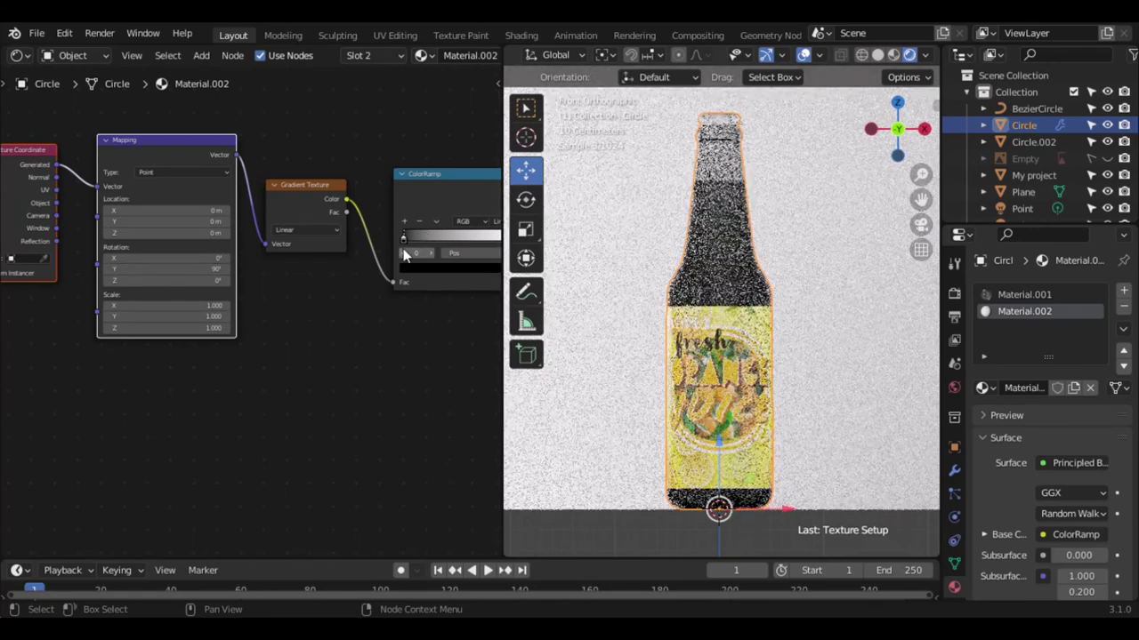
- Tint the colour ramp's dark stop to an orange shade
{"action": "left_click", "coordinate": [411, 239]}
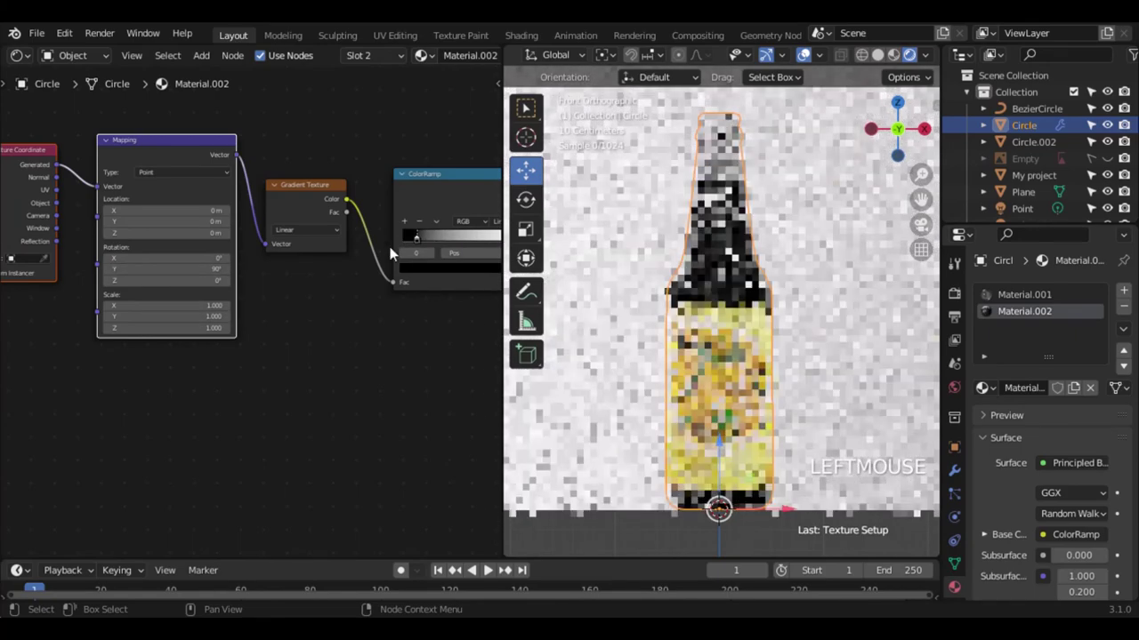
{"action": "left_click", "coordinate": [299, 558]}
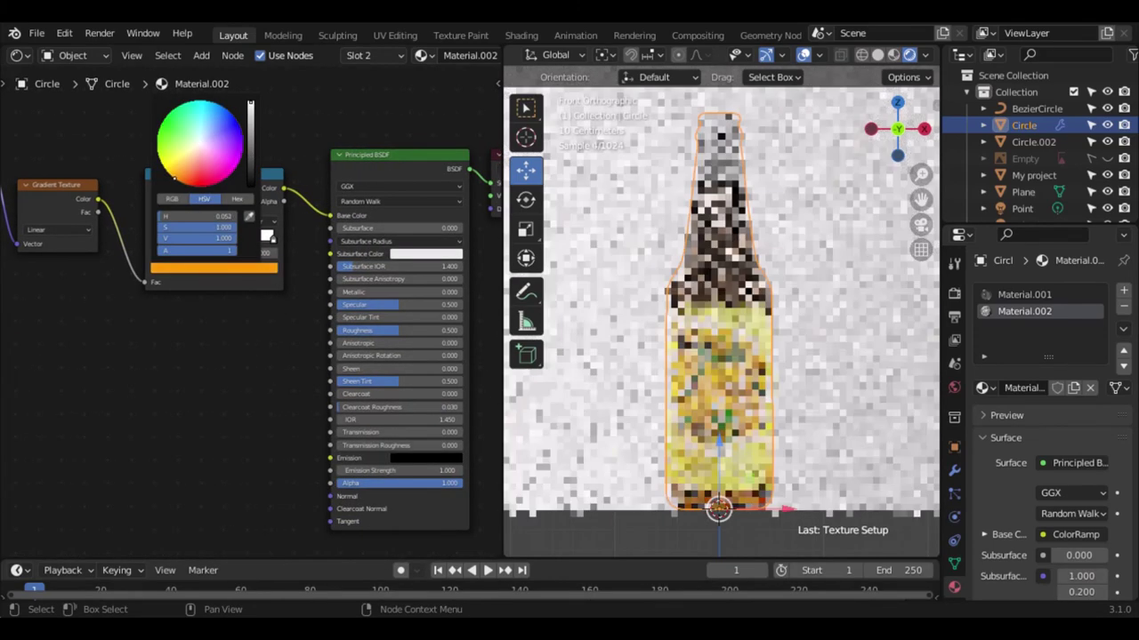
{"action": "left_click", "coordinate": [279, 244]}
{"action": "left_click", "coordinate": [199, 174]}
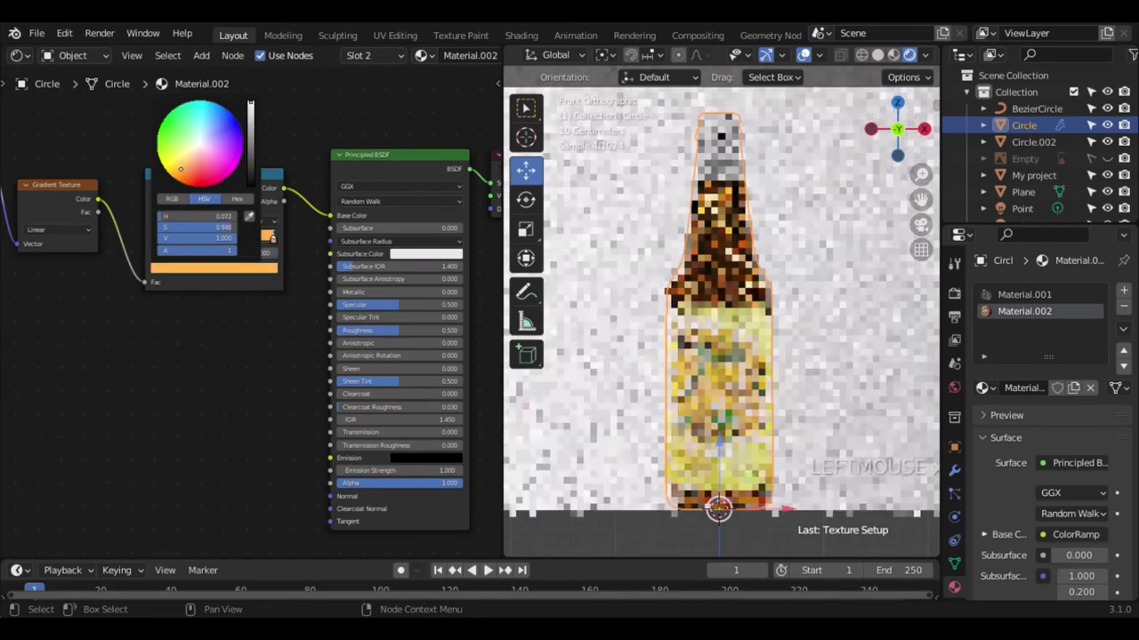
{"action": "left_click", "coordinate": [266, 273]}
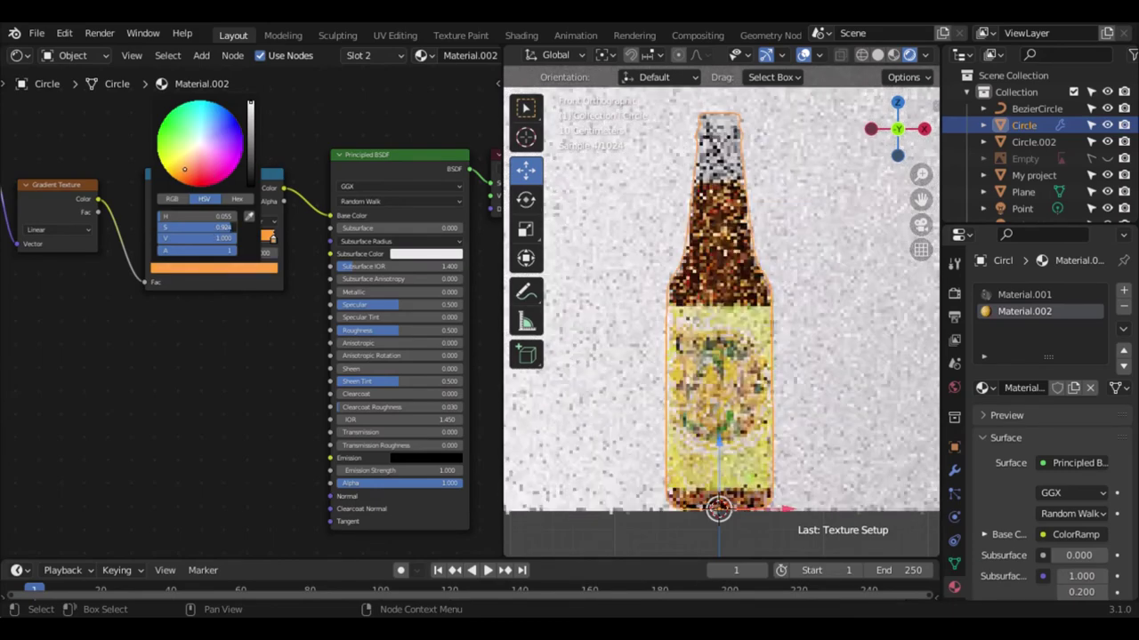
{"action": "scroll", "scroll_direction": "down", "scroll_amount": 3}
{"action": "left_click", "coordinate": [366, 200]}
- Replace the Principled BSDF with a Principled Volume shader
{"action": "key", "text": "Delete"}
{"action": "key", "text": "shift+a"}
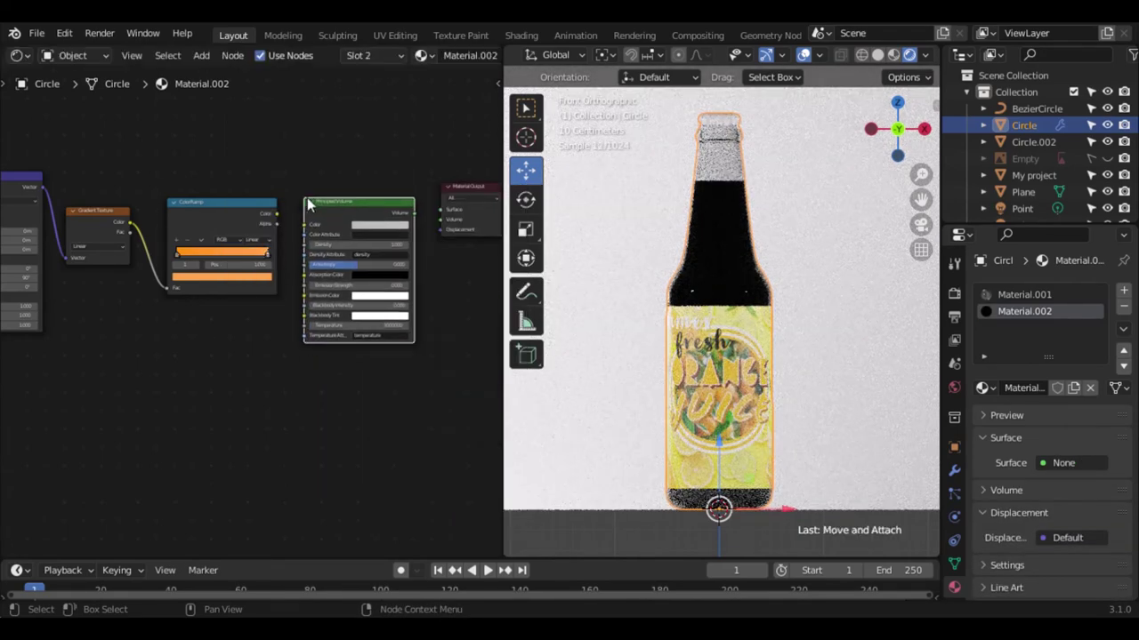
{"action": "left_click", "coordinate": [418, 222]}
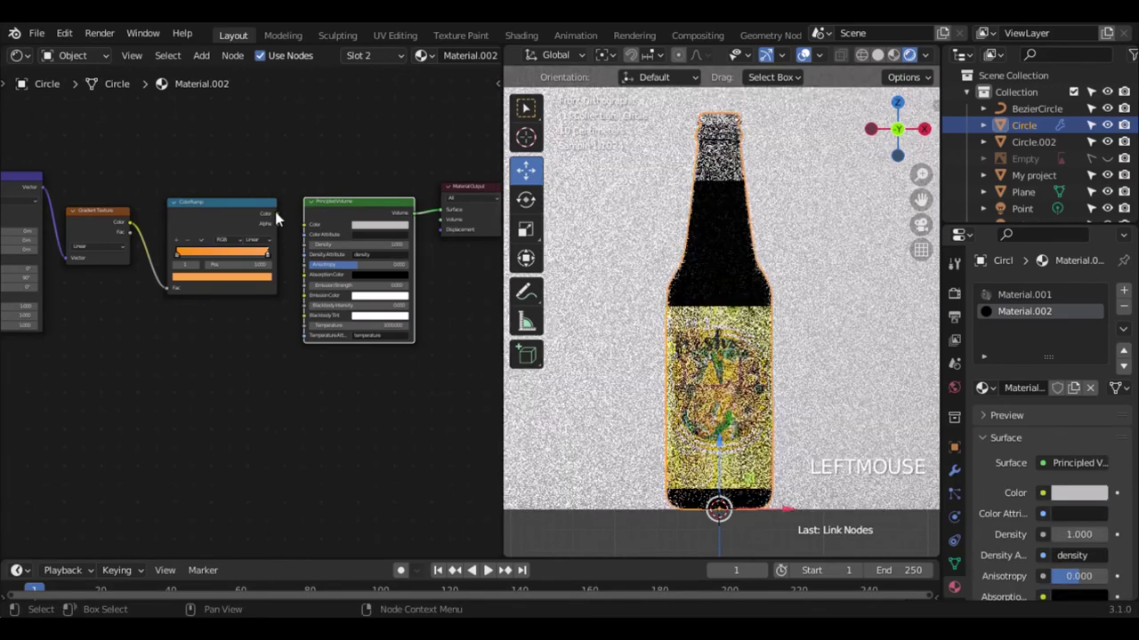
{"action": "scroll", "scroll_direction": "up", "scroll_amount": 3}
- Drive volume colour and emission from the ramp, emission strength 10, wired to the Volume output
{"action": "left_click", "coordinate": [258, 560]}
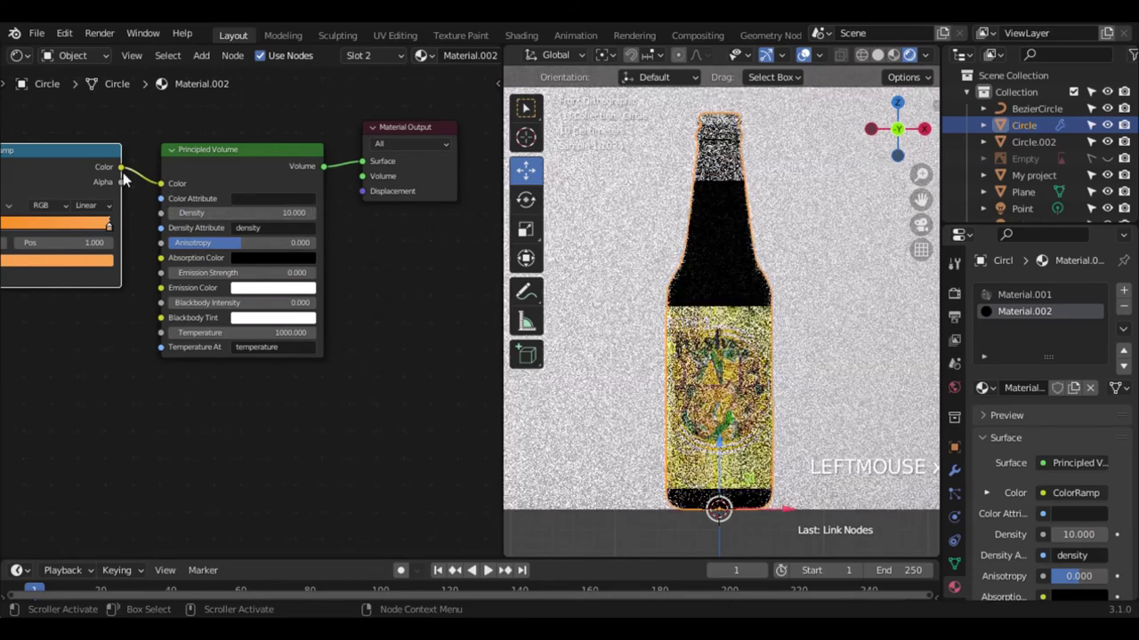
{"action": "left_click", "coordinate": [138, 173]}
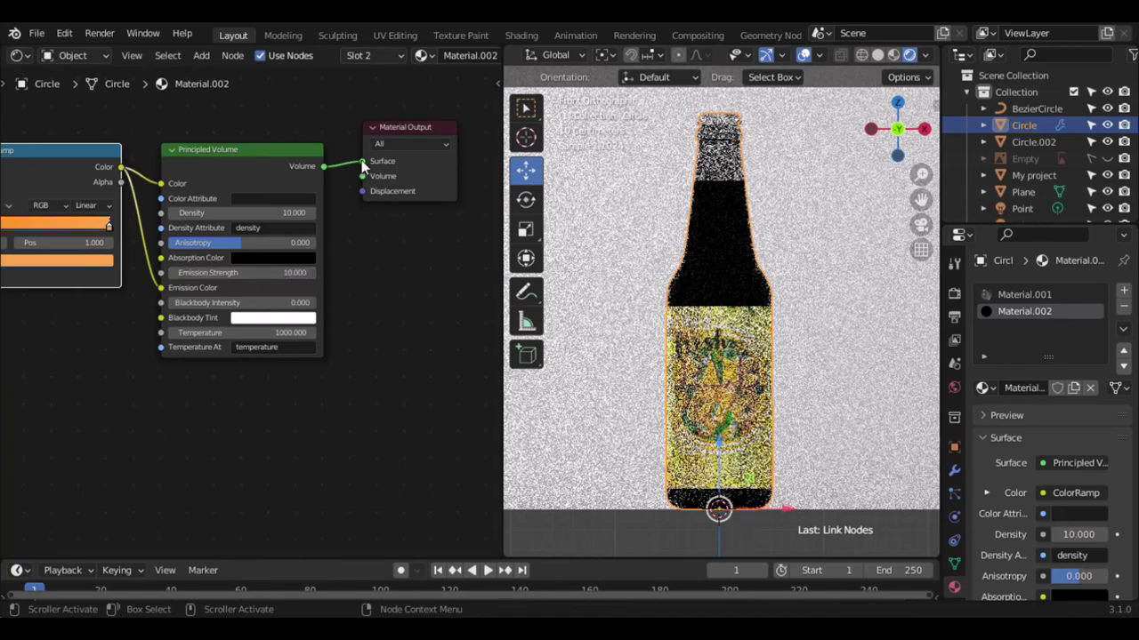
{"action": "left_click", "coordinate": [363, 167]}
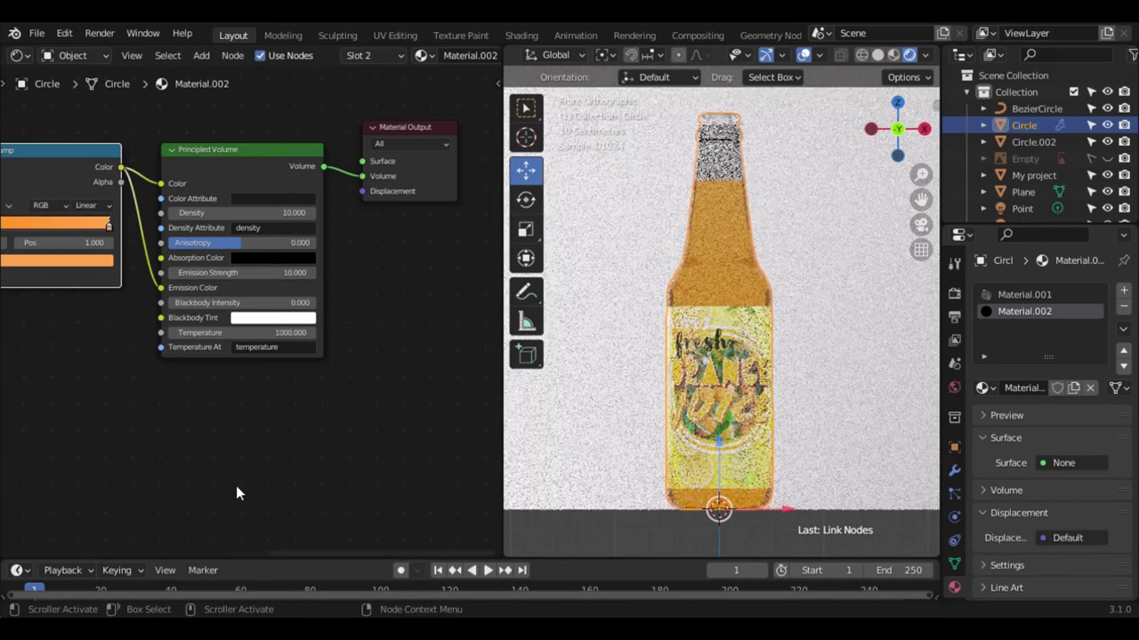
{"action": "left_click", "coordinate": [281, 559]}
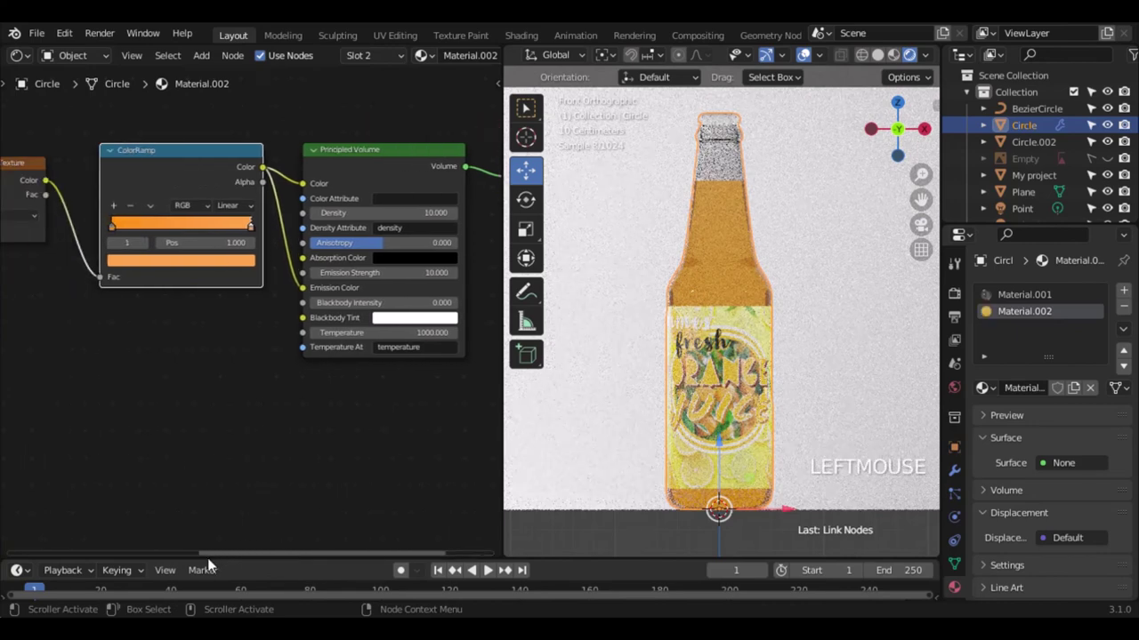
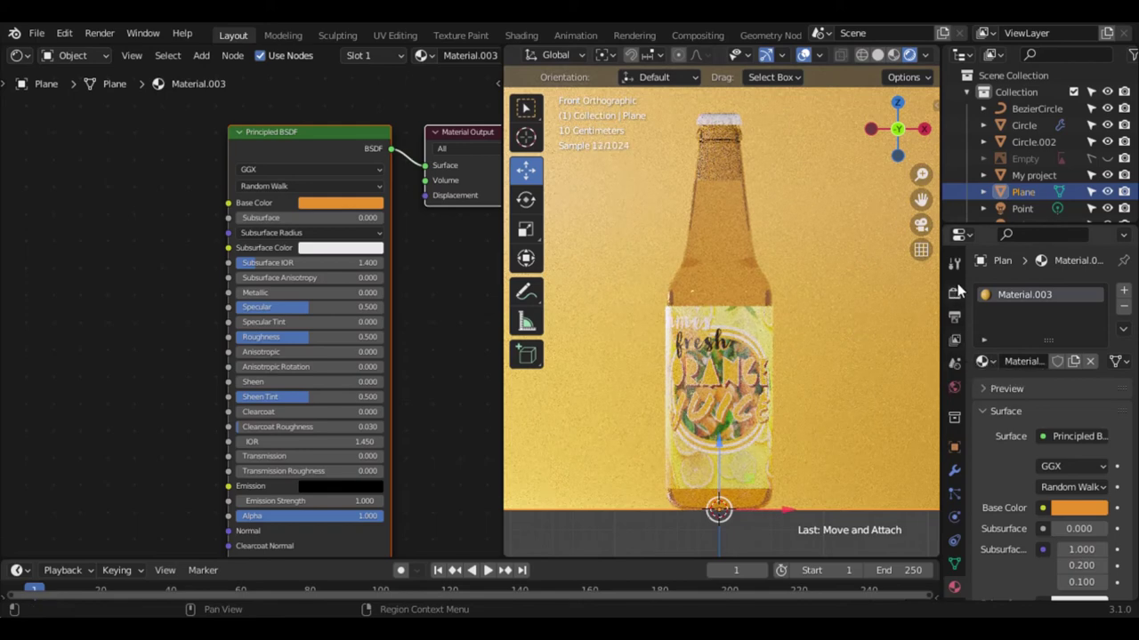
- Apply a High Contrast look in the render's Color Management settings
{"action": "left_click", "coordinate": [962, 296]}
{"action": "scroll", "scroll_direction": "down", "scroll_amount": 3}
{"action": "left_click", "coordinate": [1050, 587]}
{"action": "scroll", "scroll_direction": "down", "scroll_amount": 3}
{"action": "left_click", "coordinate": [1094, 486]}
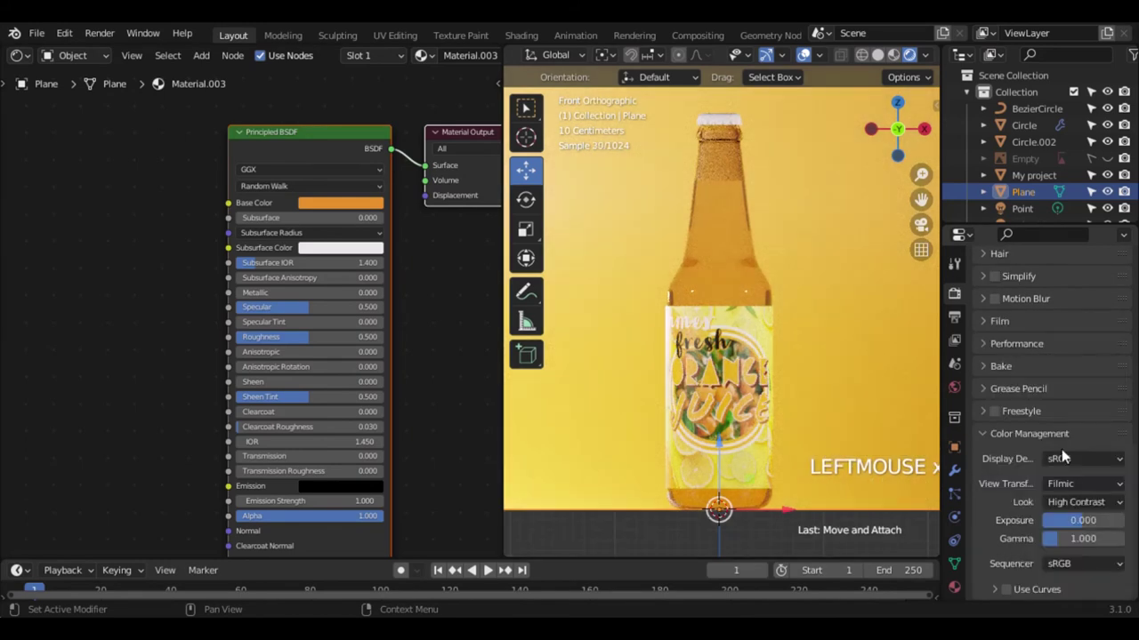
{"action": "left_click", "coordinate": [1076, 511]}
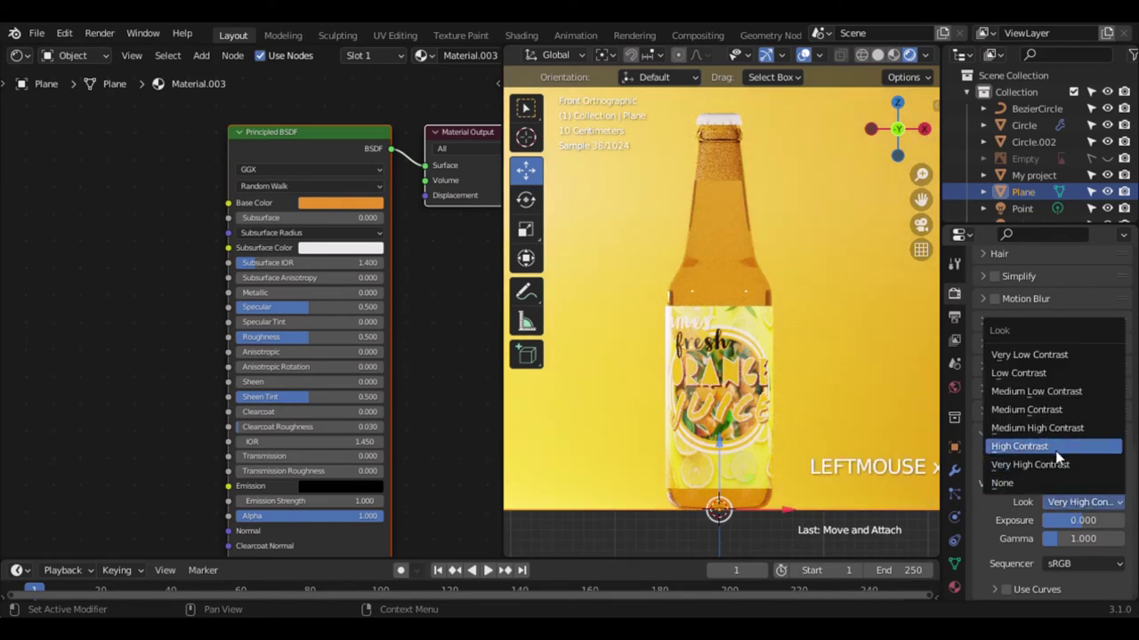
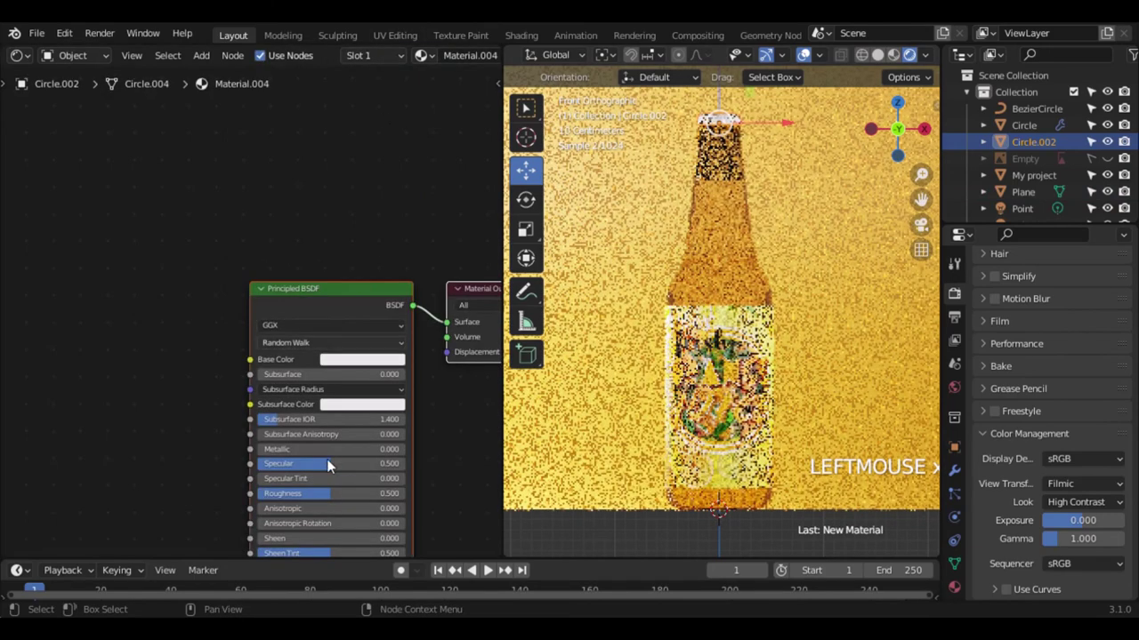
- Re-tint the cap Circle.002's Material.004 base colour, checking the backdrop plane's material in between
{"action": "left_click", "coordinate": [289, 450]}
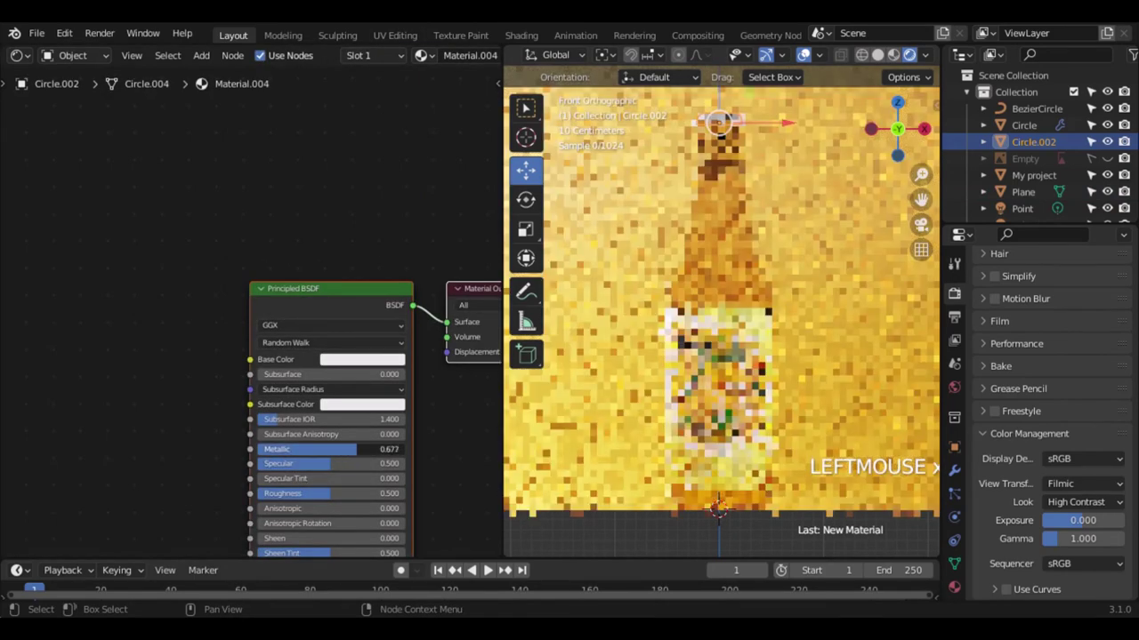
{"action": "left_click", "coordinate": [391, 362]}
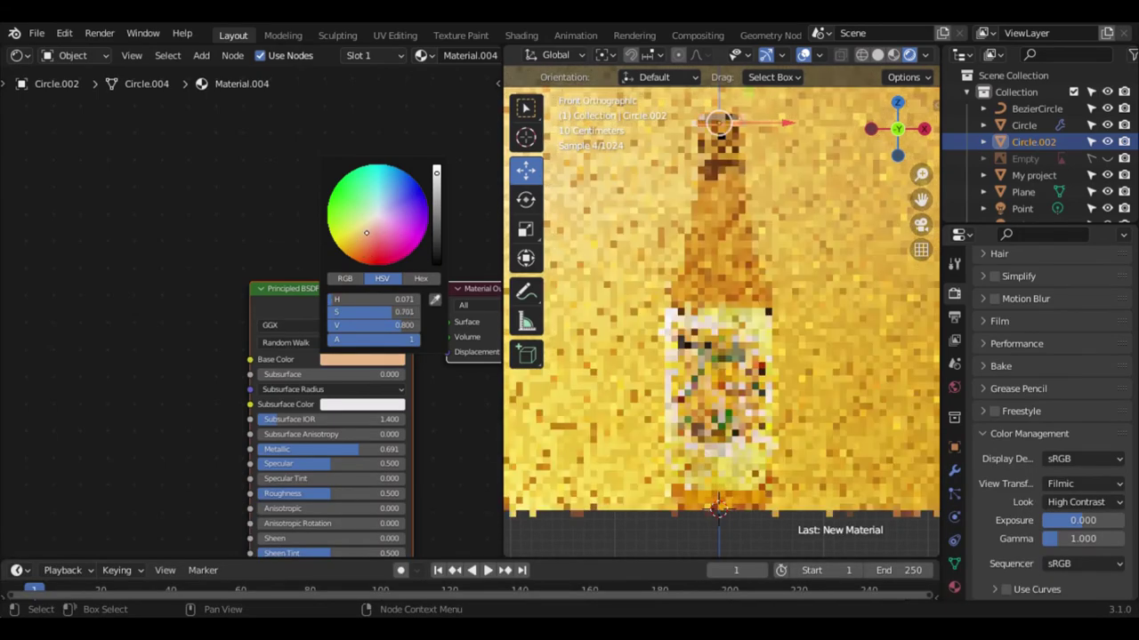
{"action": "left_click", "coordinate": [650, 245]}
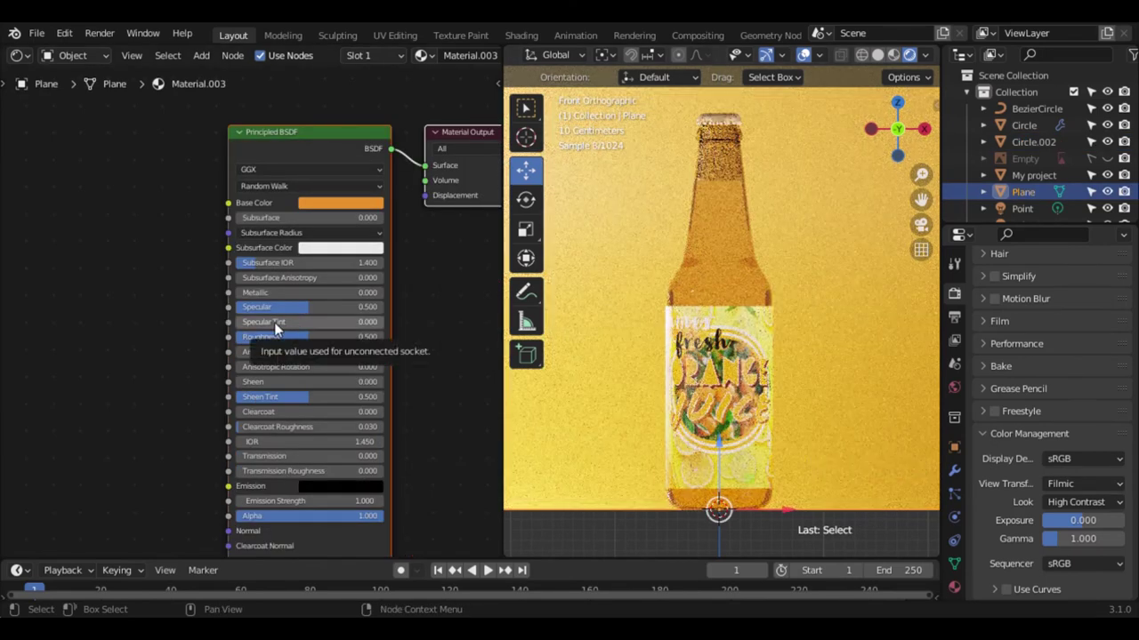
{"action": "left_click", "coordinate": [720, 122]}
{"action": "left_click", "coordinate": [440, 188]}
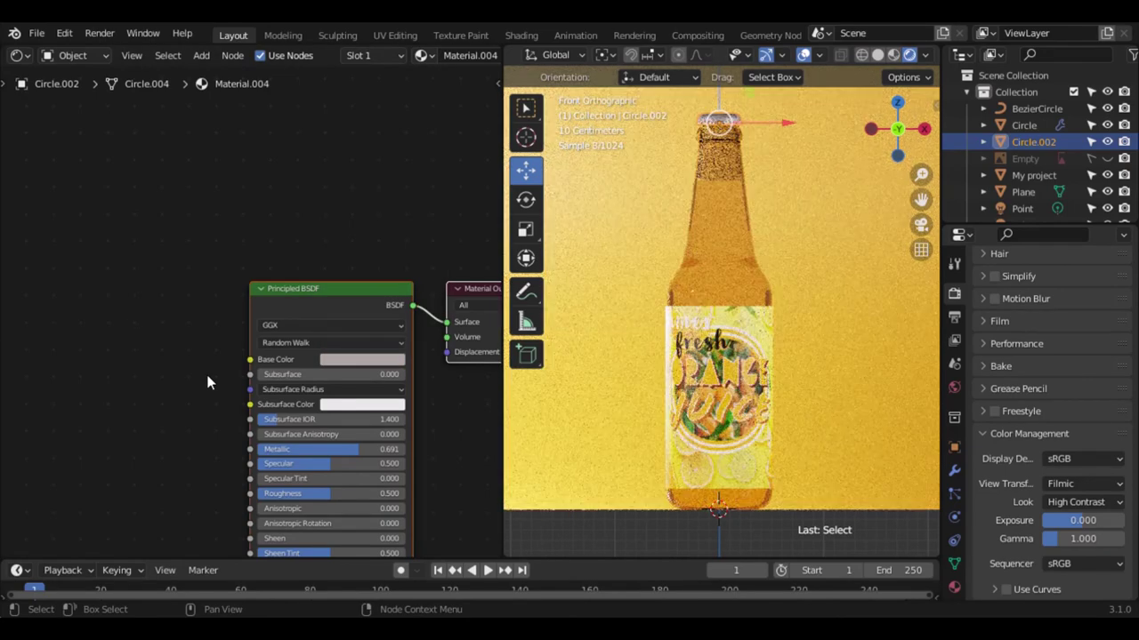
- Move the liquid ramp's first stop to 0.823, keeping density and emission strength at 10
{"action": "left_click", "coordinate": [734, 271]}
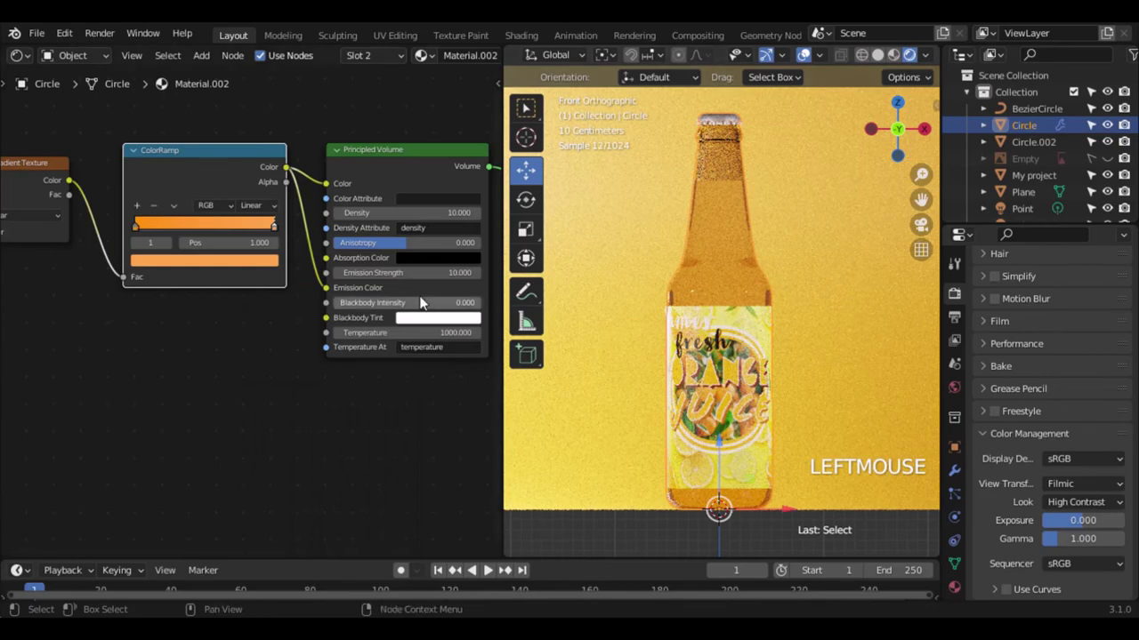
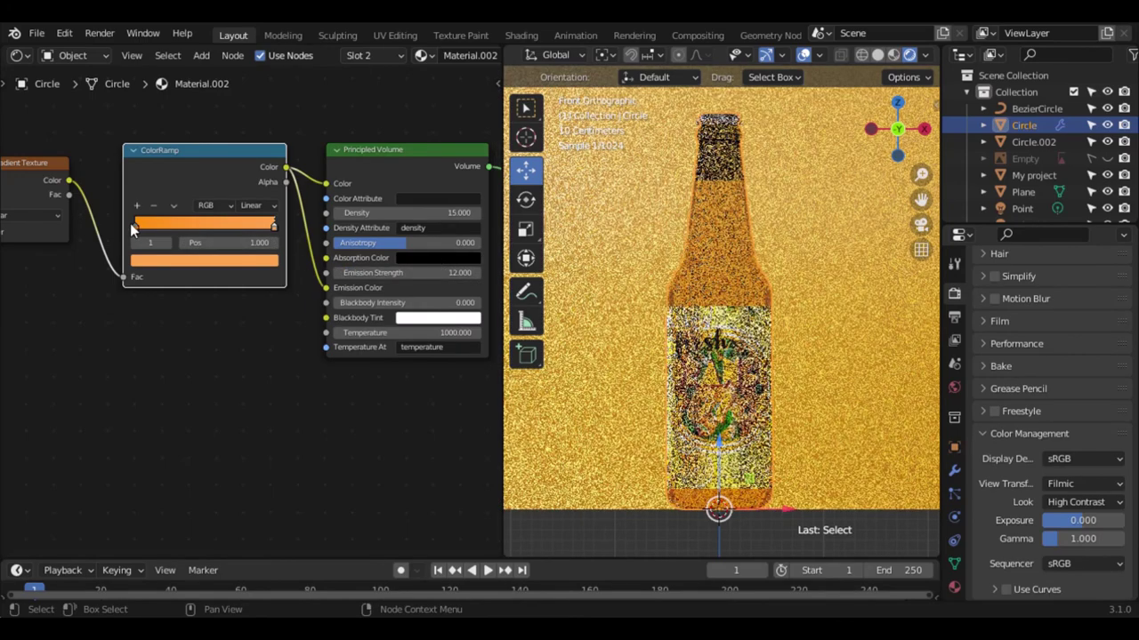
{"action": "left_click", "coordinate": [143, 230]}
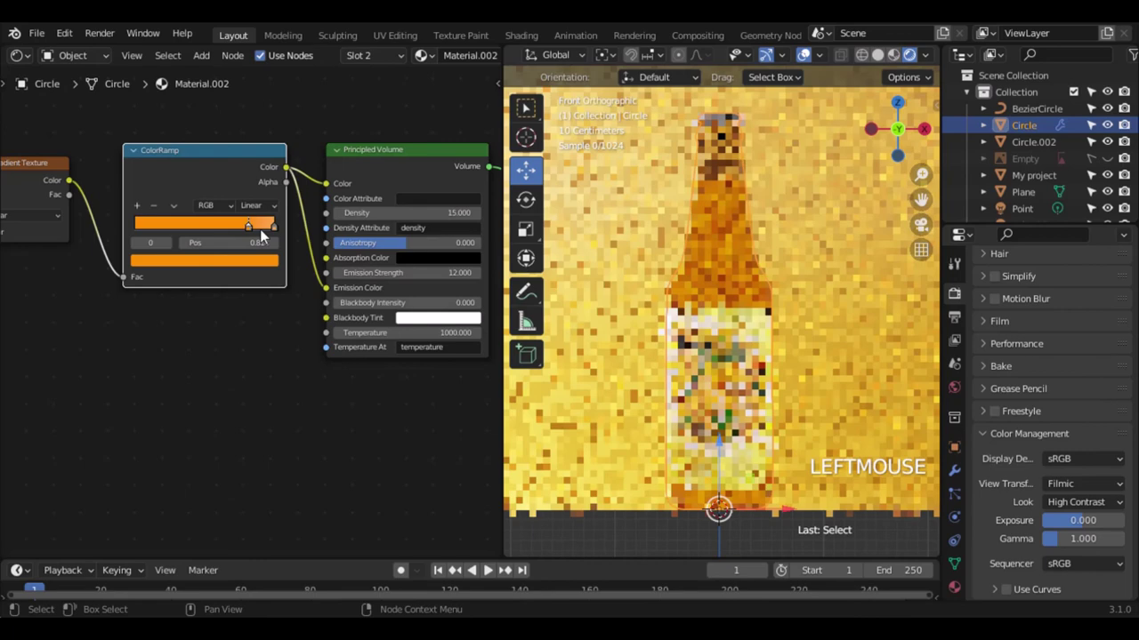
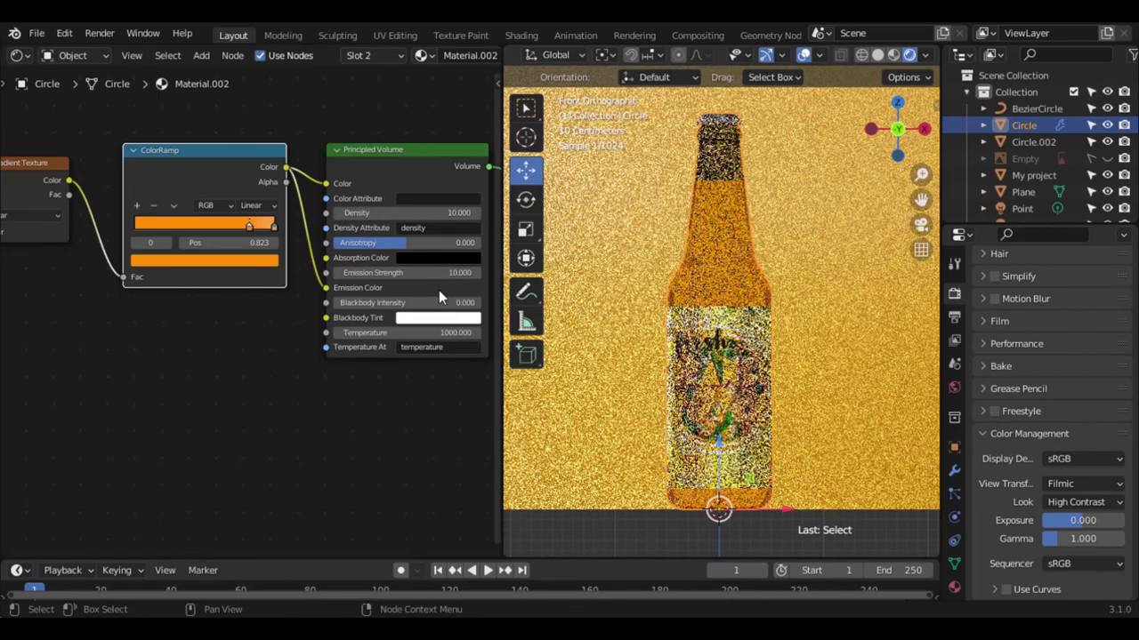
{"action": "scroll", "scroll_direction": "down", "scroll_amount": 3}
{"action": "left_click", "coordinate": [892, 141]}
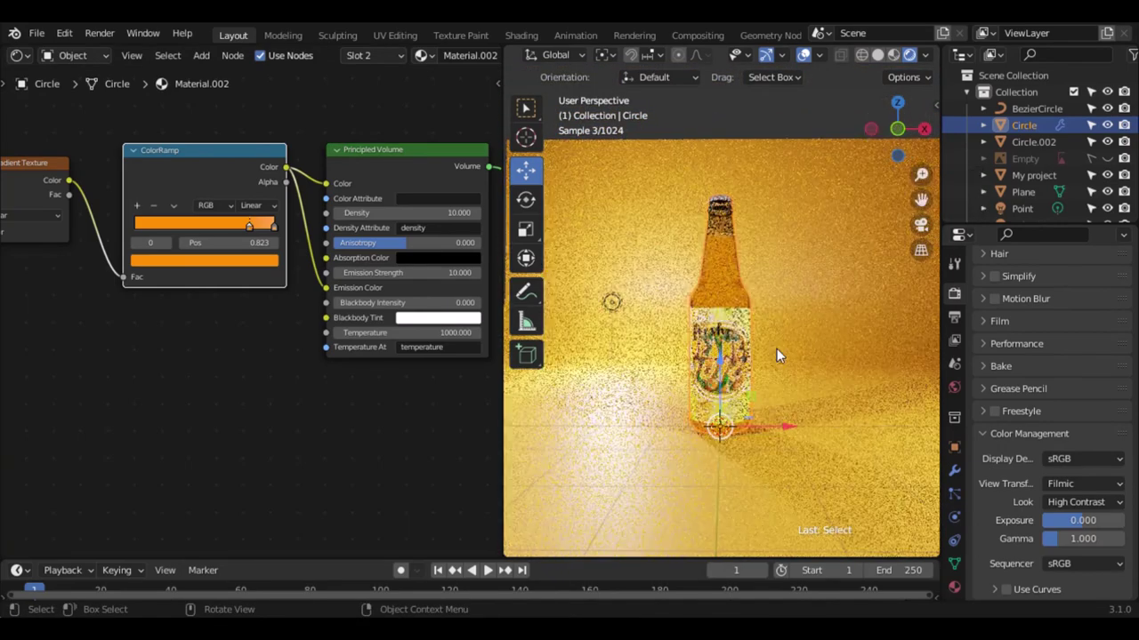
{"action": "left_click", "coordinate": [814, 56]}
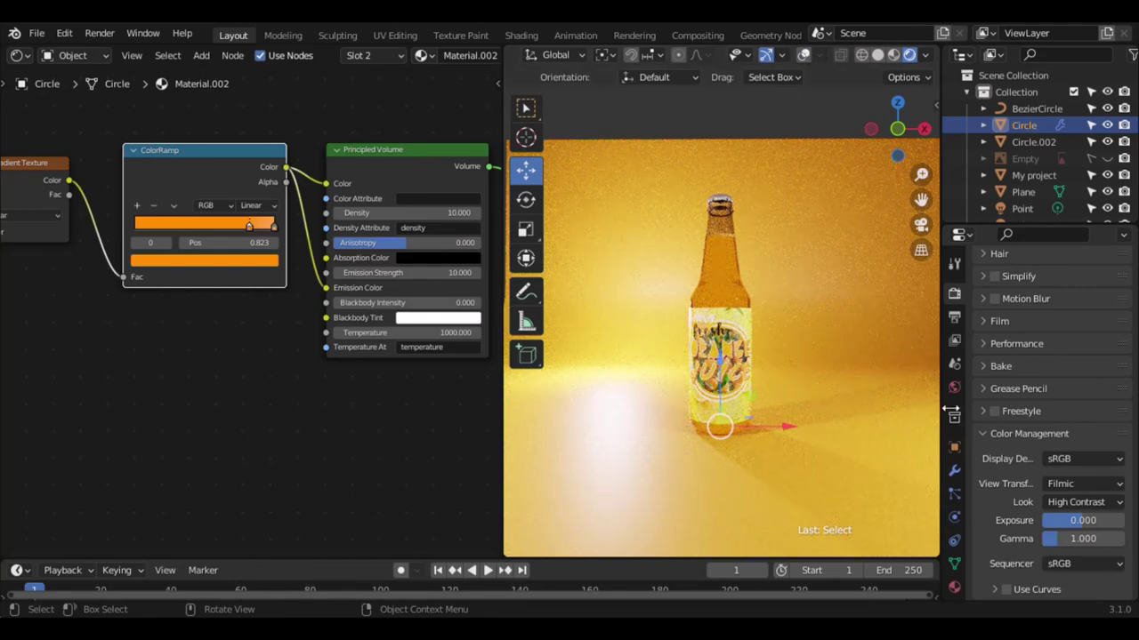
{"action": "left_click", "coordinate": [890, 138]}
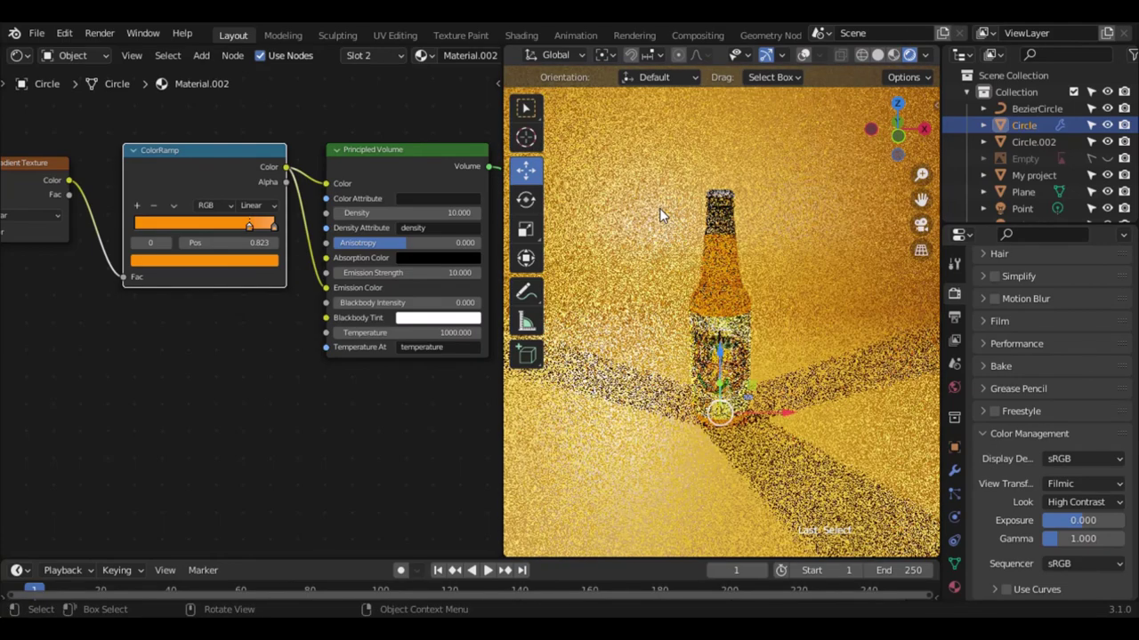
- Add a camera aligned to the view with output resolution 720 by 1080 portrait
{"action": "key", "text": "shift+a"}
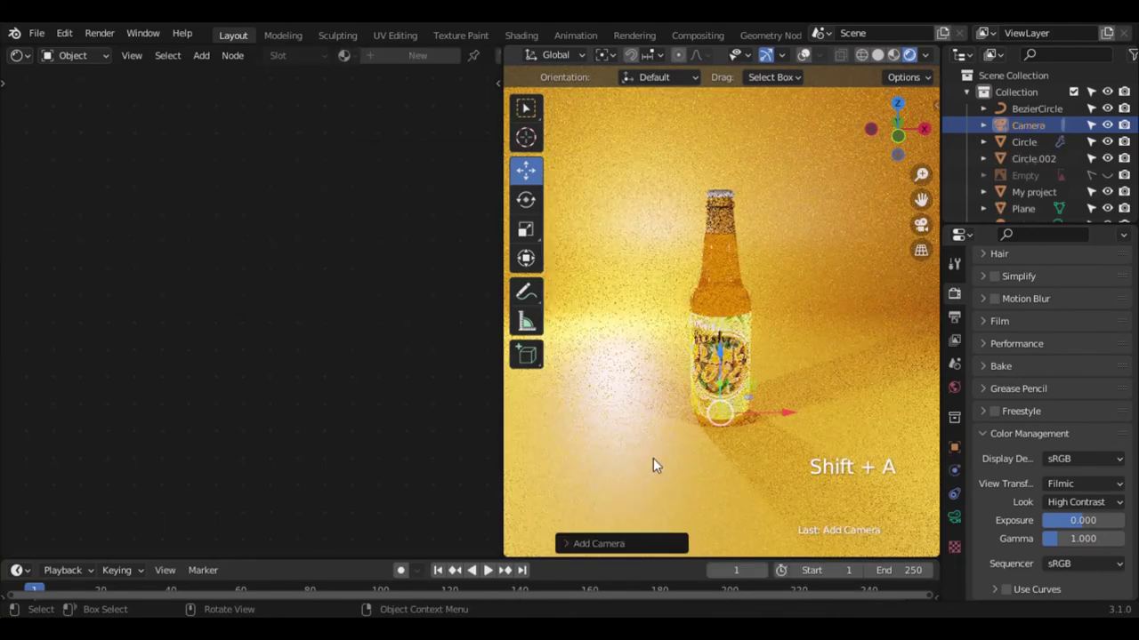
{"action": "left_click", "coordinate": [904, 150]}
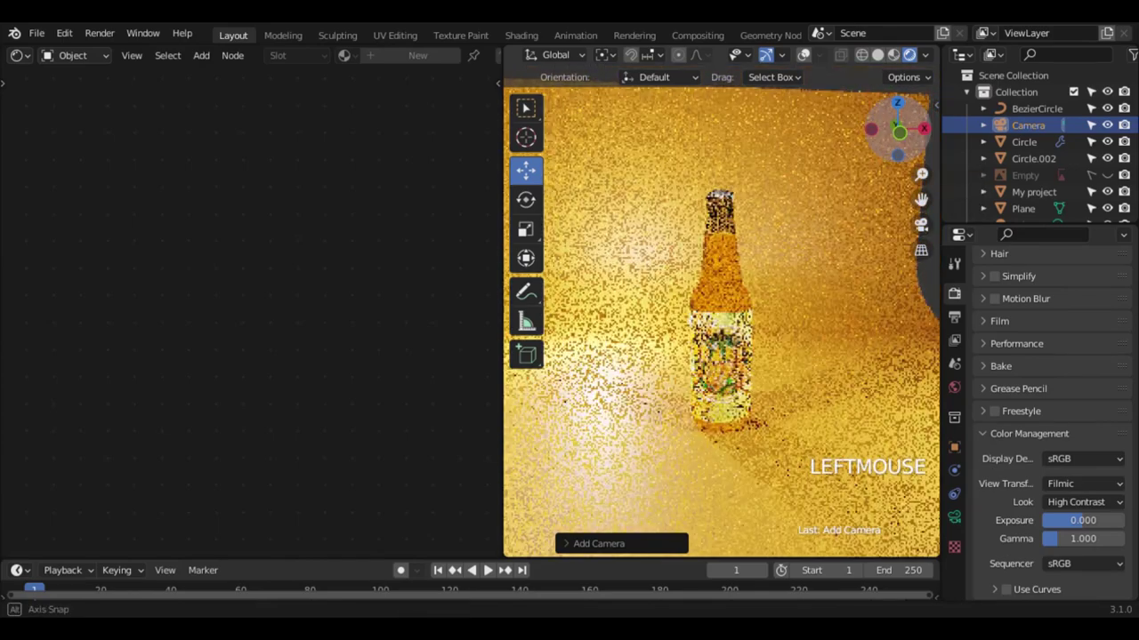
{"action": "key", "text": "ctrl+alt+n"}
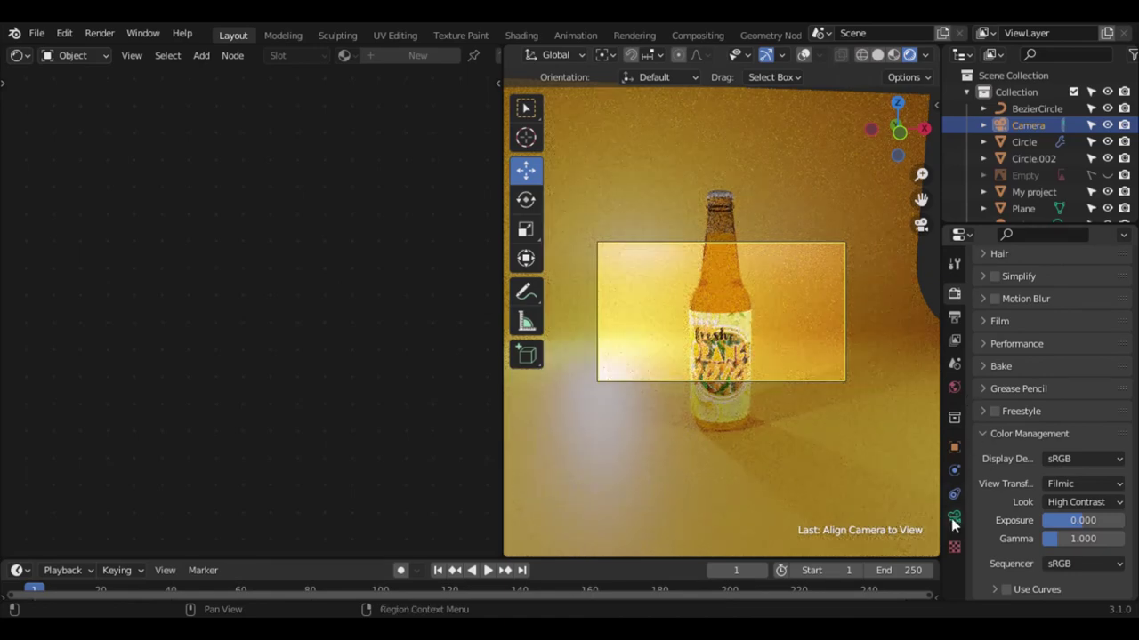
{"action": "left_click", "coordinate": [957, 523]}
{"action": "scroll", "scroll_direction": "up", "scroll_amount": 3}
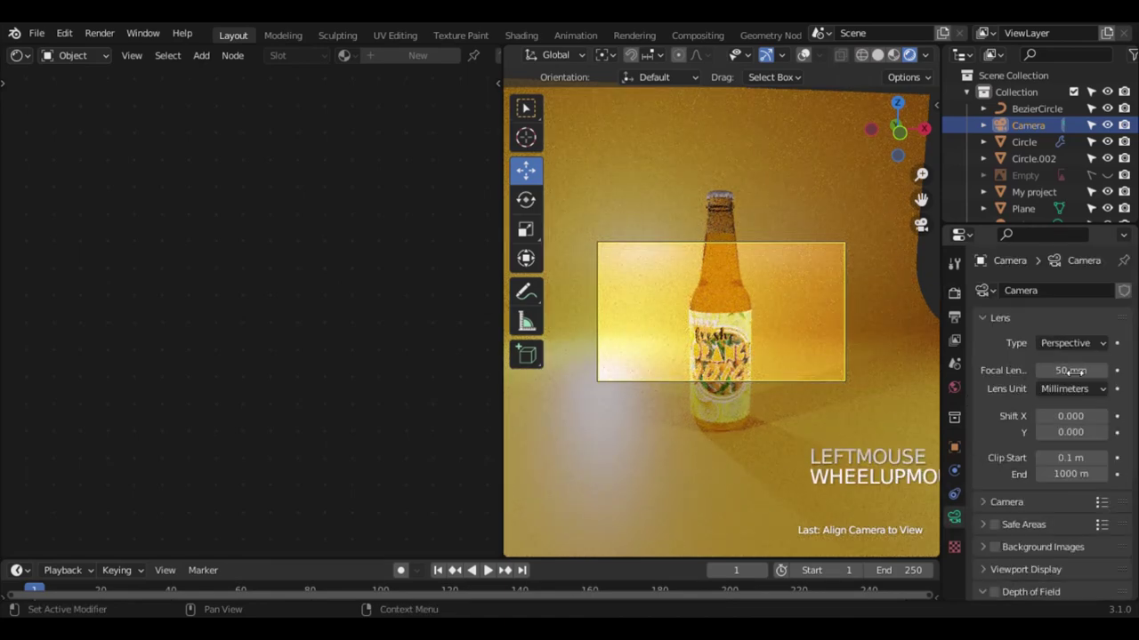
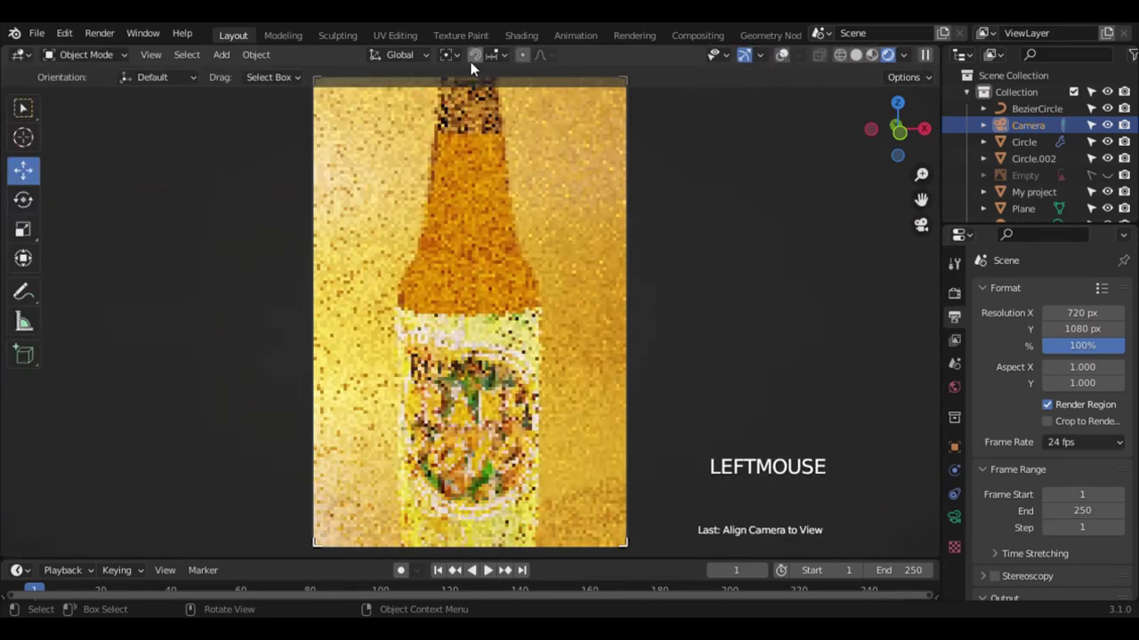
- Maximize the 3D viewport and frame the glowing bottle inside the portrait camera view
{"action": "scroll", "scroll_direction": "down", "scroll_amount": 3}
{"action": "scroll", "scroll_direction": "down", "scroll_amount": 3}
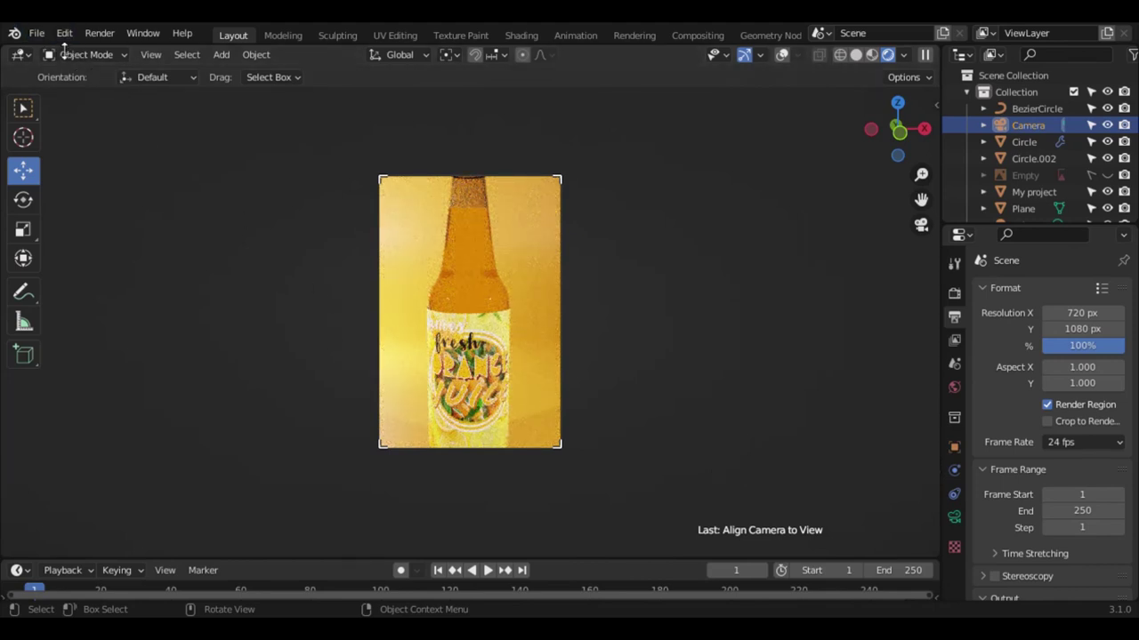
{"action": "left_click", "coordinate": [68, 39]}
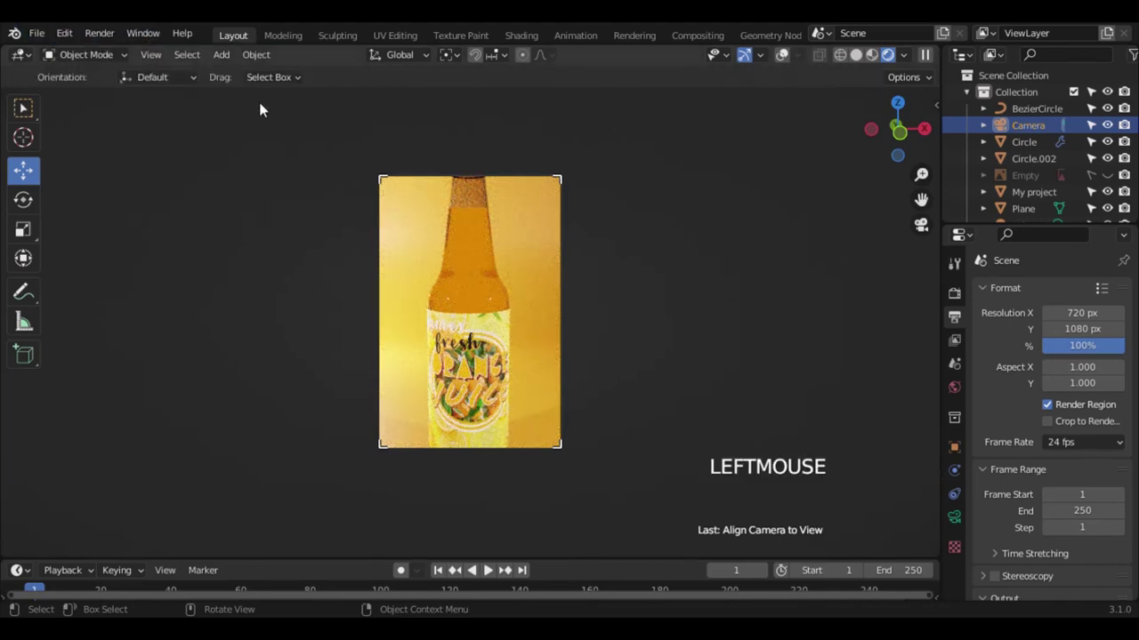
{"action": "left_click", "coordinate": [165, 65]}
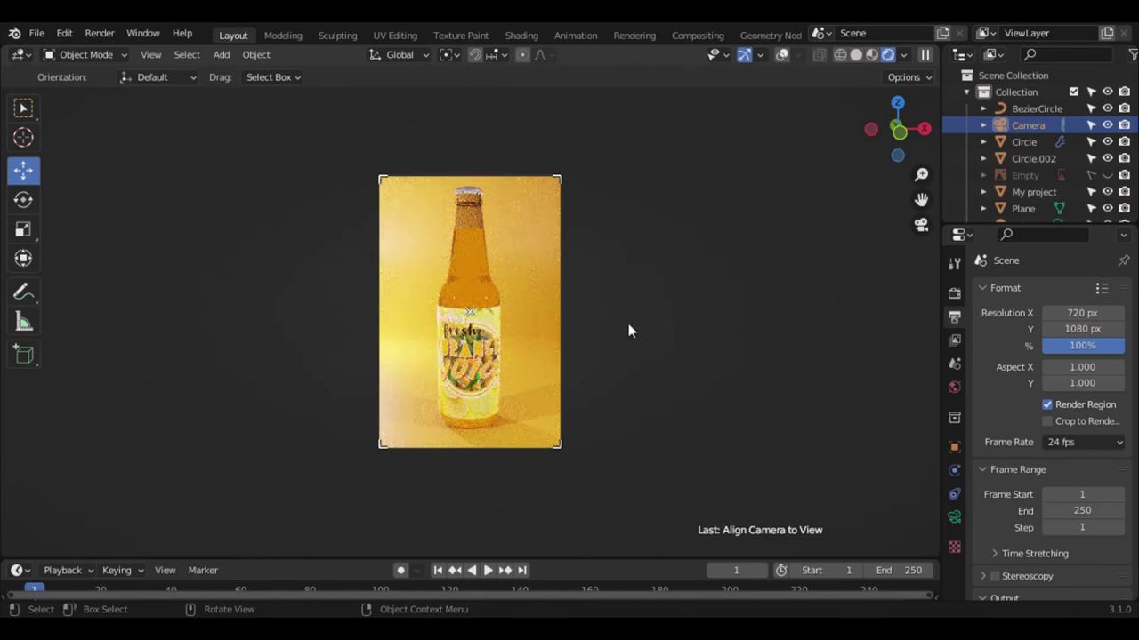
{"action": "left_click", "coordinate": [100, 42]}
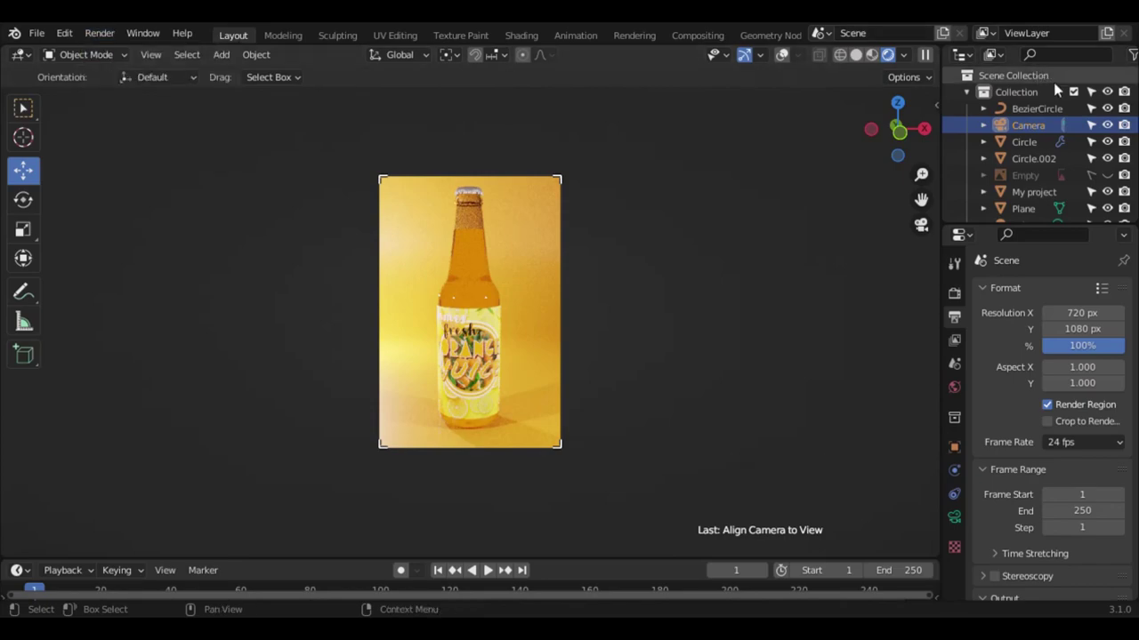